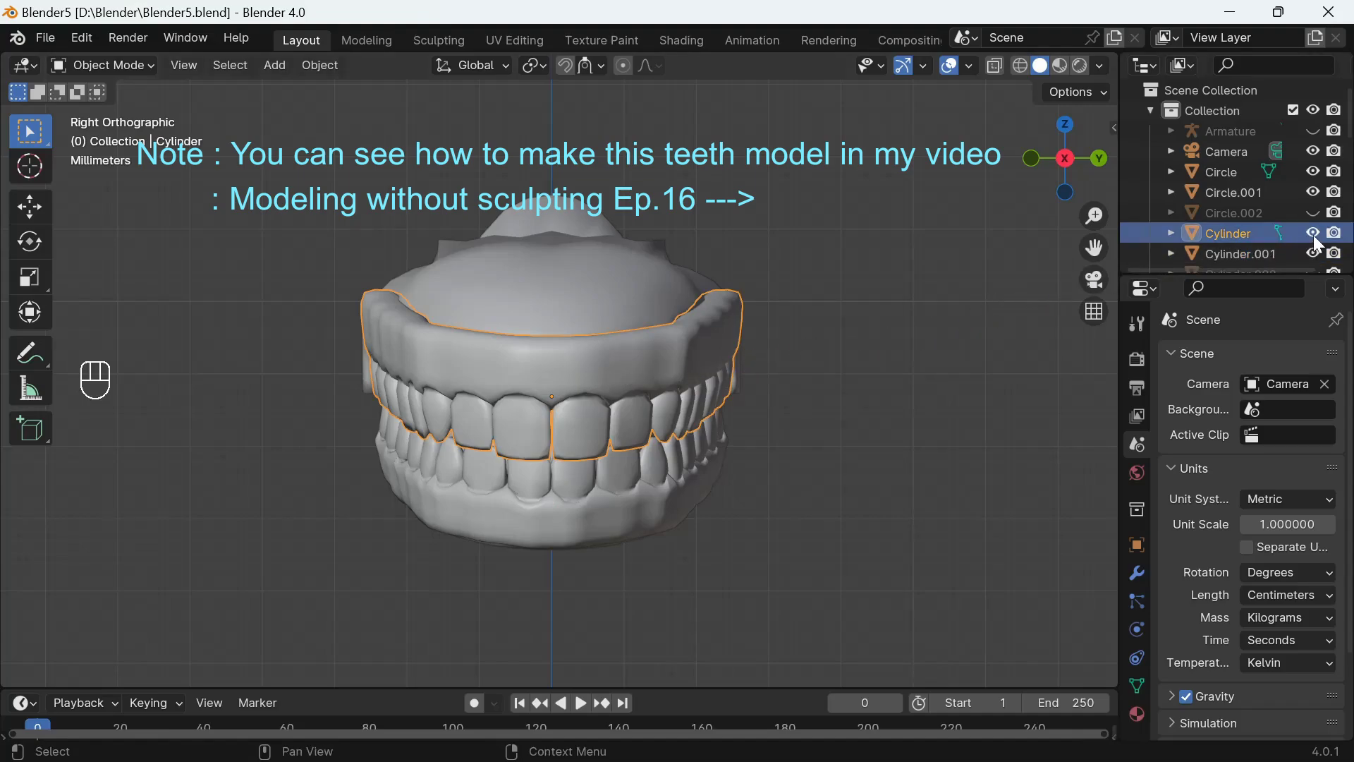
Step: Hide the upper teeth, lower teeth and palate objects via their Outliner visibility toggles
{"action": "middle_click", "coordinate": [1318, 240]}
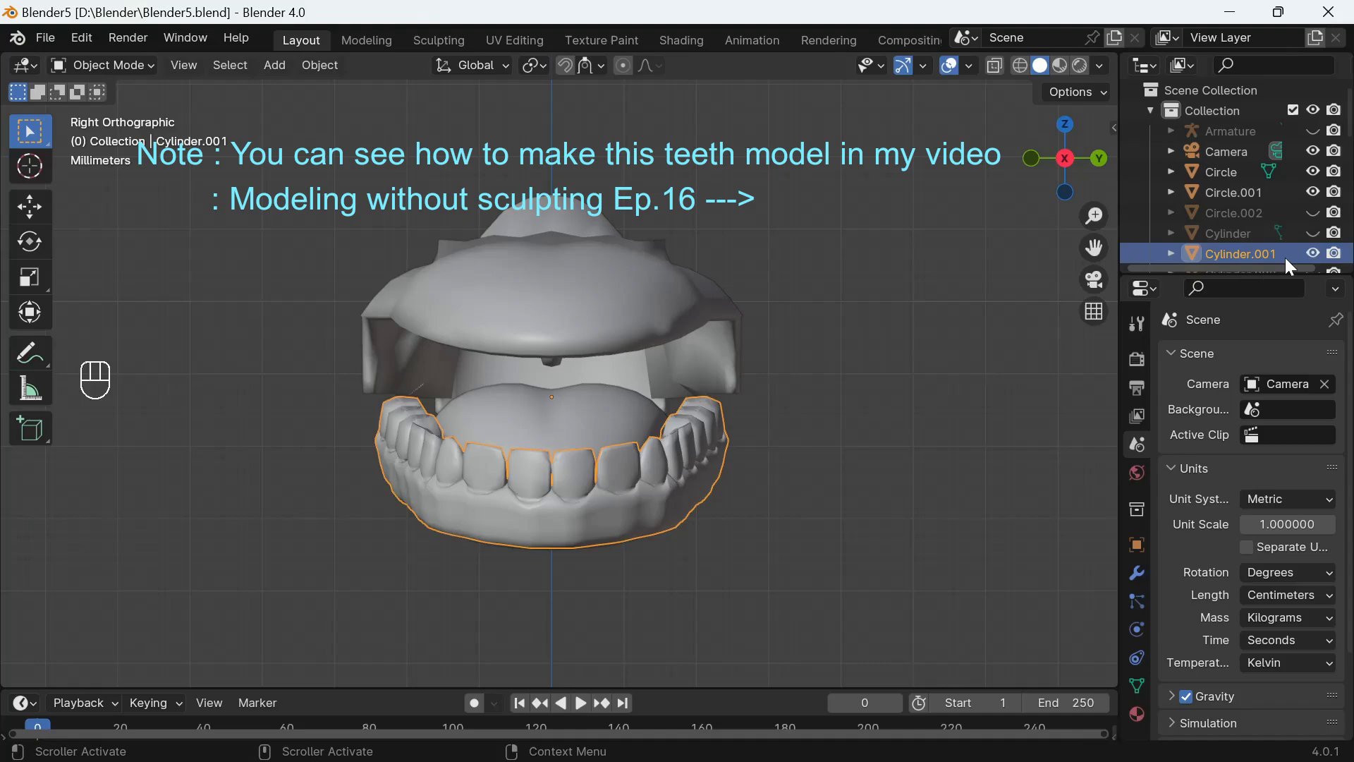
{"action": "middle_click", "coordinate": [1316, 252]}
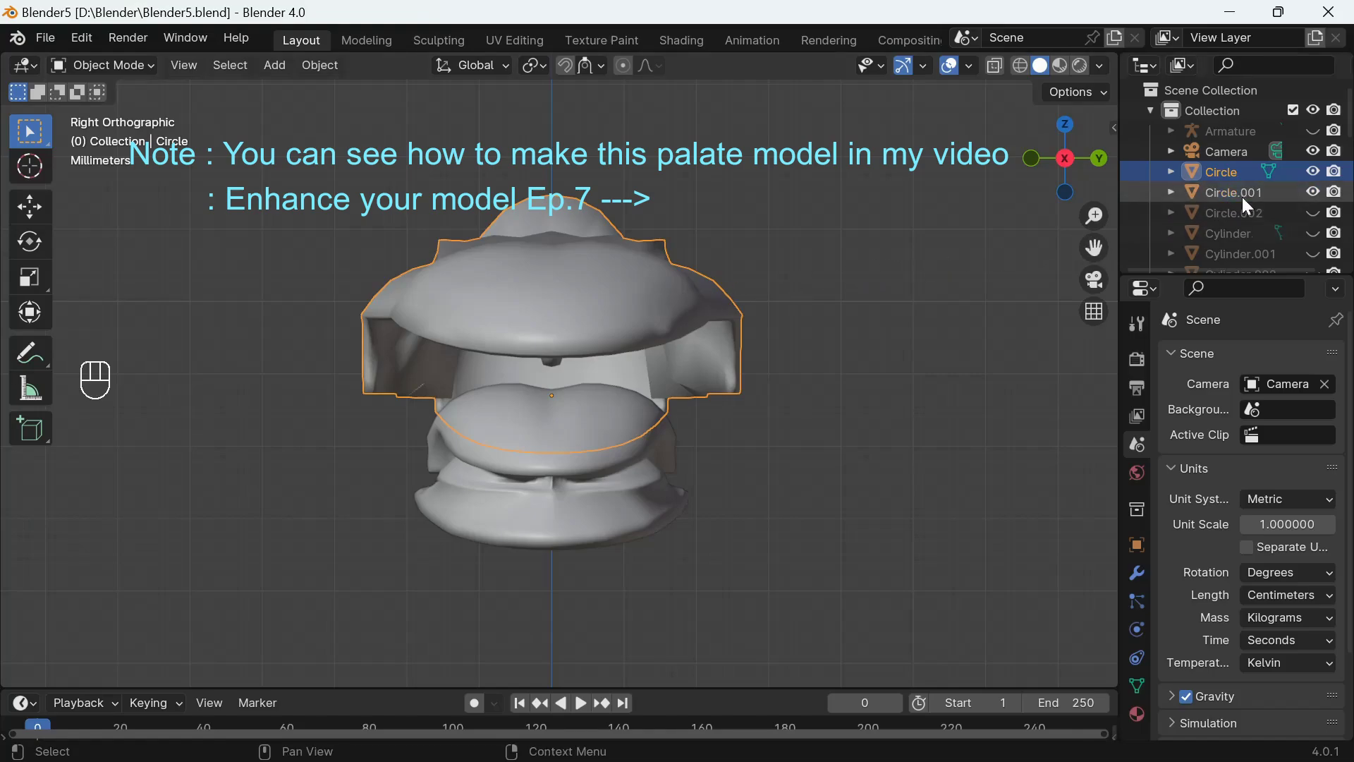
{"action": "left_click", "coordinate": [1317, 178]}
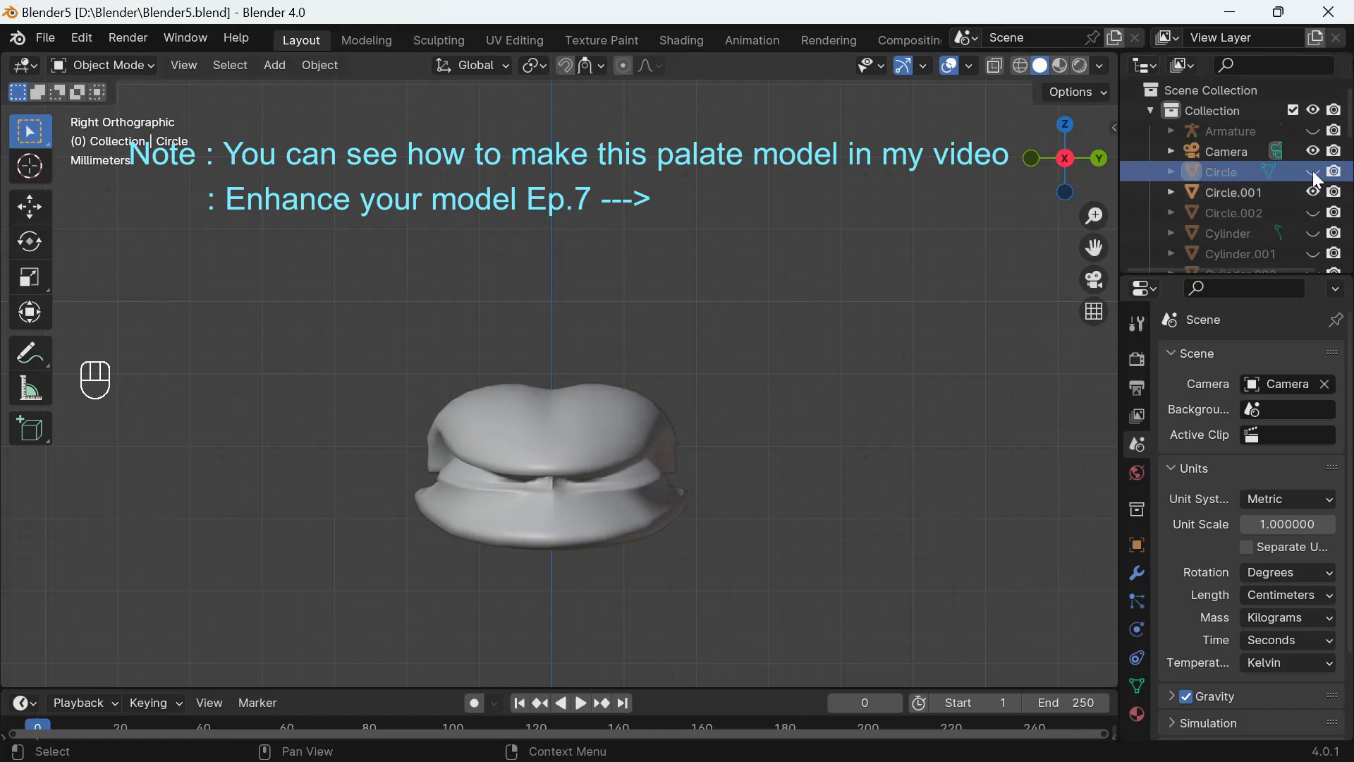
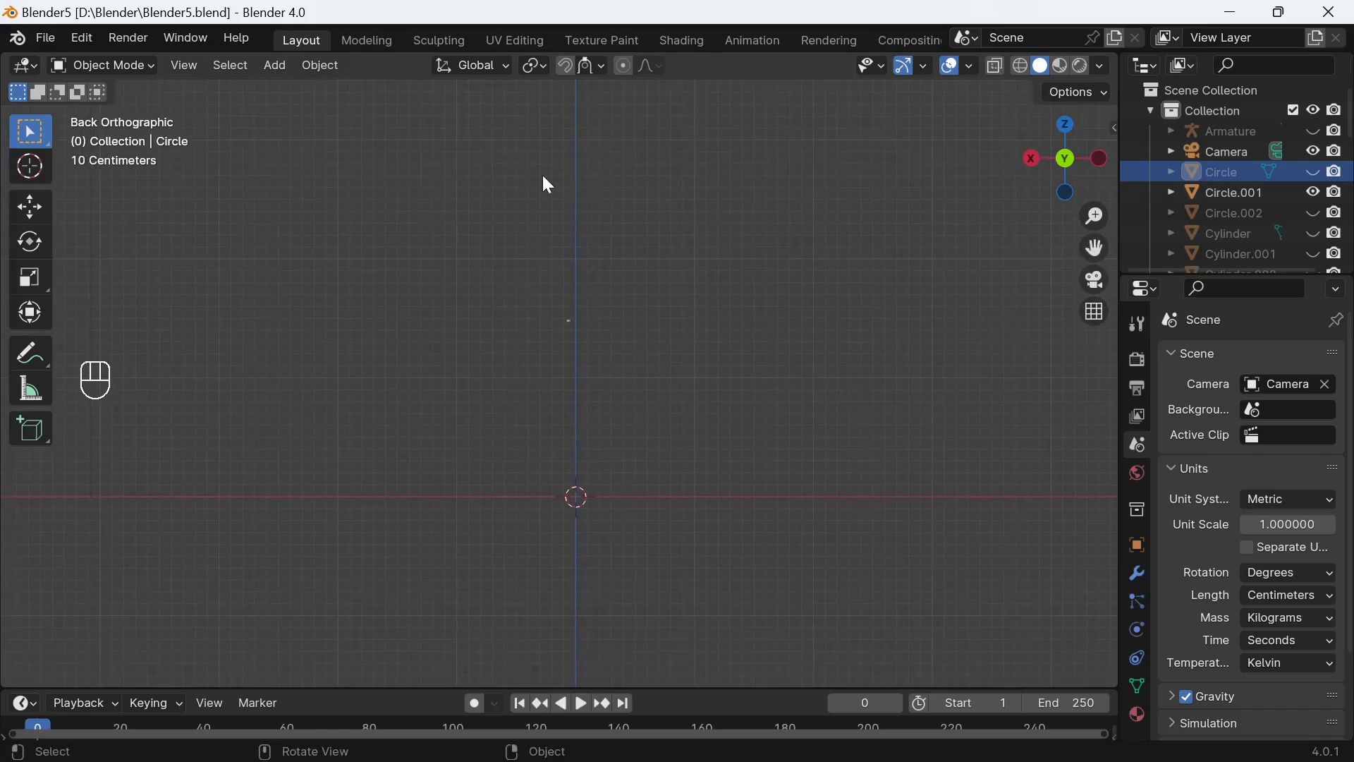
Step: Add a new single-bone armature and raise it along Z to tongue height
{"action": "left_click_drag", "start_coordinate": [283, 74], "coordinate": [502, 242]}
{"action": "left_click", "coordinate": [502, 243]}
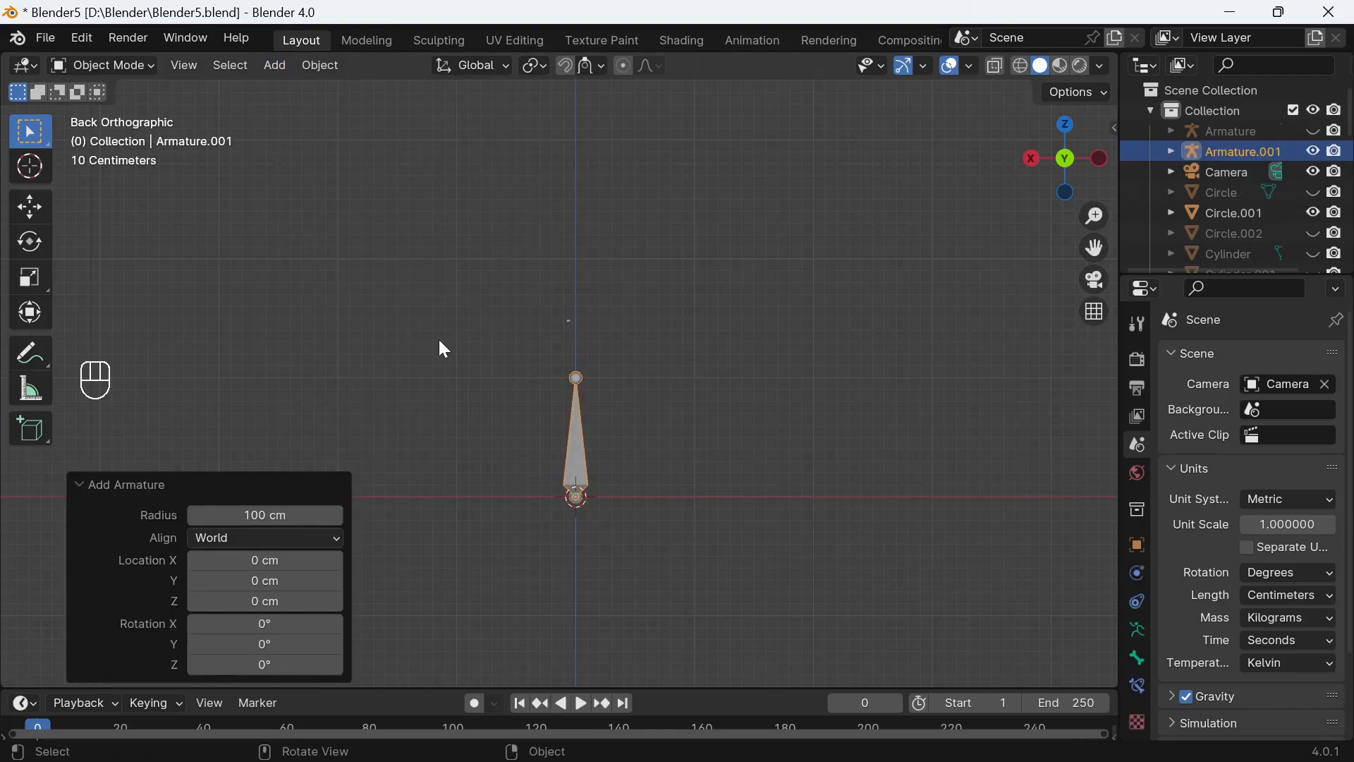
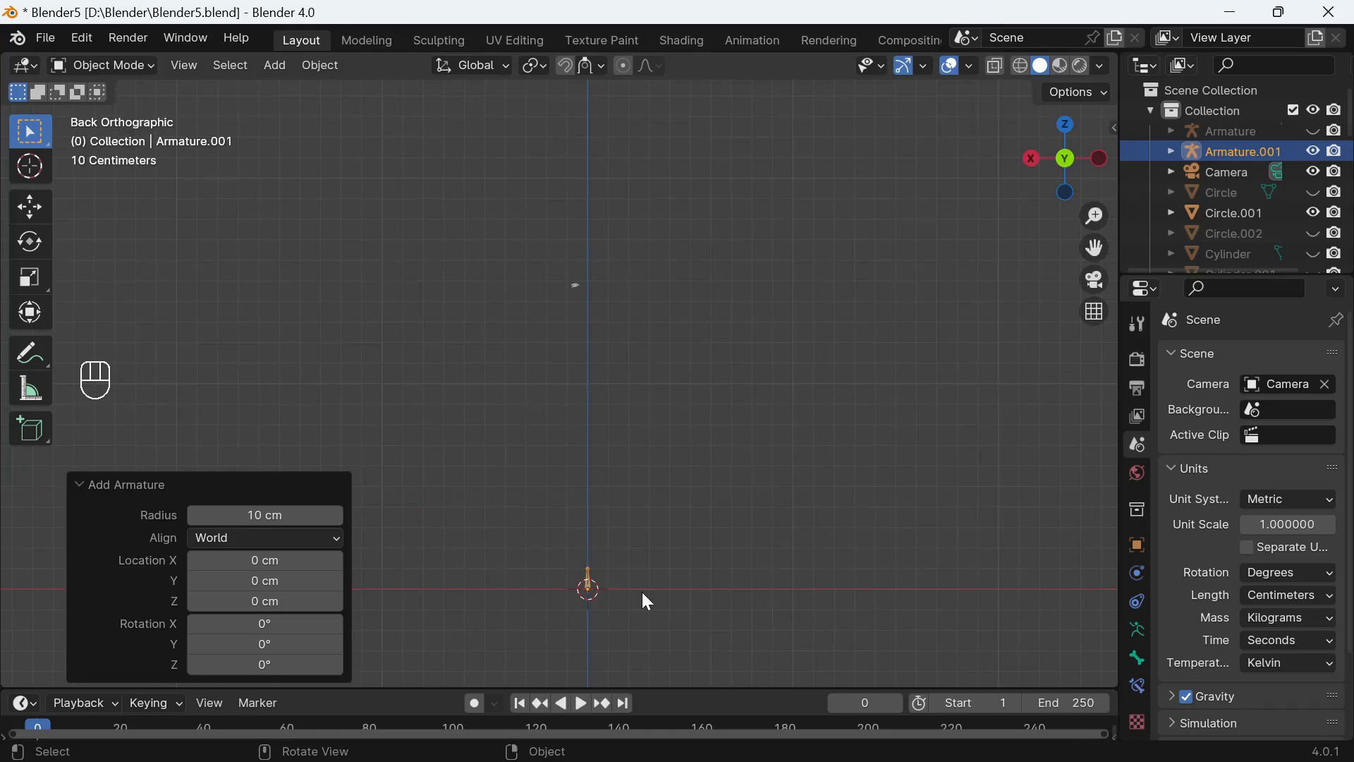
{"action": "key", "text": "g"}
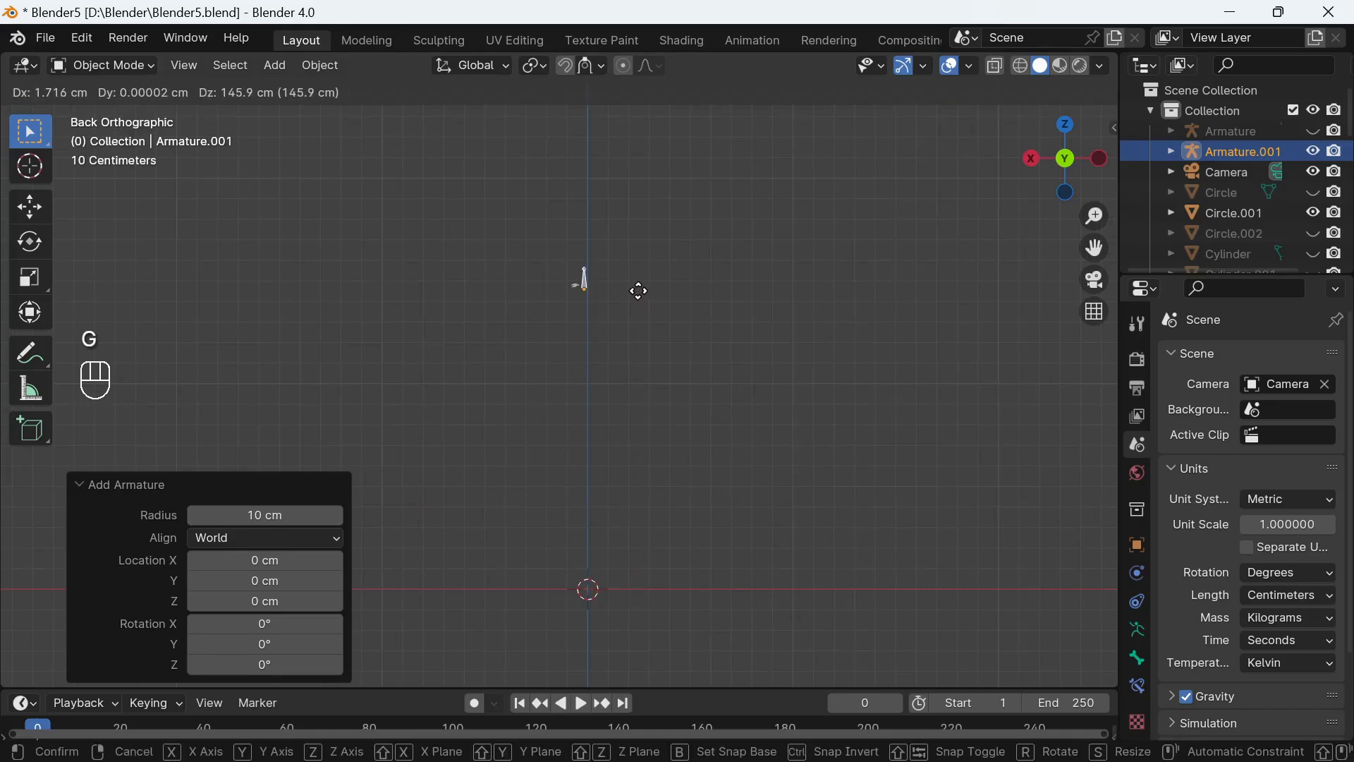
{"action": "key", "text": "z"}
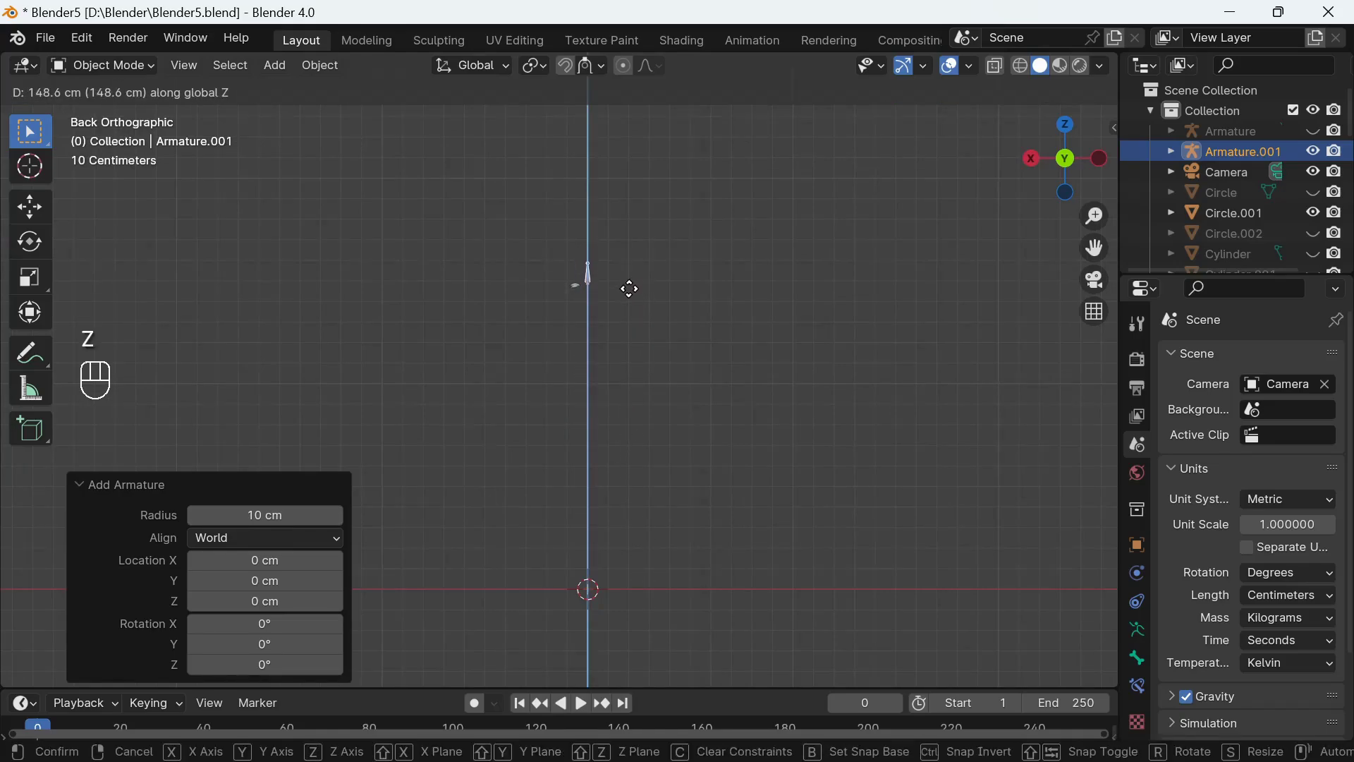
{"action": "left_click", "coordinate": [634, 300]}
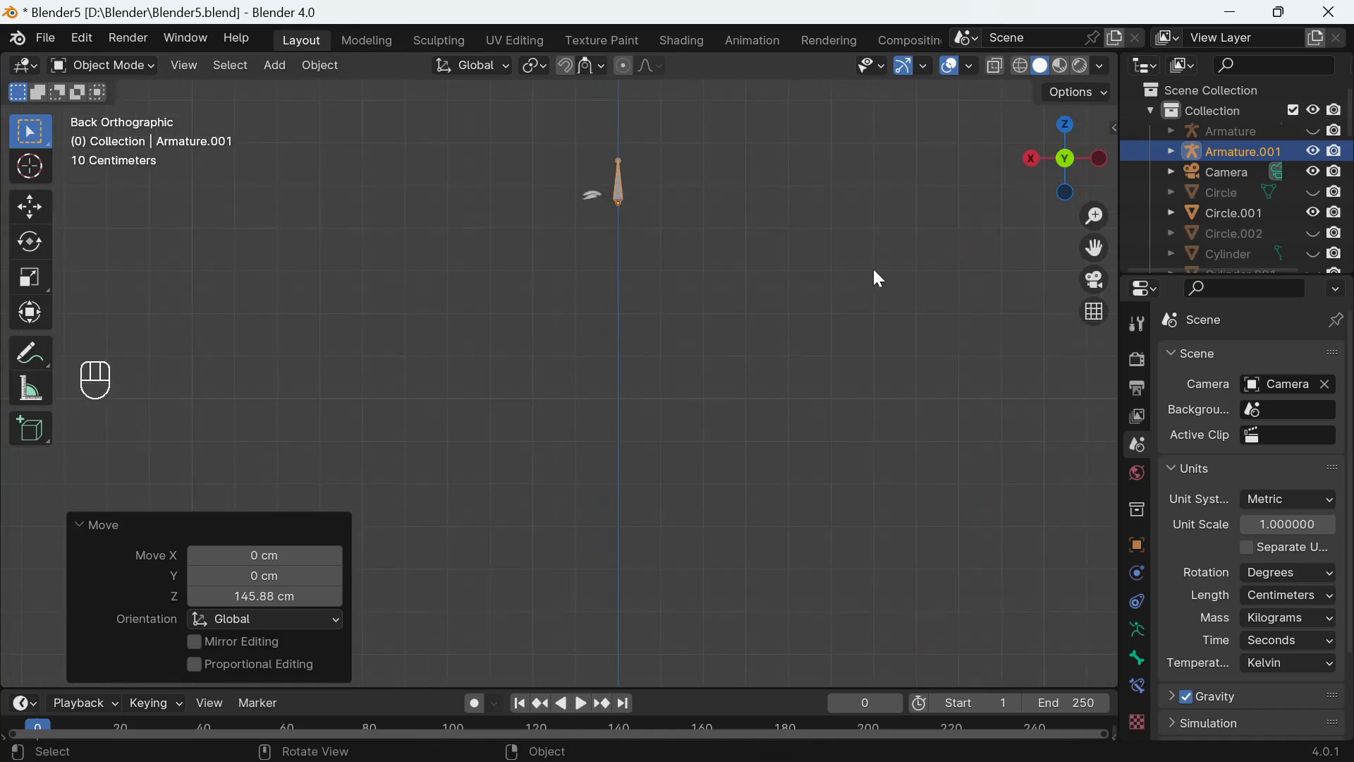
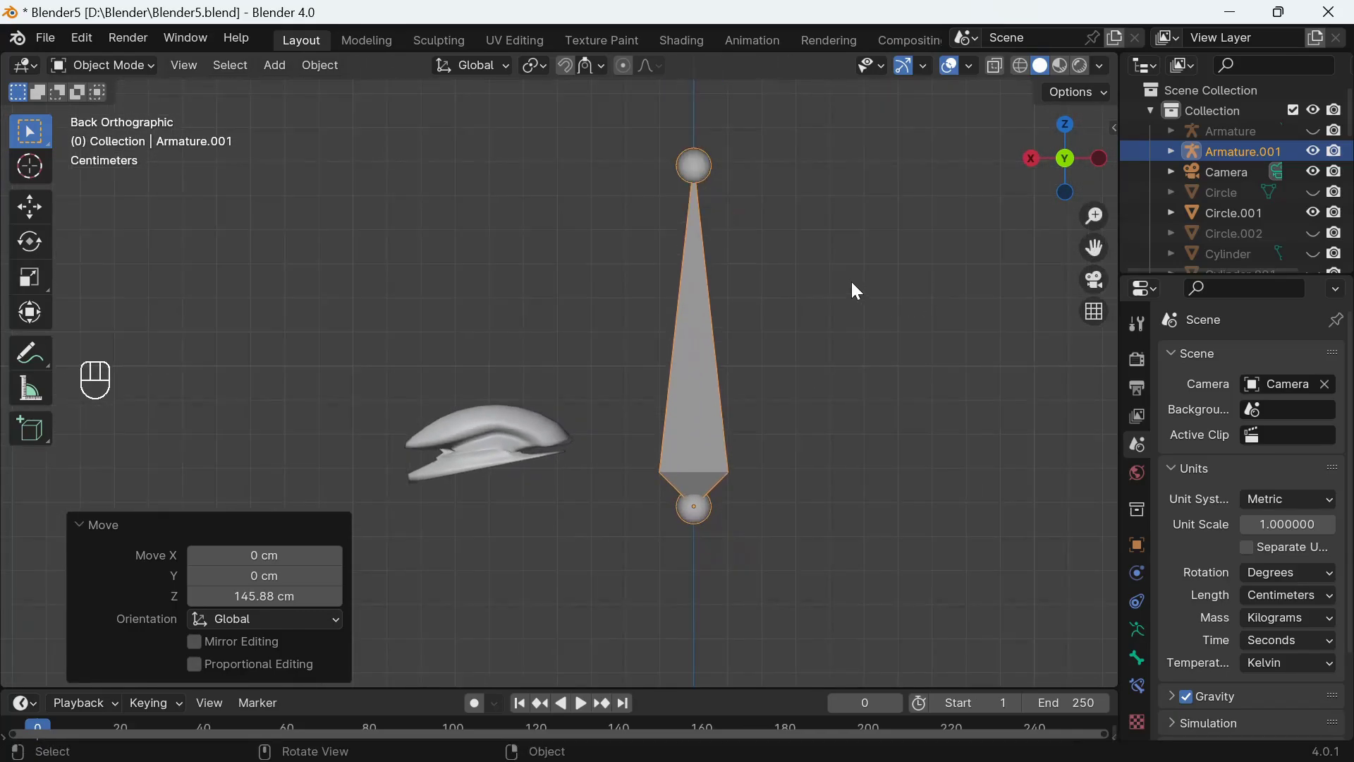
Step: Shrink the bone to about 0.26, rotate it ~-99° to lie nearly horizontal and move it inside the tongue
{"action": "key", "text": "s"}
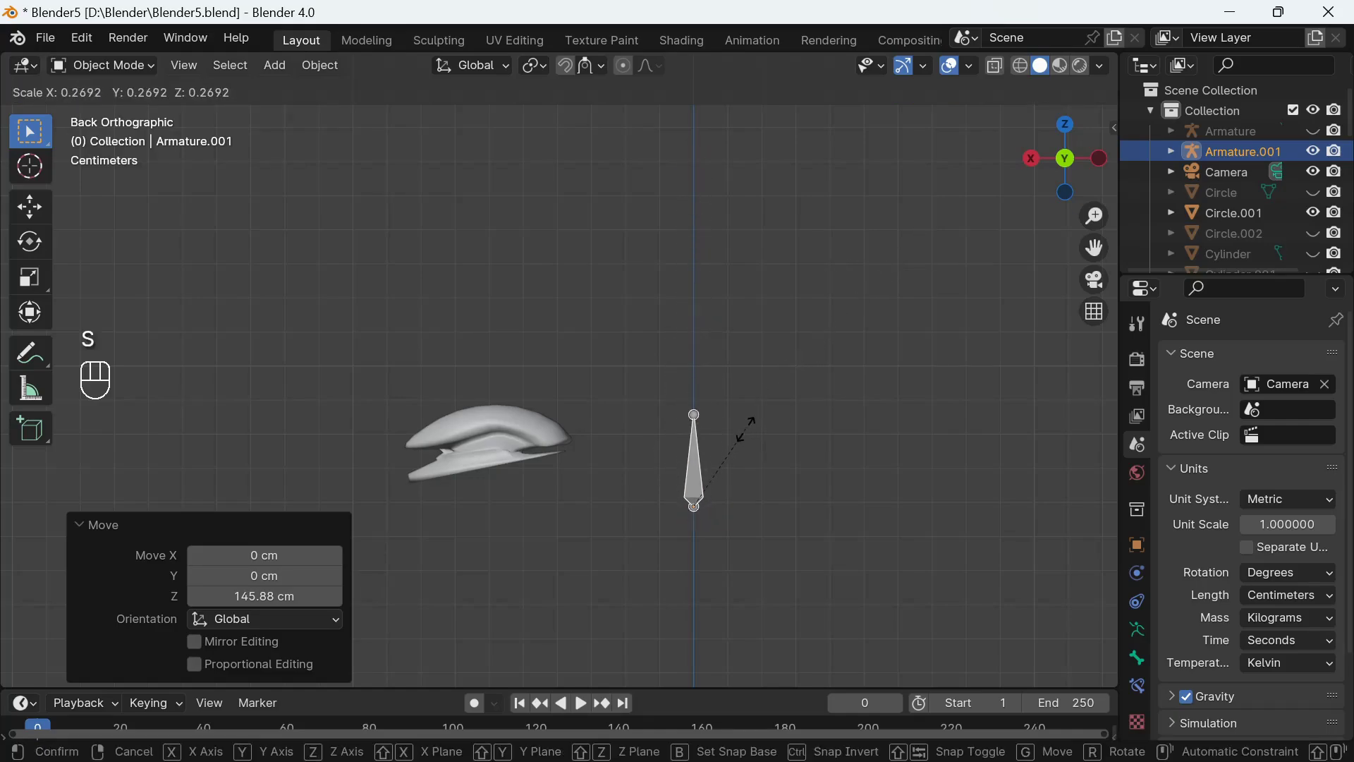
{"action": "left_click", "coordinate": [749, 437]}
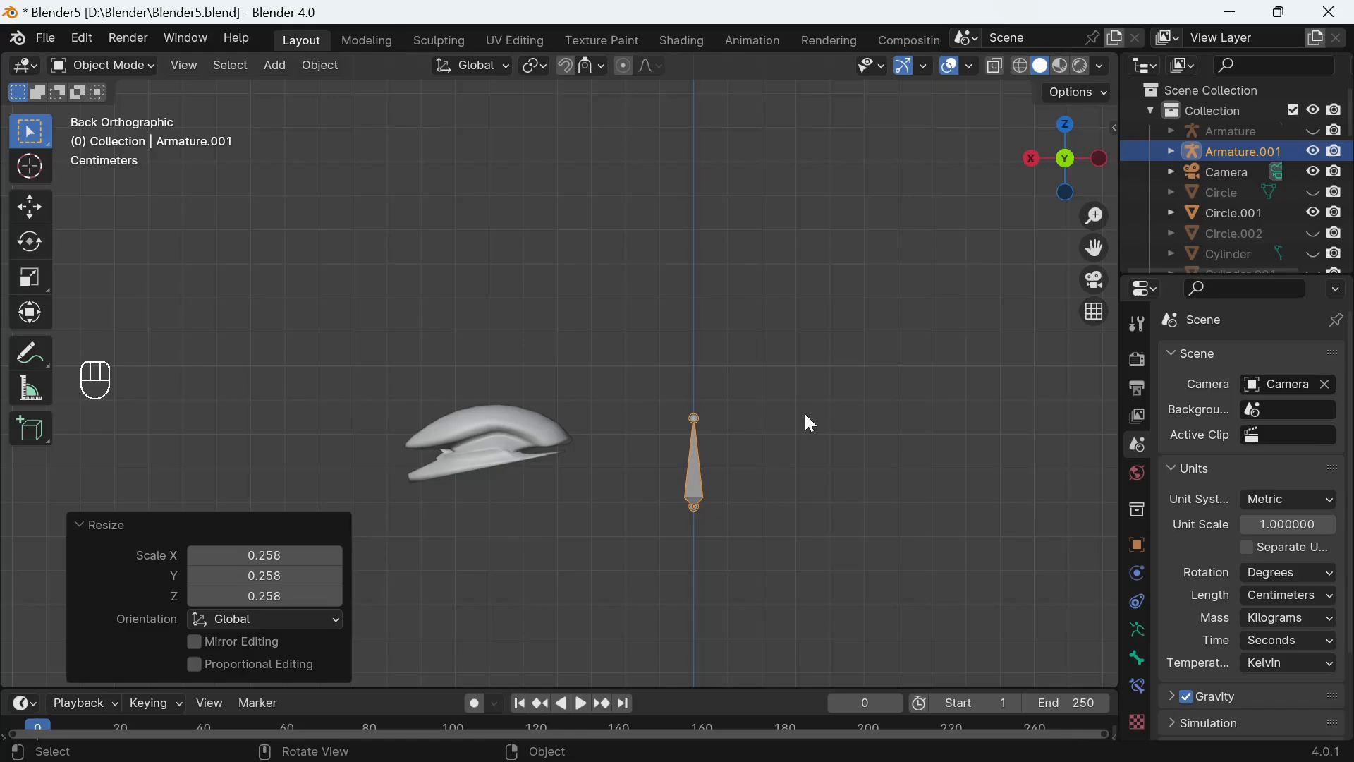
{"action": "key", "text": "r"}
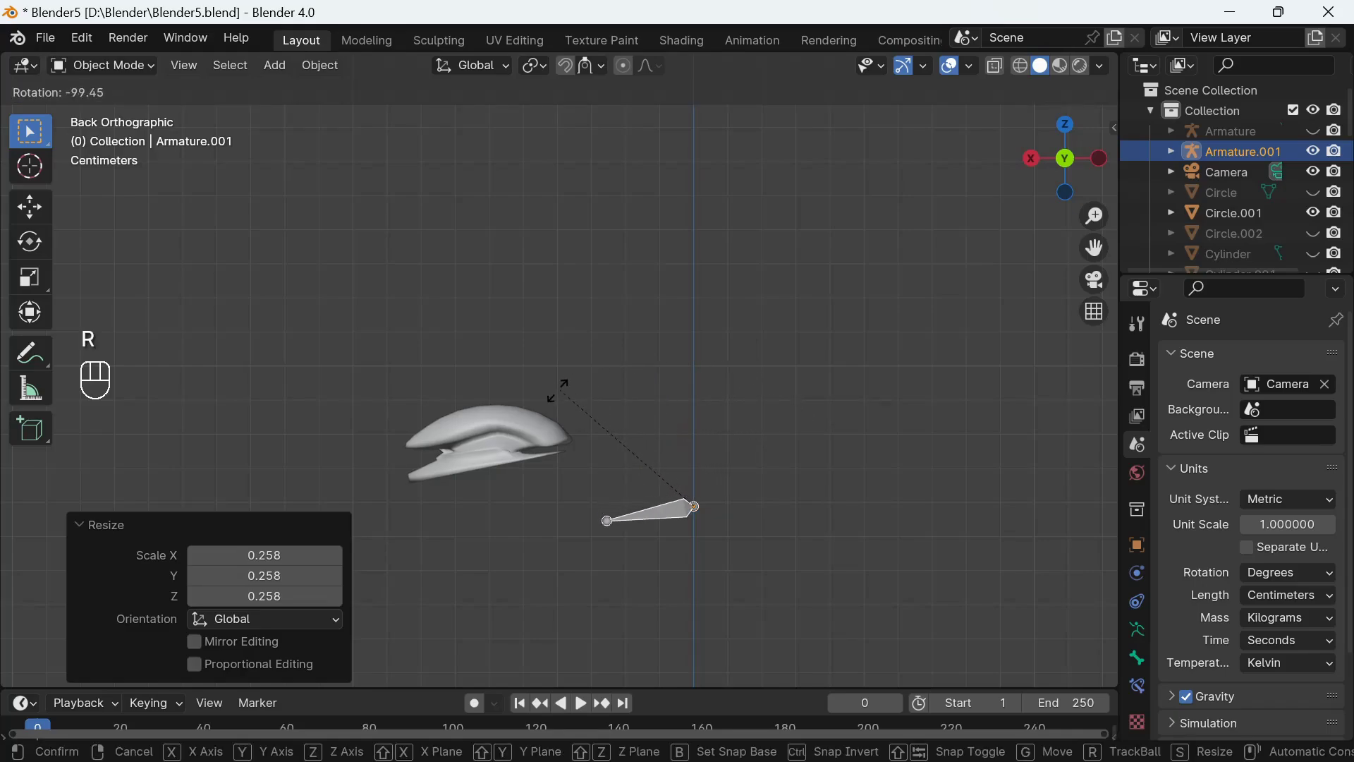
{"action": "left_click", "coordinate": [558, 397]}
{"action": "key", "text": "g"}
{"action": "left_click", "coordinate": [537, 450]}
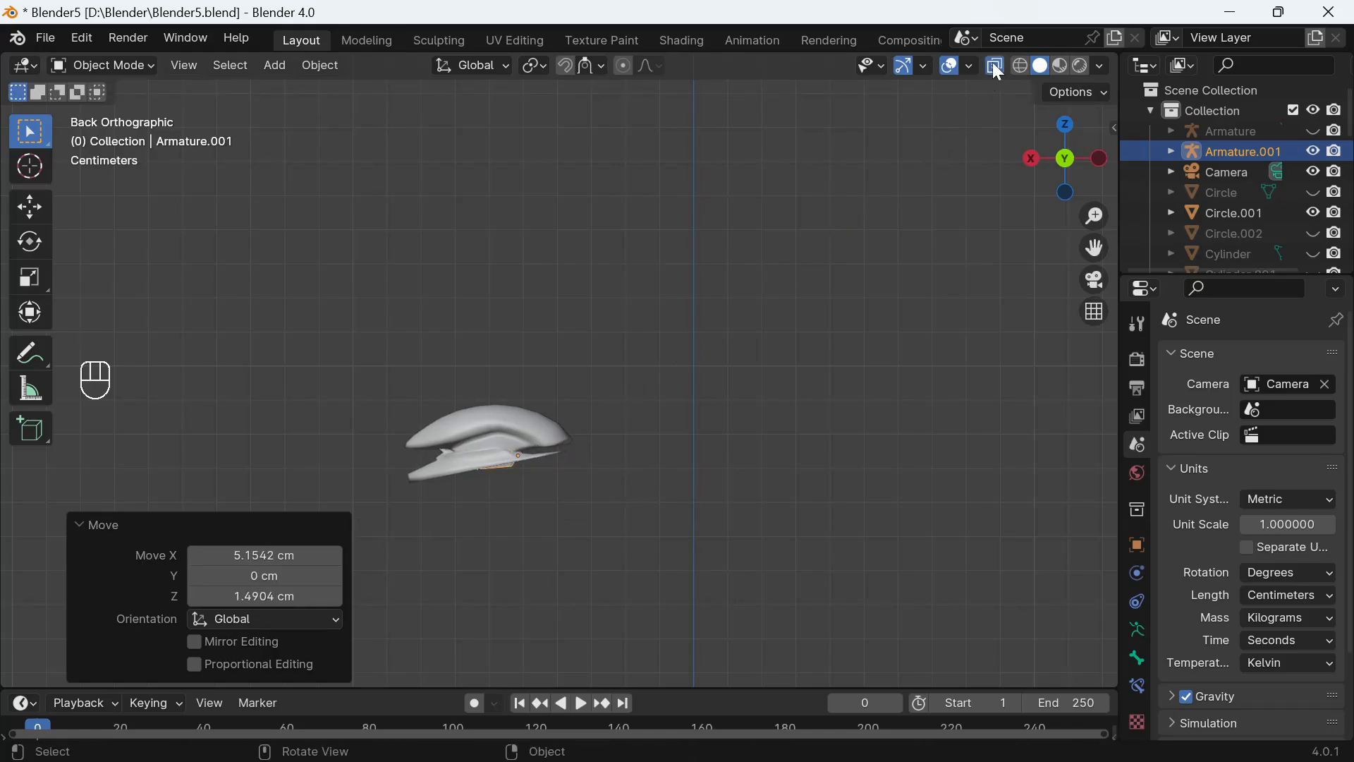
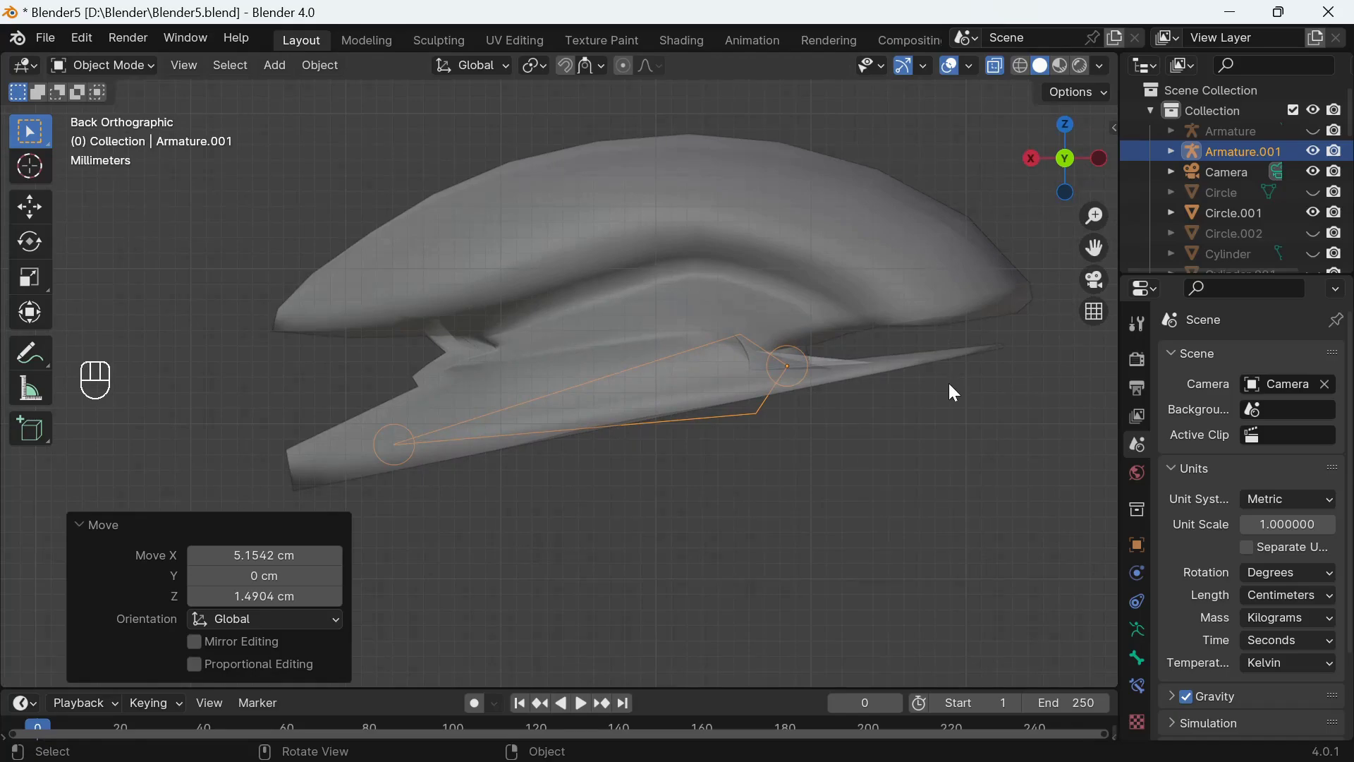
Step: Tilt the bone slightly, enable X-ray, scale it by 1.55 and shift it along the tongue's length
{"action": "key", "text": "r"}
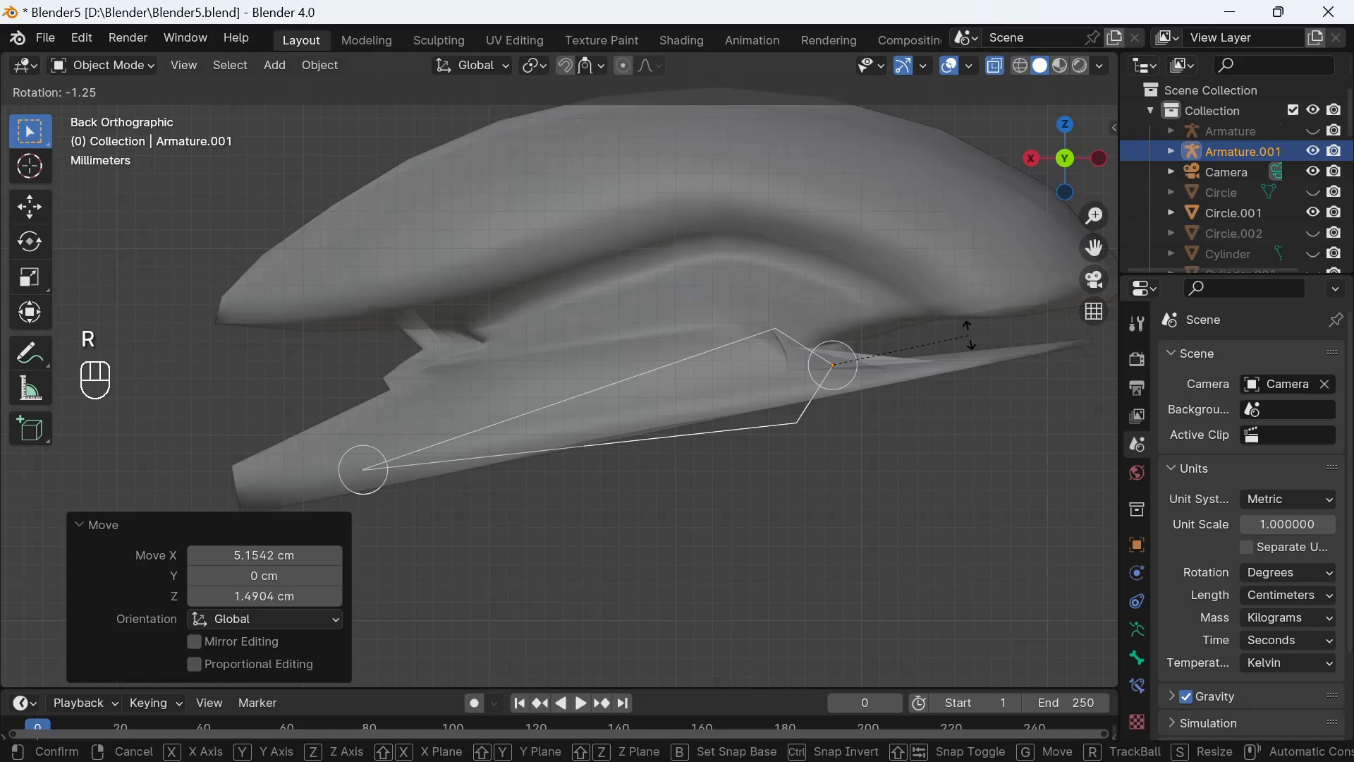
{"action": "left_click", "coordinate": [973, 344]}
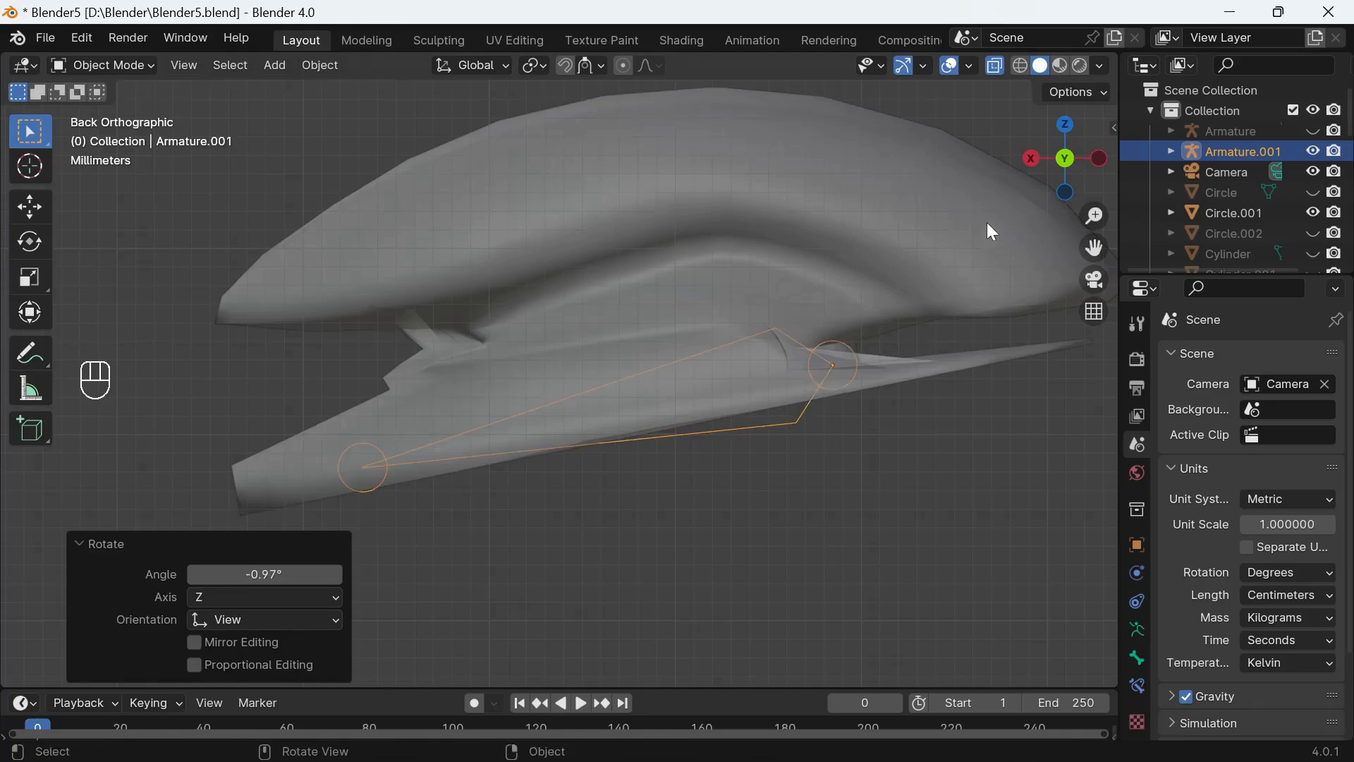
{"action": "left_click", "coordinate": [1022, 70]}
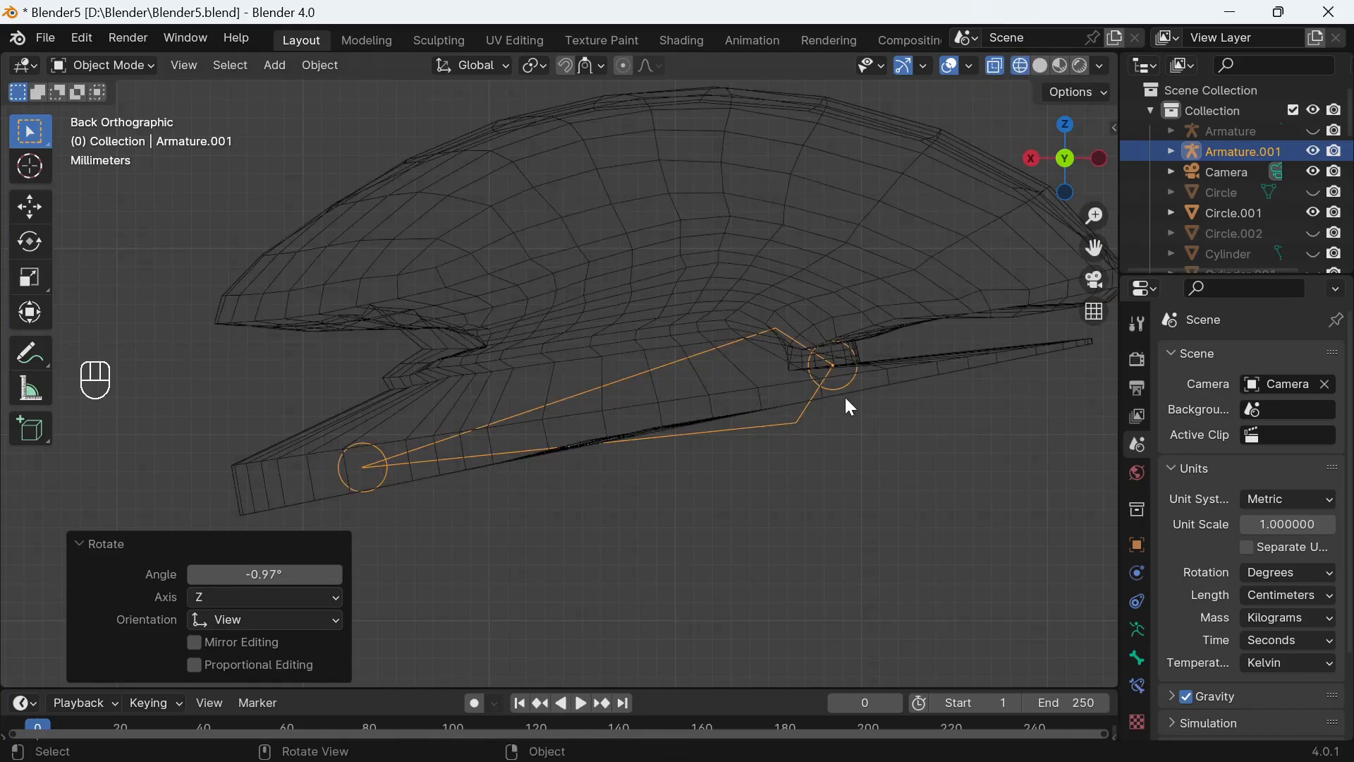
{"action": "key", "text": "s"}
{"action": "left_click", "coordinate": [836, 376]}
{"action": "key", "text": "g"}
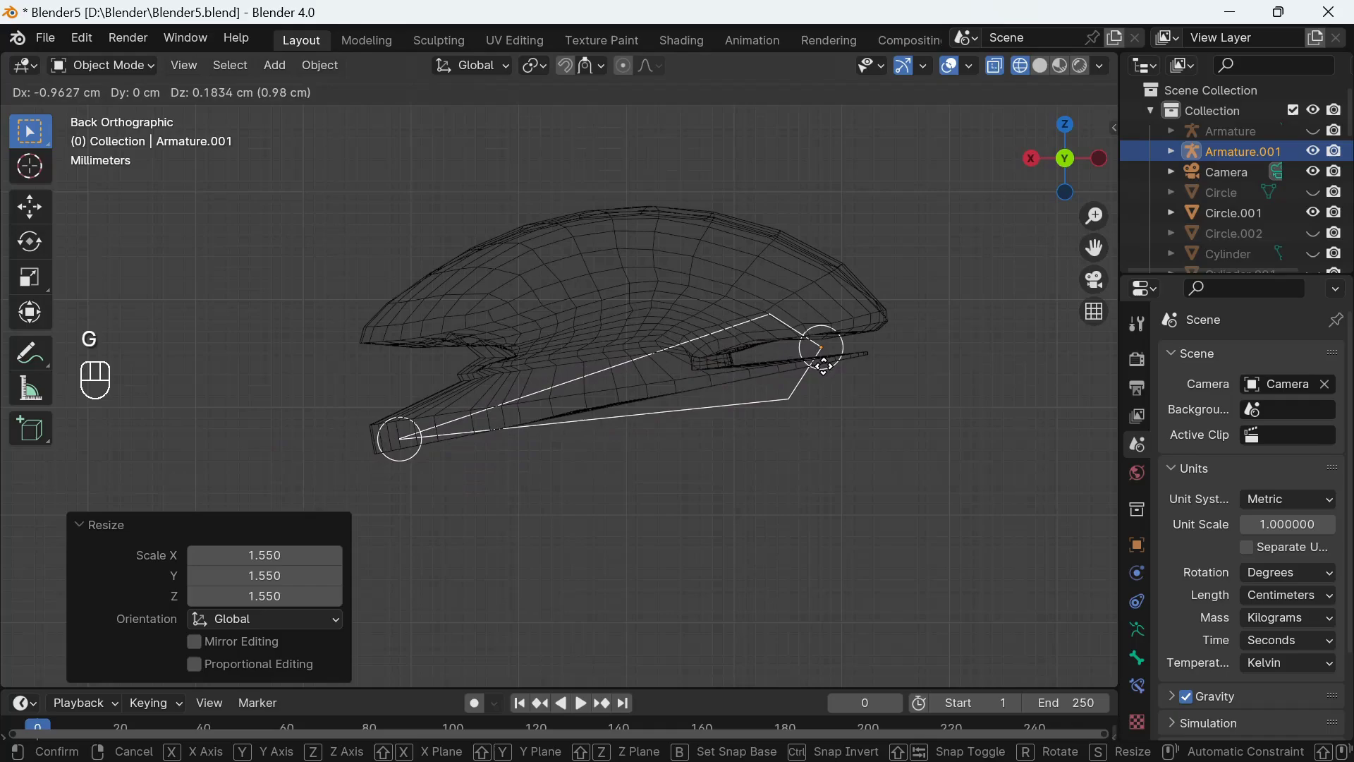
{"action": "left_click", "coordinate": [840, 366]}
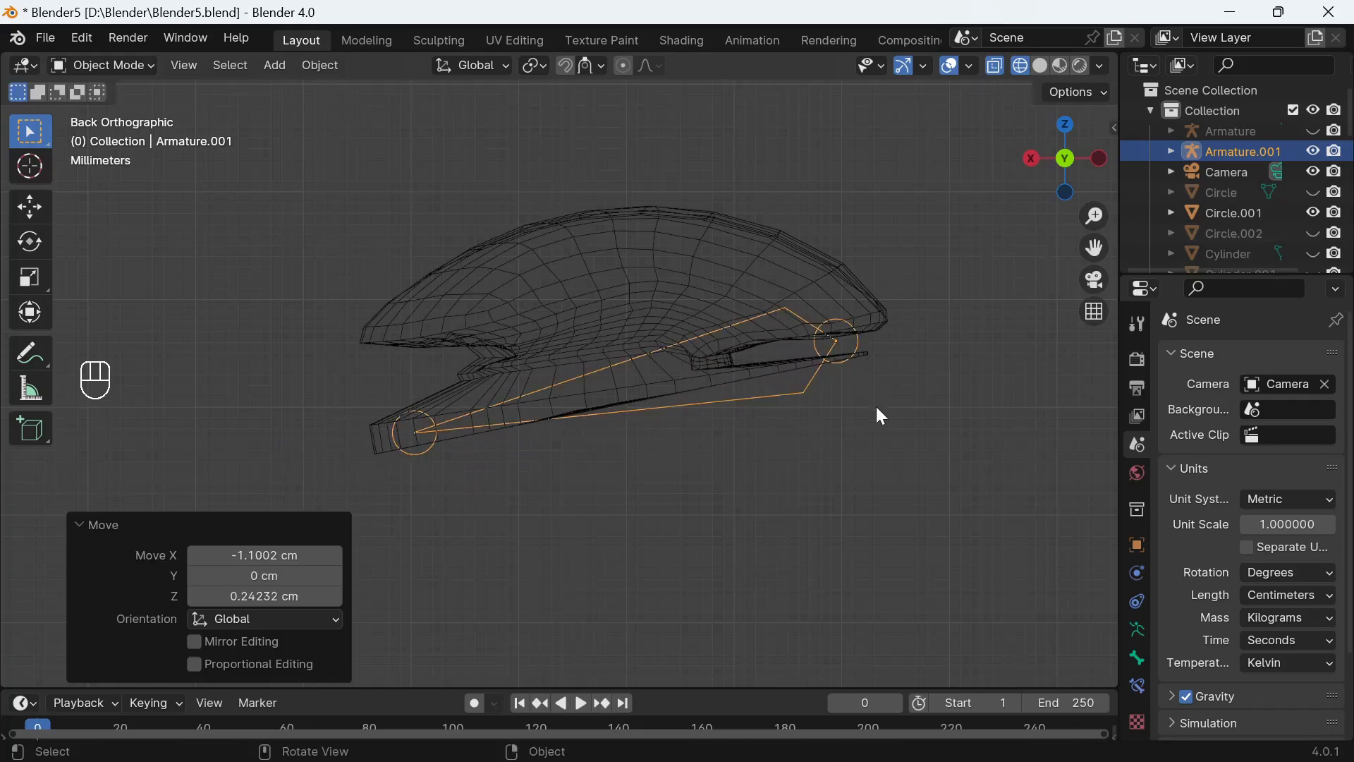
{"action": "left_click", "coordinate": [955, 520]}
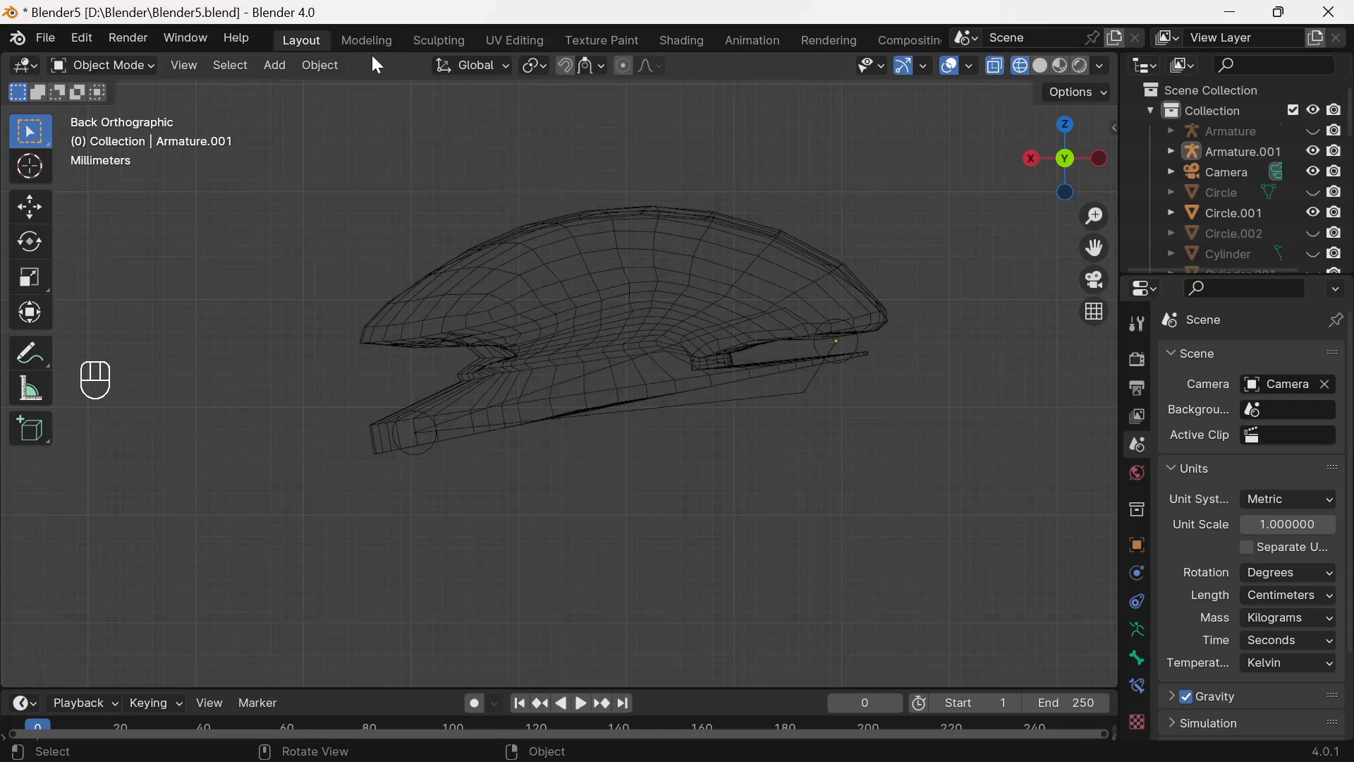
Step: Enter armature Edit Mode, view from the back and reposition the bone's front and rear joints
{"action": "left_click", "coordinate": [366, 47]}
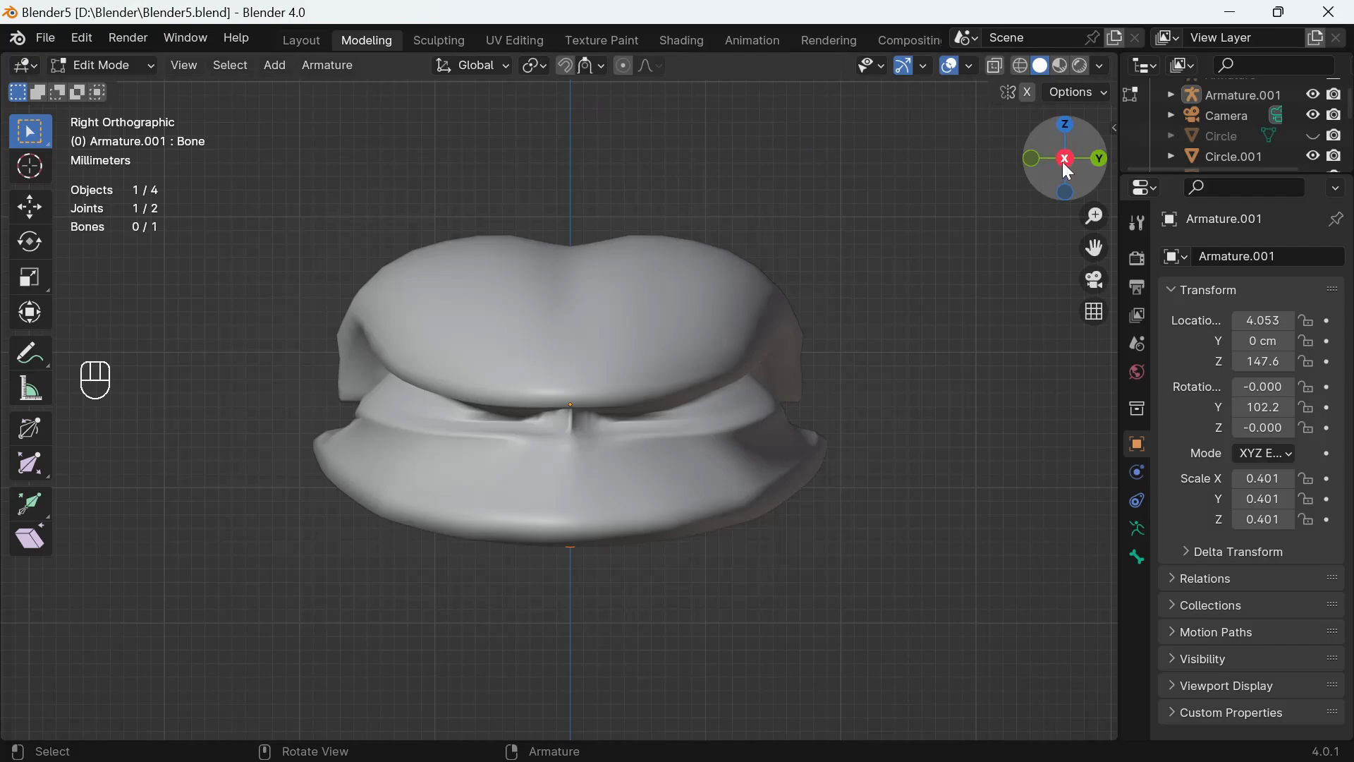
{"action": "left_click", "coordinate": [1102, 168]}
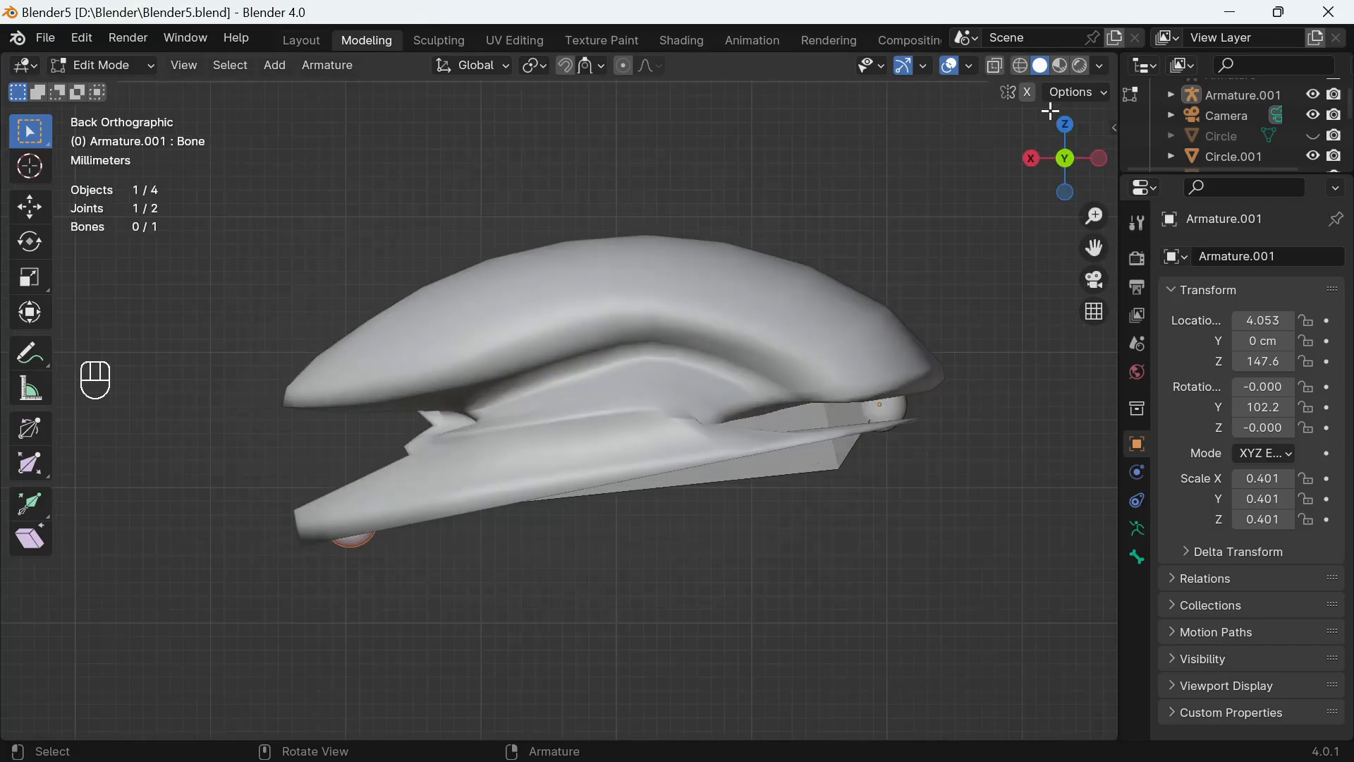
{"action": "left_click", "coordinate": [1027, 73]}
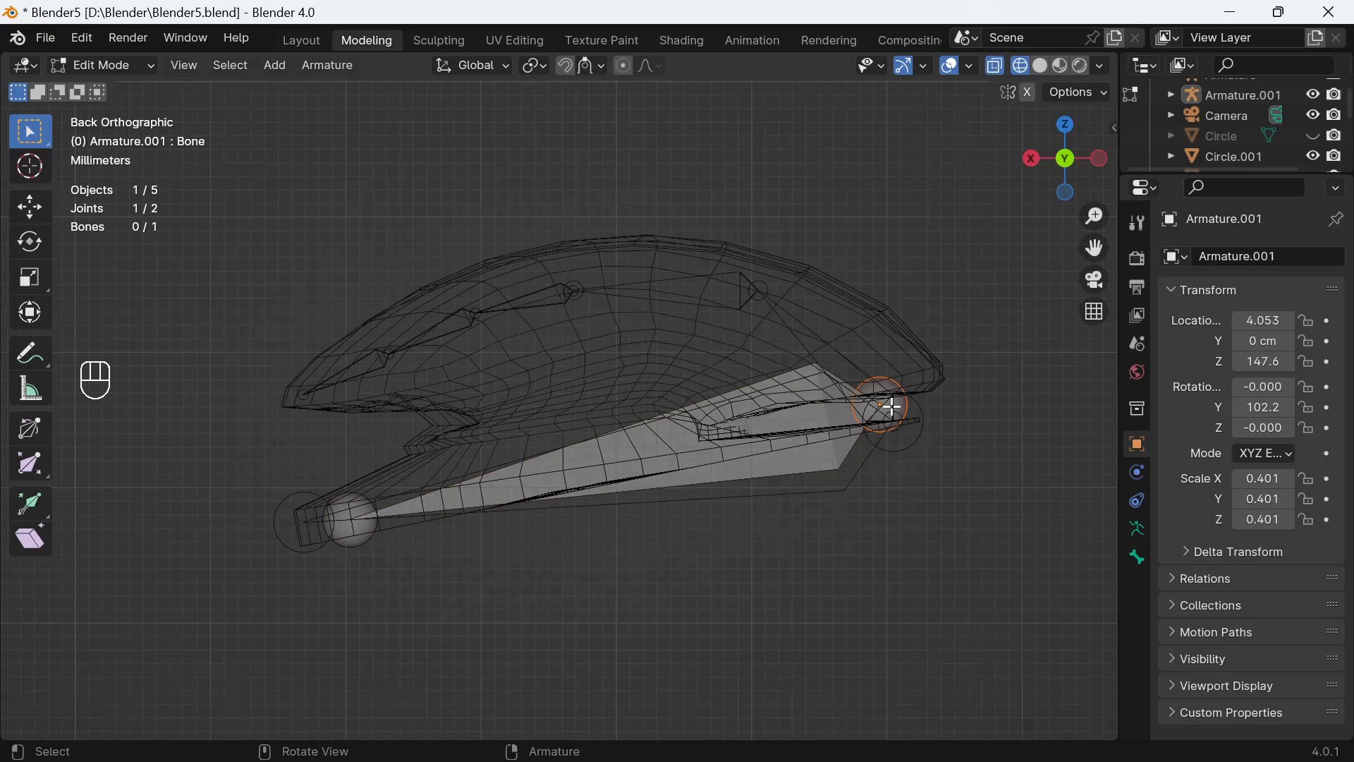
{"action": "key", "text": "g"}
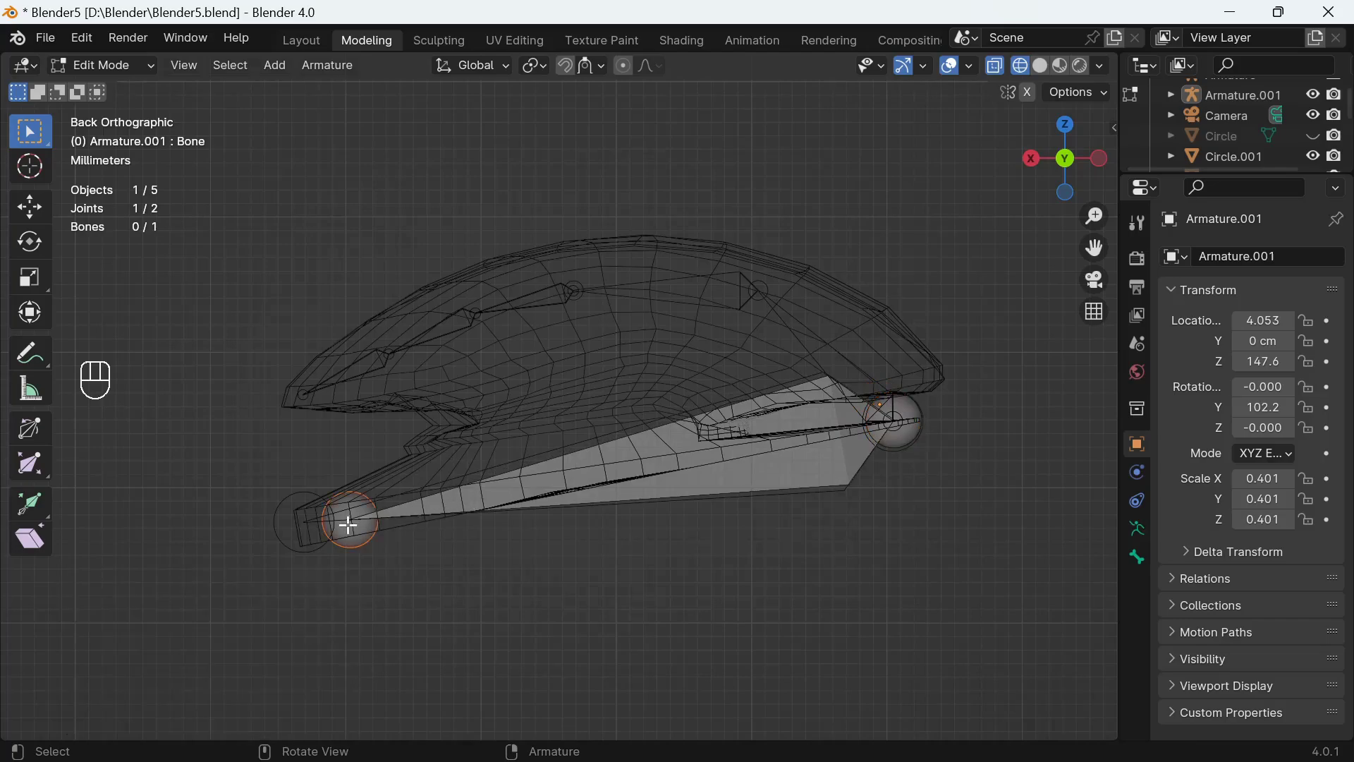
{"action": "key", "text": "g"}
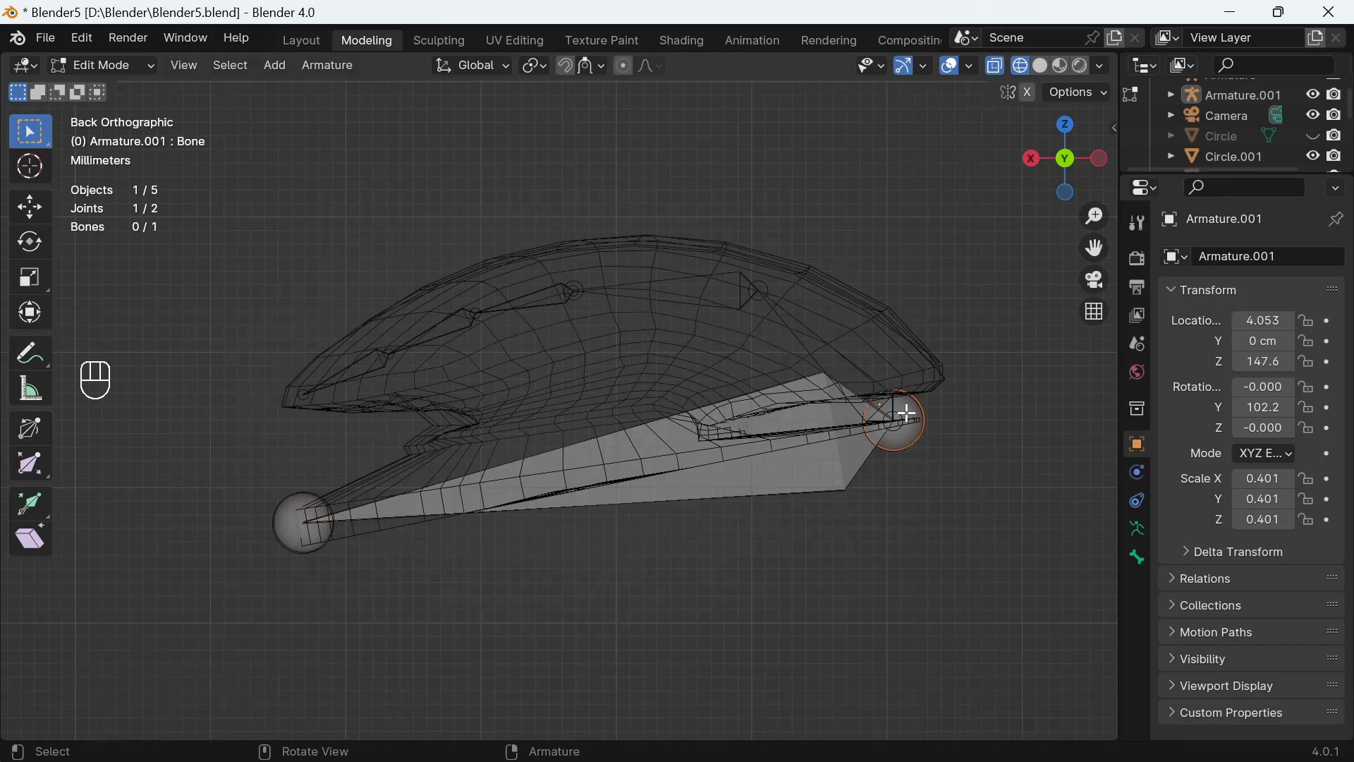
Step: Extrude five new bones in a chain along the top of the tongue toward its tip
{"action": "key", "text": "e"}
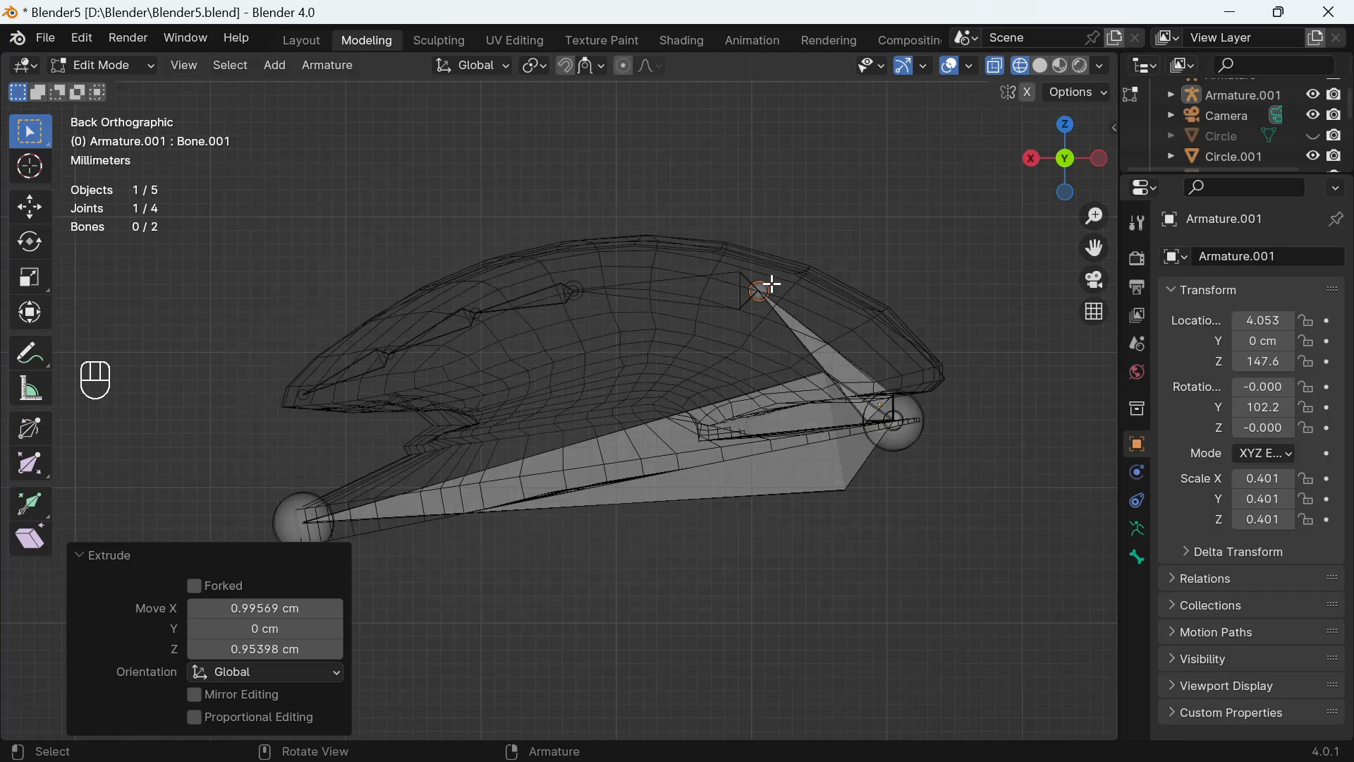
{"action": "key", "text": "e"}
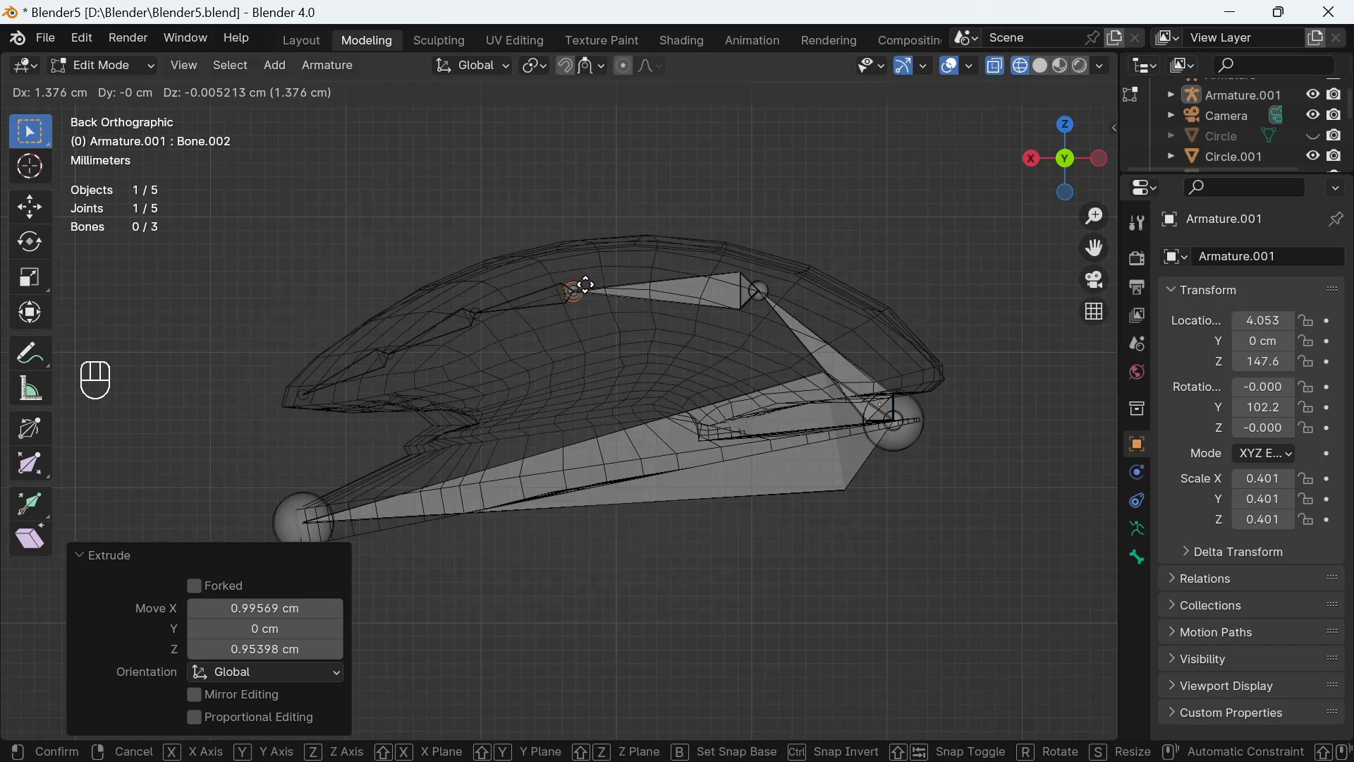
{"action": "key", "text": "e"}
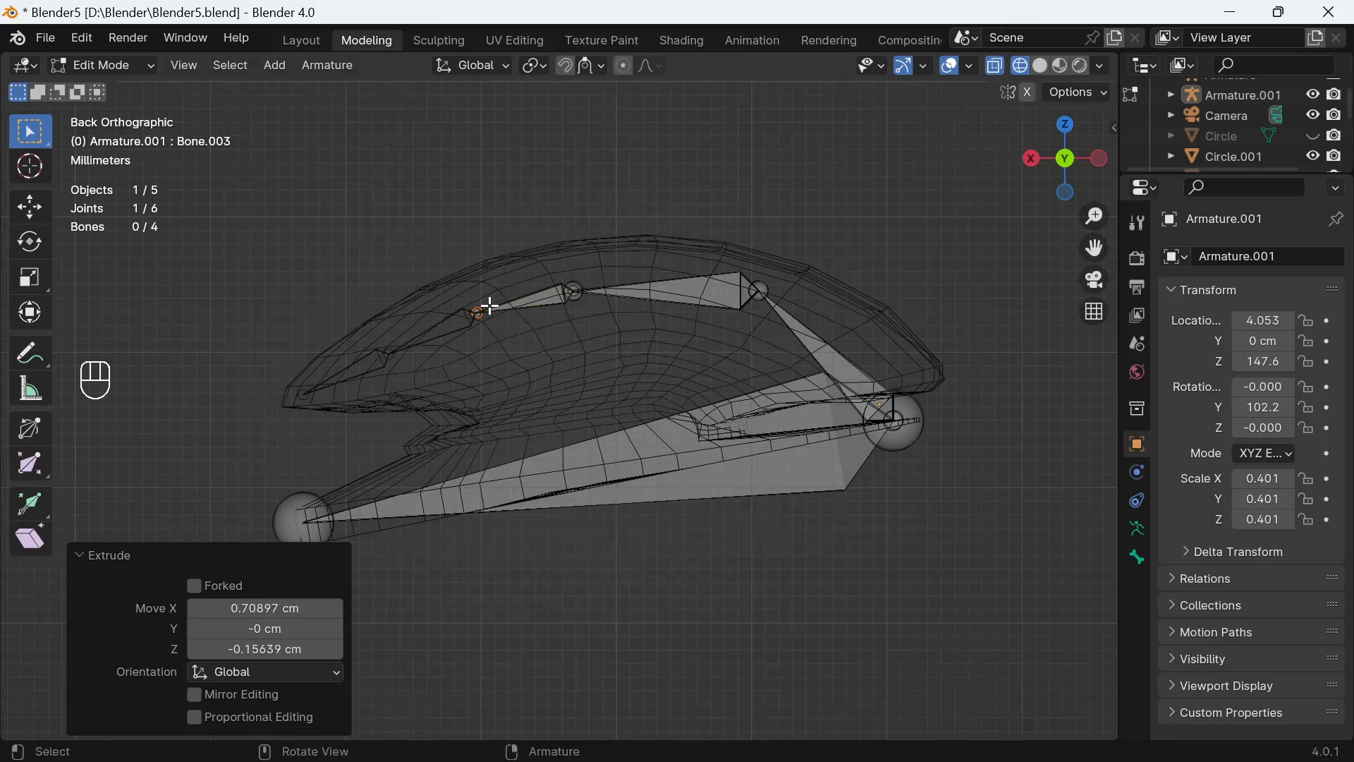
{"action": "key", "text": "e"}
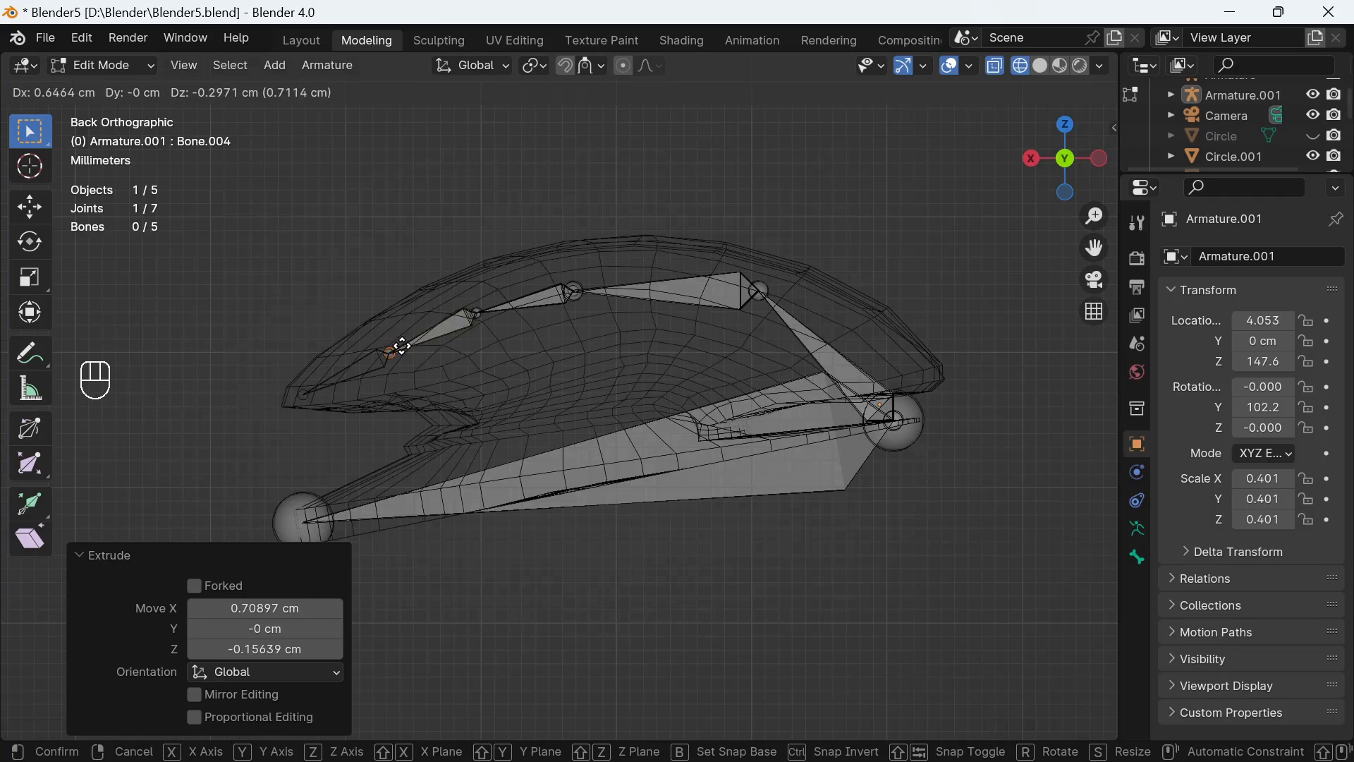
{"action": "key", "text": "e"}
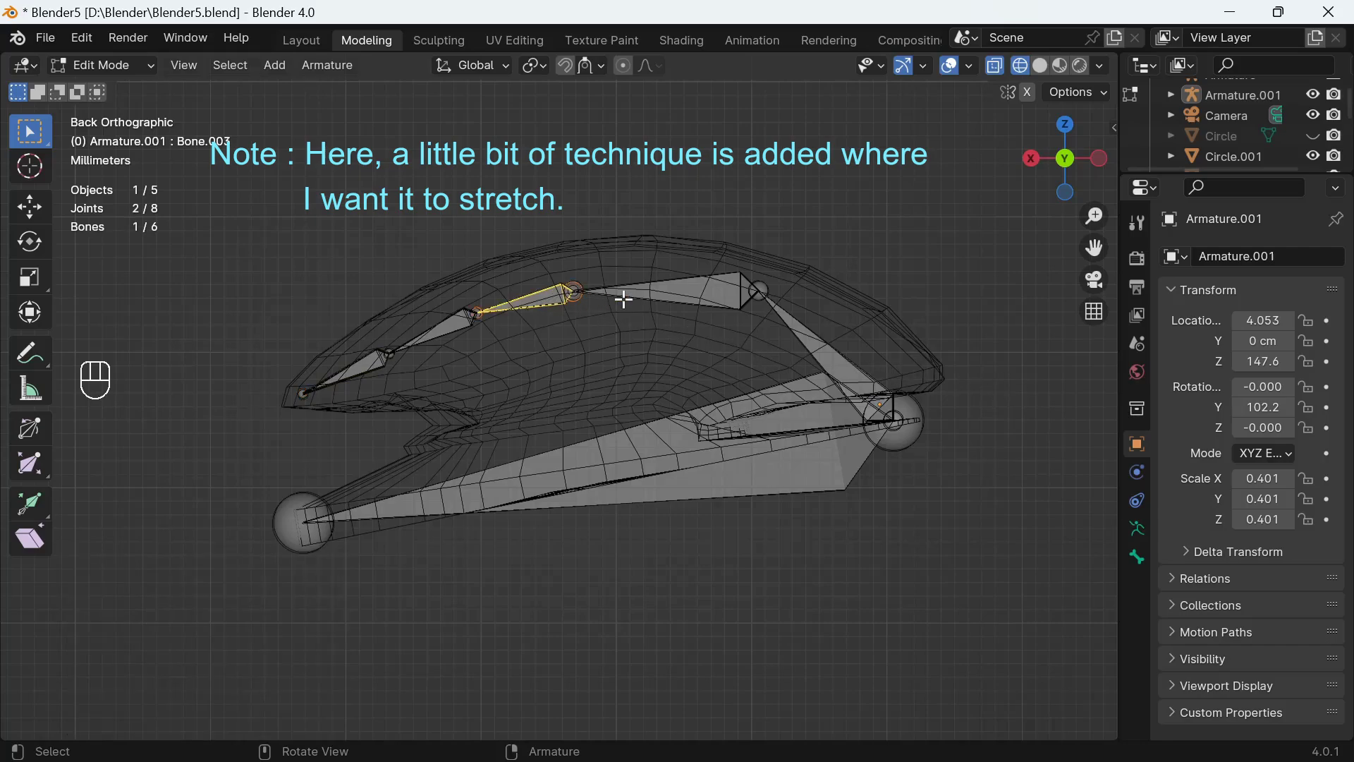
Step: Disconnect the tongue-tip bones from the chain and move them so they can stretch
{"action": "left_click", "coordinate": [693, 289]}
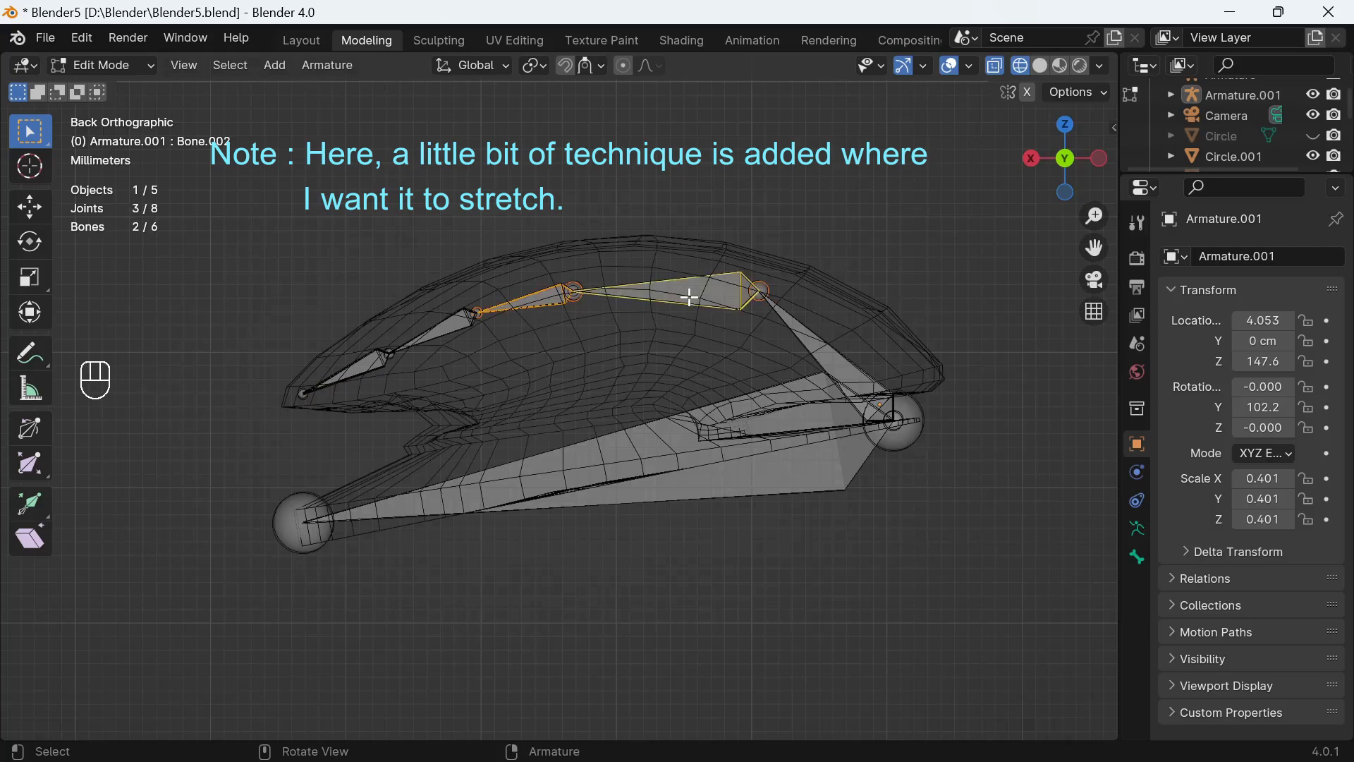
{"action": "left_click_drag", "start_coordinate": [694, 305], "coordinate": [812, 327]}
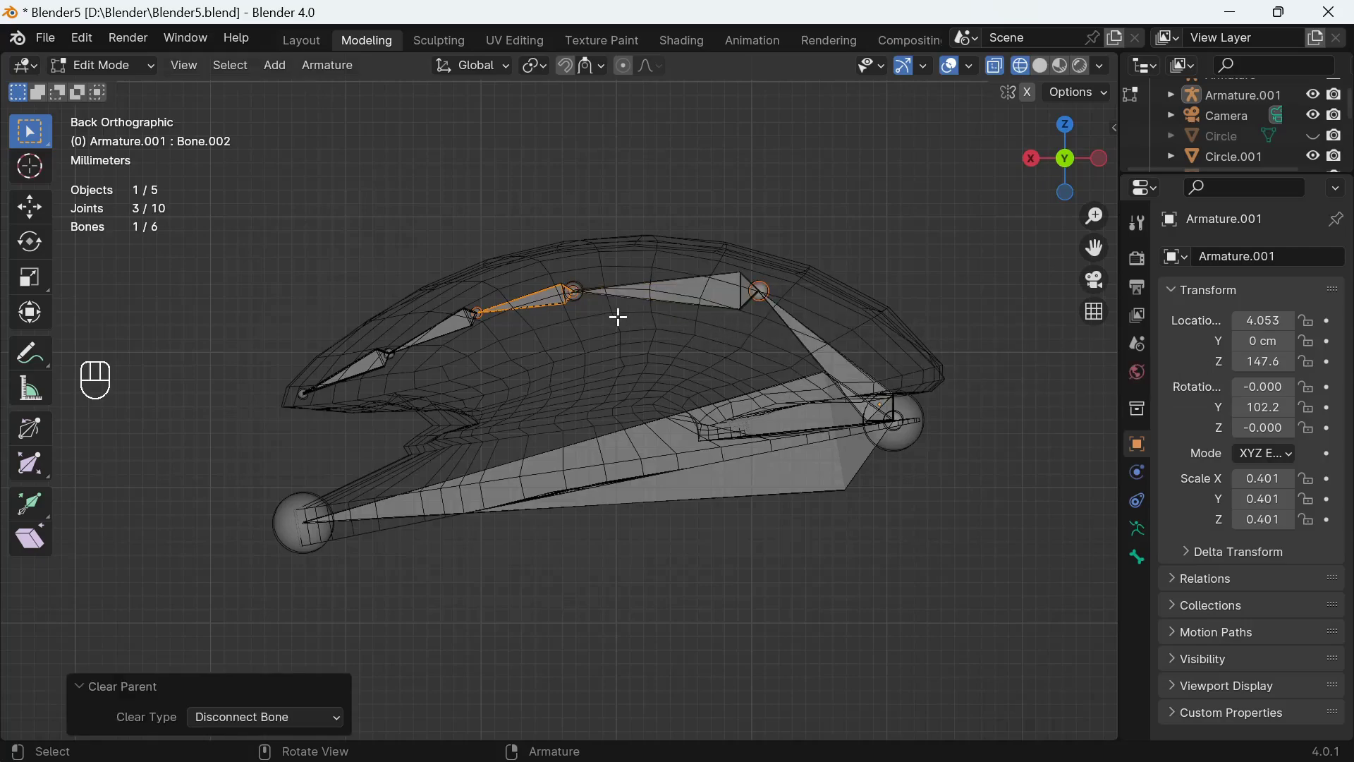
{"action": "left_click", "coordinate": [549, 296]}
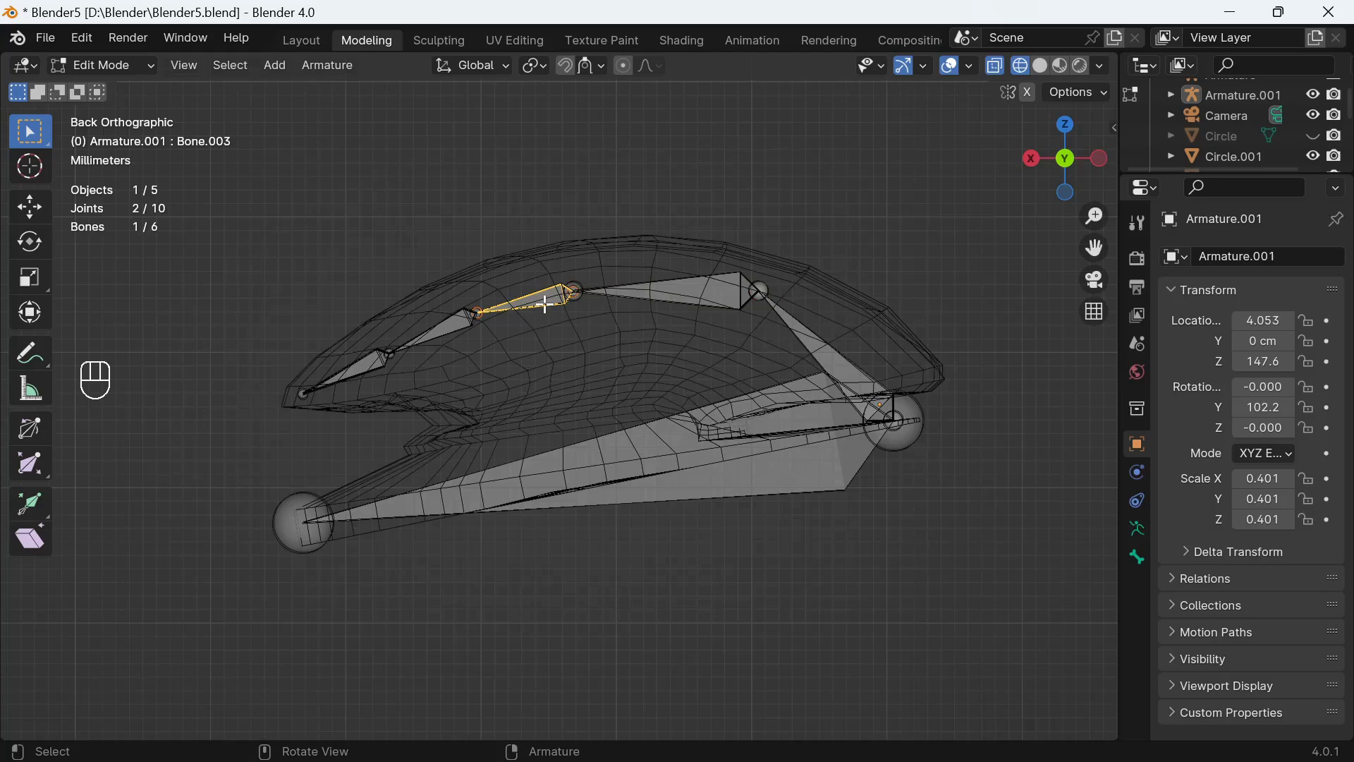
{"action": "key", "text": "g"}
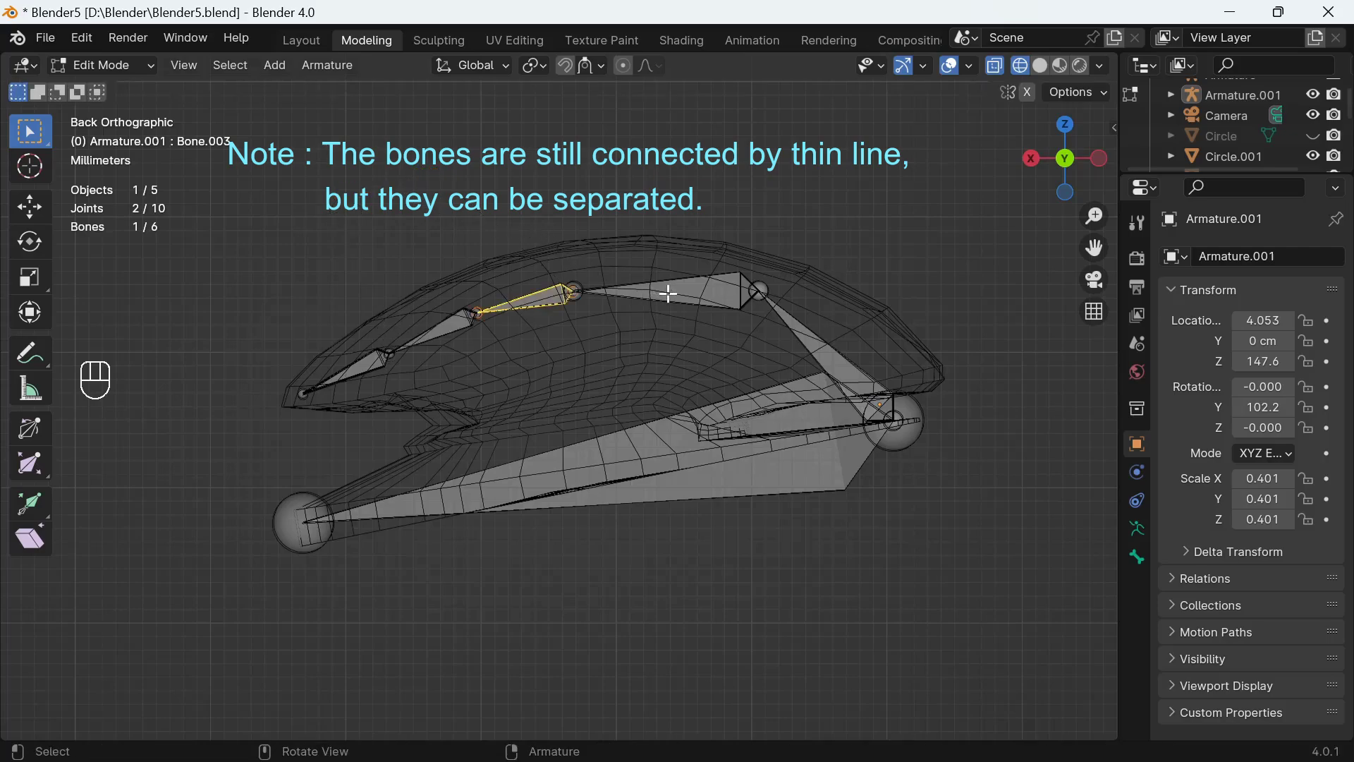
{"action": "key", "text": "g"}
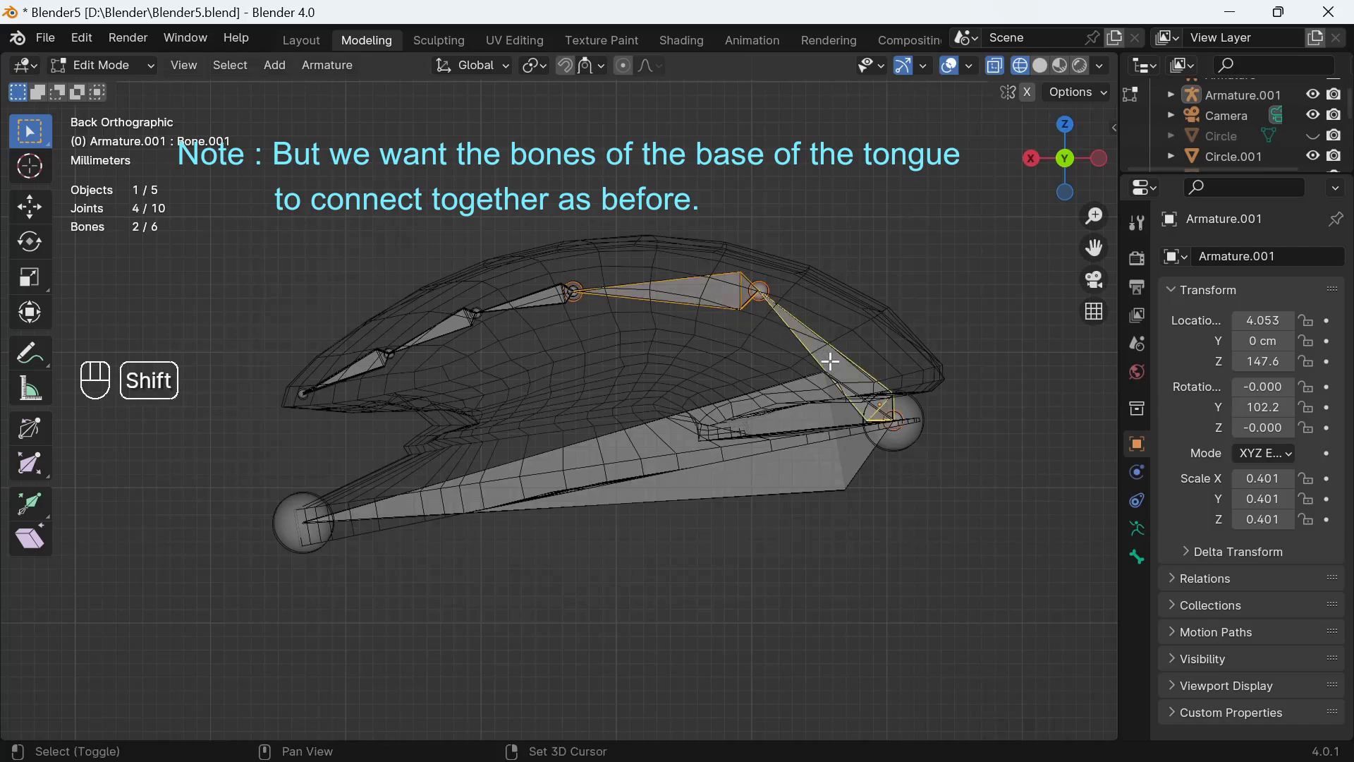
Step: Join the base bones back together and adjust the tip bone's position
{"action": "left_click_drag", "start_coordinate": [835, 369], "coordinate": [953, 356]}
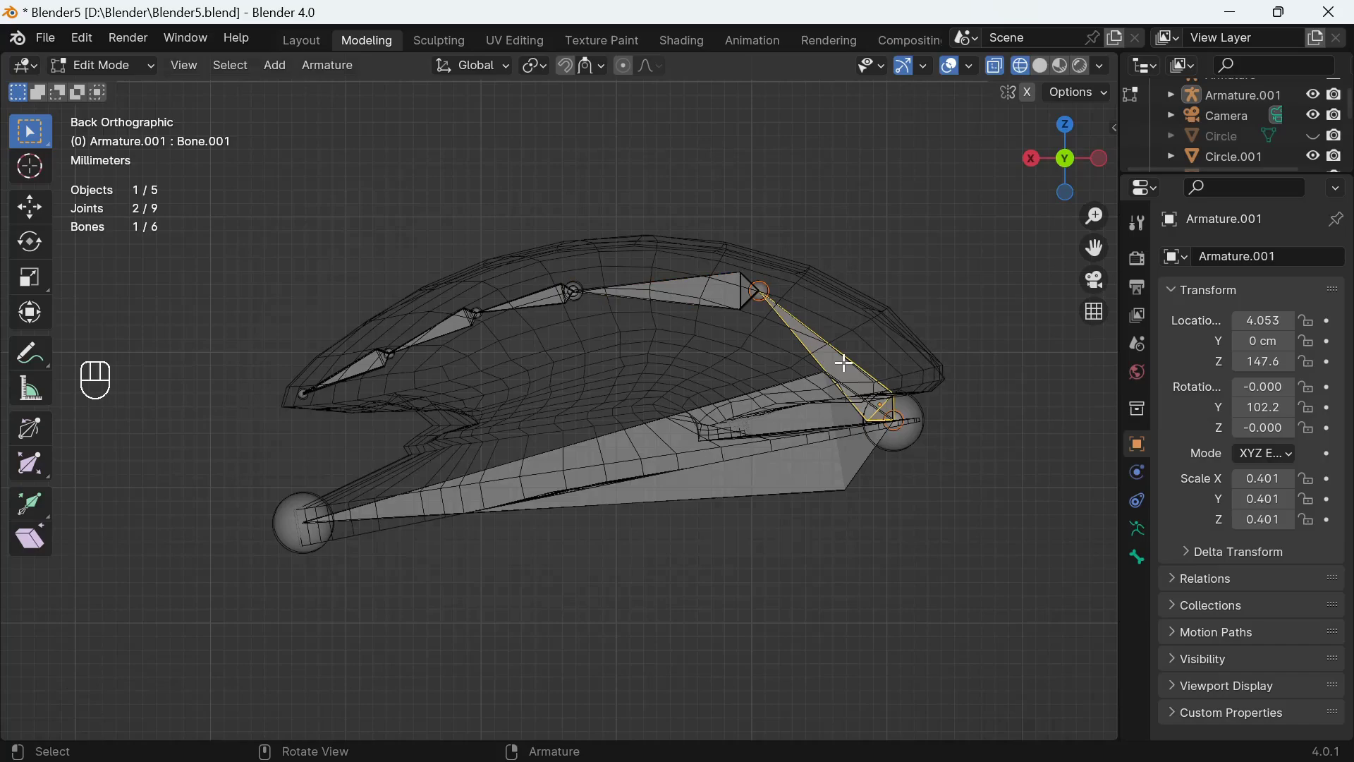
{"action": "key", "text": "g"}
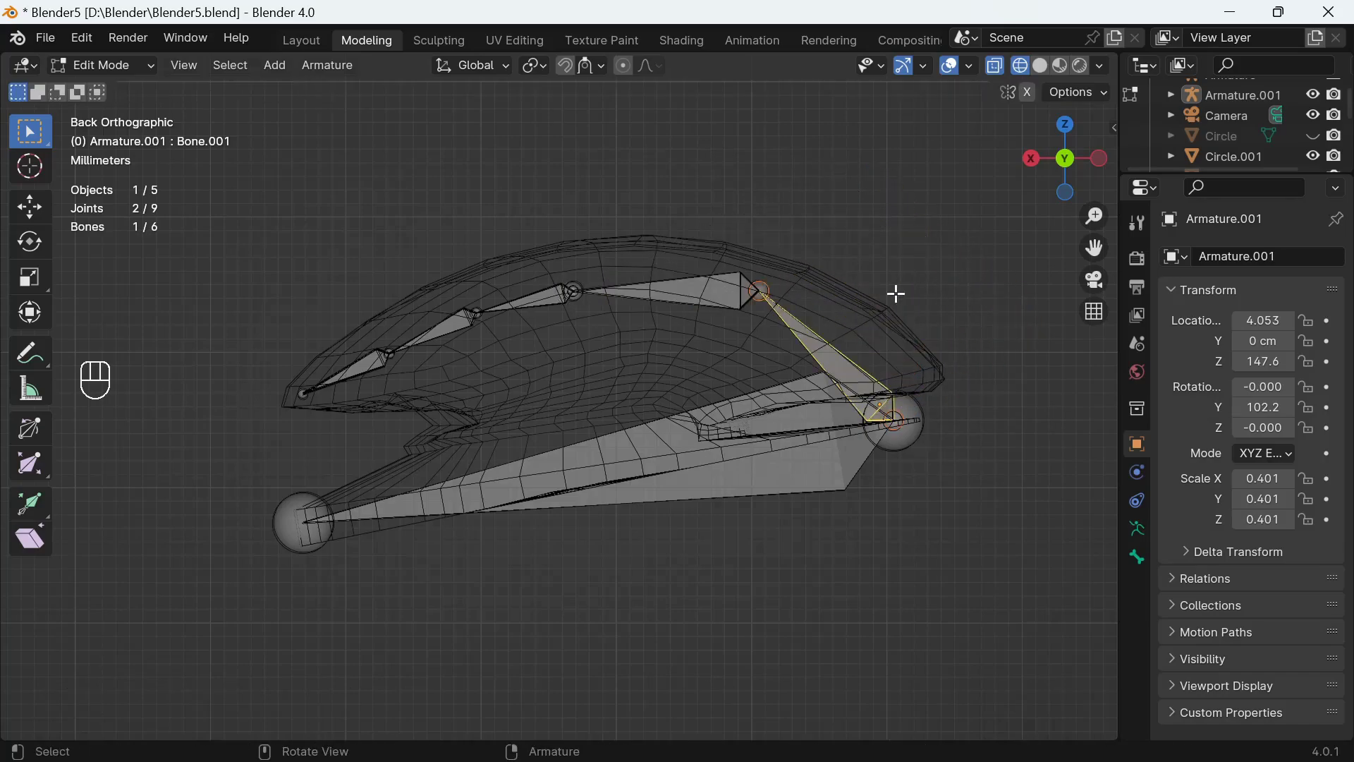
{"action": "left_click", "coordinate": [541, 289]}
{"action": "key", "text": "g"}
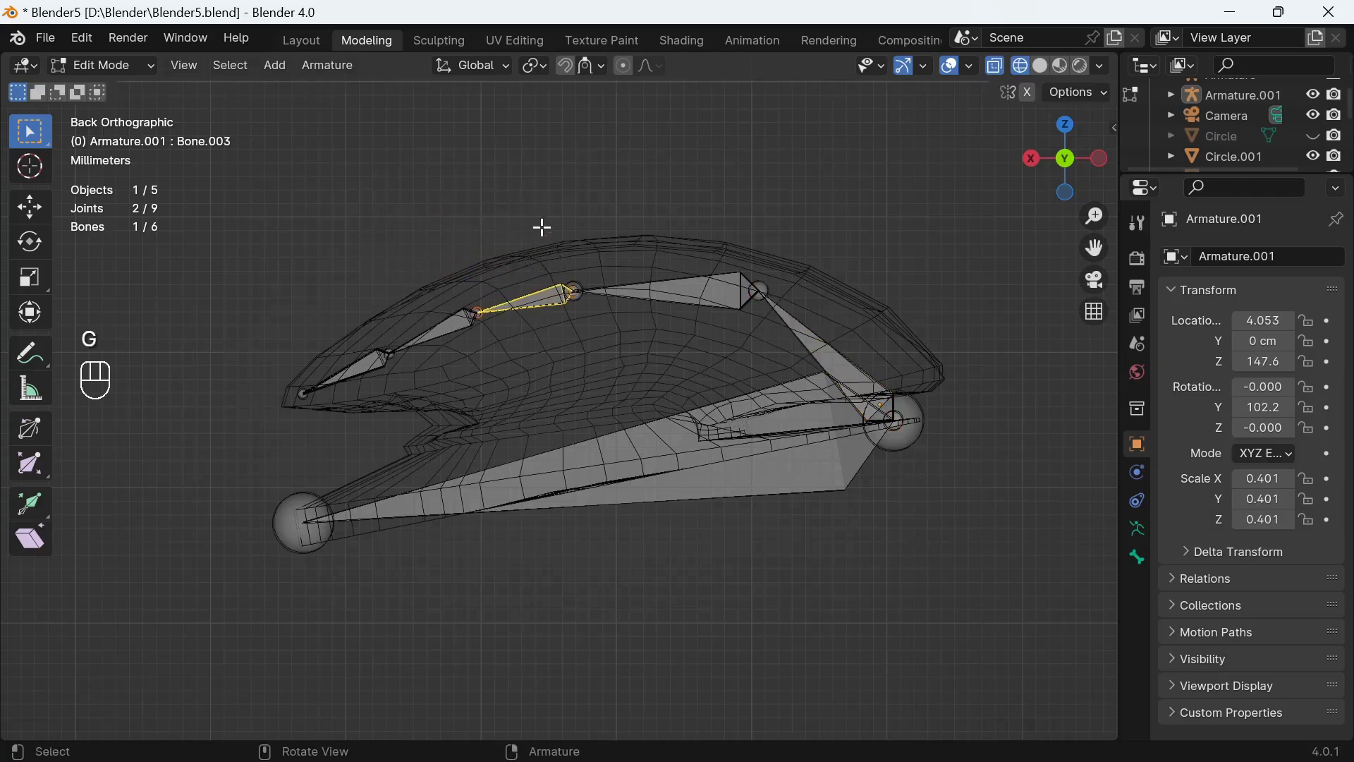
{"action": "key", "text": "g"}
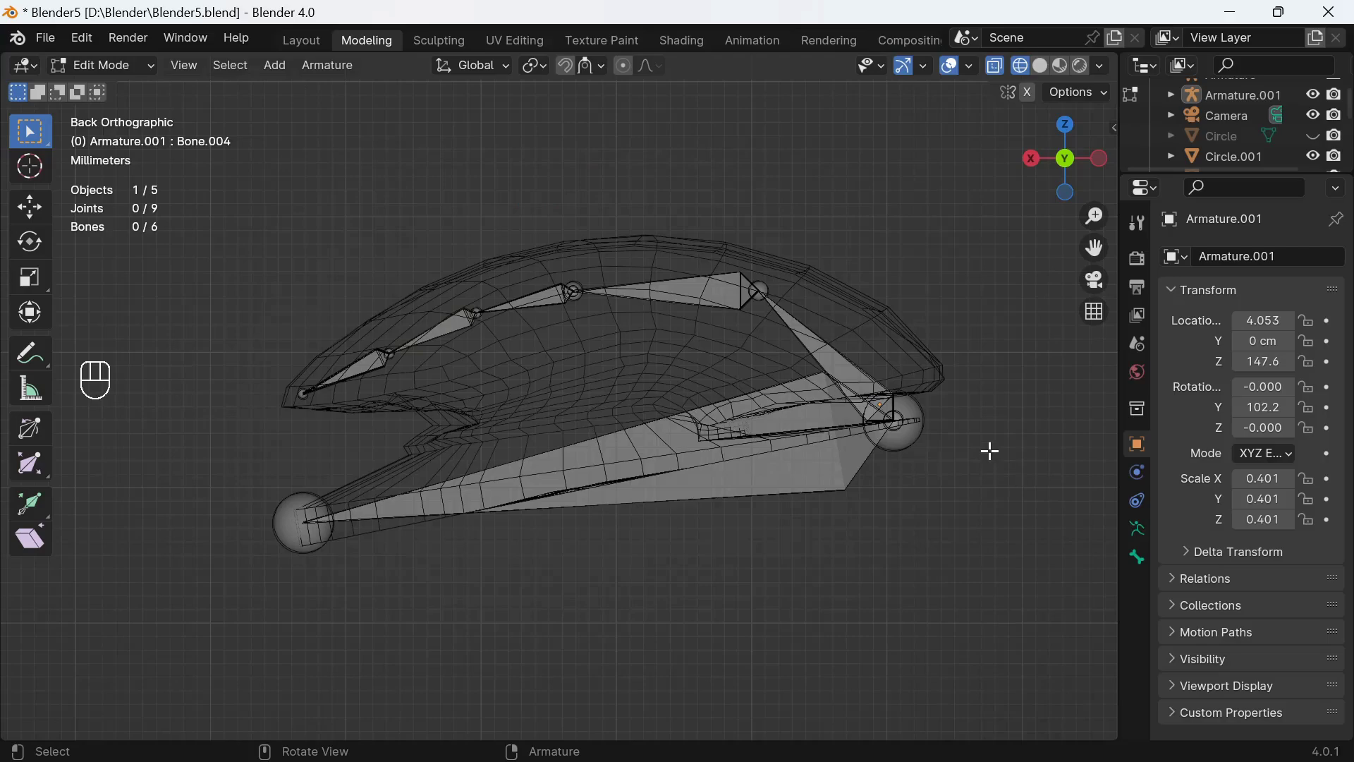
Step: Parent the tongue-base bone to the lower-jaw bone keeping offset and return to Object Mode
{"action": "left_click", "coordinate": [829, 344]}
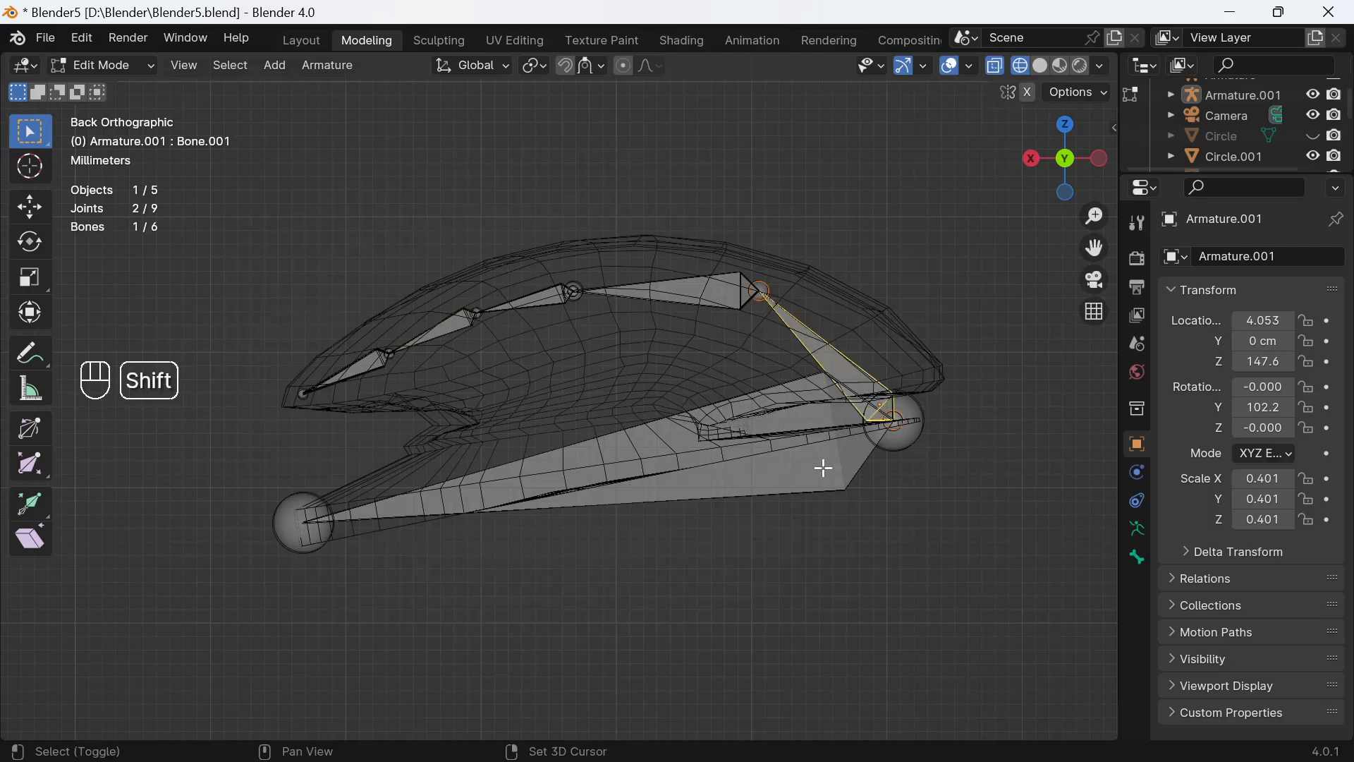
{"action": "left_click", "coordinate": [825, 466]}
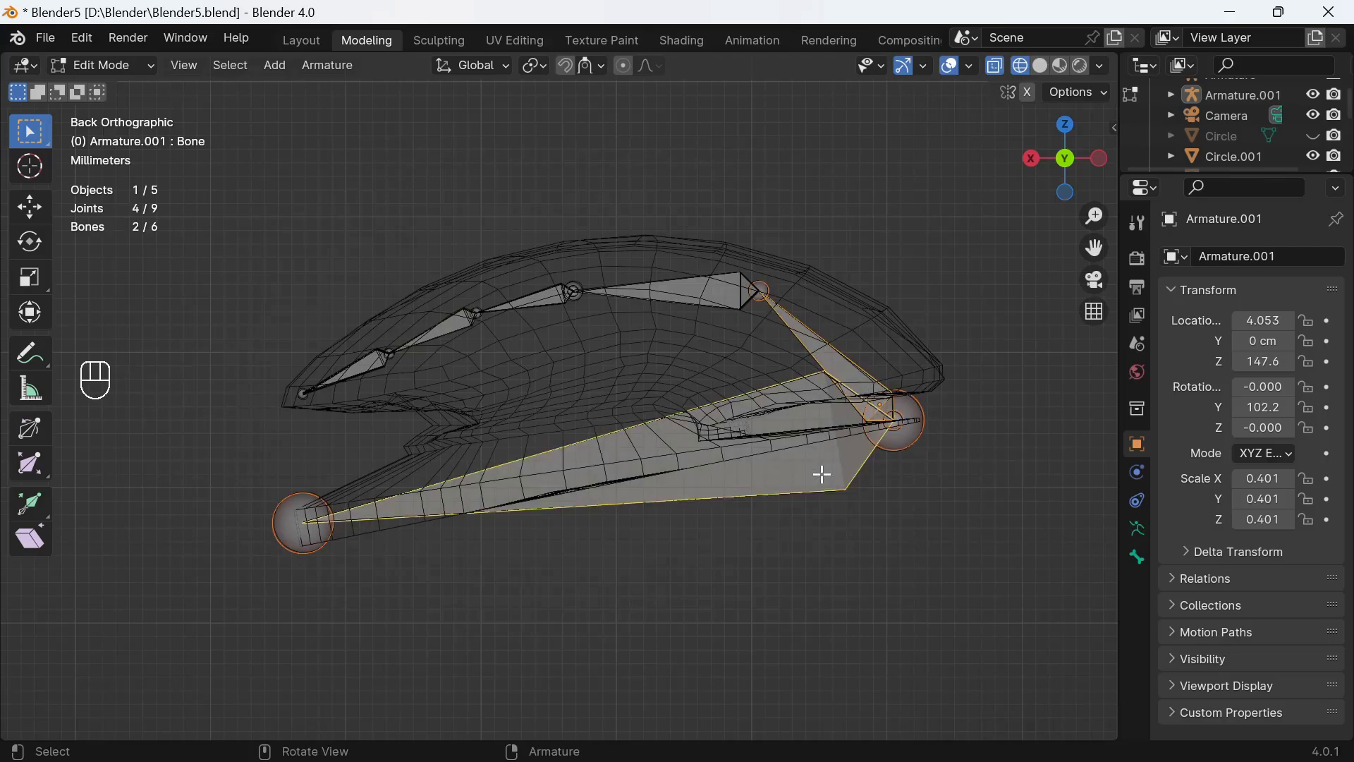
{"action": "left_click_drag", "start_coordinate": [826, 482], "coordinate": [956, 466]}
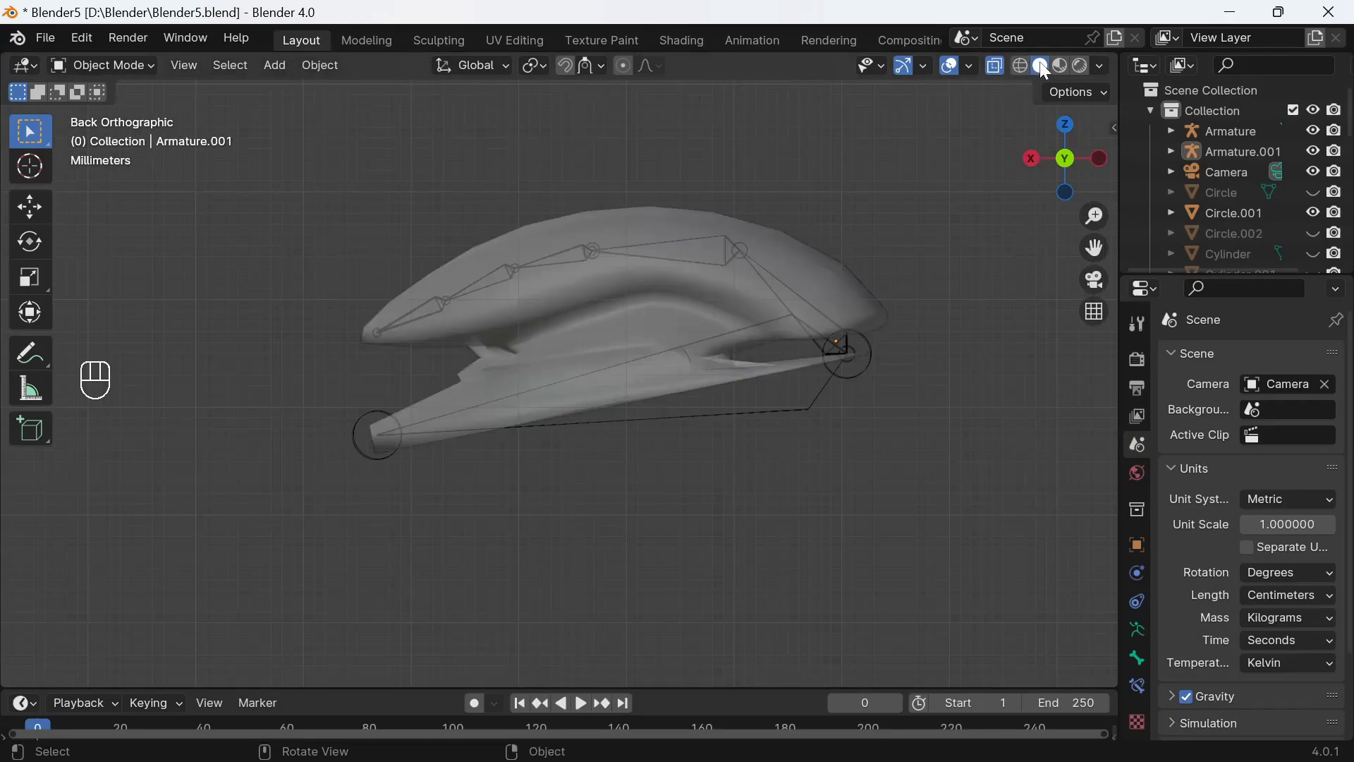
Step: Parent the Circle.001 tongue mesh to Armature.001 with automatic weights and enter Pose Mode in solid shading
{"action": "left_click", "coordinate": [797, 259]}
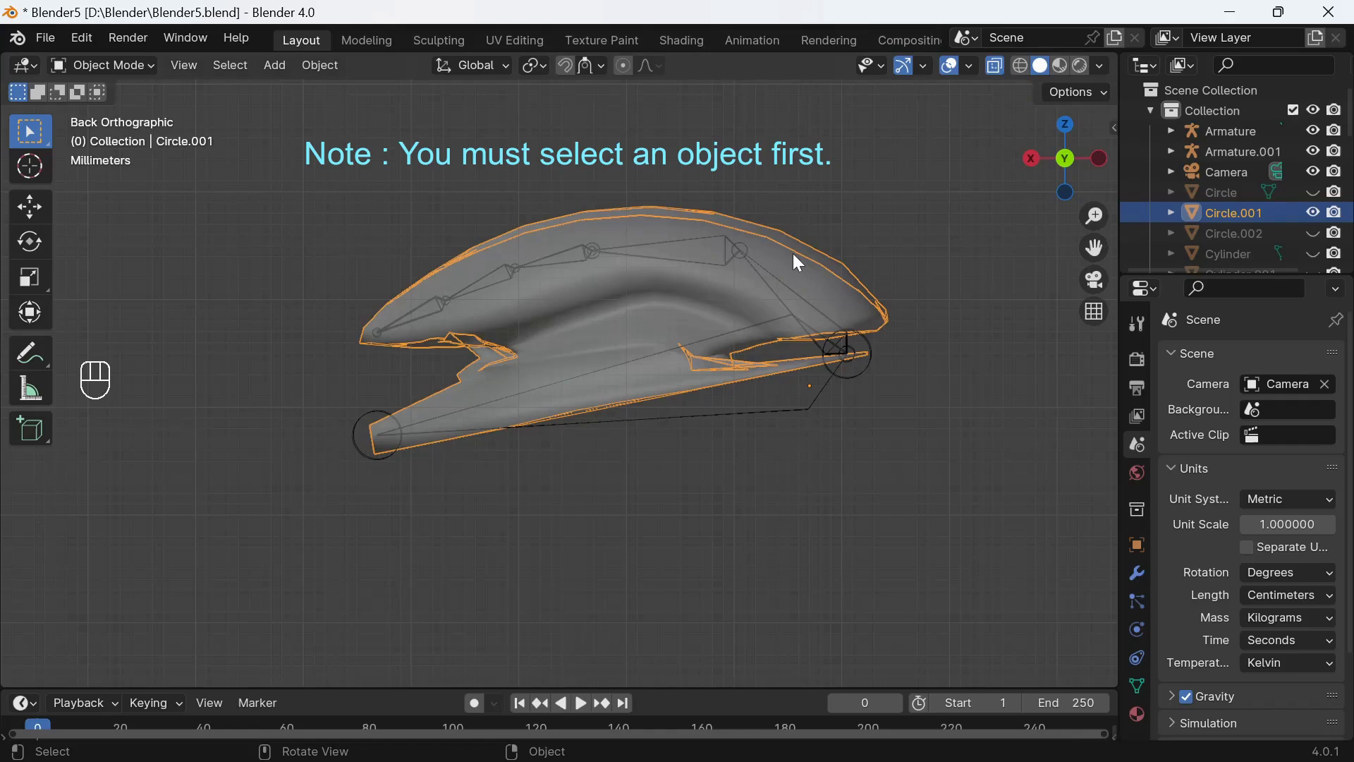
{"action": "left_click", "coordinate": [1001, 69]}
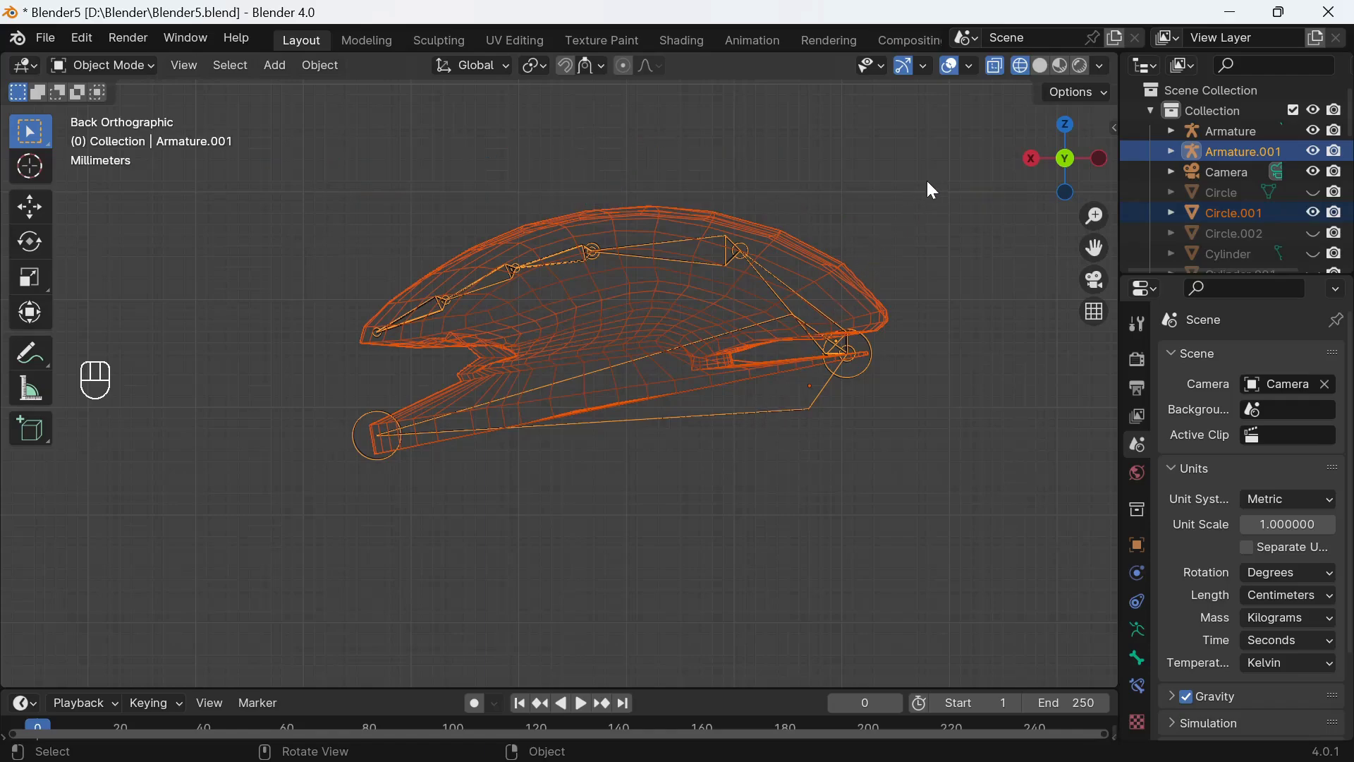
{"action": "left_click", "coordinate": [1048, 69]}
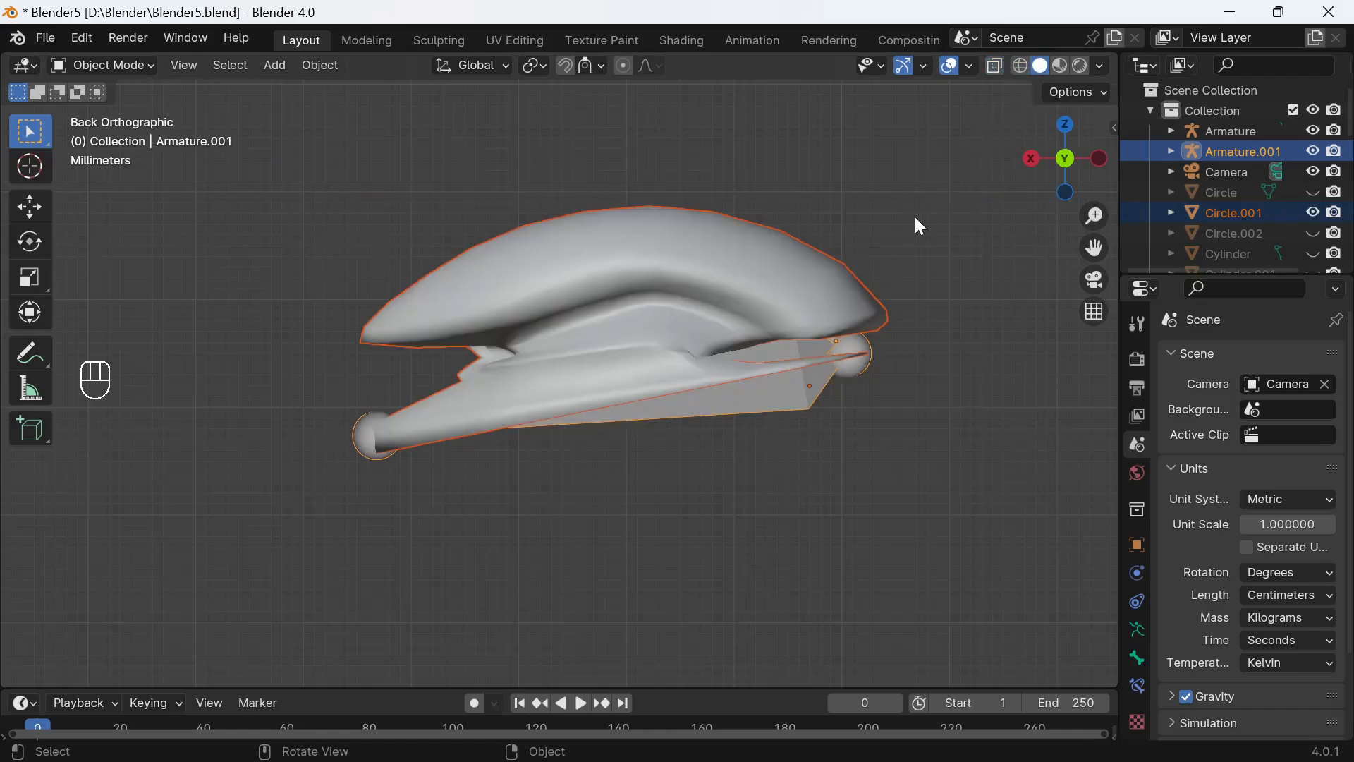
{"action": "left_click_drag", "start_coordinate": [915, 229], "coordinate": [1053, 361]}
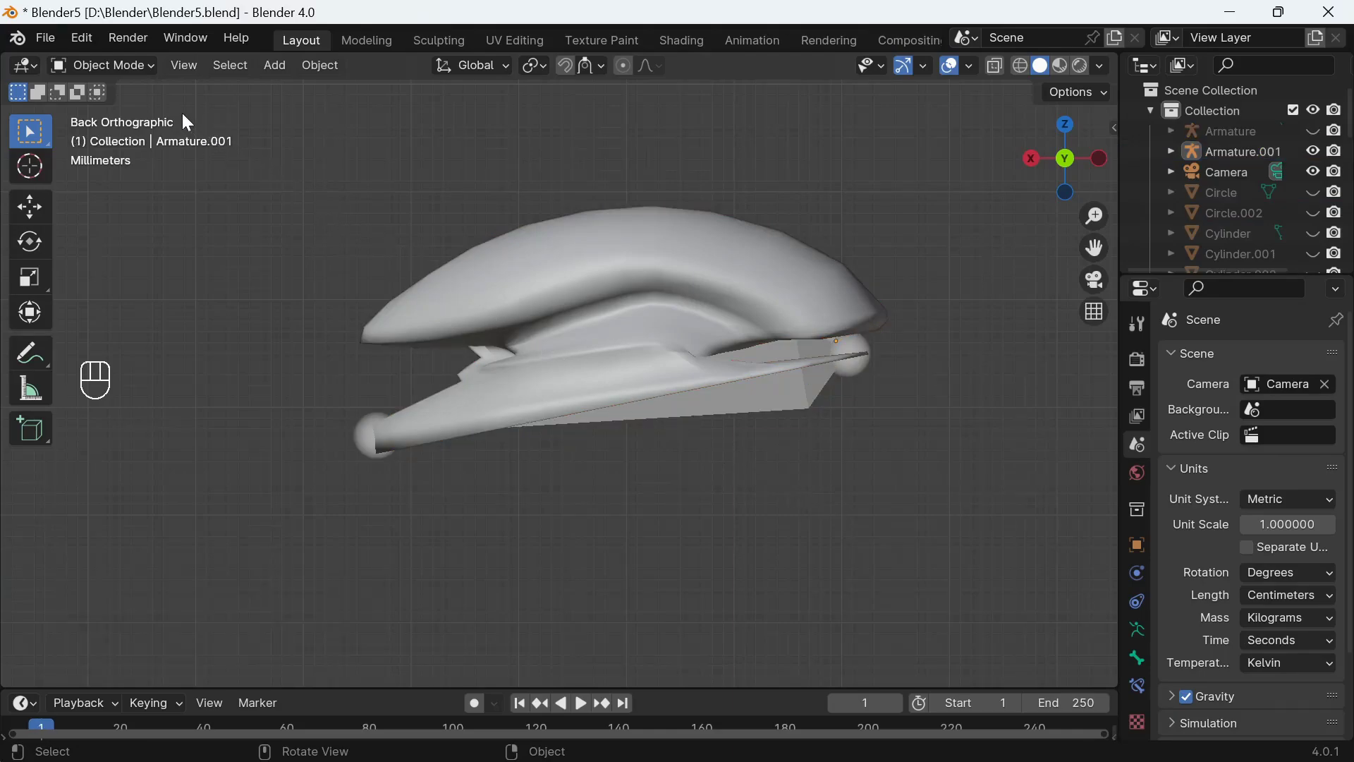
{"action": "left_click_drag", "start_coordinate": [136, 69], "coordinate": [127, 141]}
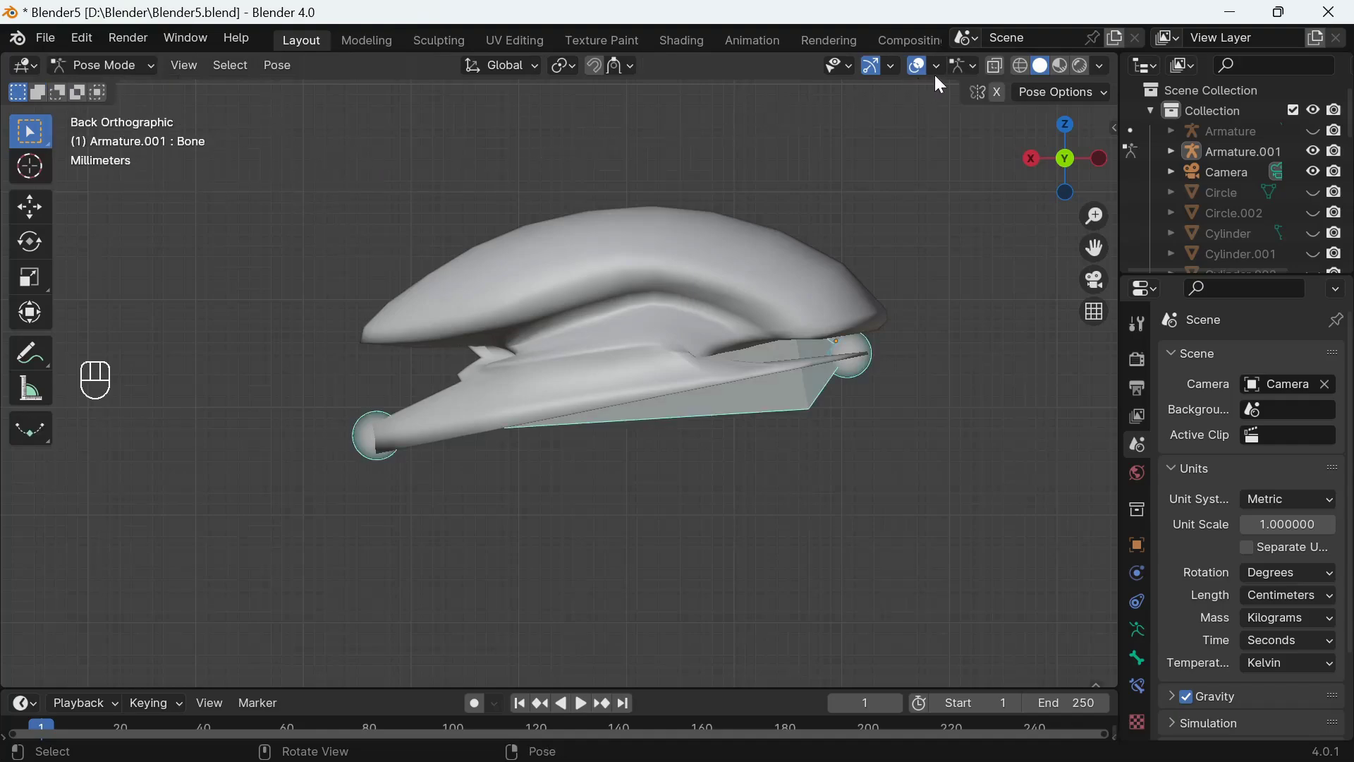
{"action": "left_click", "coordinate": [996, 67]}
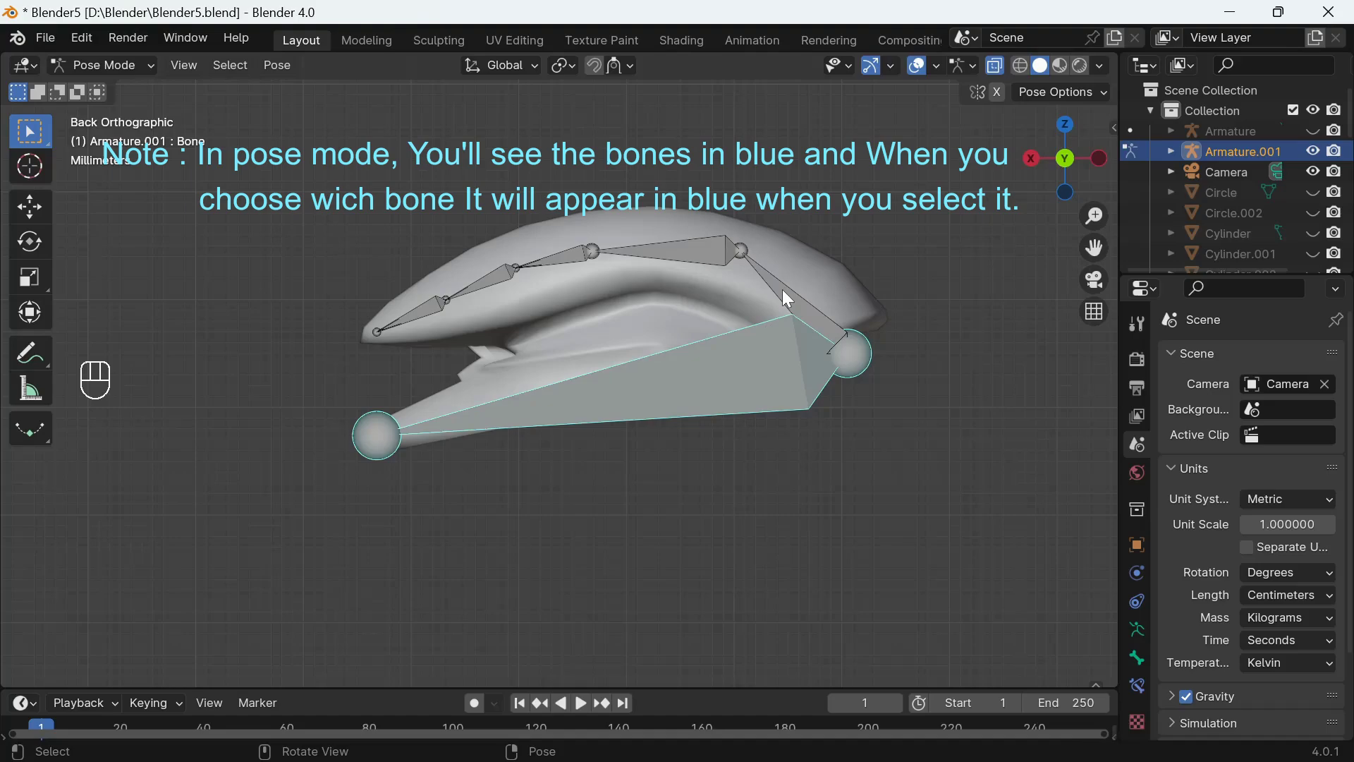
{"action": "left_click", "coordinate": [787, 295]}
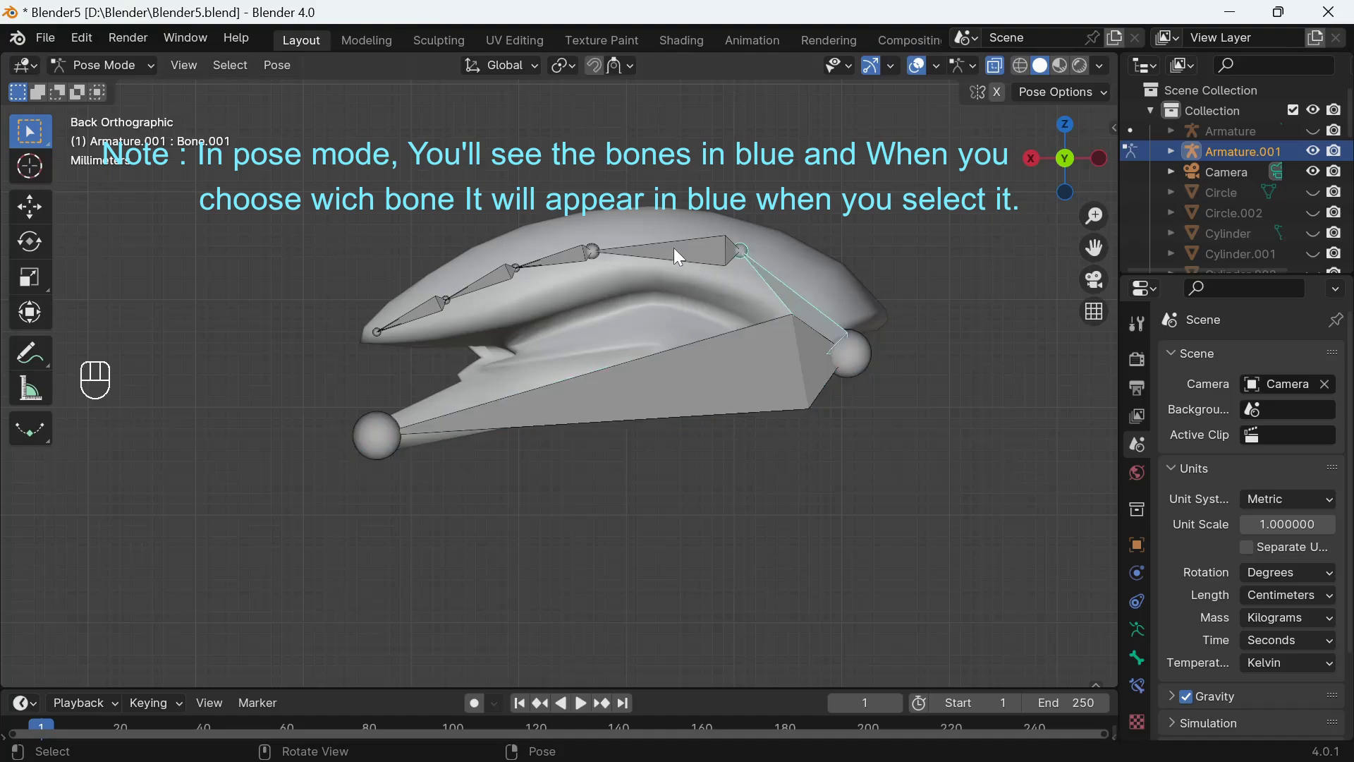
{"action": "left_click", "coordinate": [560, 260]}
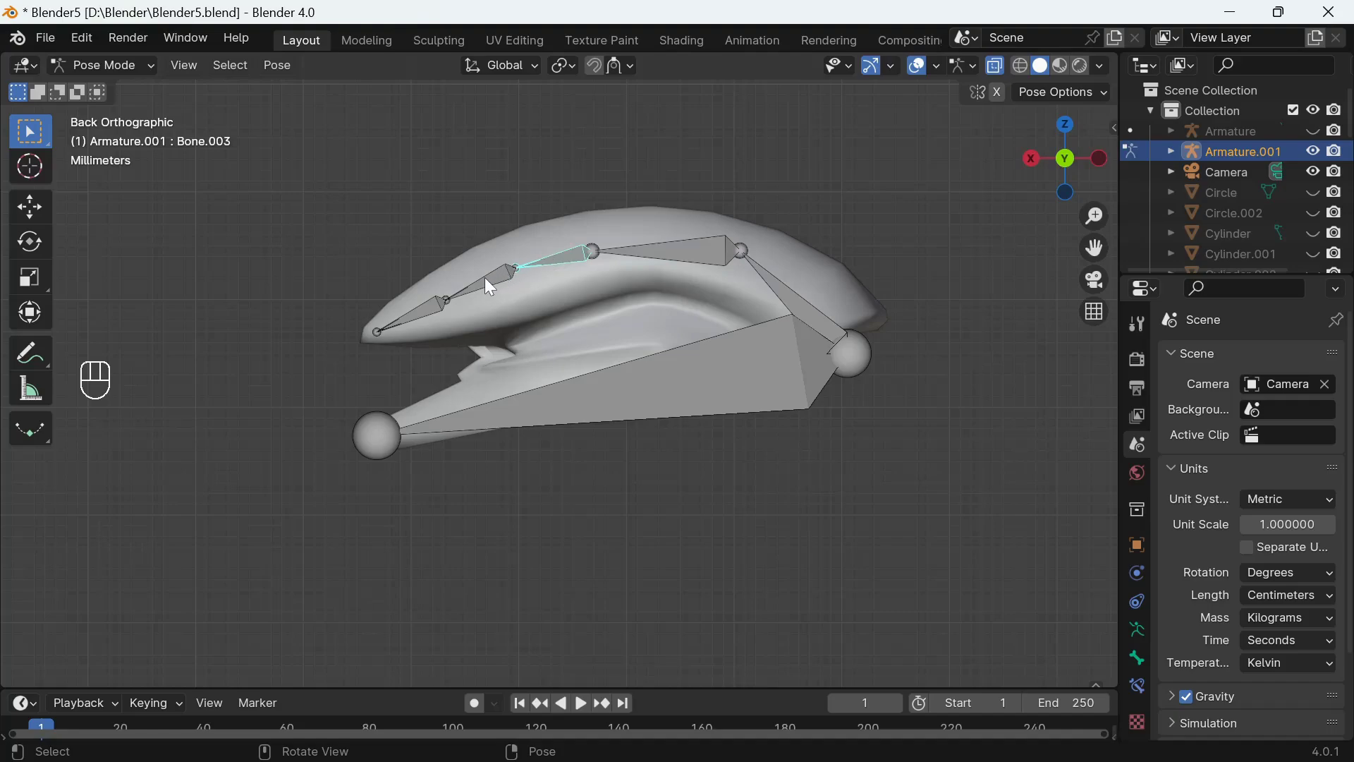
{"action": "left_click", "coordinate": [415, 315]}
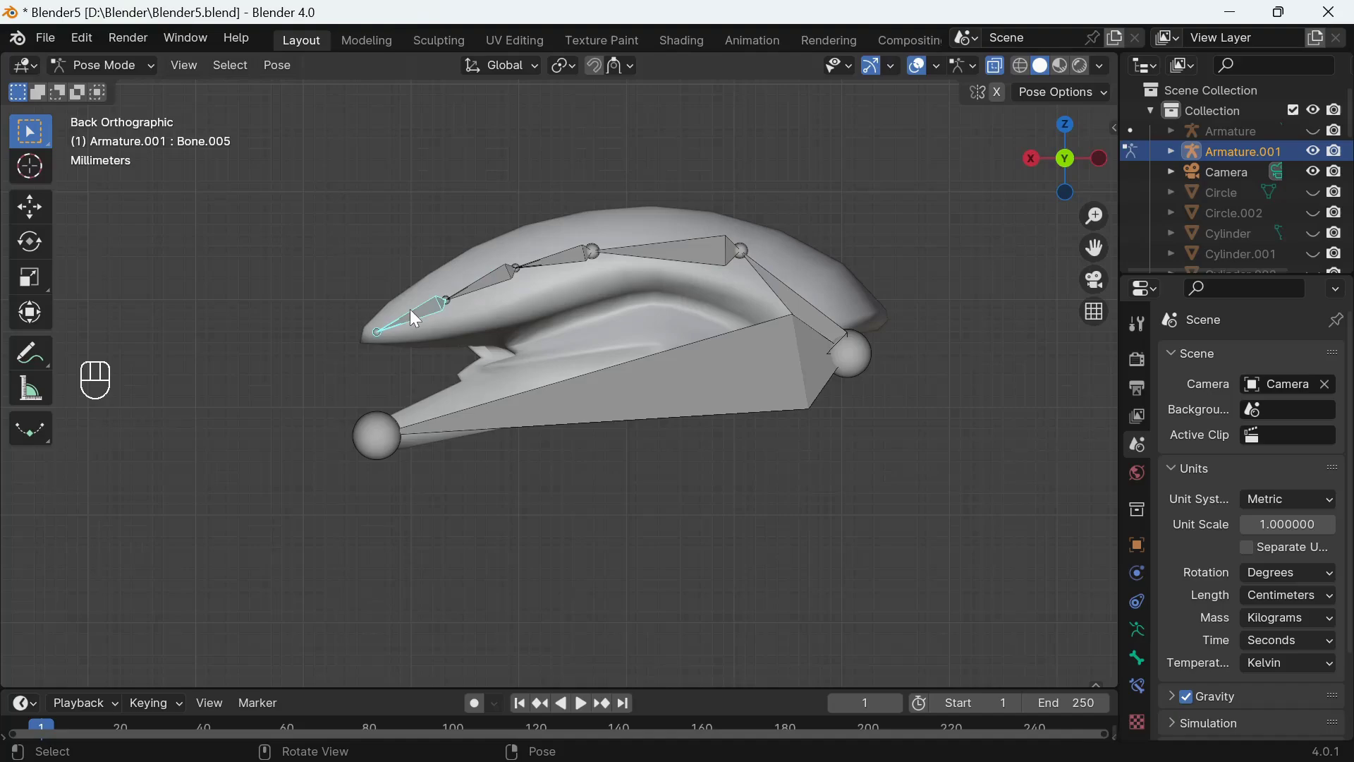
{"action": "left_click", "coordinate": [669, 409]}
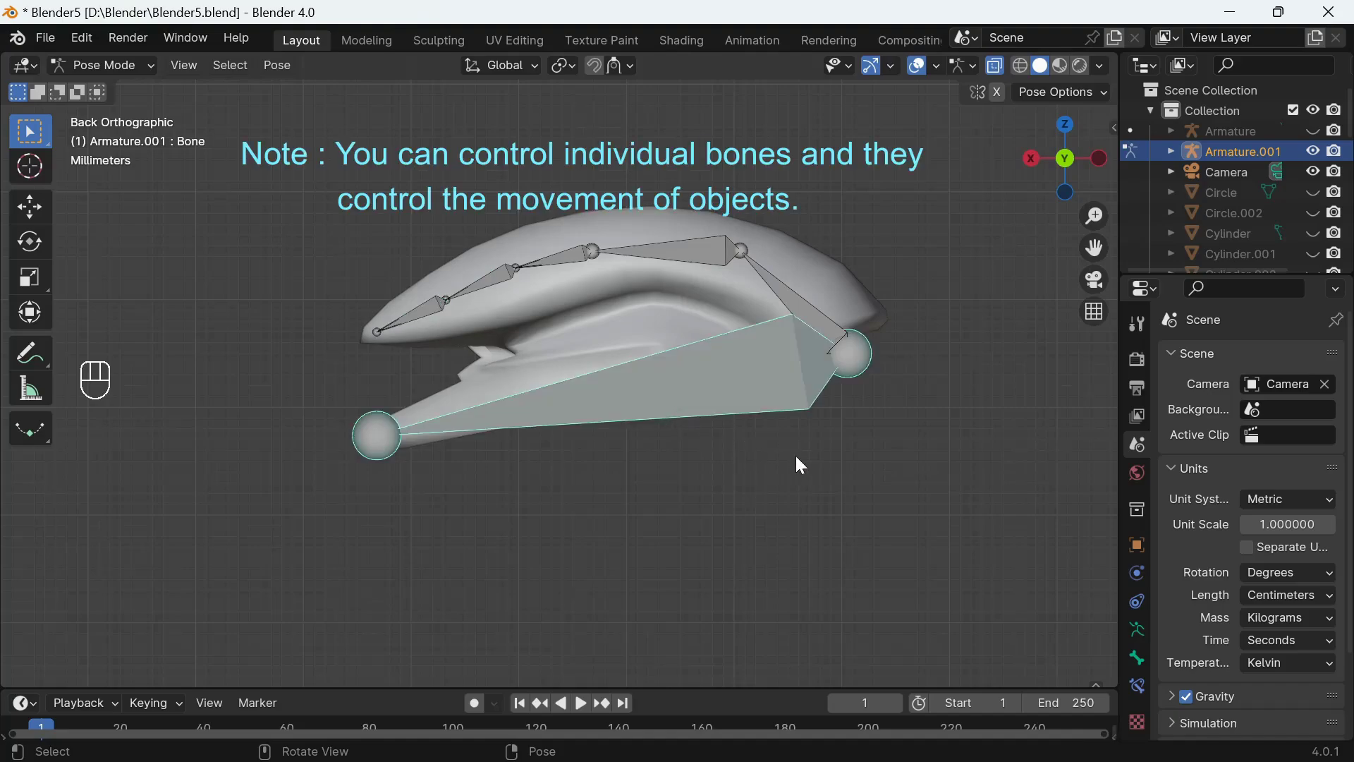
{"action": "key", "text": "g"}
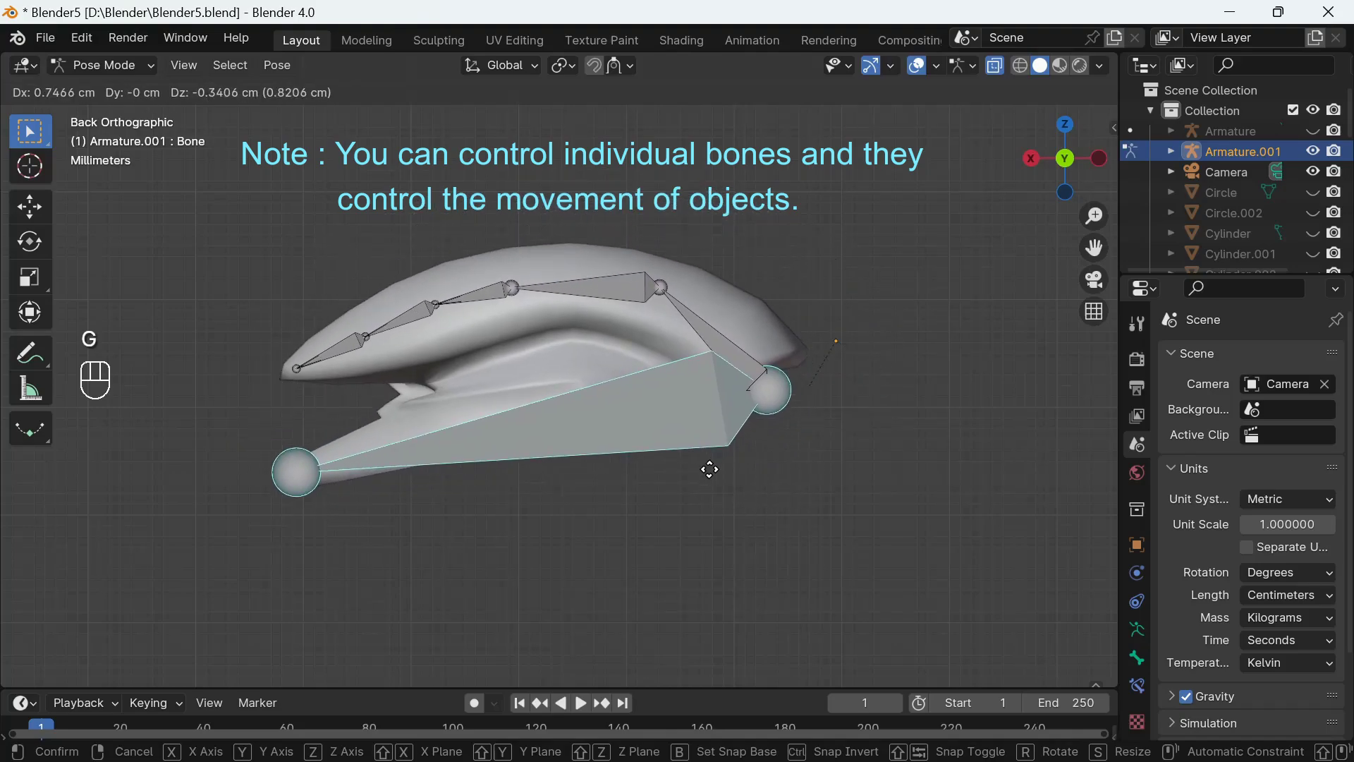
{"action": "key", "text": "Escape"}
{"action": "key", "text": "r"}
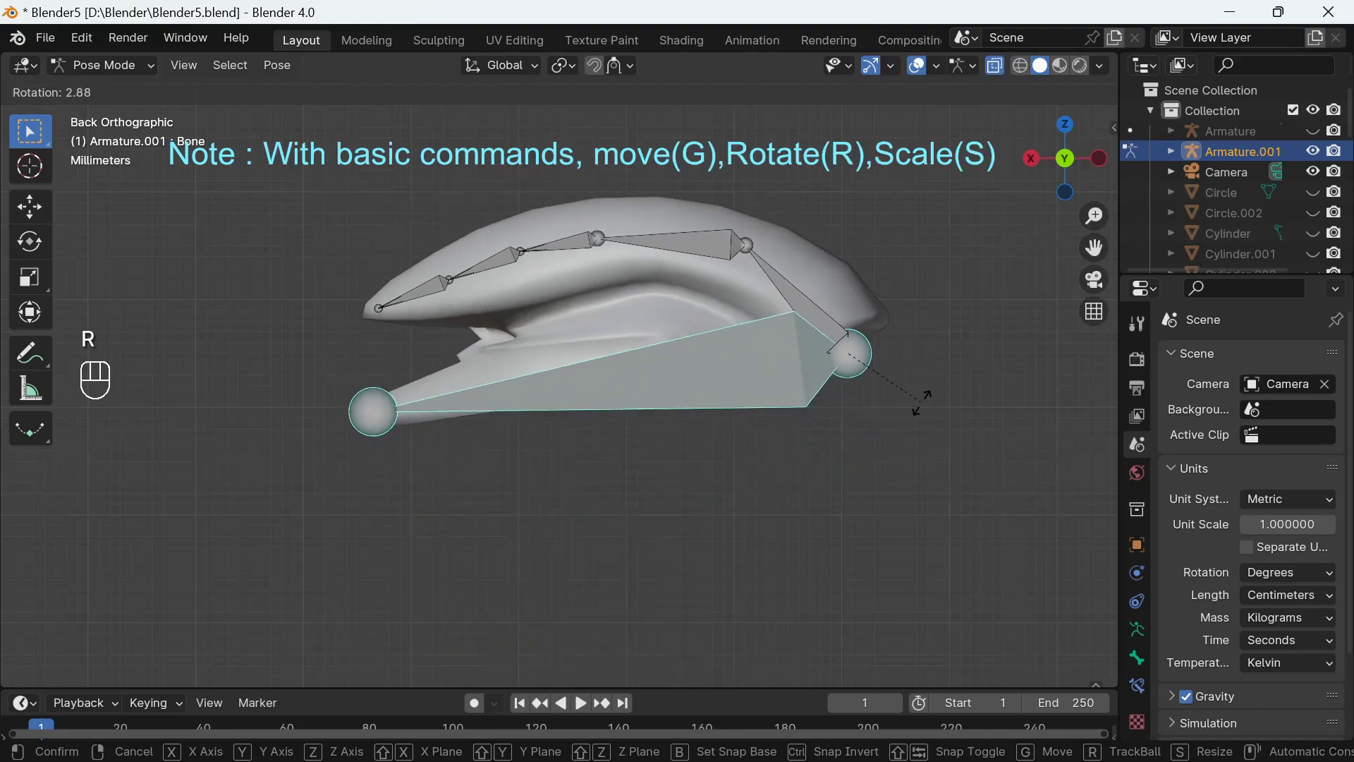
{"action": "key", "text": "Escape"}
{"action": "key", "text": "s"}
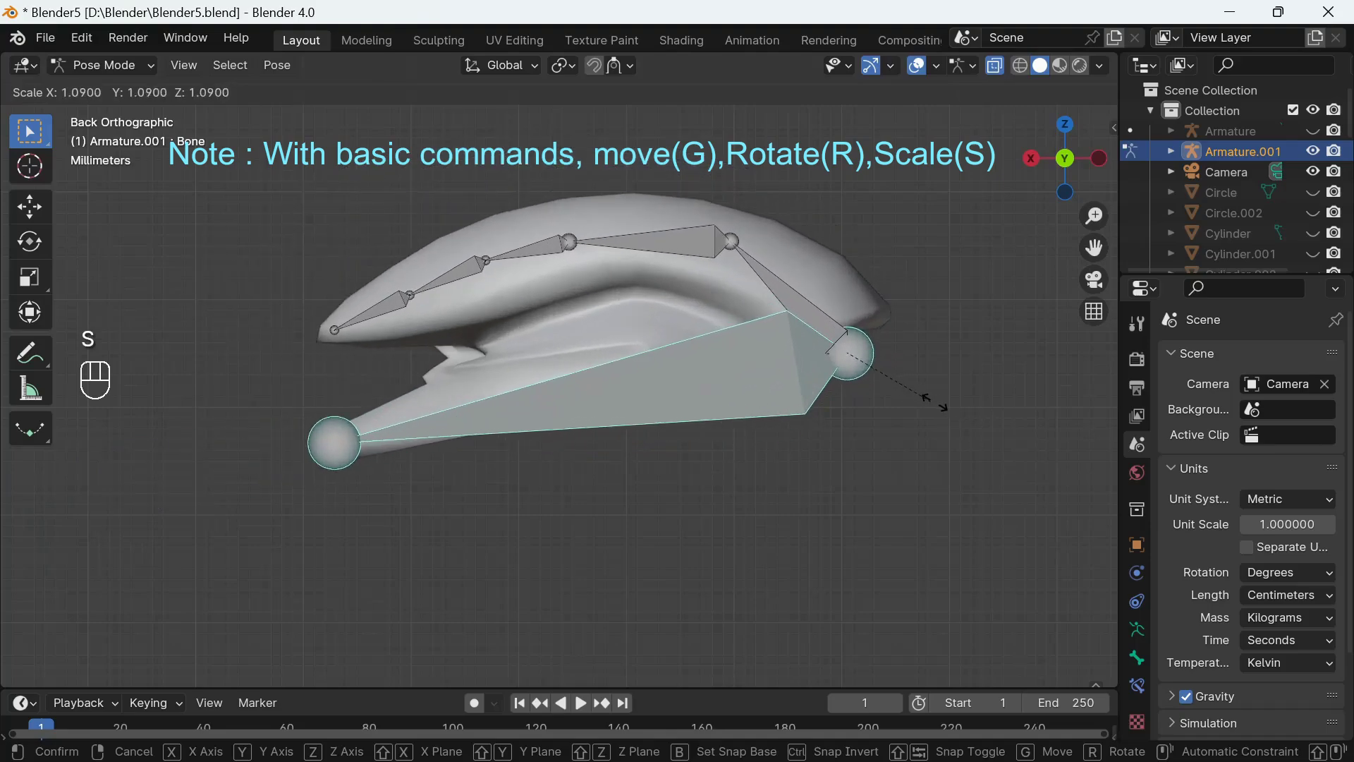
{"action": "key", "text": "Escape"}
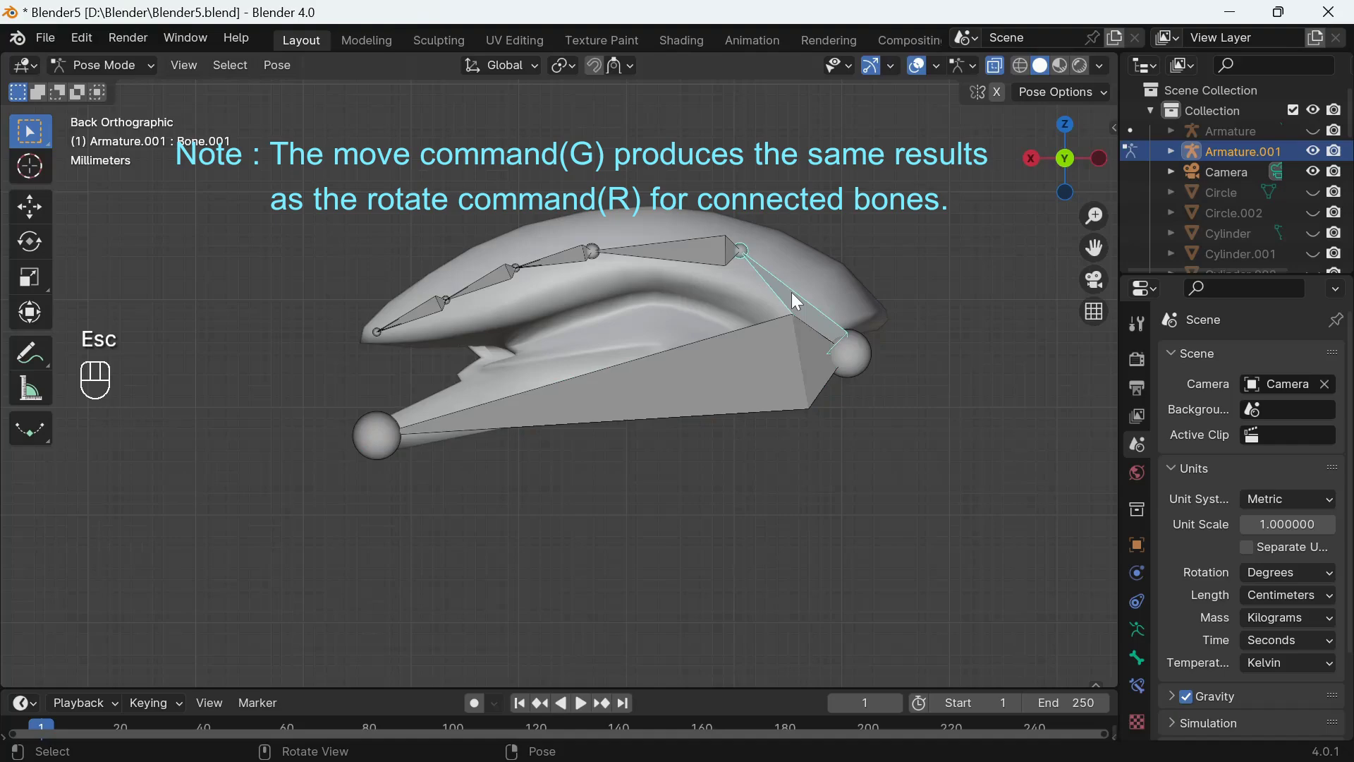
{"action": "key", "text": "r"}
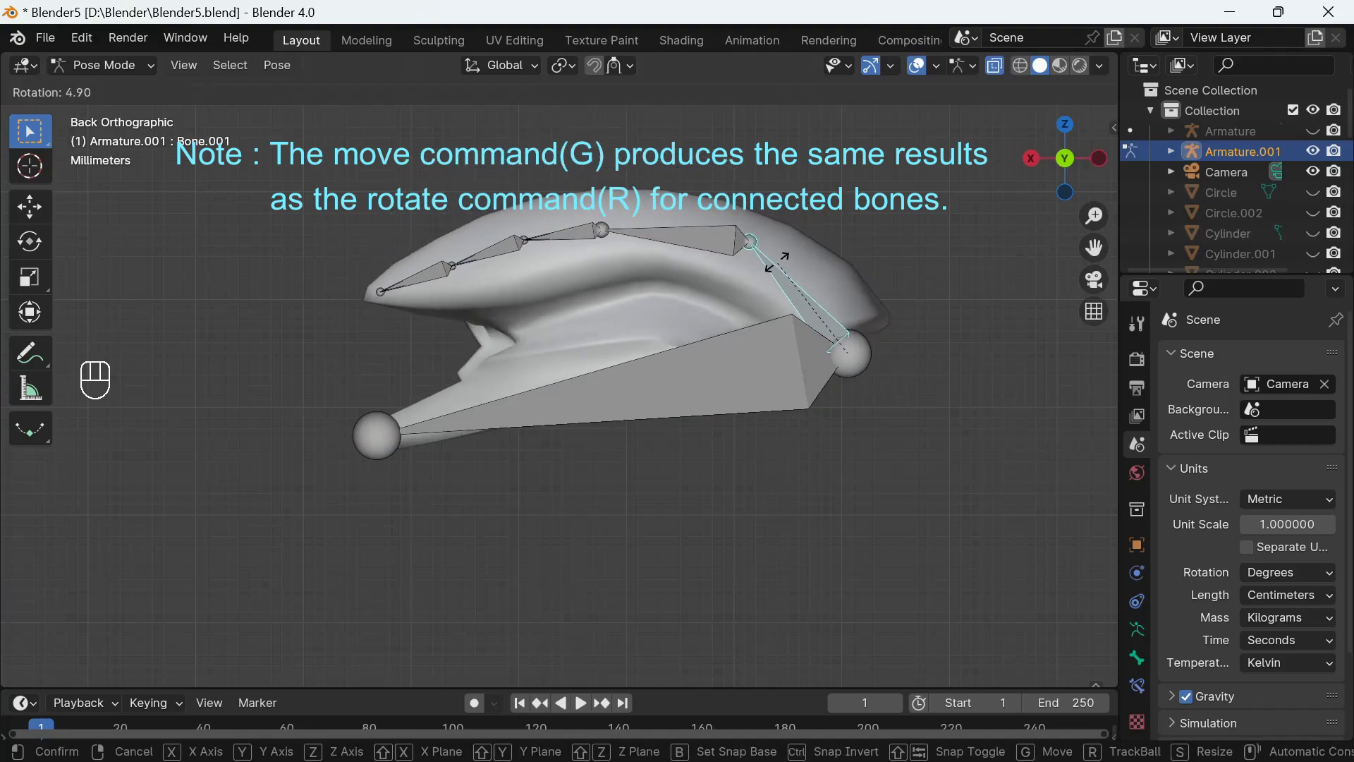
{"action": "key", "text": "Escape"}
{"action": "key", "text": "g"}
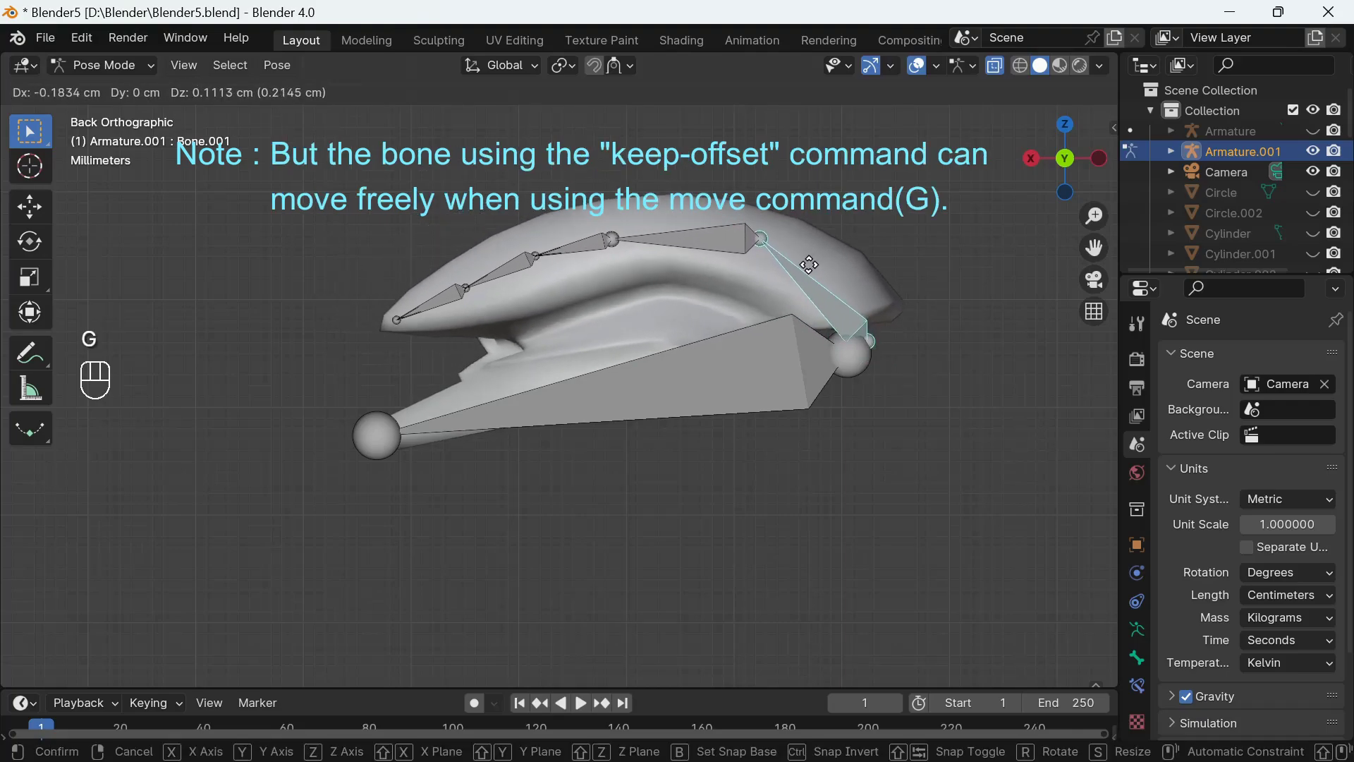
{"action": "key", "text": "Escape"}
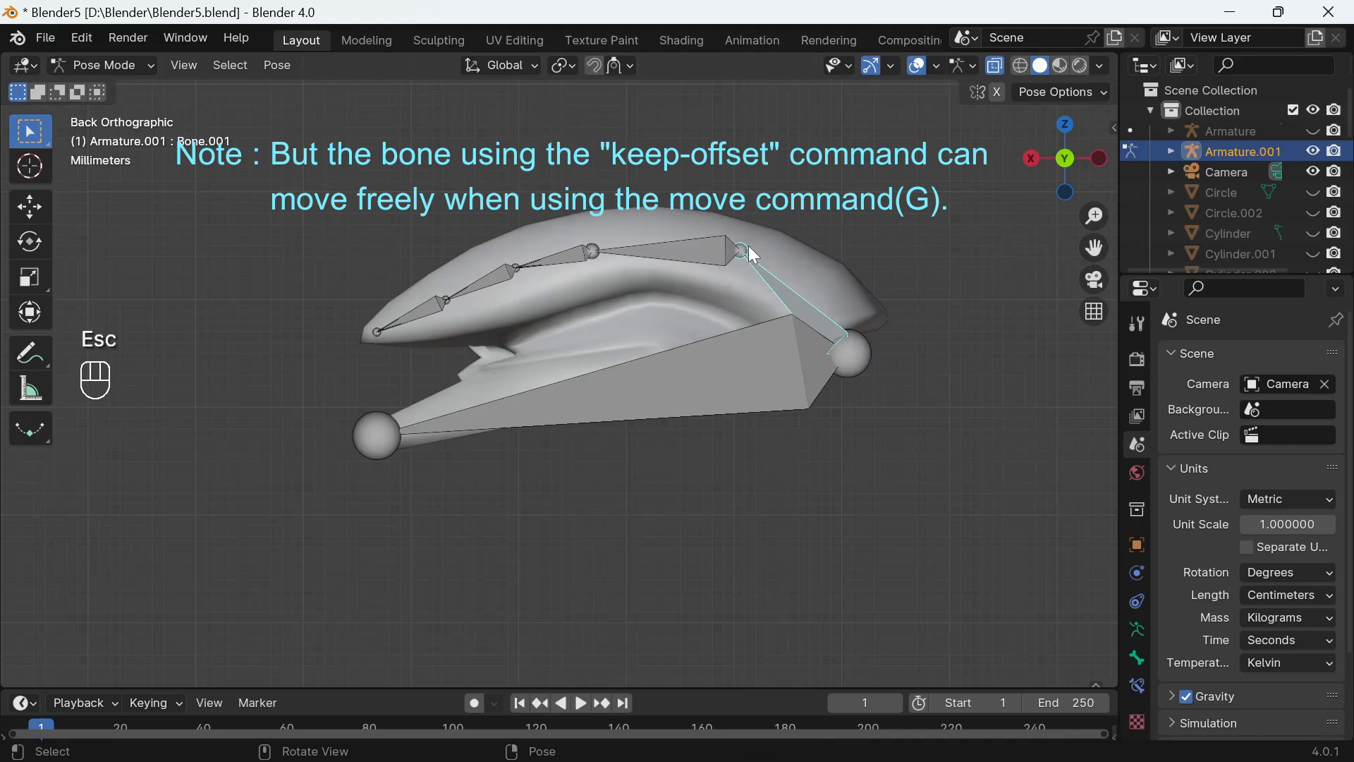
{"action": "key", "text": "s"}
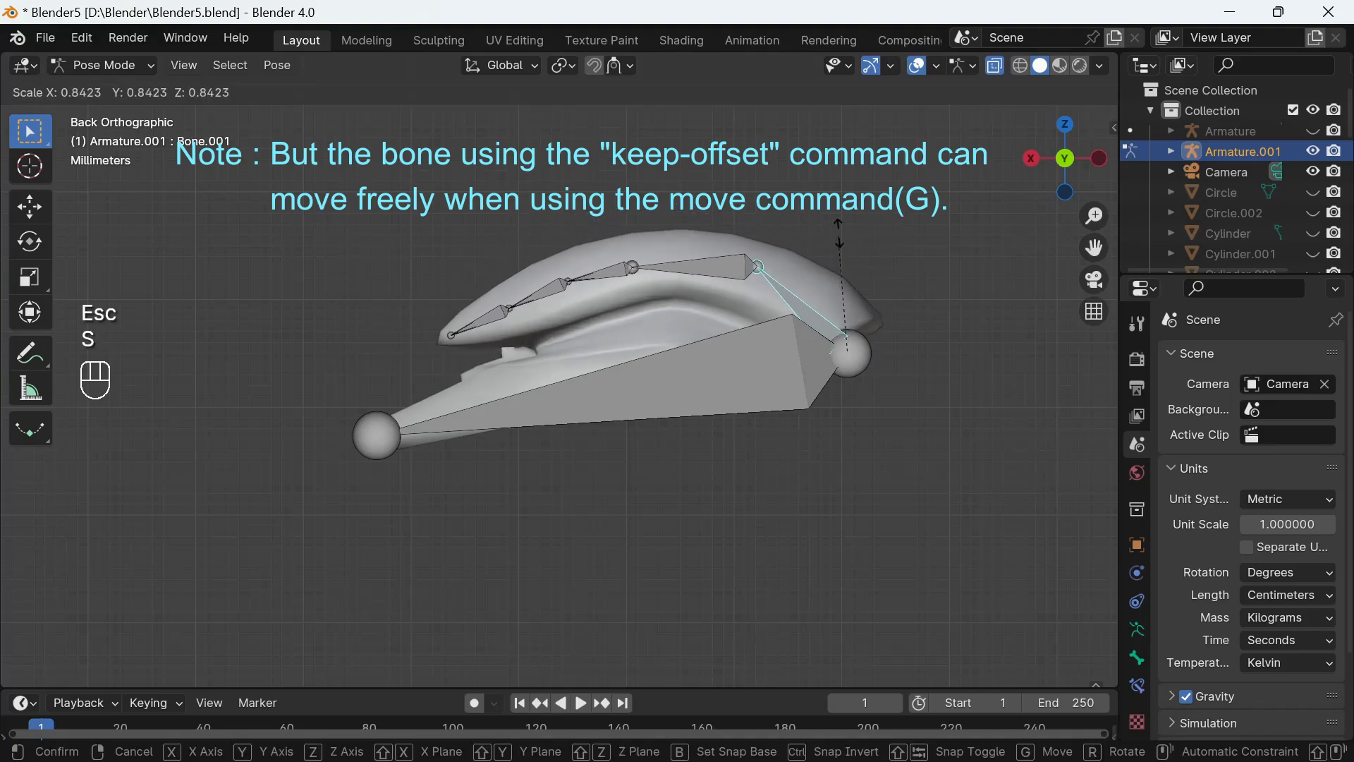
{"action": "key", "text": "Escape"}
{"action": "left_click", "coordinate": [700, 257]}
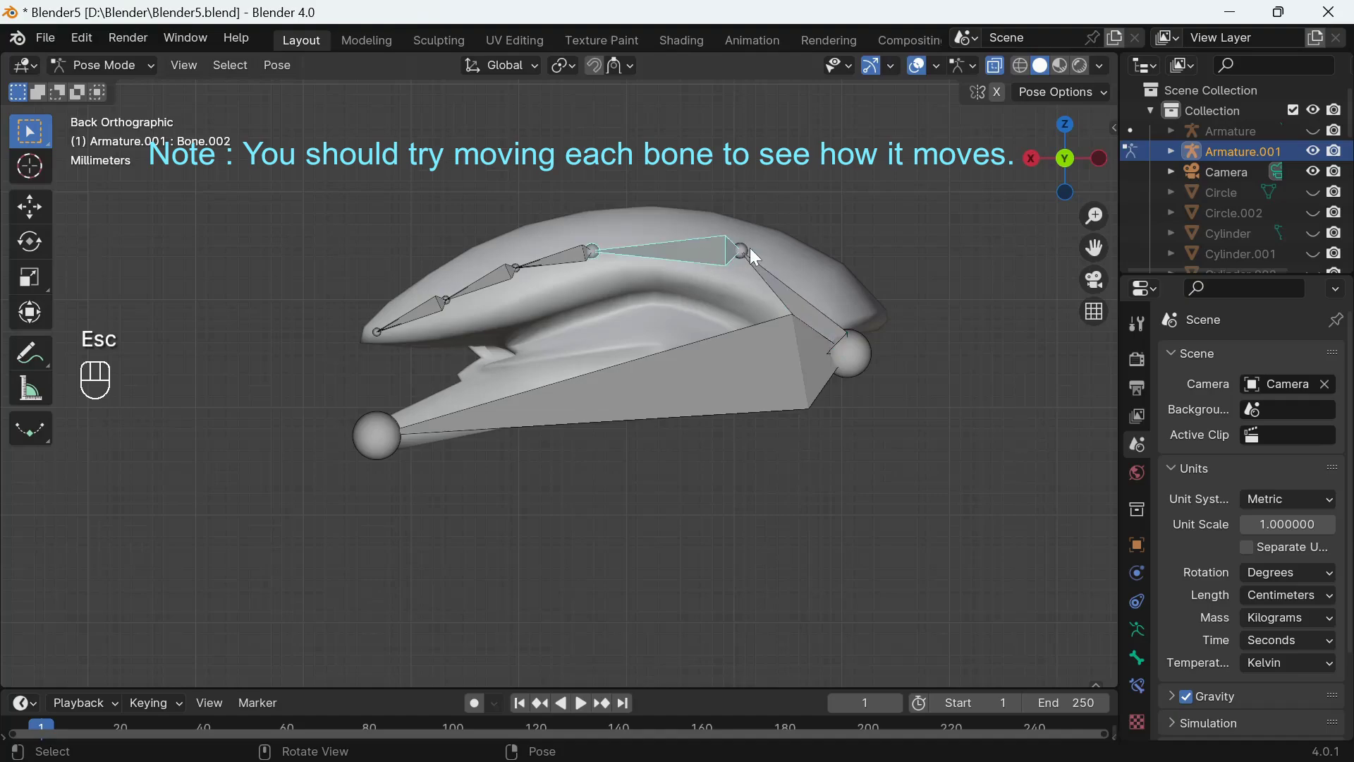
{"action": "key", "text": "r"}
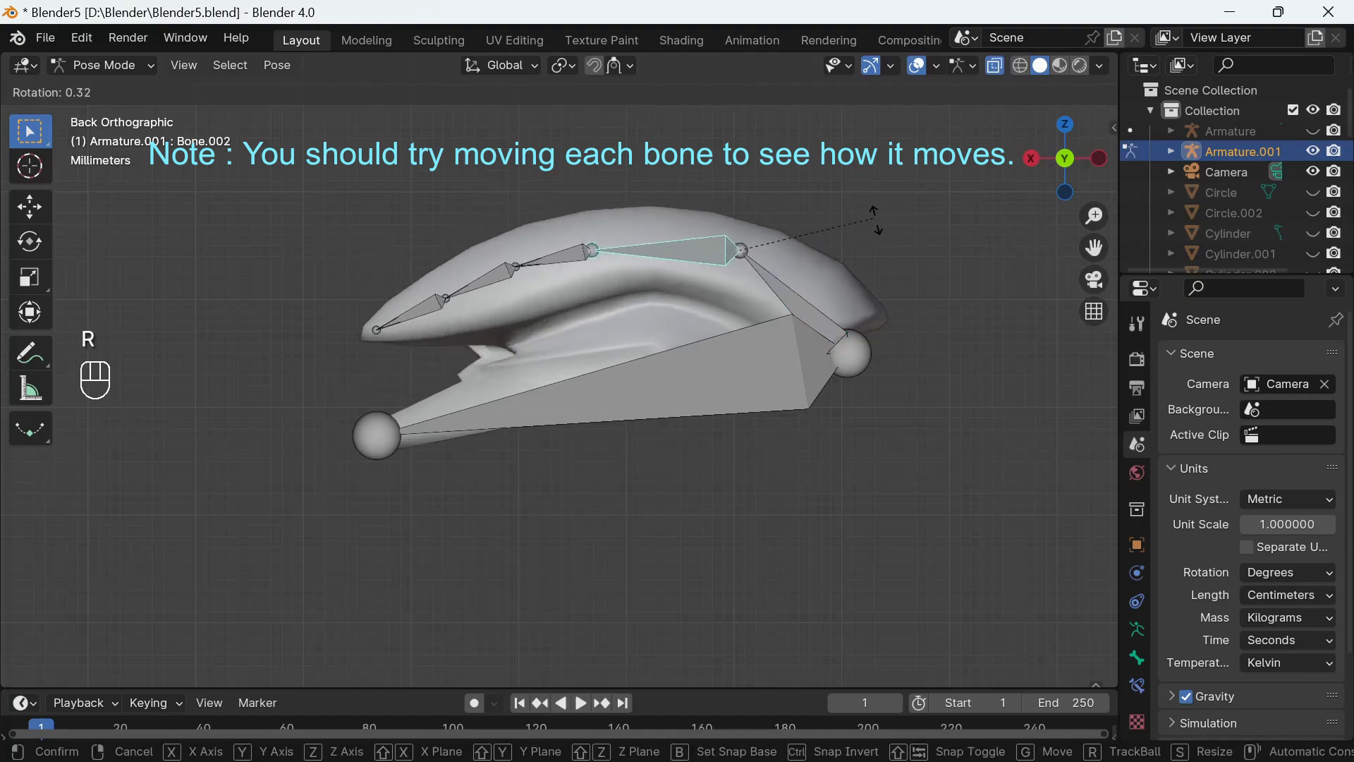
{"action": "key", "text": "Escape"}
{"action": "key", "text": "g"}
{"action": "key", "text": "Escape"}
{"action": "key", "text": "s"}
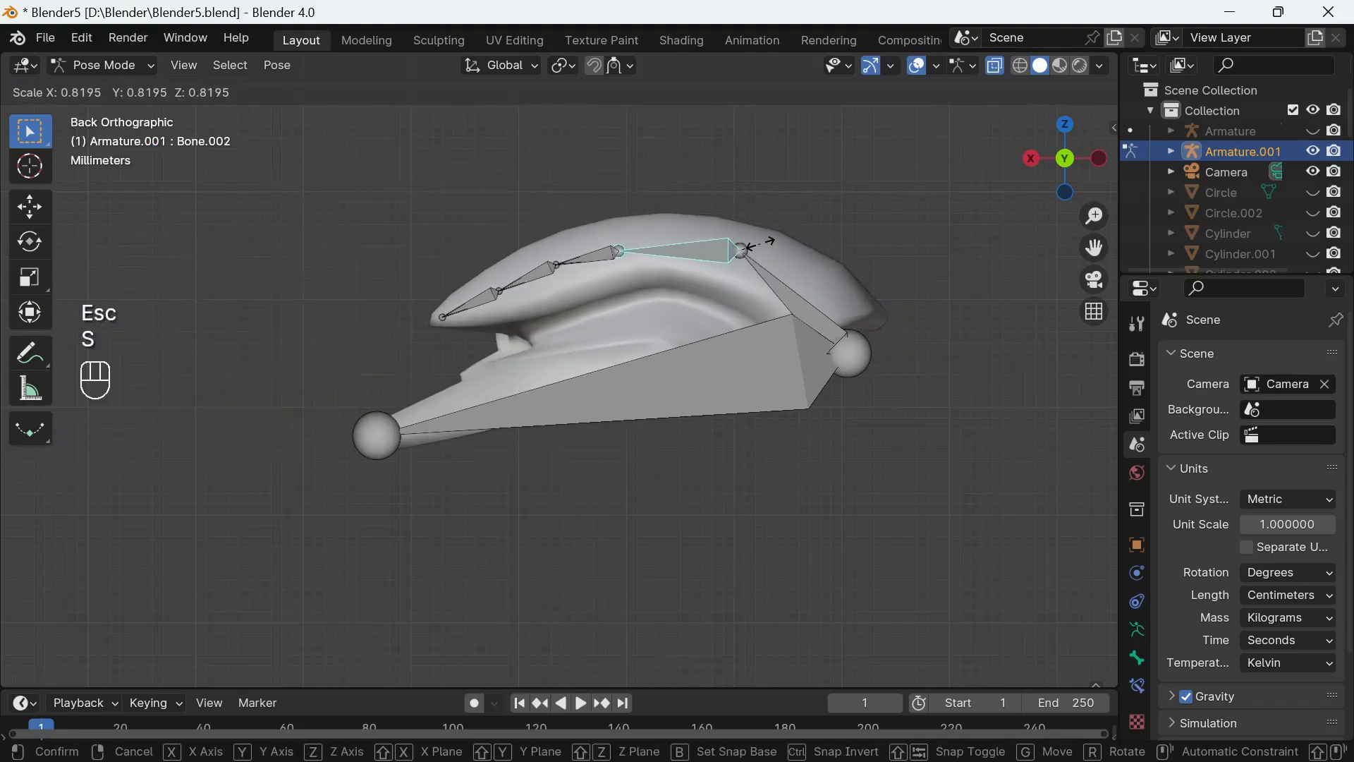
{"action": "key", "text": "Escape"}
{"action": "left_click", "coordinate": [567, 260]}
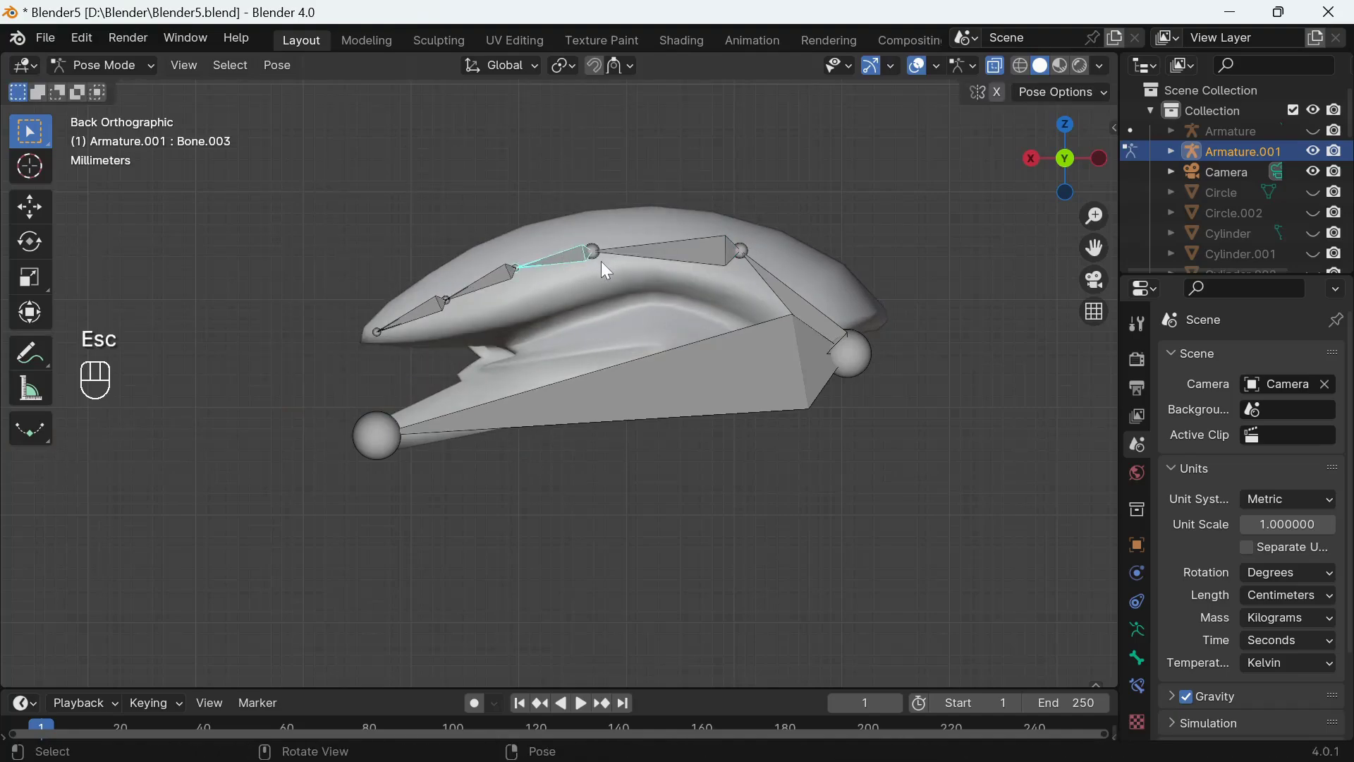
{"action": "key", "text": "g"}
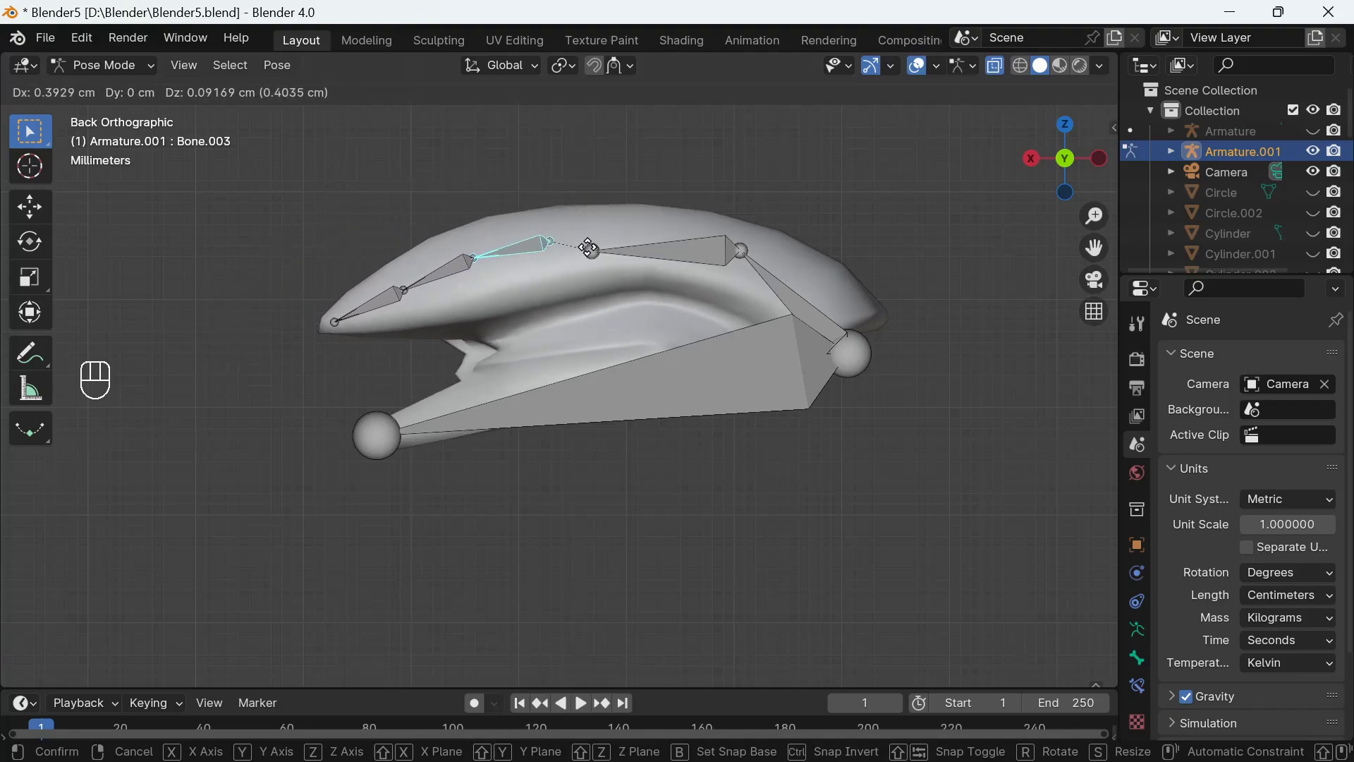
{"action": "key", "text": "Escape"}
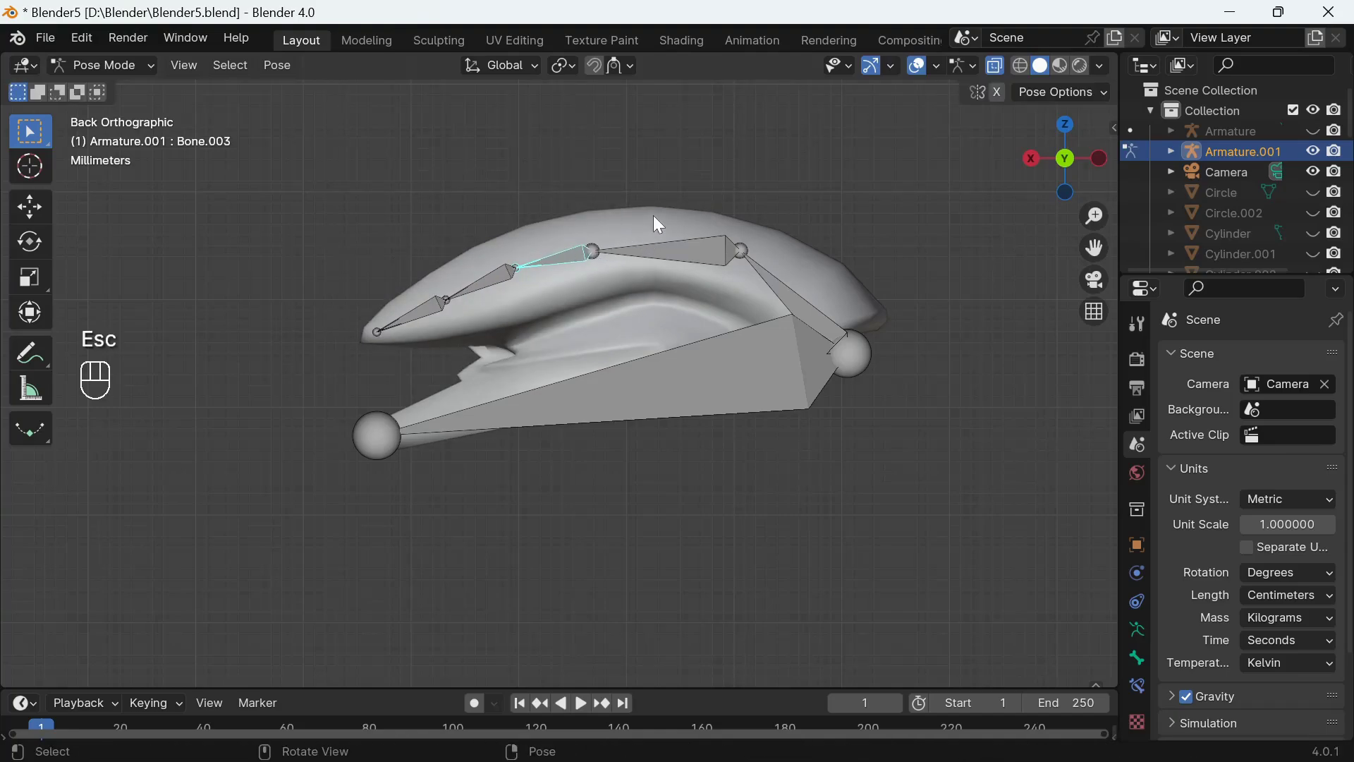
{"action": "key", "text": "r"}
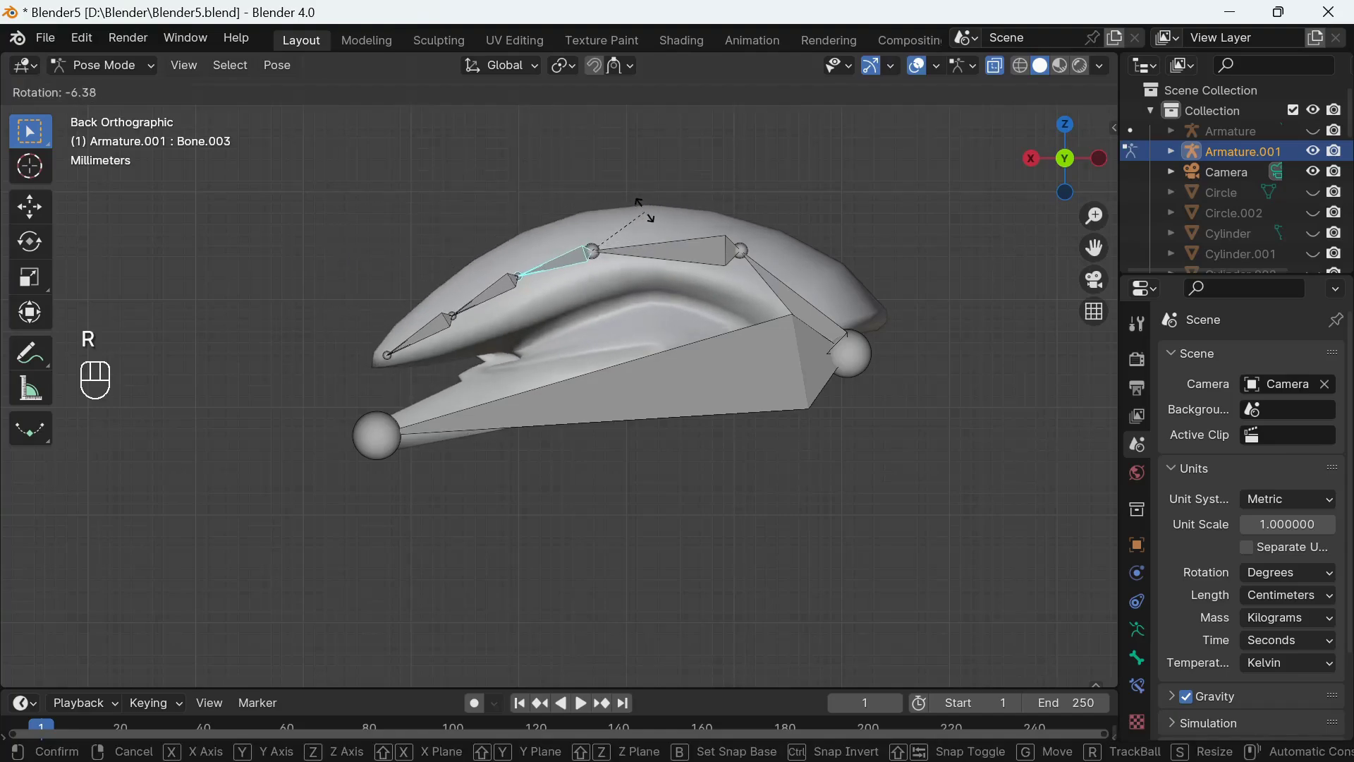
{"action": "key", "text": "Escape"}
{"action": "key", "text": "s"}
{"action": "key", "text": "Escape"}
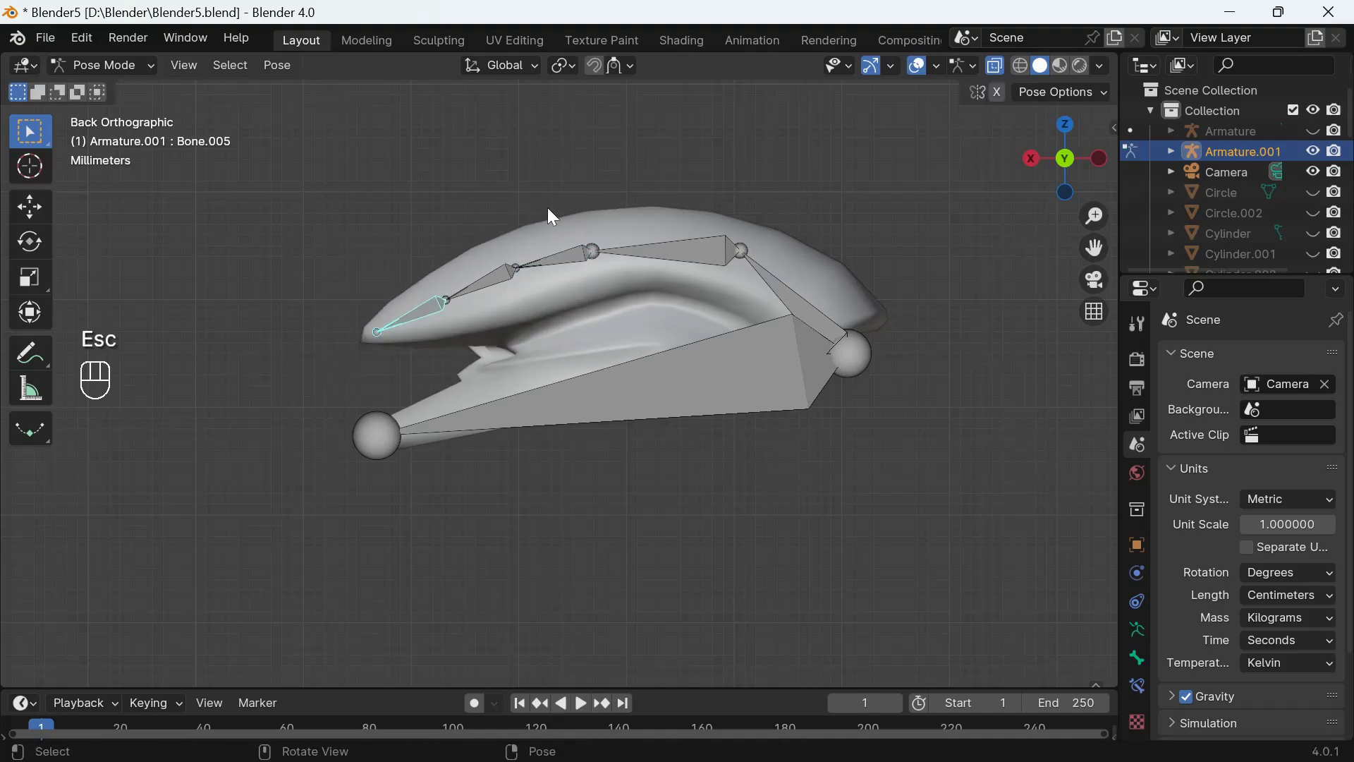
{"action": "key", "text": "r"}
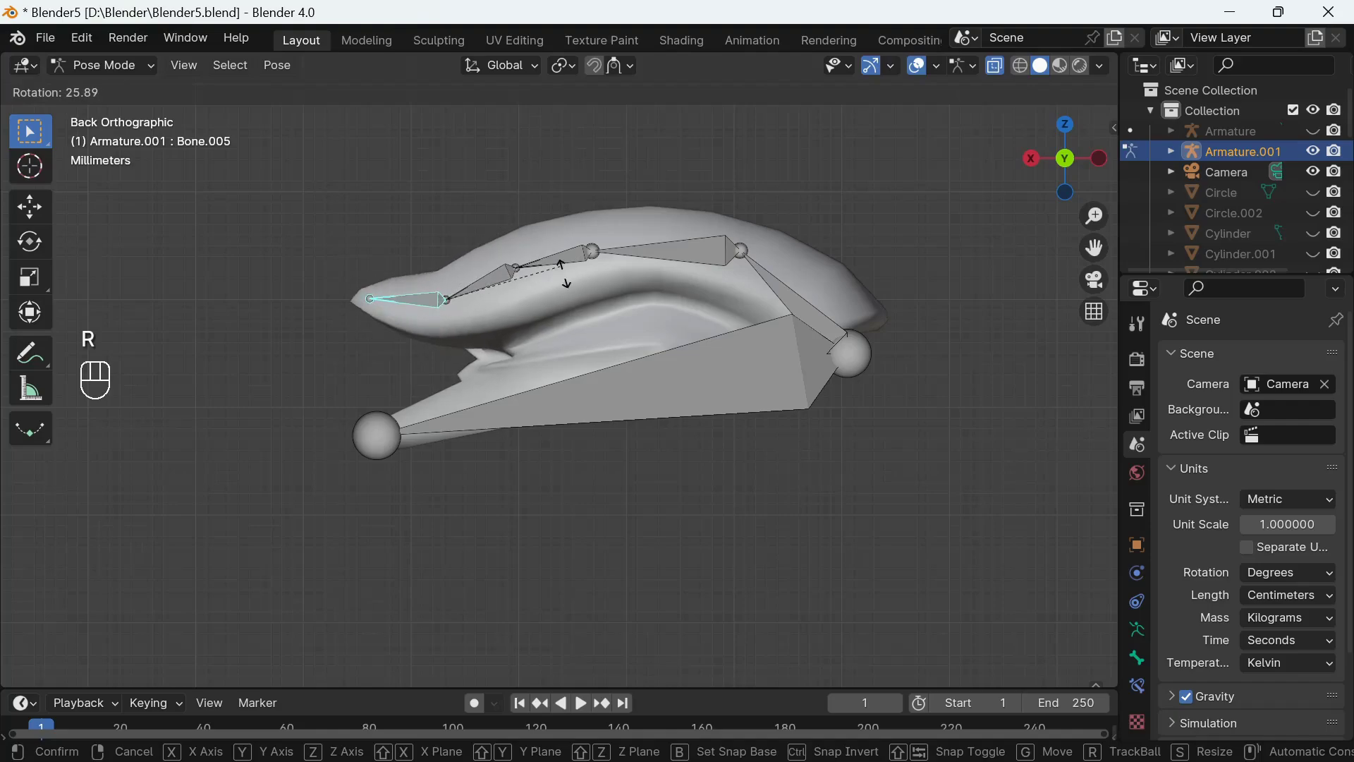
{"action": "key", "text": "Escape"}
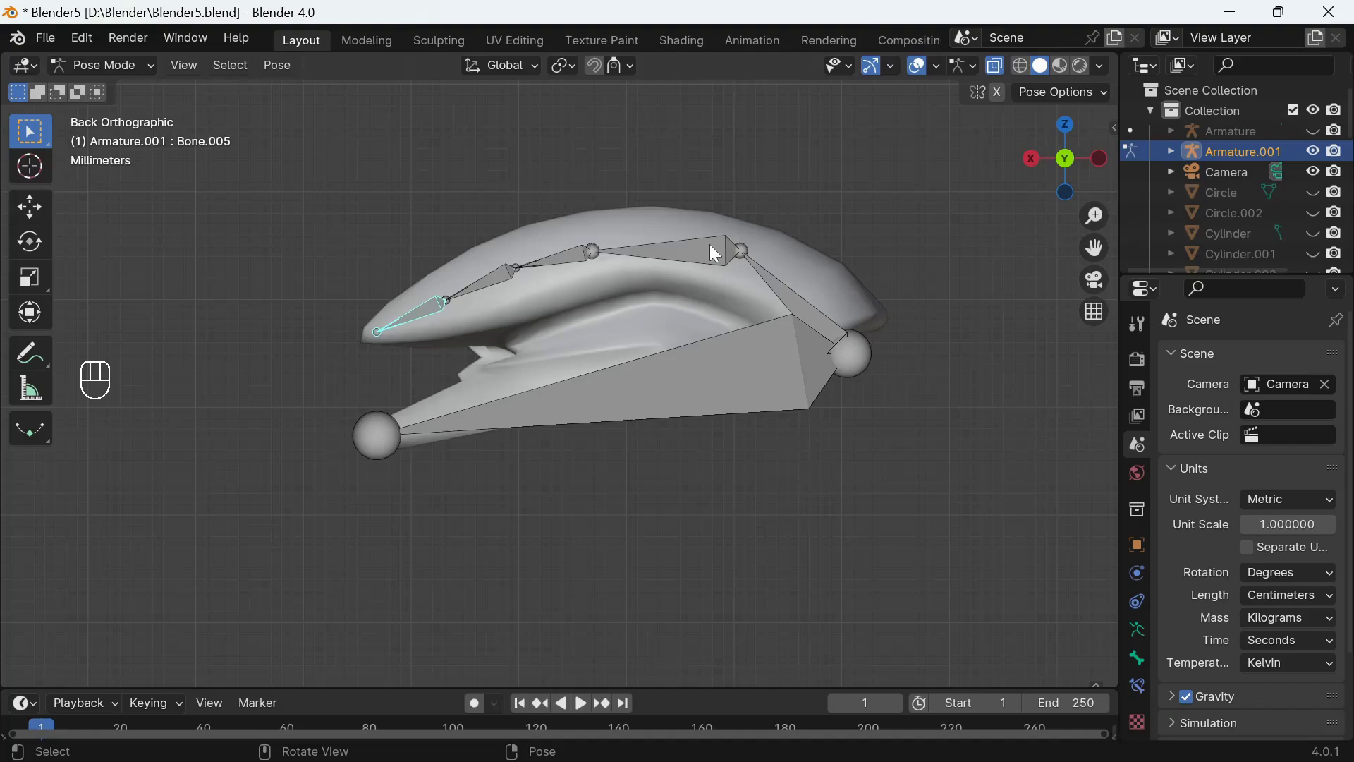
Step: Enable Auto IK in Pose Options, test-pull the tip bone and Bone.003 with cancelled moves, then toggle it off
{"action": "left_click_drag", "start_coordinate": [1107, 94], "coordinate": [727, 214]}
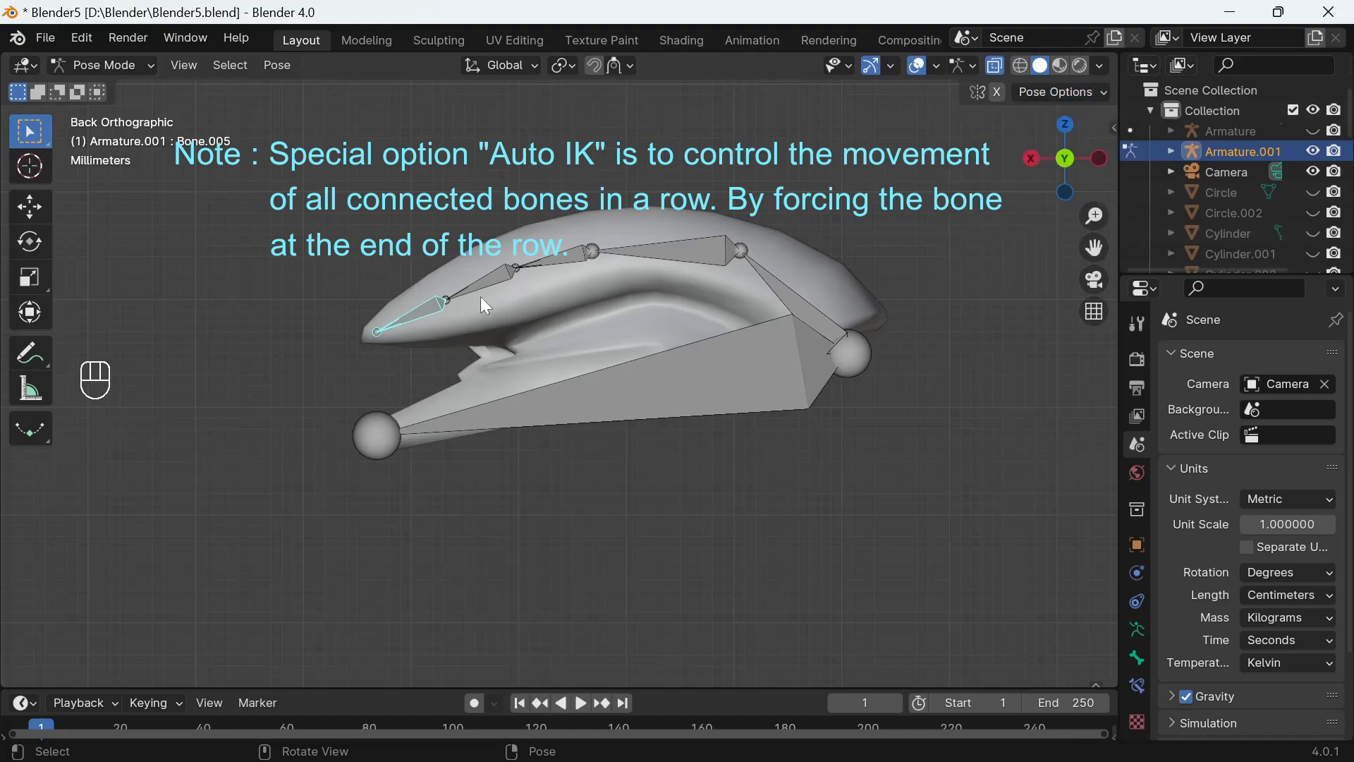
{"action": "key", "text": "g"}
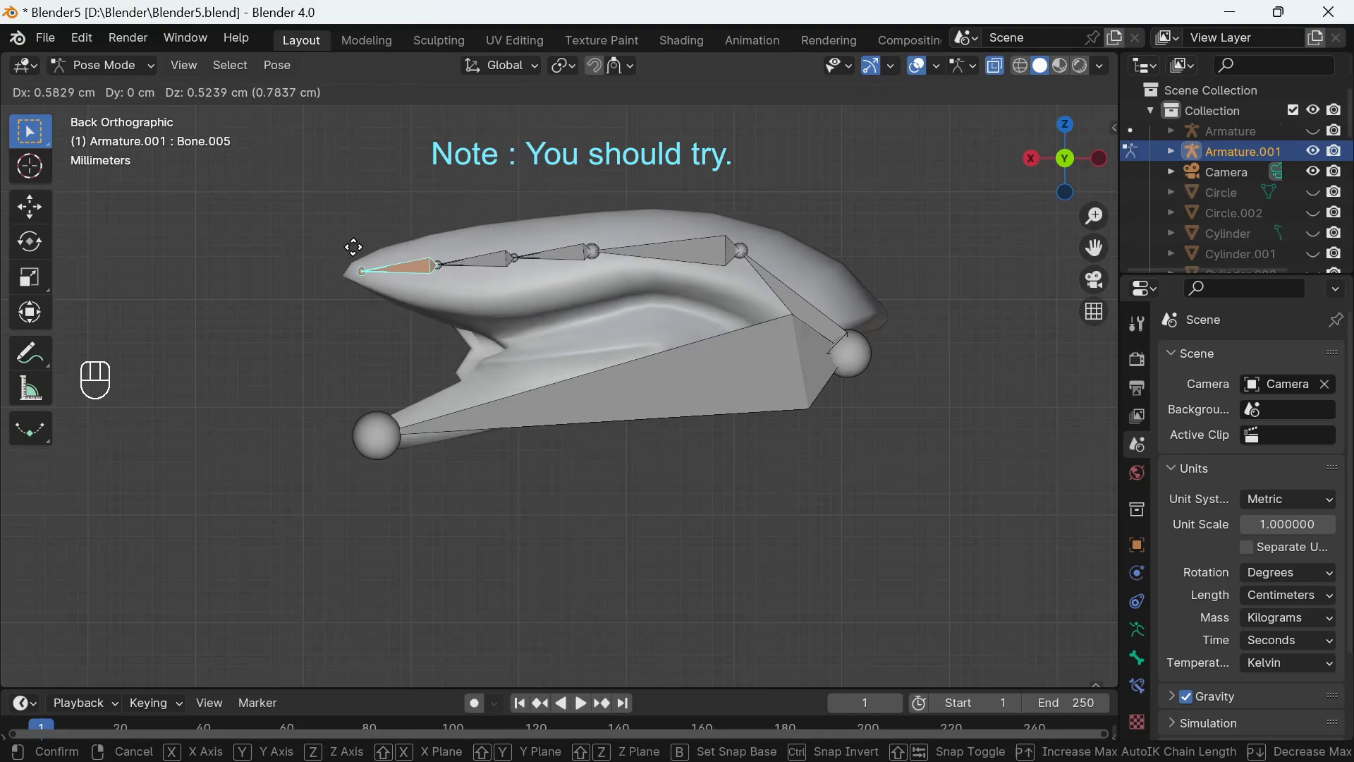
{"action": "key", "text": "Escape"}
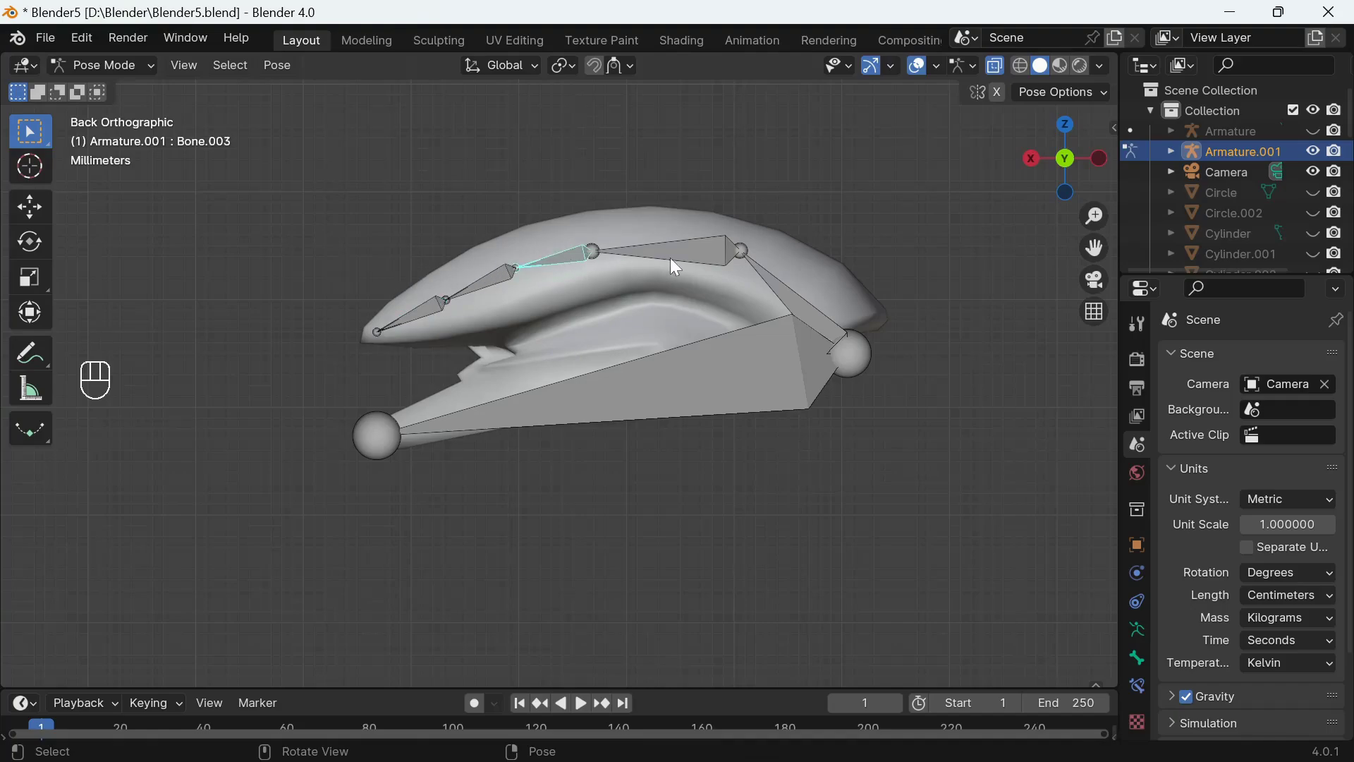
{"action": "key", "text": "g"}
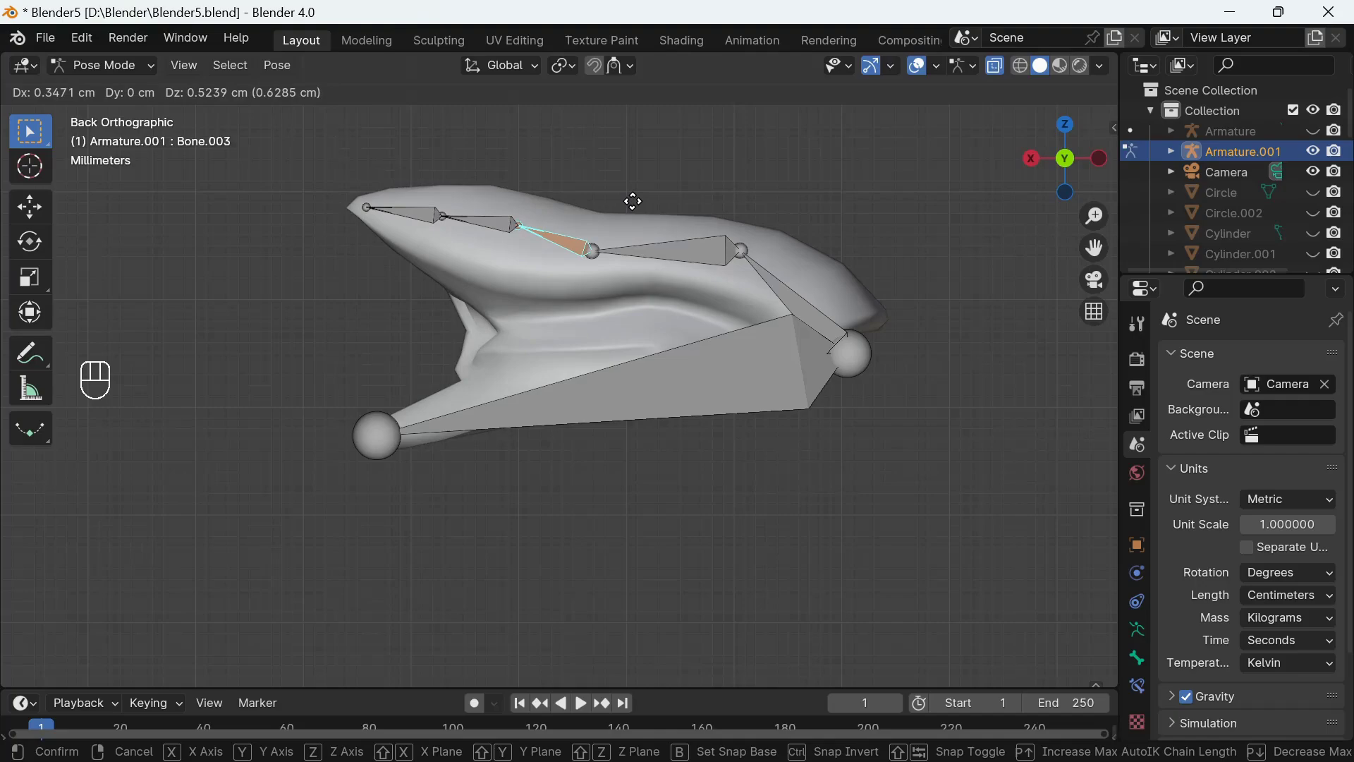
{"action": "key", "text": "Escape"}
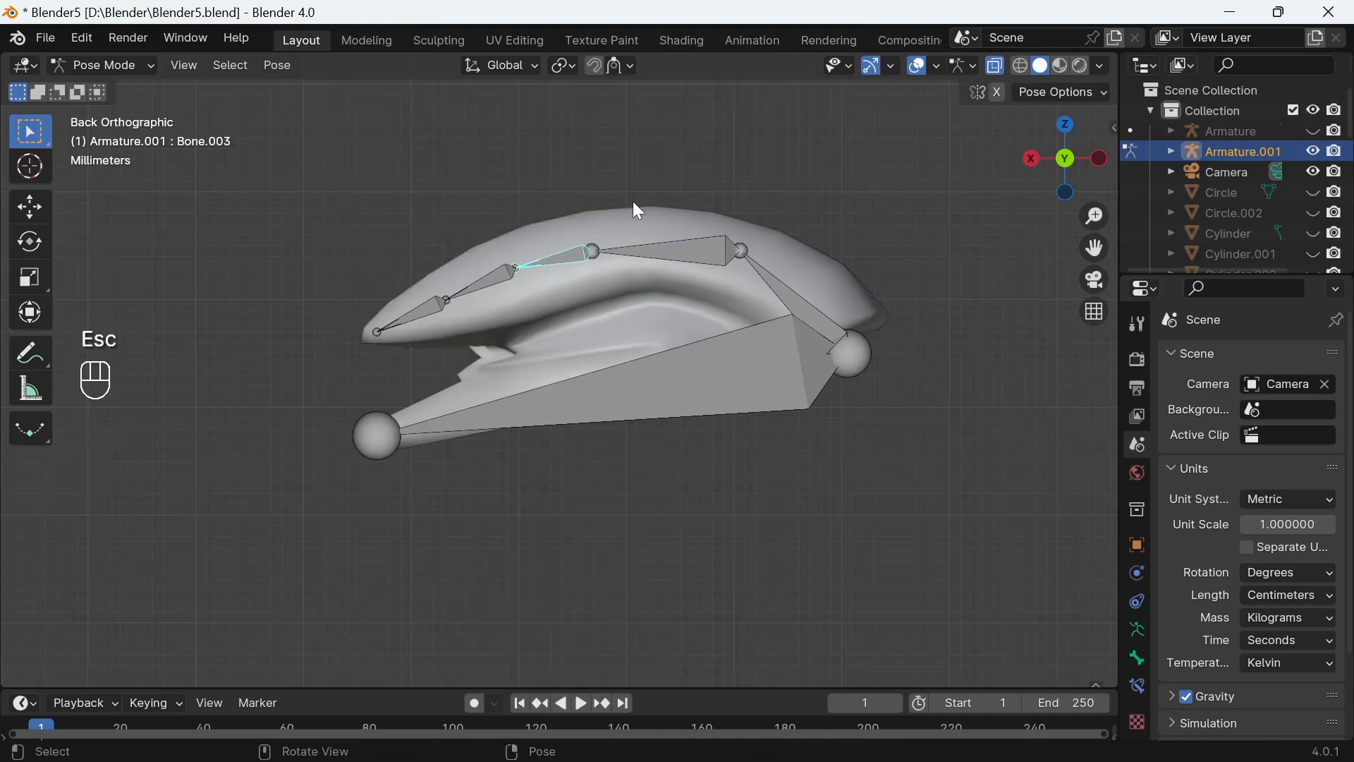
{"action": "left_click_drag", "start_coordinate": [1105, 94], "coordinate": [869, 193]}
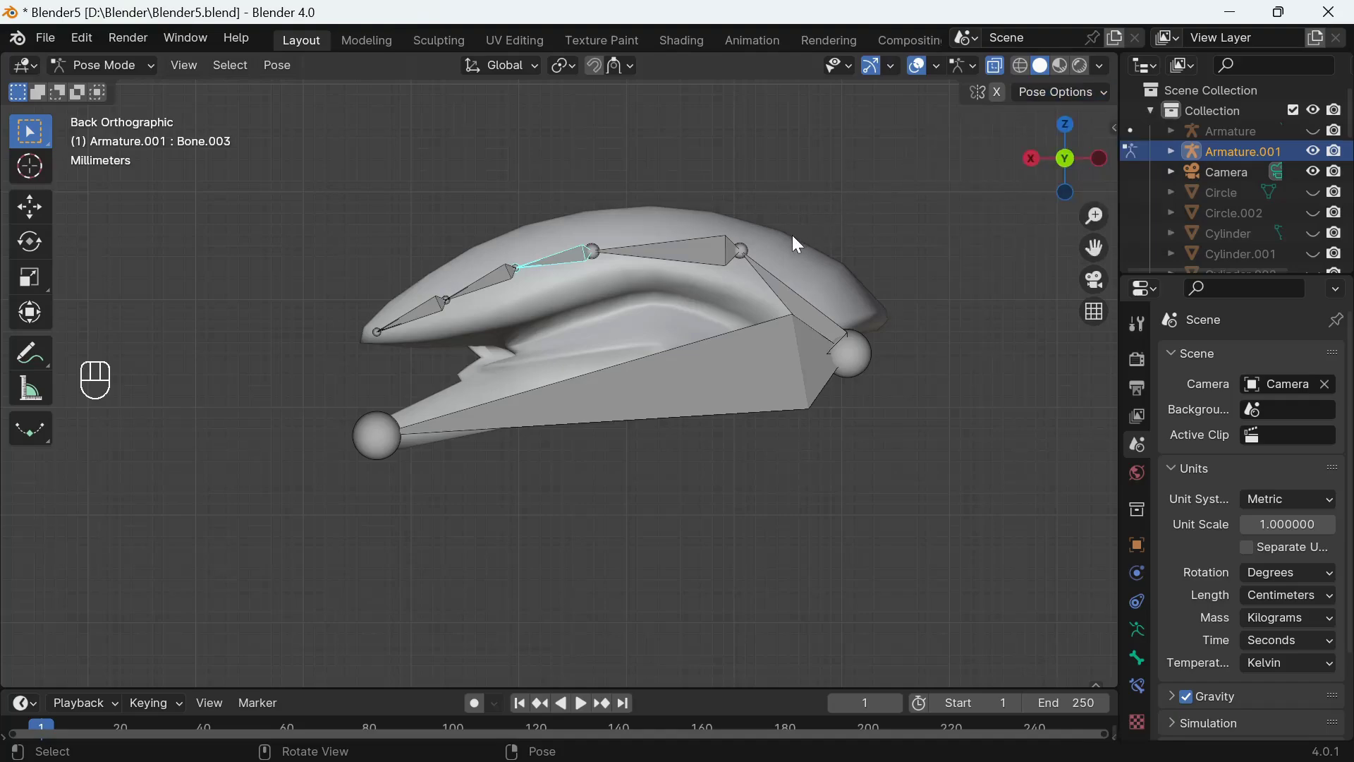
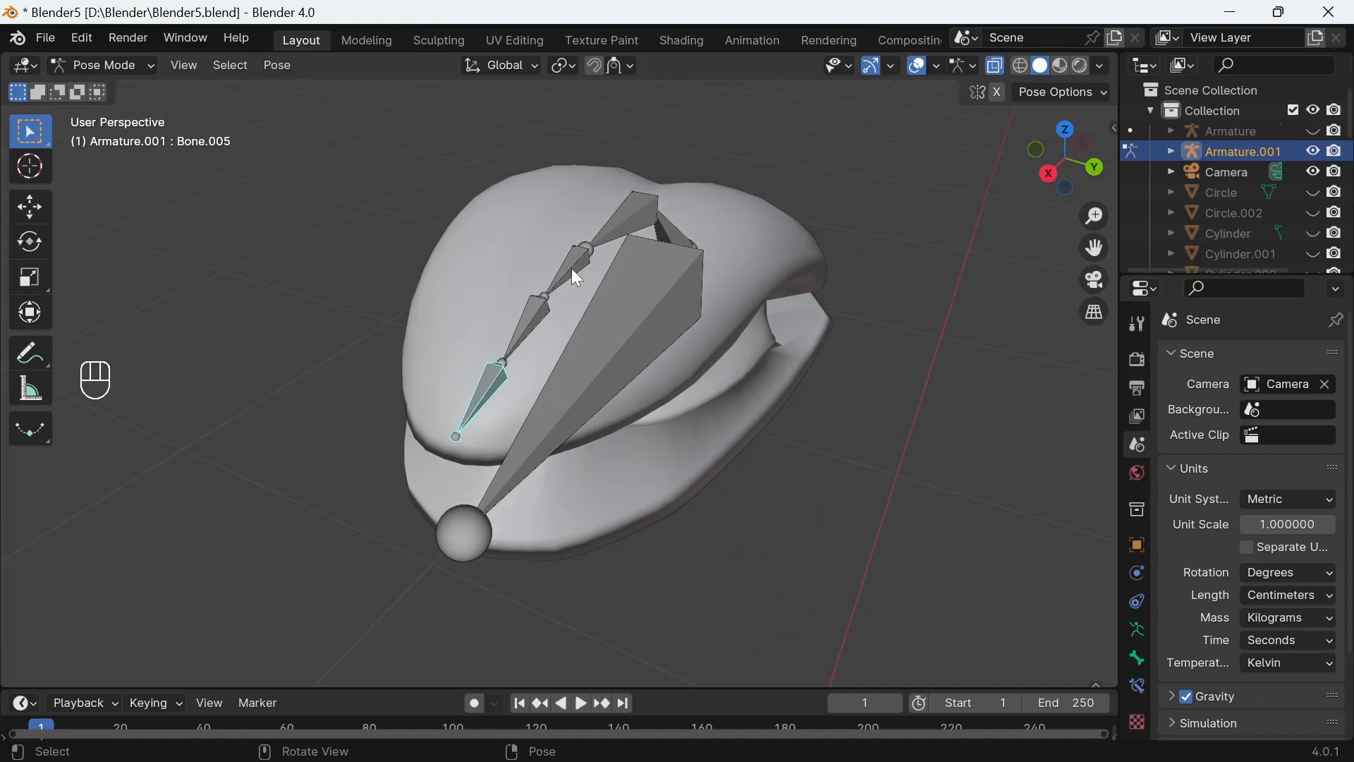
Step: Slide the selected tongue bone along the X axis to a new position
{"action": "key", "text": "g"}
{"action": "key", "text": "x"}
{"action": "left_click", "coordinate": [868, 255]}
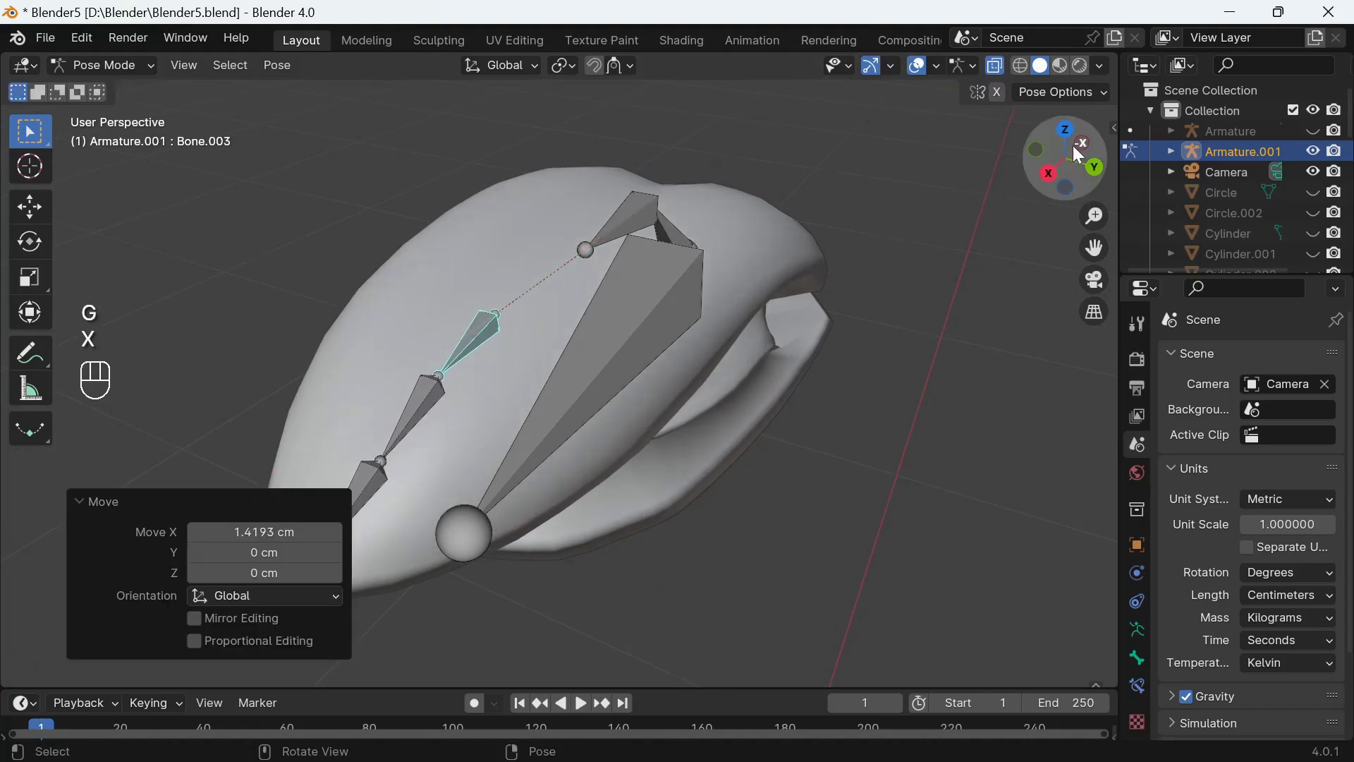
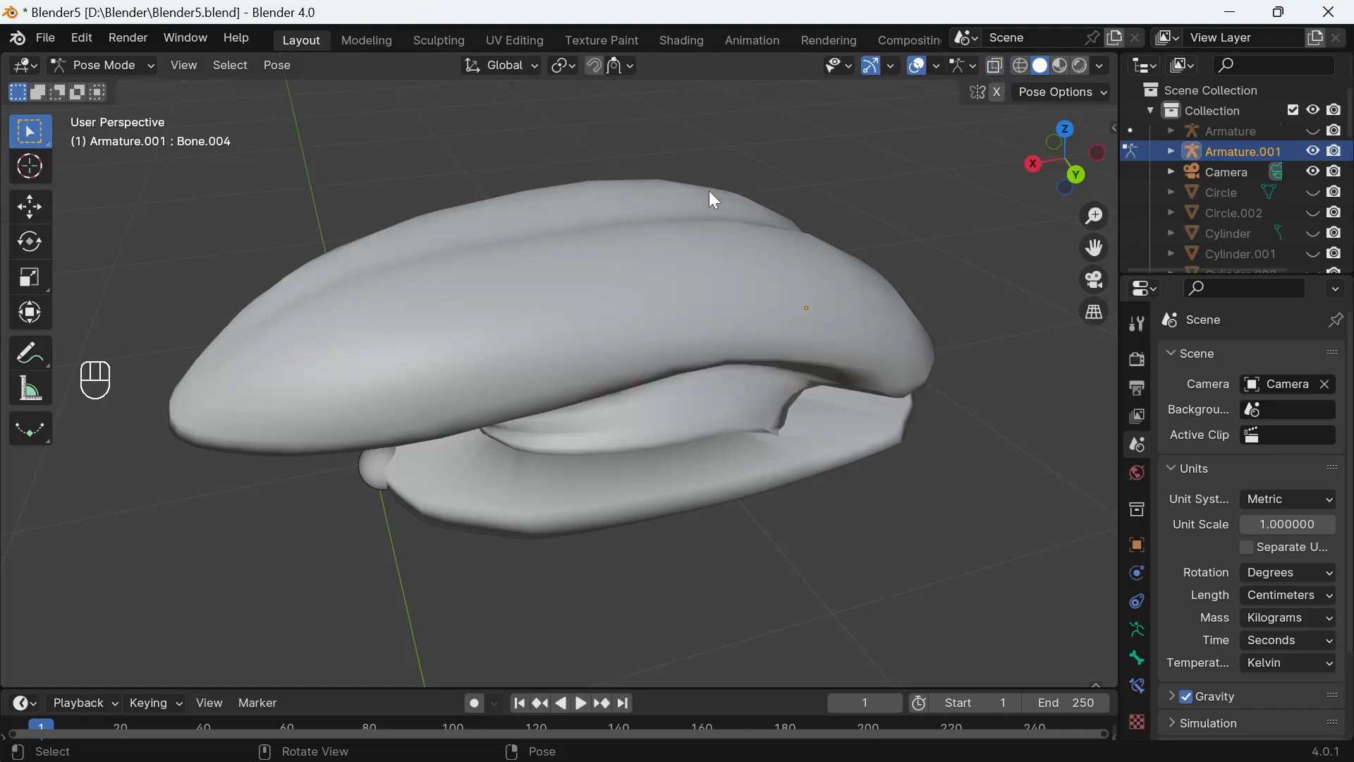
Step: Rotate the jaw bone about Y to open the mouth, view from the back and select the tongue-tip bone
{"action": "key", "text": "r"}
{"action": "key", "text": "y"}
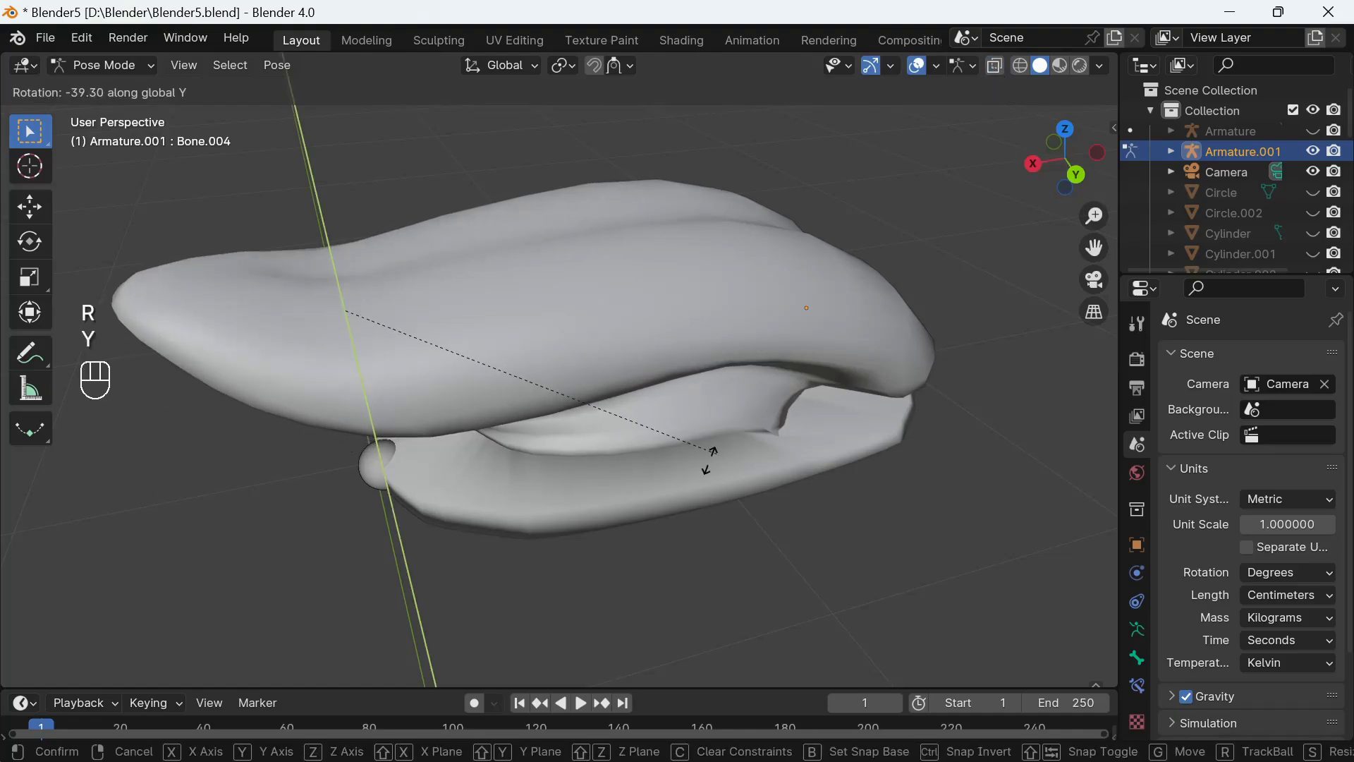
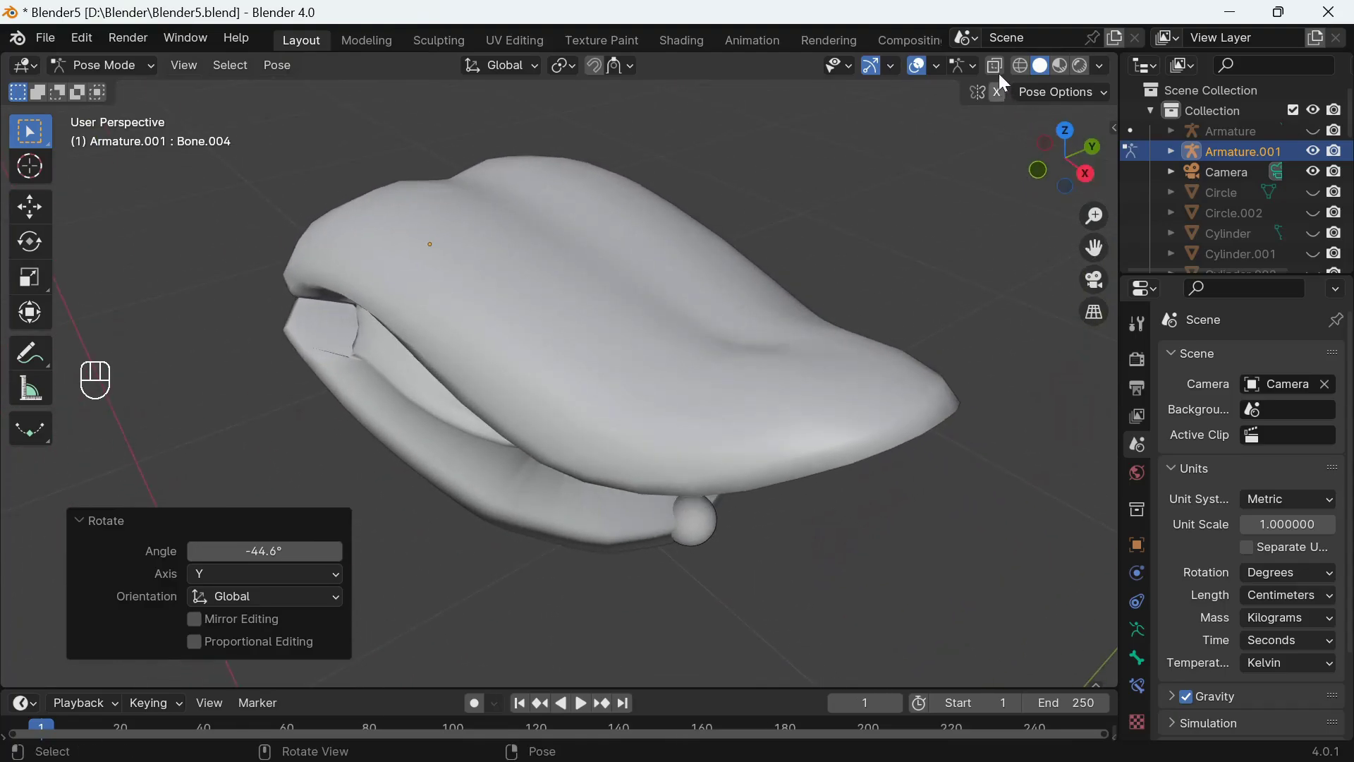
{"action": "middle_click", "coordinate": [1000, 68]}
{"action": "middle_click", "coordinate": [853, 396]}
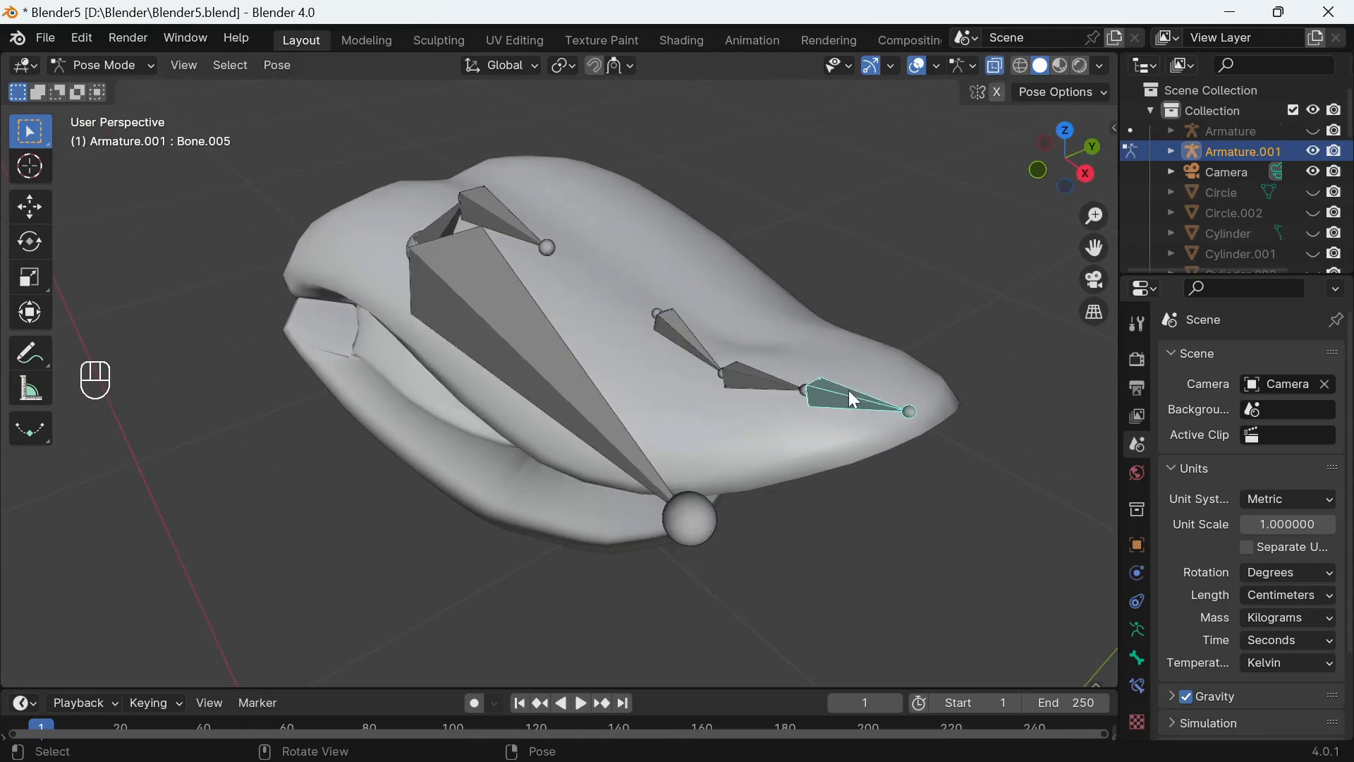
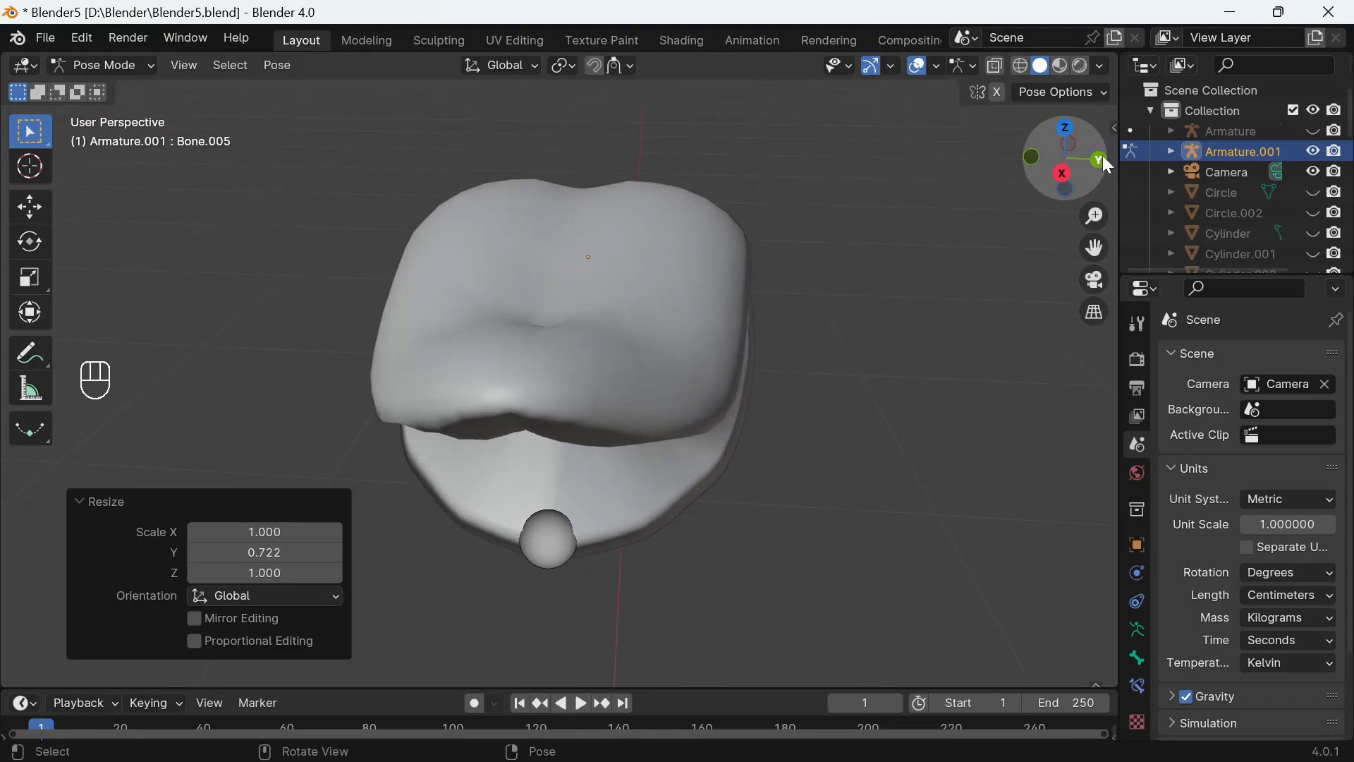
{"action": "left_click", "coordinate": [1110, 160]}
{"action": "left_click", "coordinate": [1005, 70]}
Step: Rotate the tip bones to bend the front of the tongue upward and check it from the back view
{"action": "key", "text": "r"}
{"action": "left_click", "coordinate": [565, 293]}
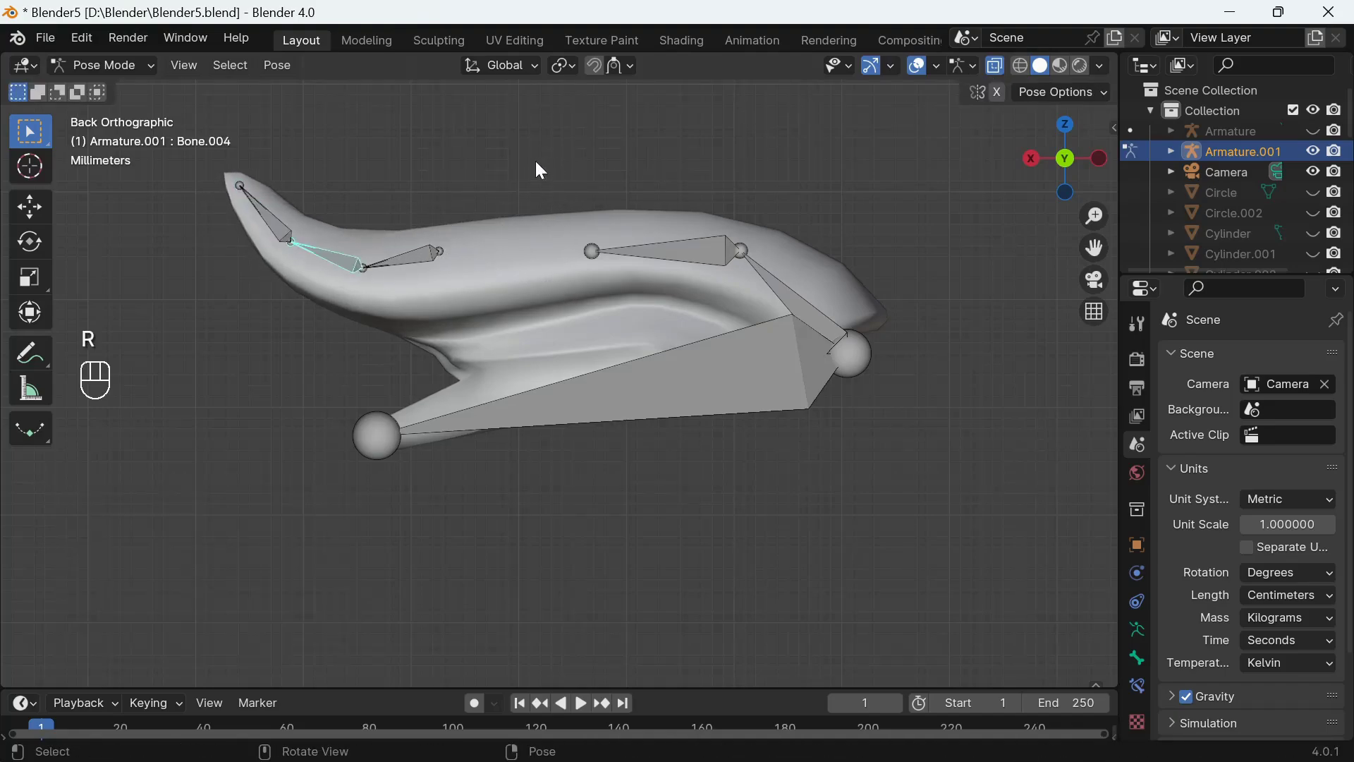
{"action": "key", "text": "r"}
{"action": "left_click_drag", "start_coordinate": [563, 225], "coordinate": [539, 237]}
{"action": "left_click_drag", "start_coordinate": [432, 261], "coordinate": [690, 153]}
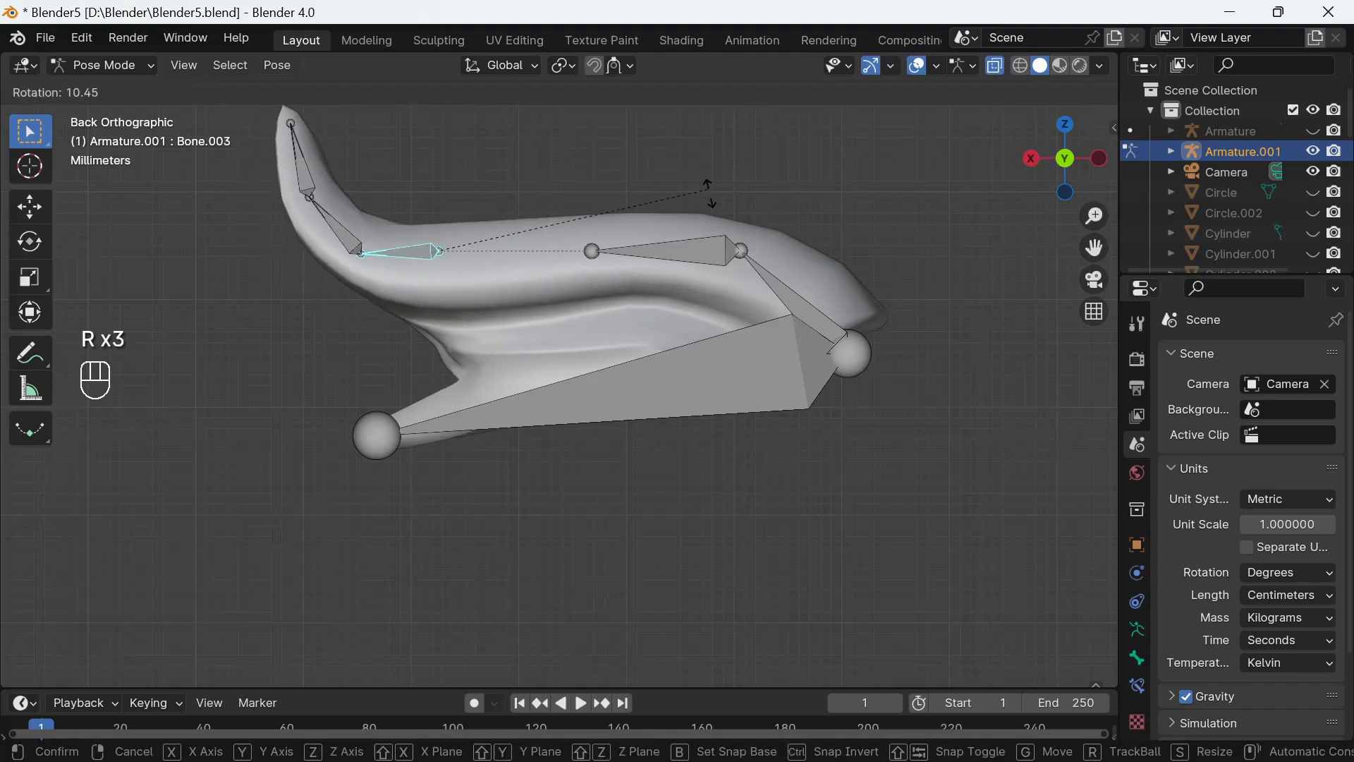
{"action": "left_click", "coordinate": [718, 247]}
{"action": "left_click_drag", "start_coordinate": [1088, 152], "coordinate": [1092, 149]}
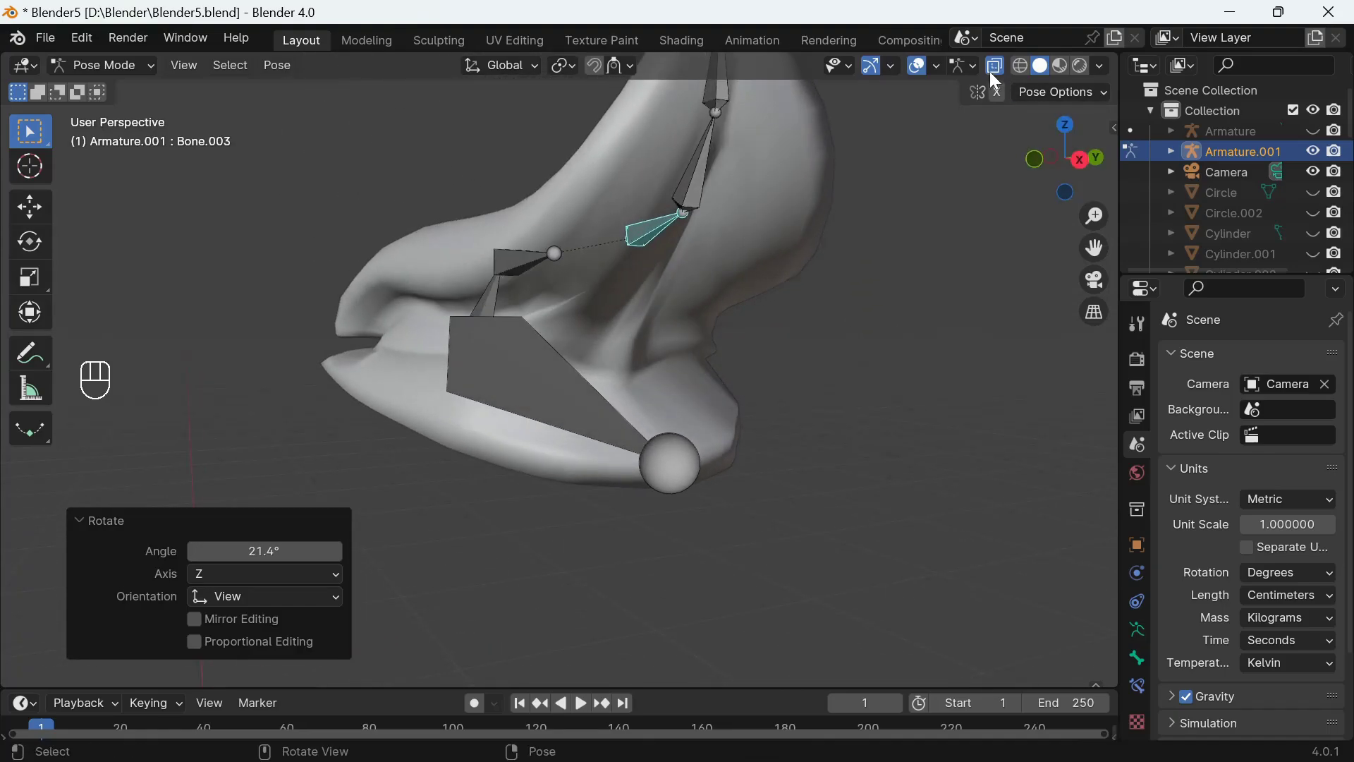
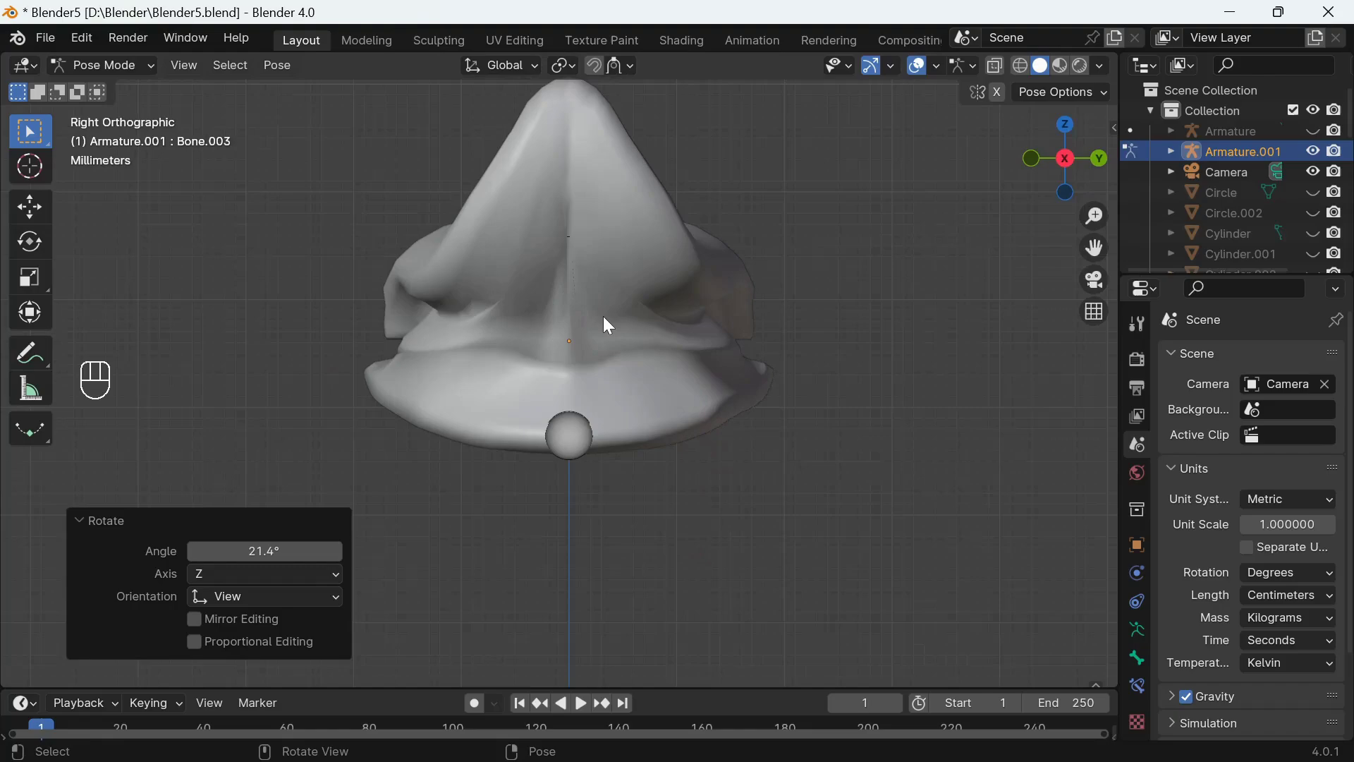
{"action": "left_click", "coordinate": [1001, 70]}
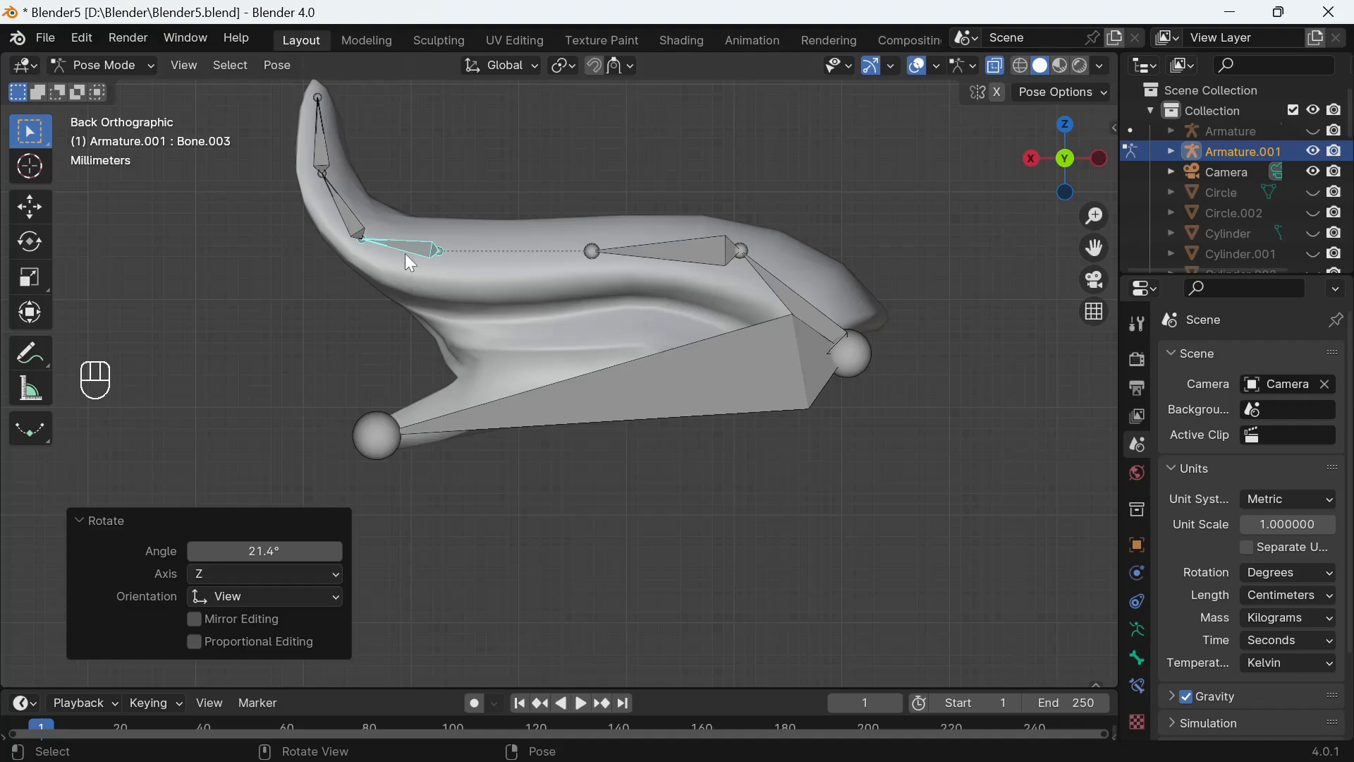
Step: Undo the tongue-bend posing steps back to the straight tongue
{"action": "key", "text": "ctrl+z"}
{"action": "key", "text": "ctrl+z"}
{"action": "key", "text": "ctrl+z"}
{"action": "key", "text": "ctrl+z"}
{"action": "key", "text": "ctrl+z"}
{"action": "key", "text": "ctrl+z"}
{"action": "key", "text": "ctrl+z"}
{"action": "key", "text": "ctrl+z"}
{"action": "key", "text": "ctrl+z"}
{"action": "key", "text": "ctrl+z"}
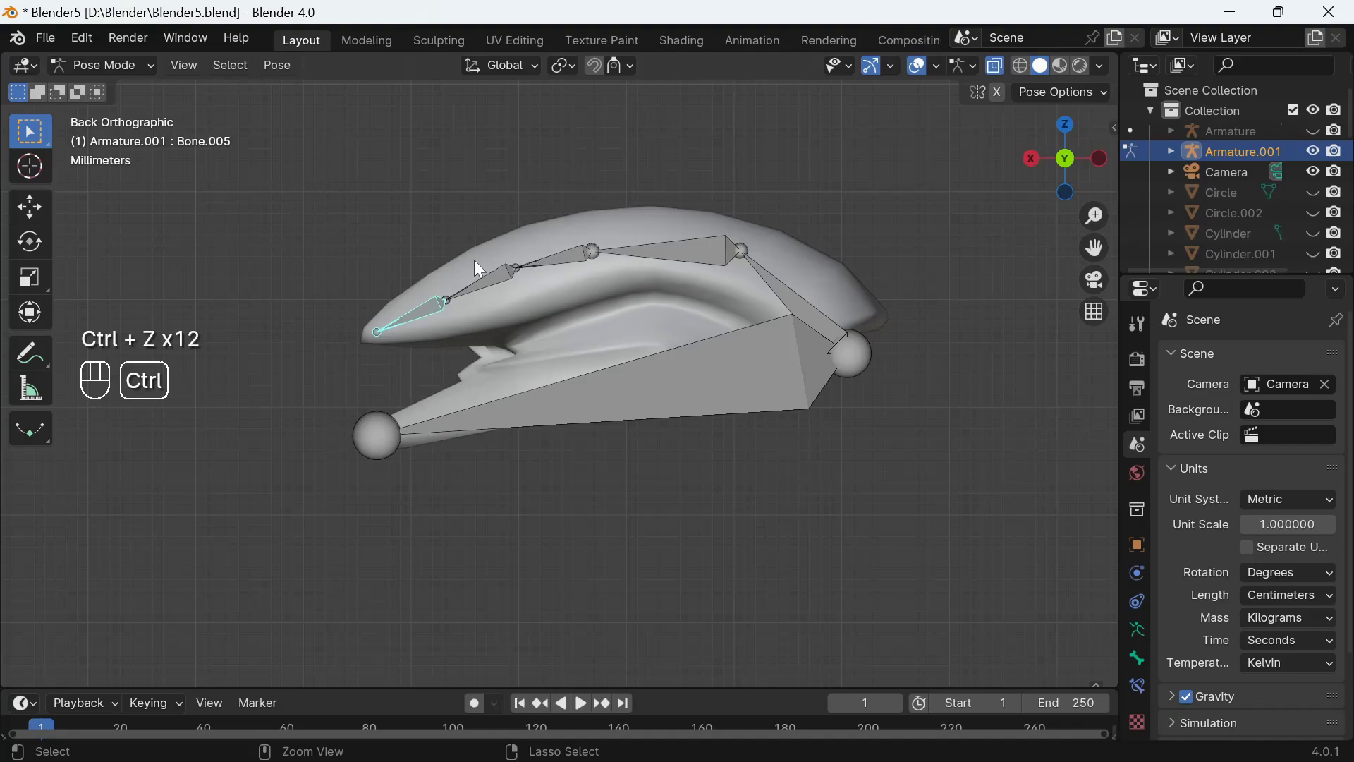
Step: Bend the bone behind the tip again, select the tip bone and view the result from the back
{"action": "left_click", "coordinate": [493, 278]}
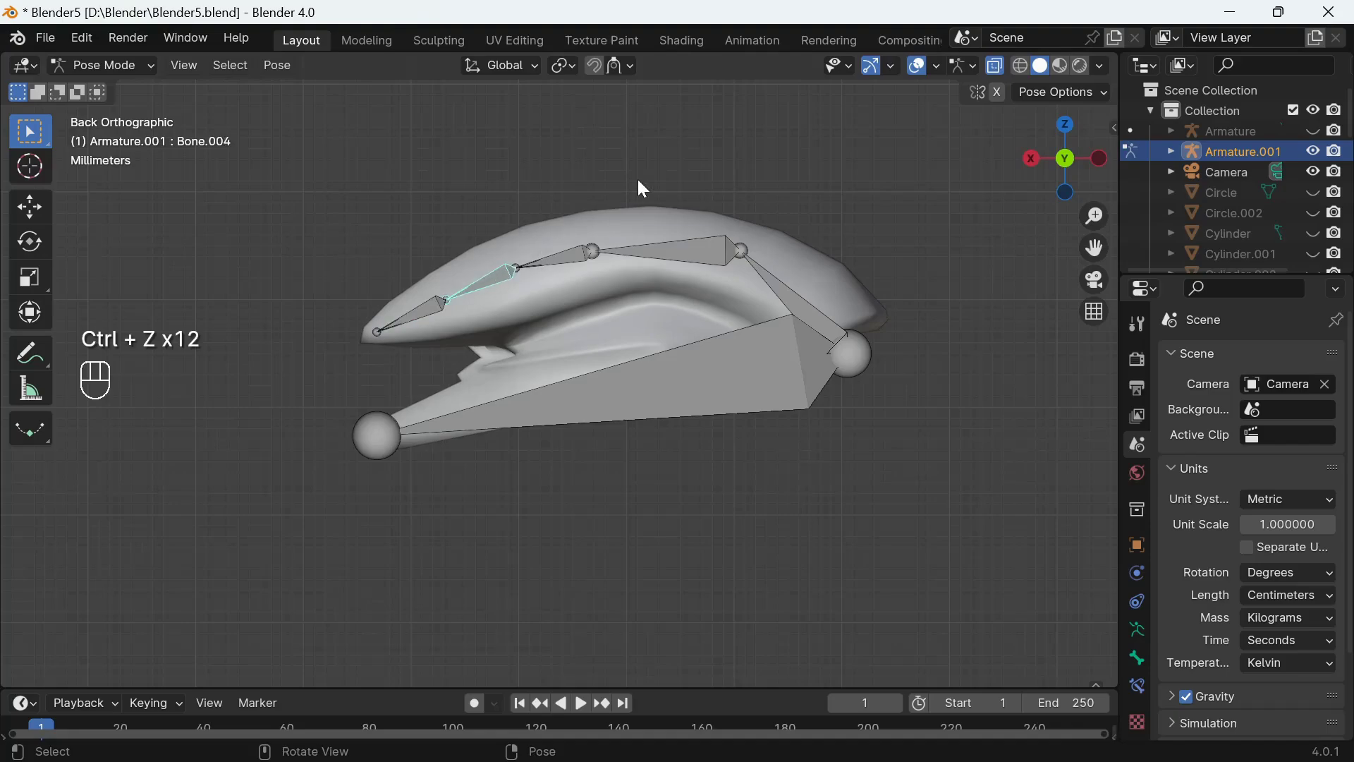
{"action": "key", "text": "r"}
{"action": "left_click", "coordinate": [657, 309]}
{"action": "left_click", "coordinate": [432, 232]}
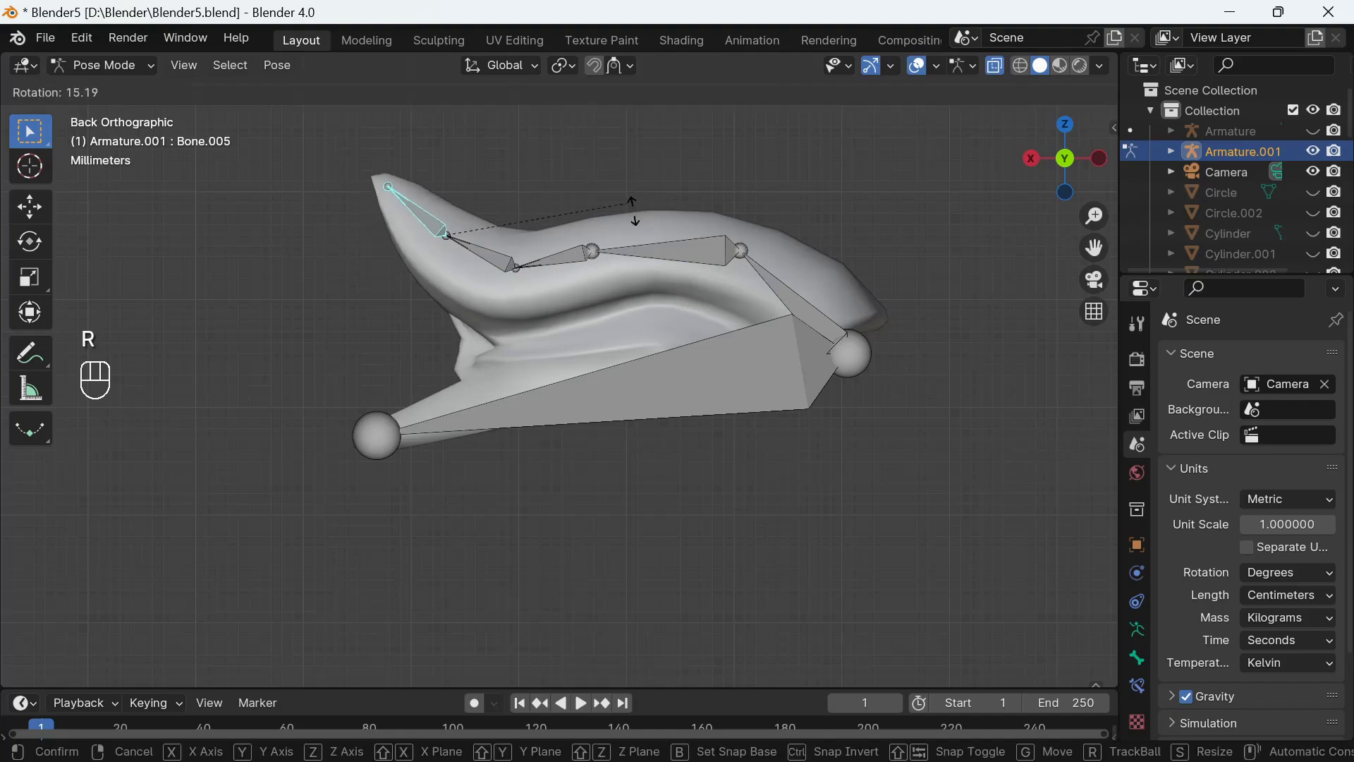
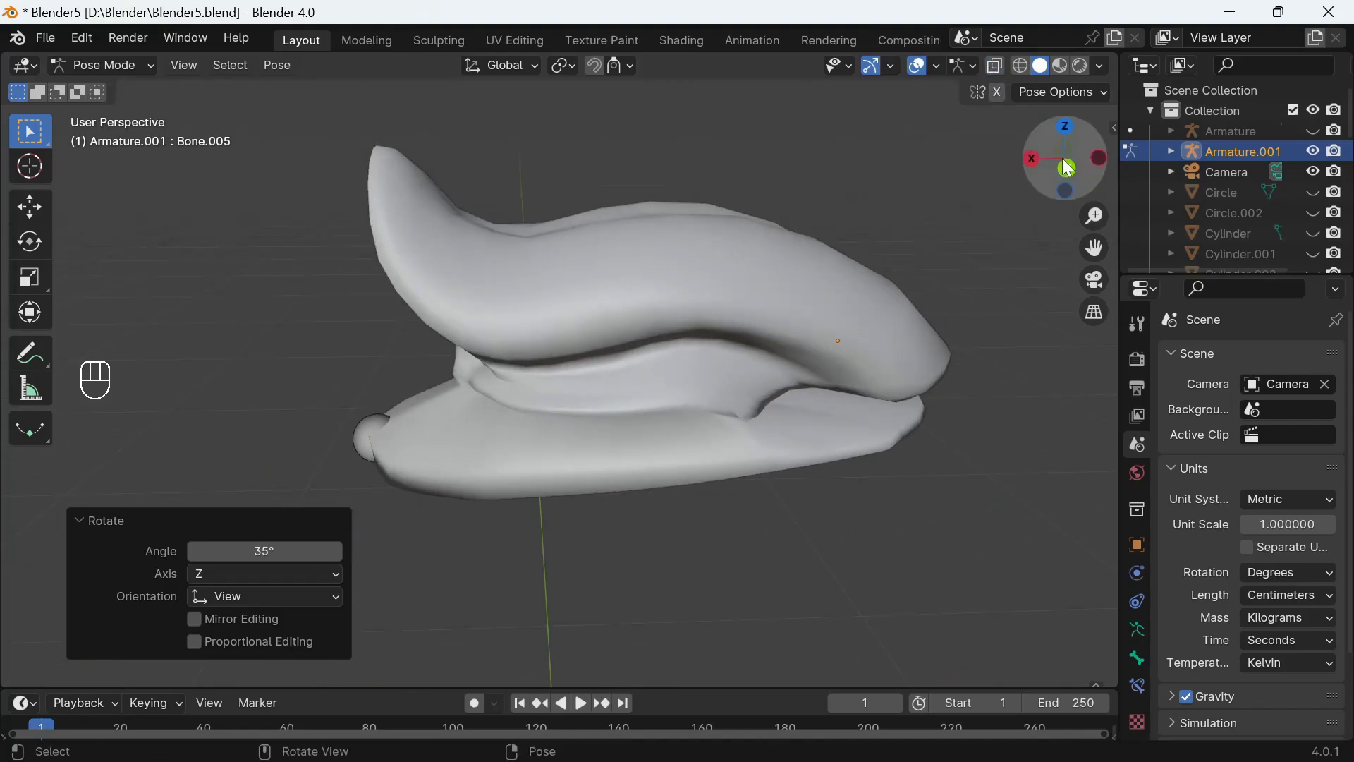
{"action": "left_click", "coordinate": [1070, 166]}
{"action": "left_click_drag", "start_coordinate": [1003, 68], "coordinate": [935, 108]}
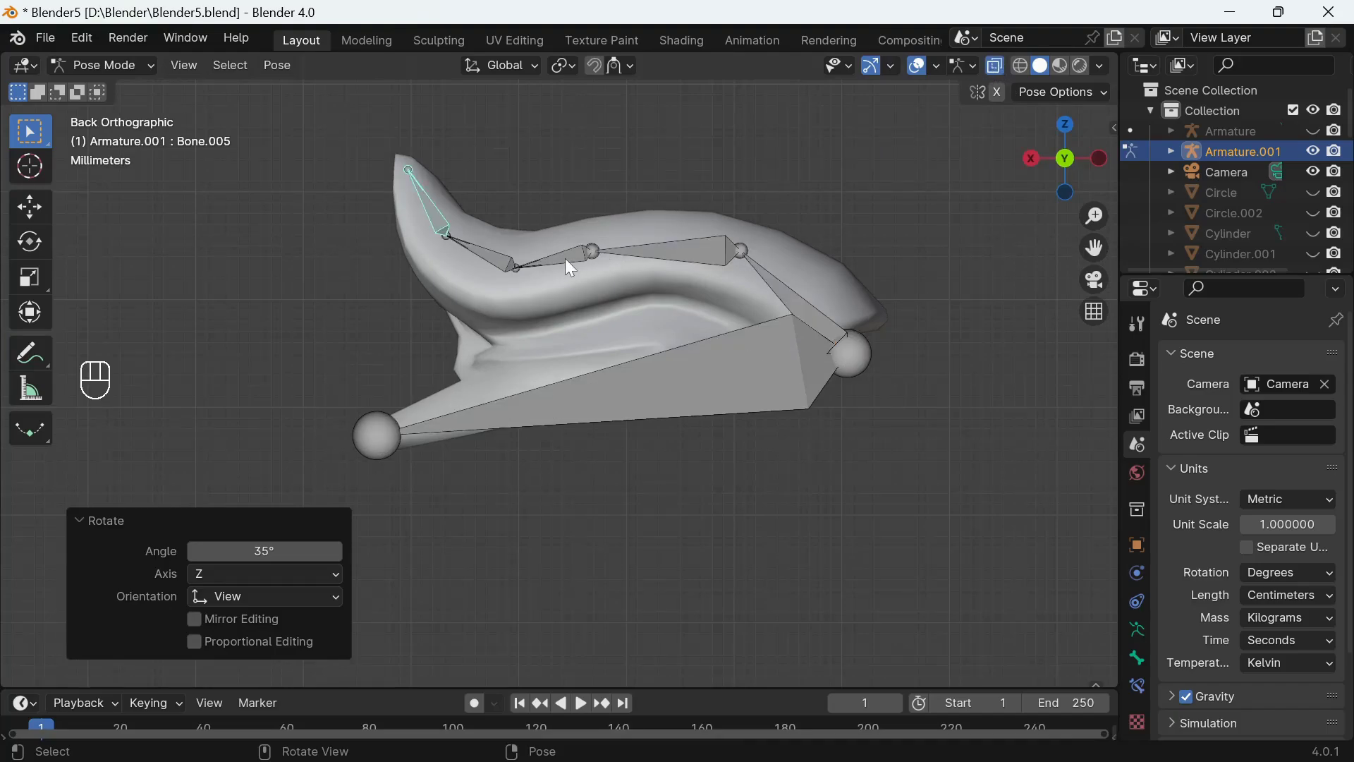
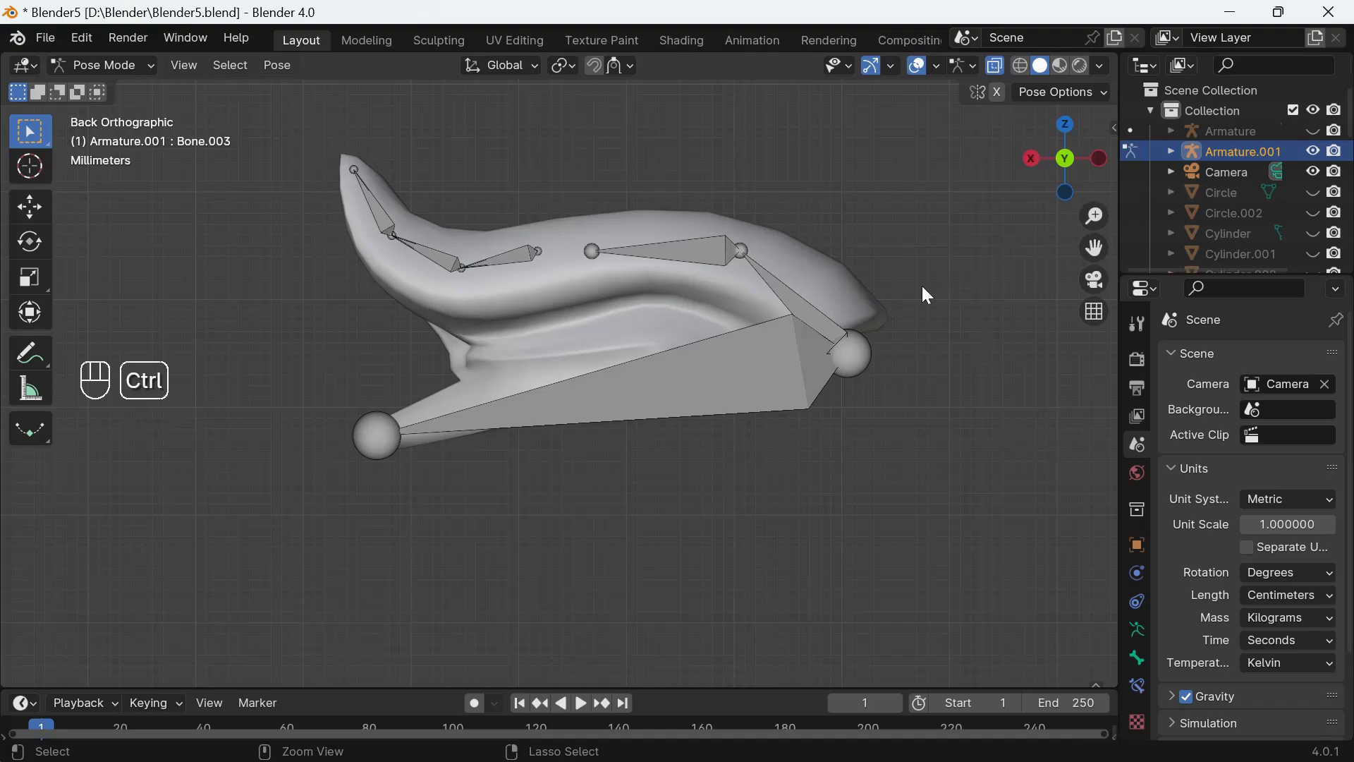
Step: Undo all posing steps, leaving the straight tongue back in Object Mode
{"action": "key", "text": "ctrl+z"}
{"action": "key", "text": "ctrl+z"}
{"action": "key", "text": "ctrl+z"}
{"action": "key", "text": "ctrl+z"}
{"action": "key", "text": "ctrl+z"}
{"action": "key", "text": "ctrl+z"}
{"action": "key", "text": "ctrl+z"}
{"action": "key", "text": "ctrl+z"}
{"action": "key", "text": "ctrl+z"}
{"action": "key", "text": "ctrl+z"}
{"action": "key", "text": "ctrl+z"}
{"action": "key", "text": "ctrl+z"}
{"action": "key", "text": "ctrl+z"}
{"action": "key", "text": "ctrl+z"}
{"action": "key", "text": "ctrl+z"}
{"action": "key", "text": "ctrl+z"}
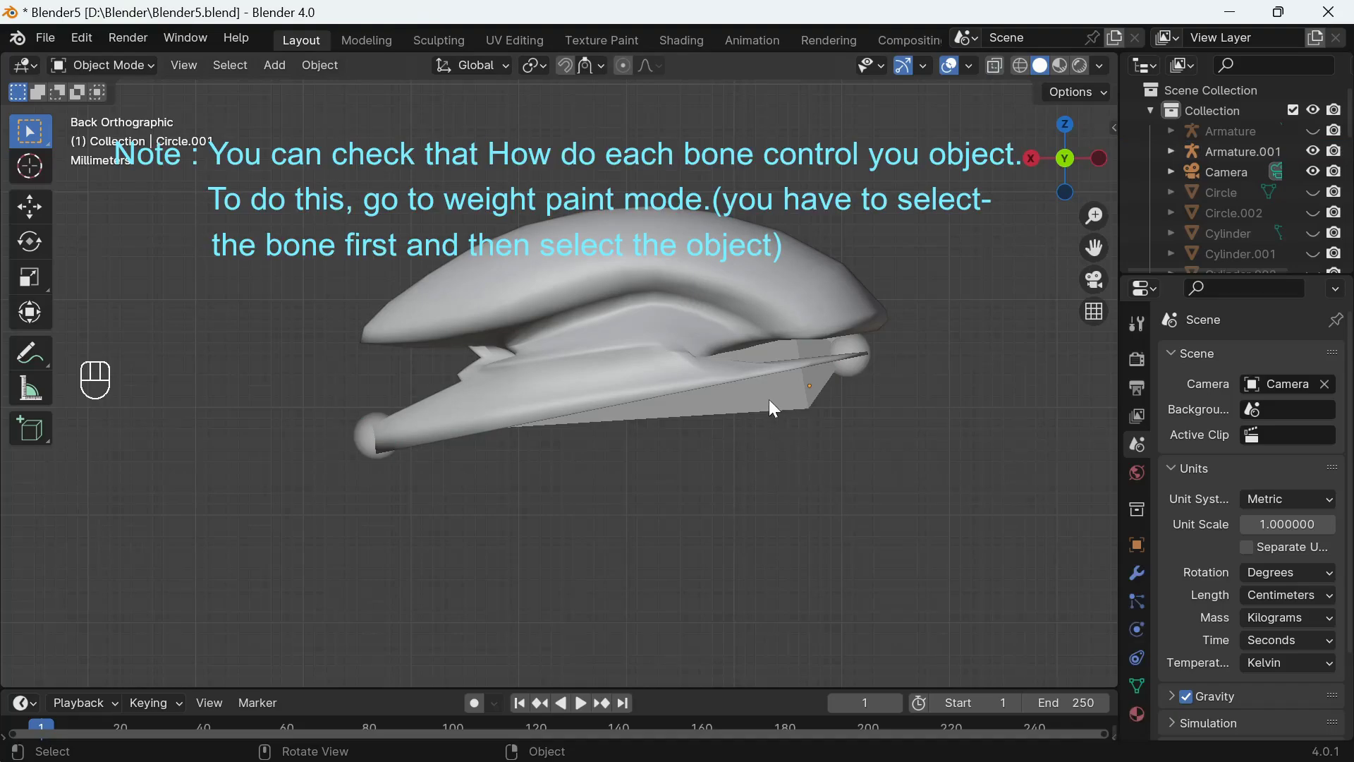
{"action": "left_click", "coordinate": [687, 294]}
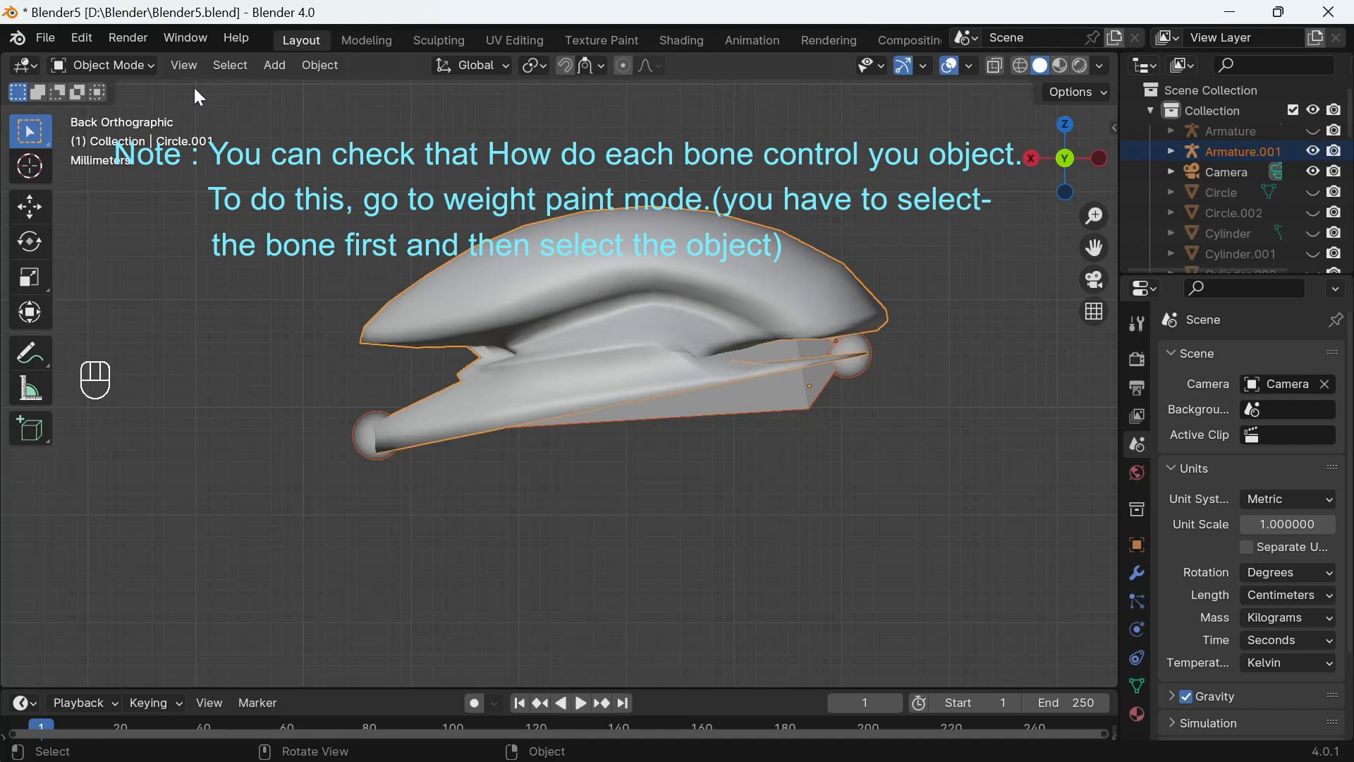
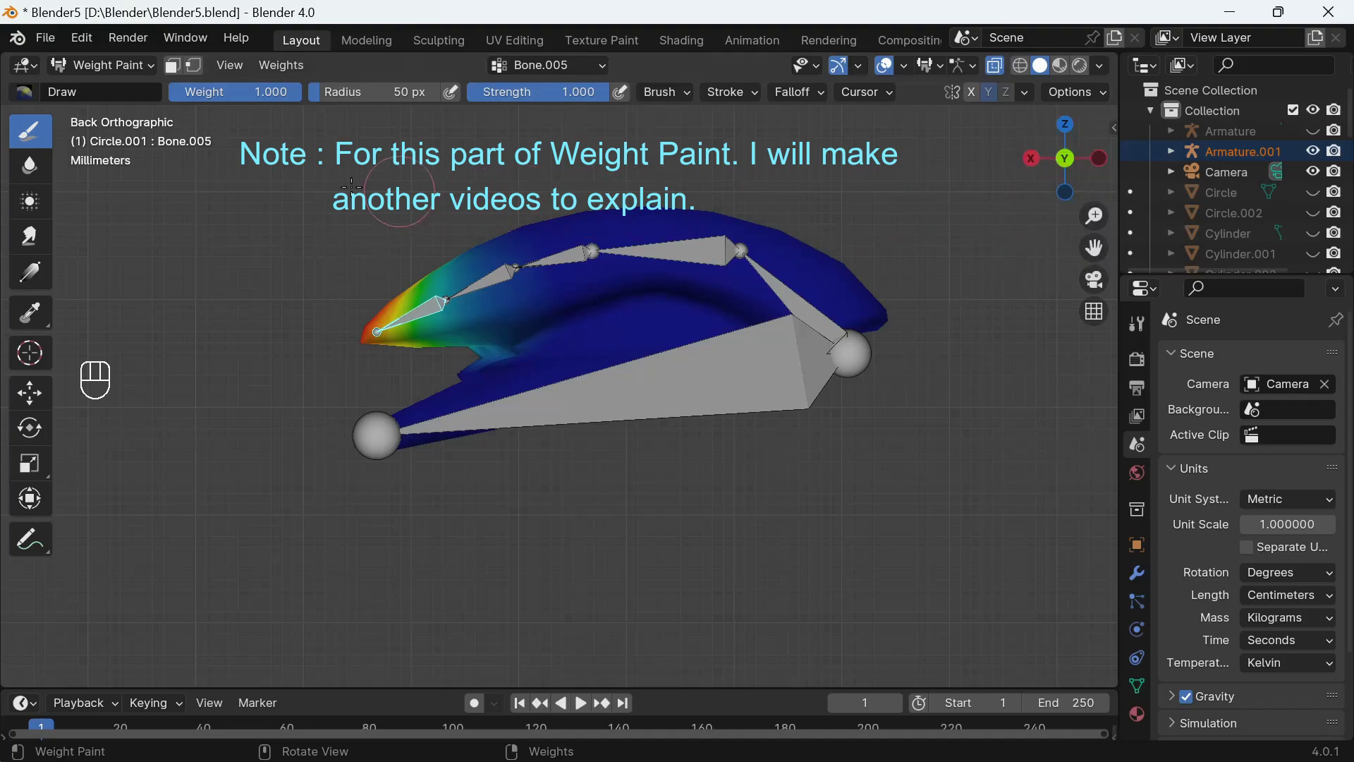
{"action": "left_click_drag", "start_coordinate": [153, 70], "coordinate": [157, 87]}
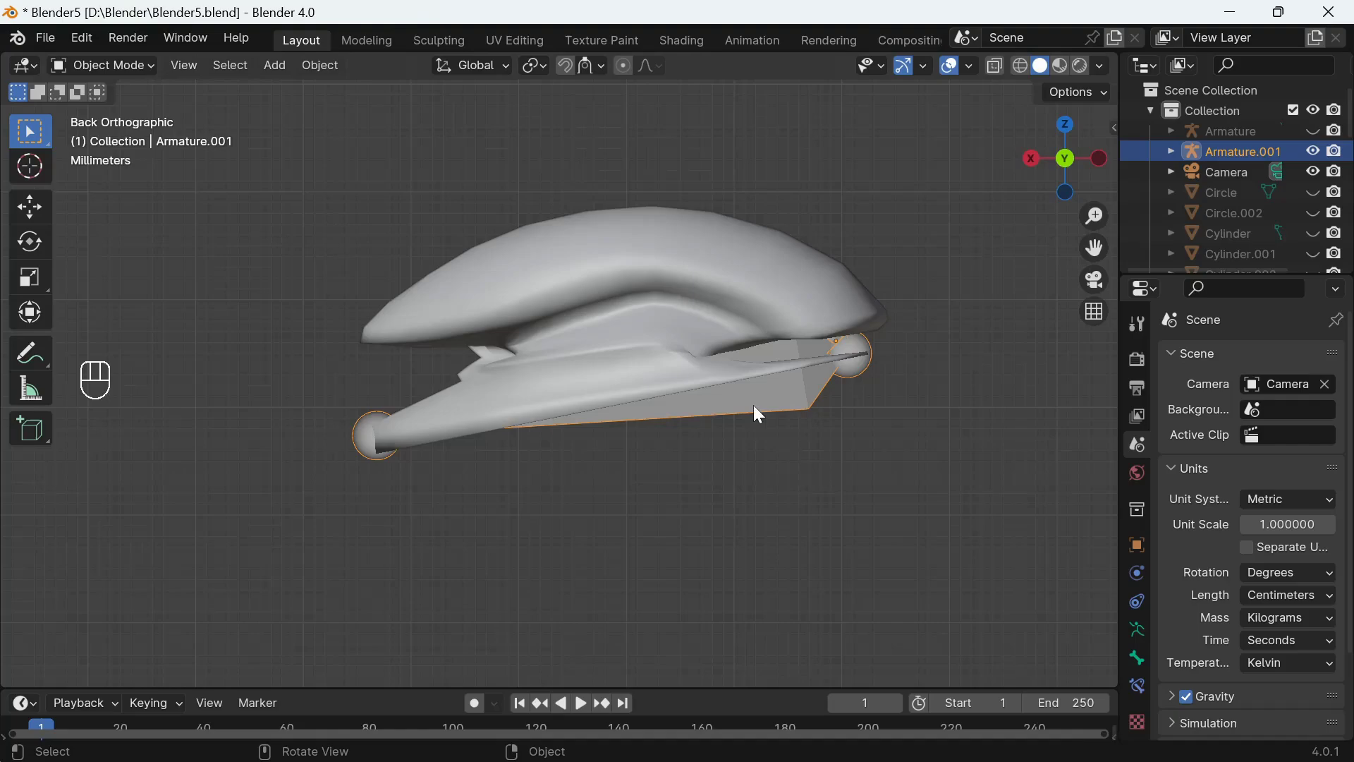
Step: Unhide Circle, Cylinder and Cylinder.001, then select Armature.001 together with the lower-jaw Cylinder.001
{"action": "left_click", "coordinate": [846, 522]}
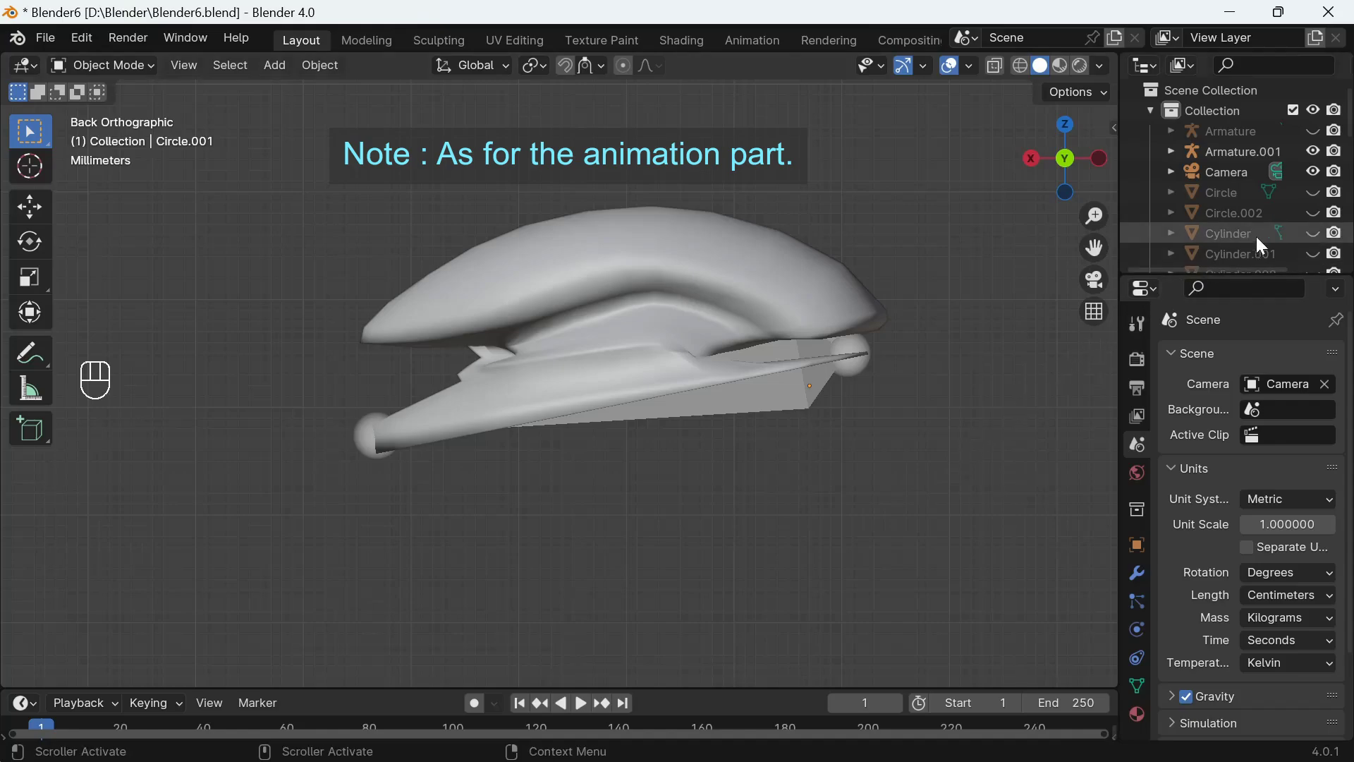
{"action": "left_click", "coordinate": [1314, 197]}
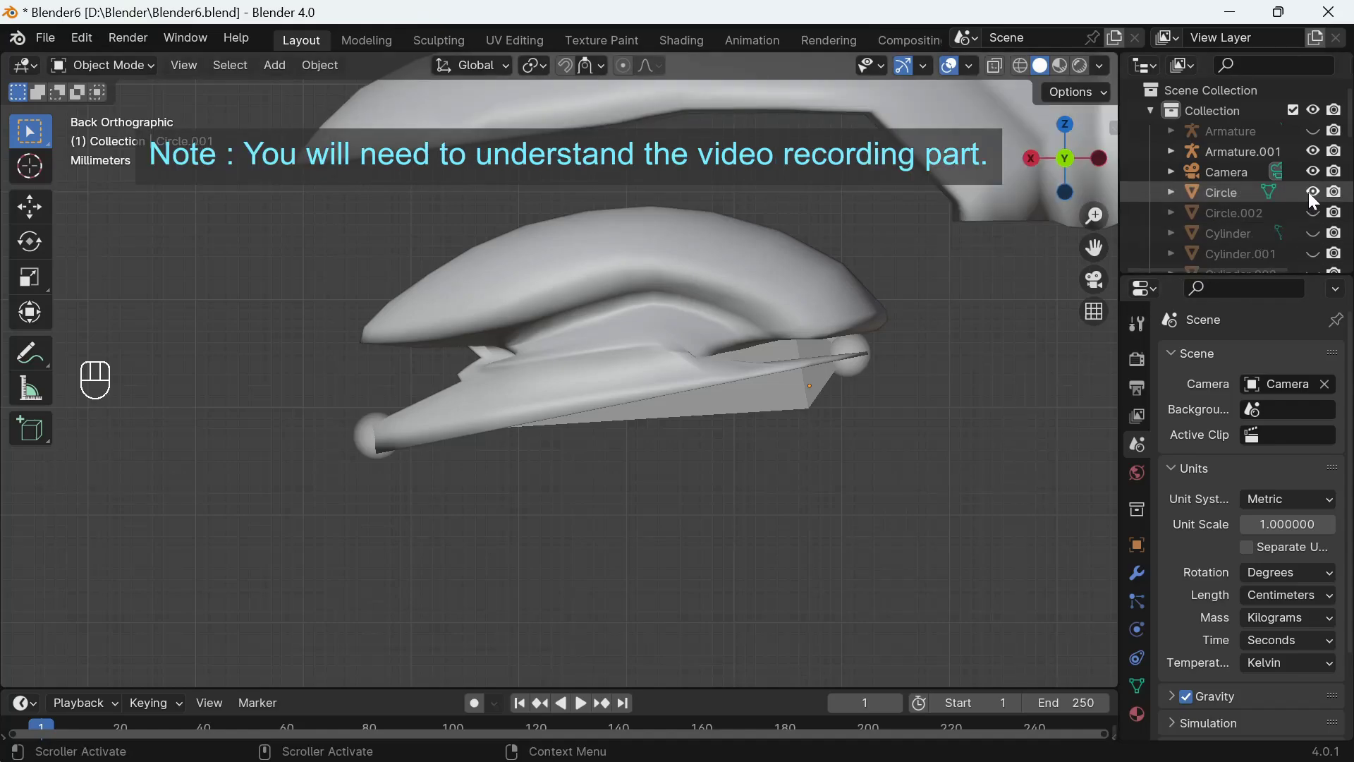
{"action": "left_click", "coordinate": [1311, 234]}
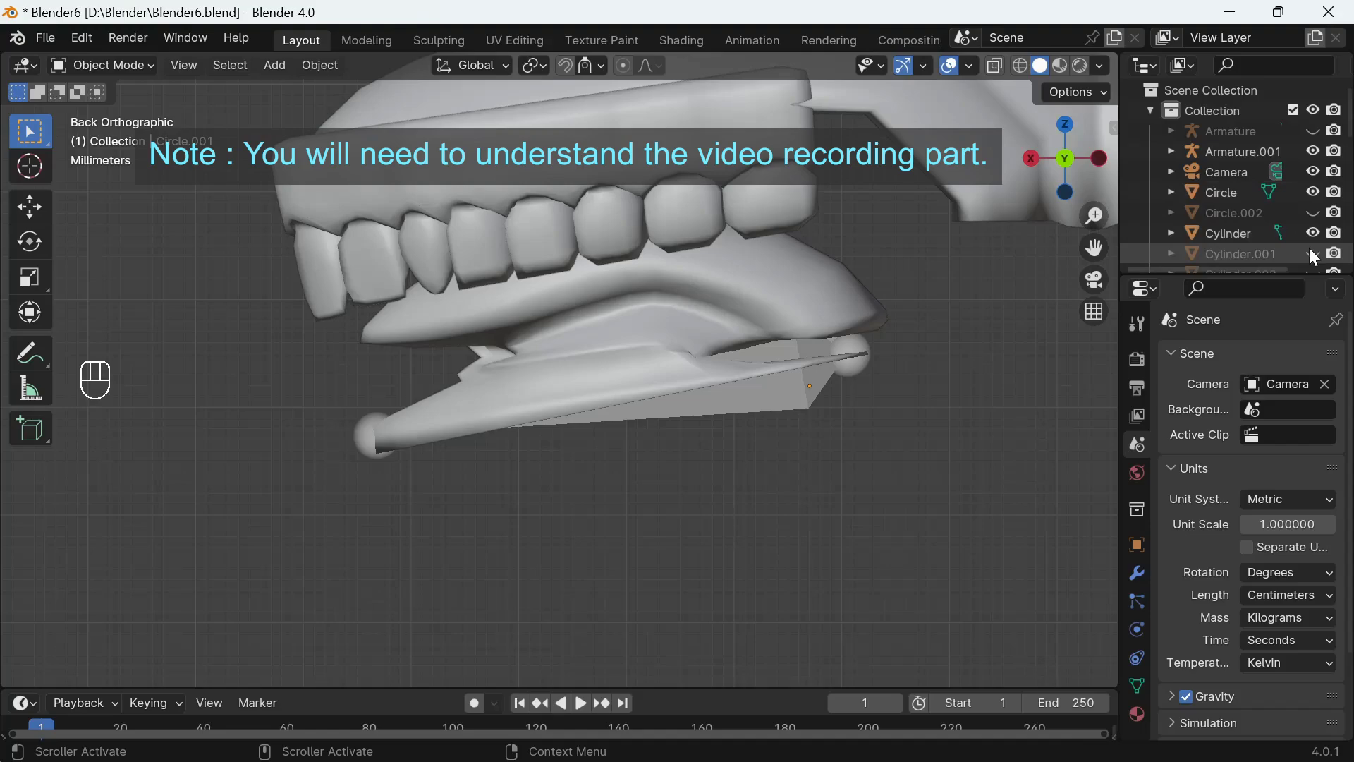
{"action": "left_click", "coordinate": [1314, 253]}
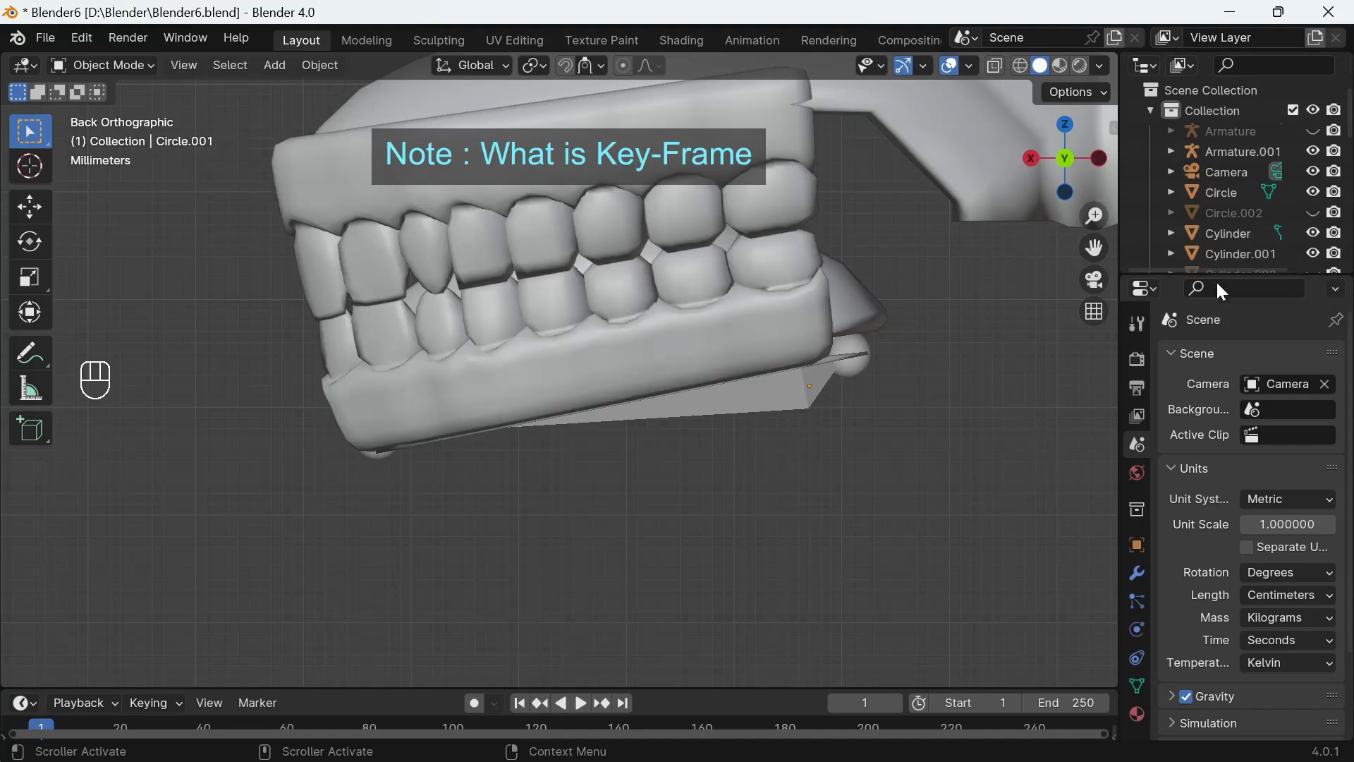
{"action": "left_click", "coordinate": [801, 398]}
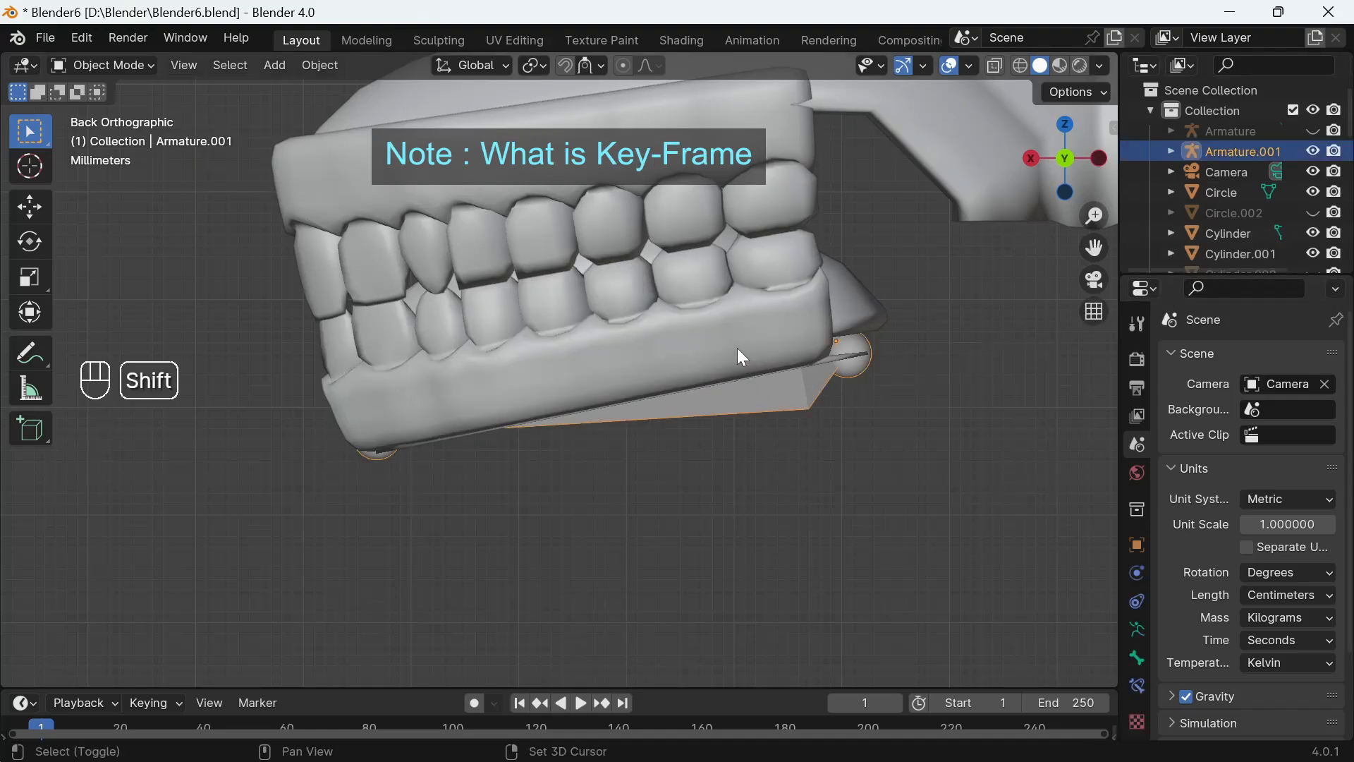
{"action": "left_click", "coordinate": [735, 348]}
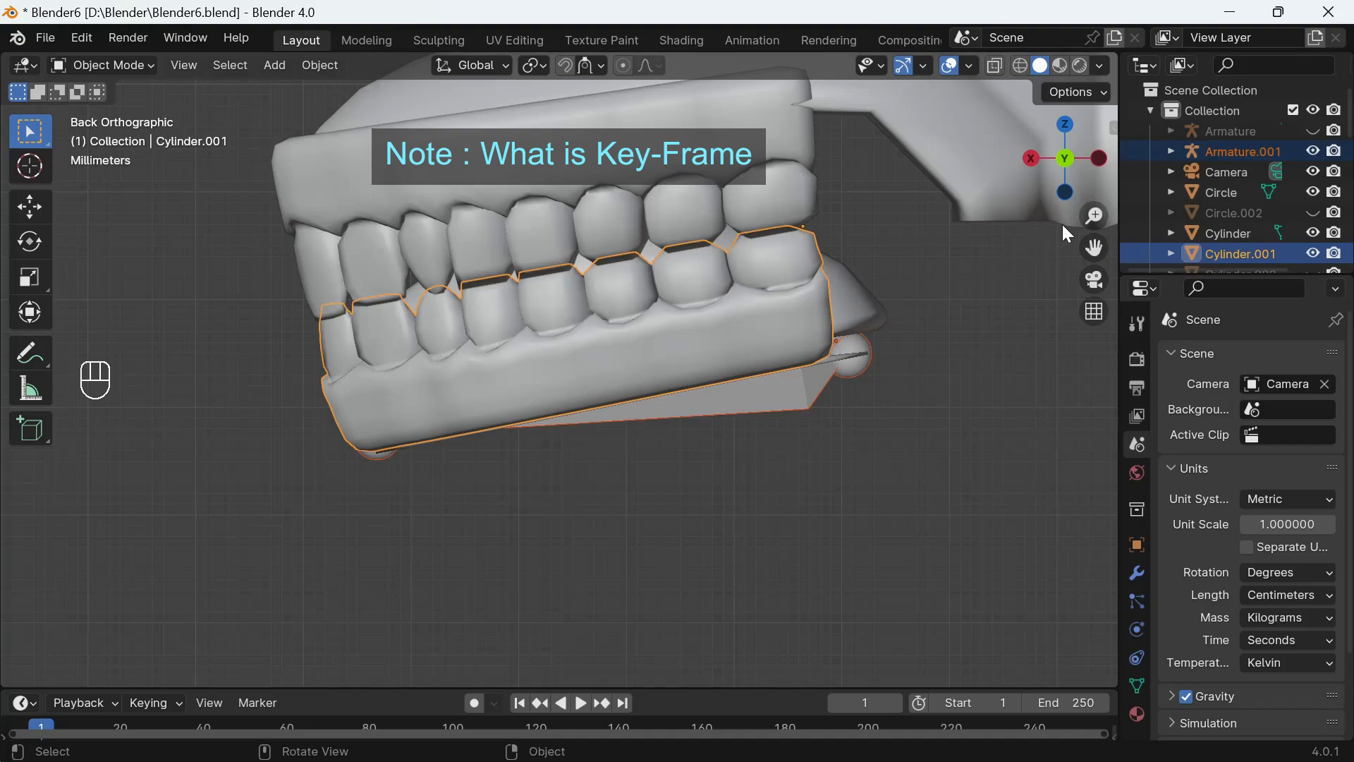
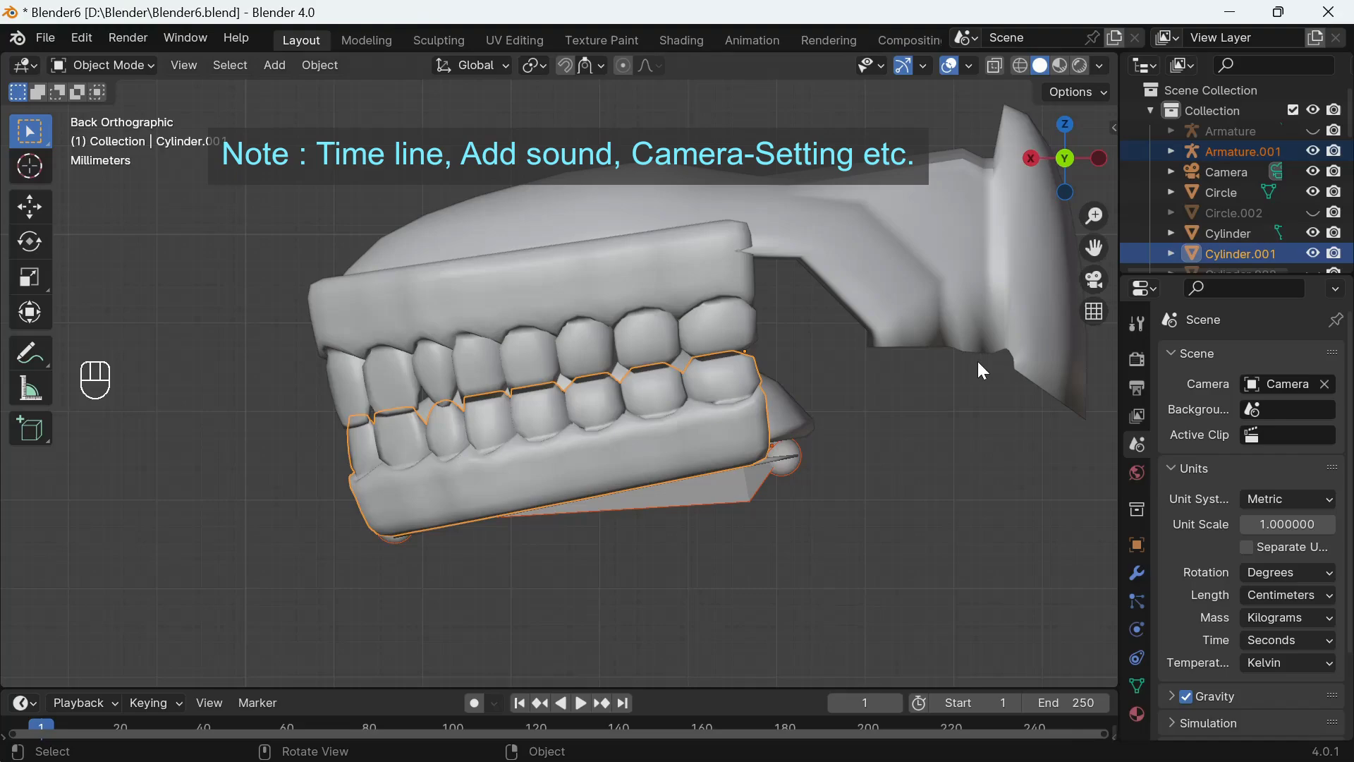
Step: Rotate the lower jaw and tongue rig open about -34°, shift it into place and add a small extra rotation
{"action": "key", "text": "r"}
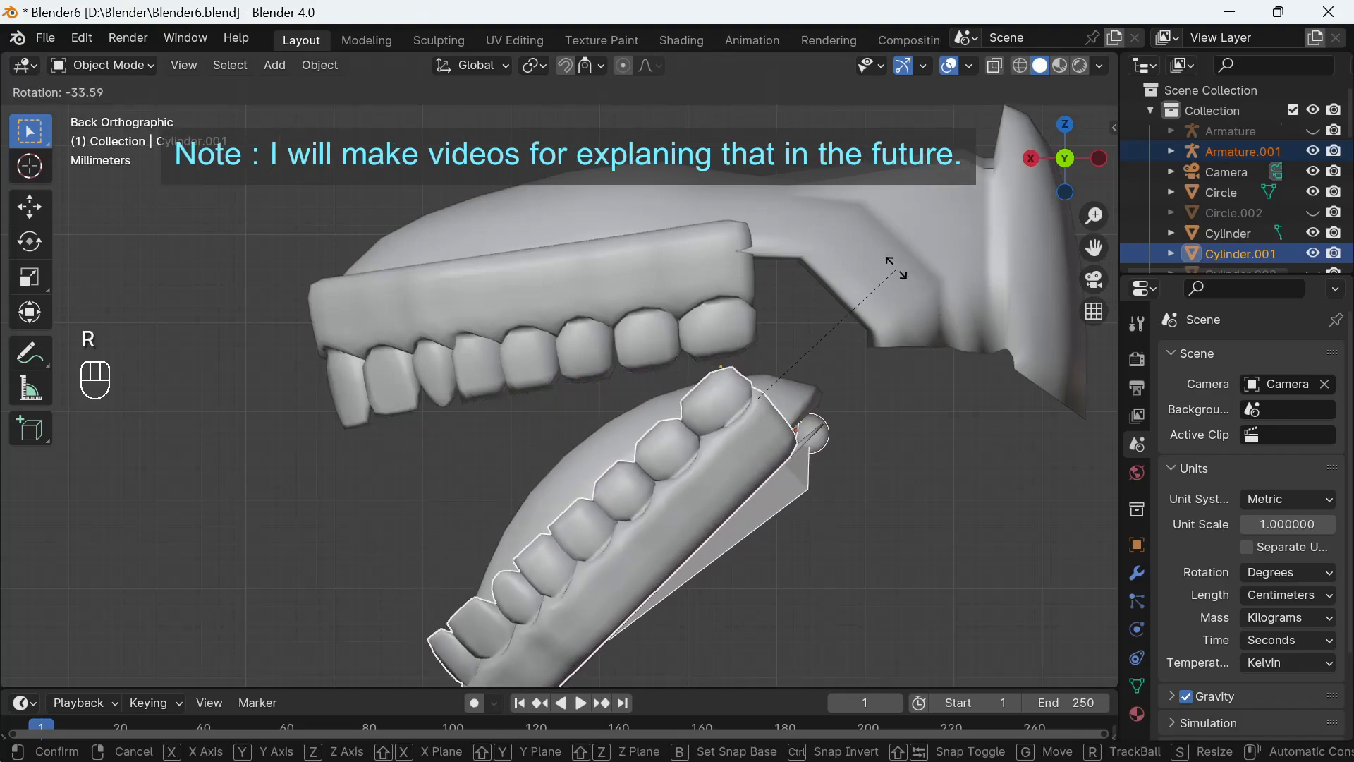
{"action": "left_click", "coordinate": [899, 274]}
{"action": "key", "text": "g"}
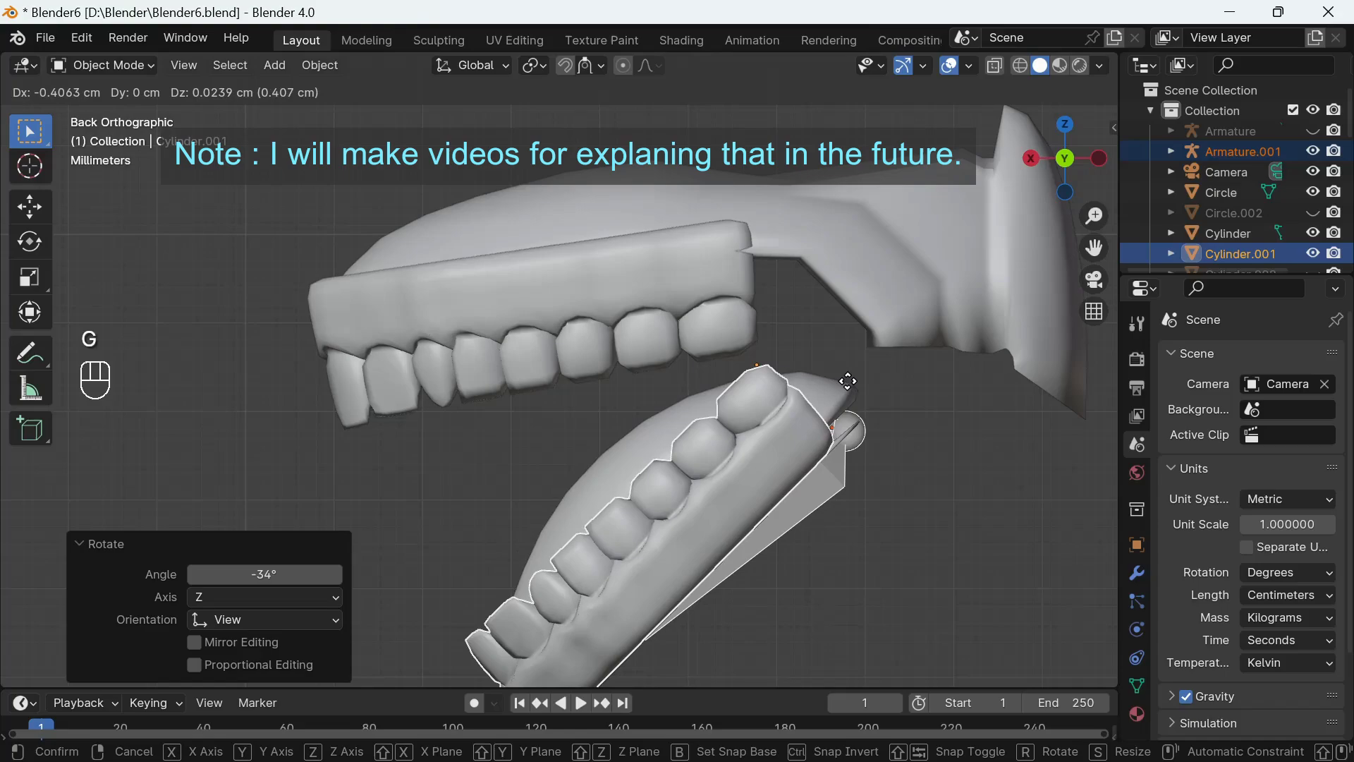
{"action": "left_click", "coordinate": [853, 386]}
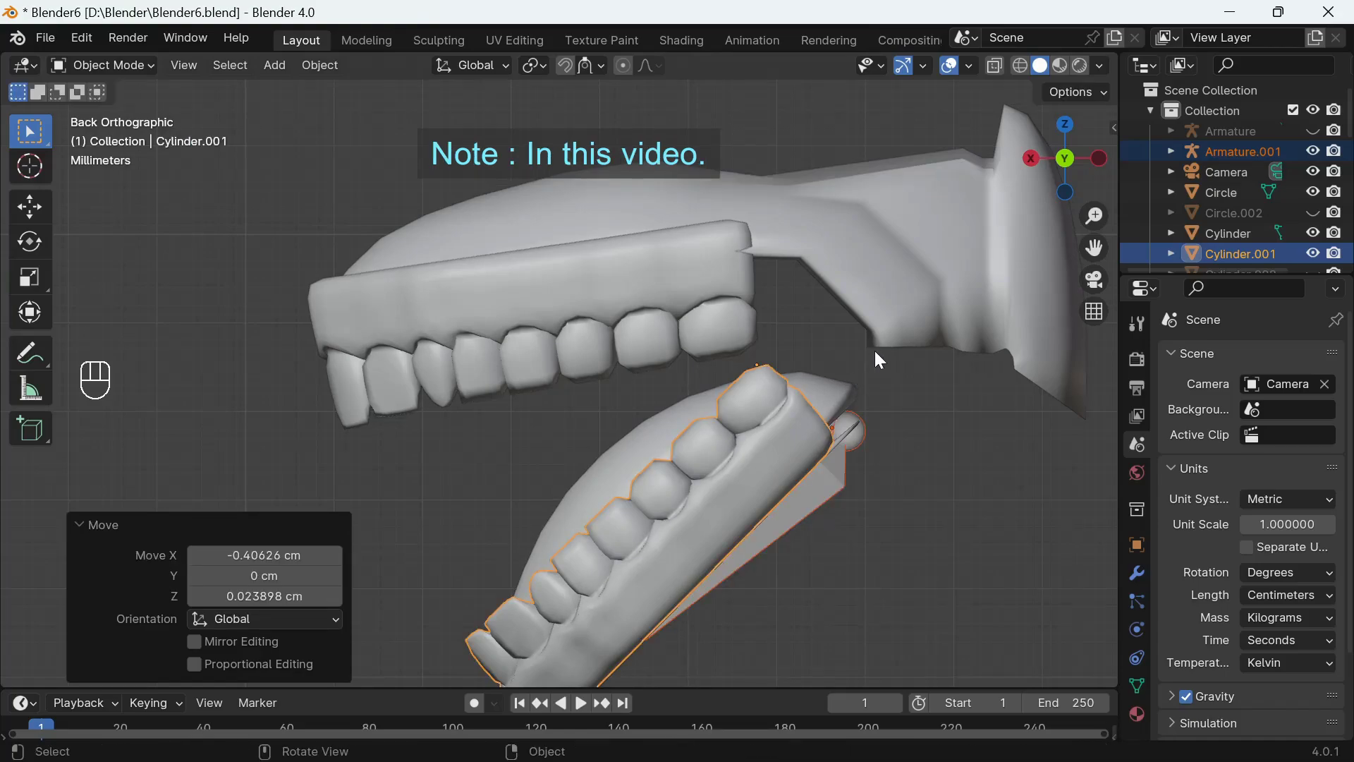
{"action": "key", "text": "r"}
{"action": "left_click", "coordinate": [876, 349]}
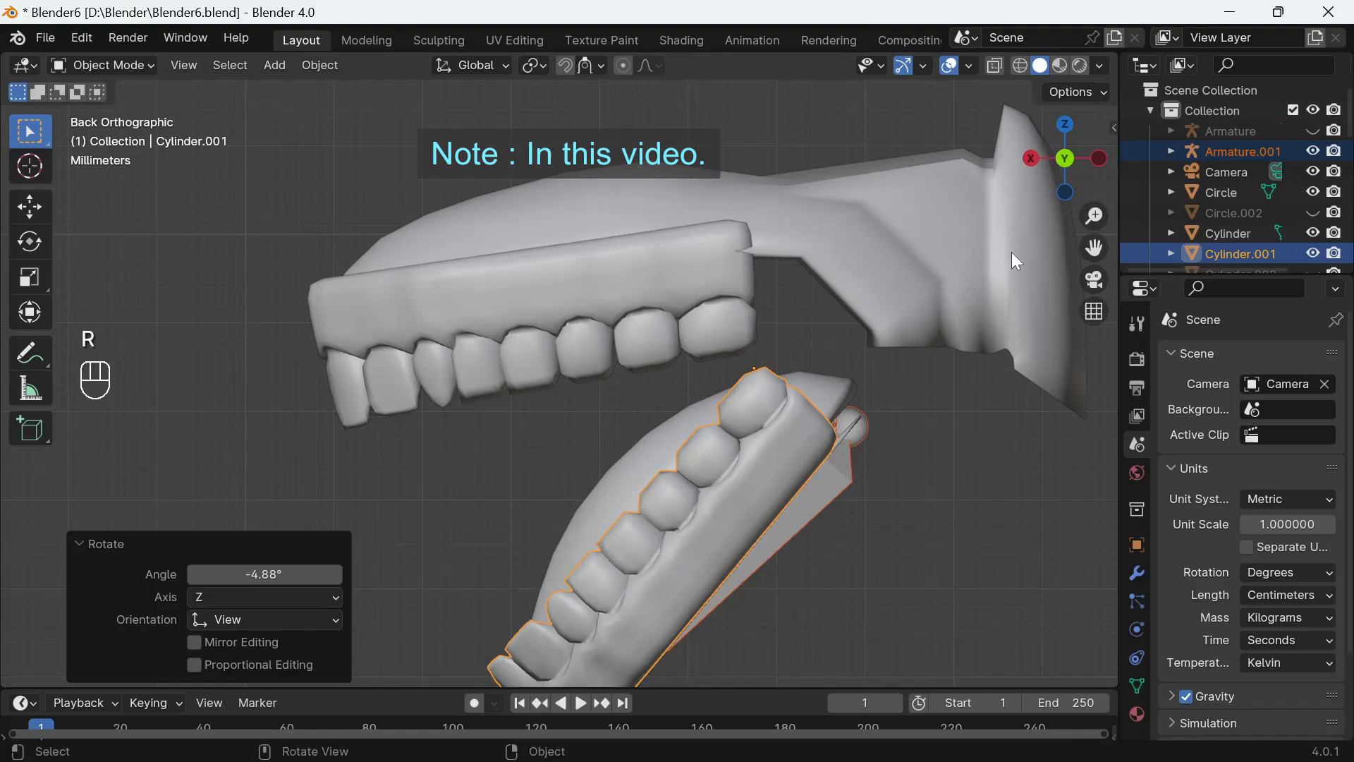
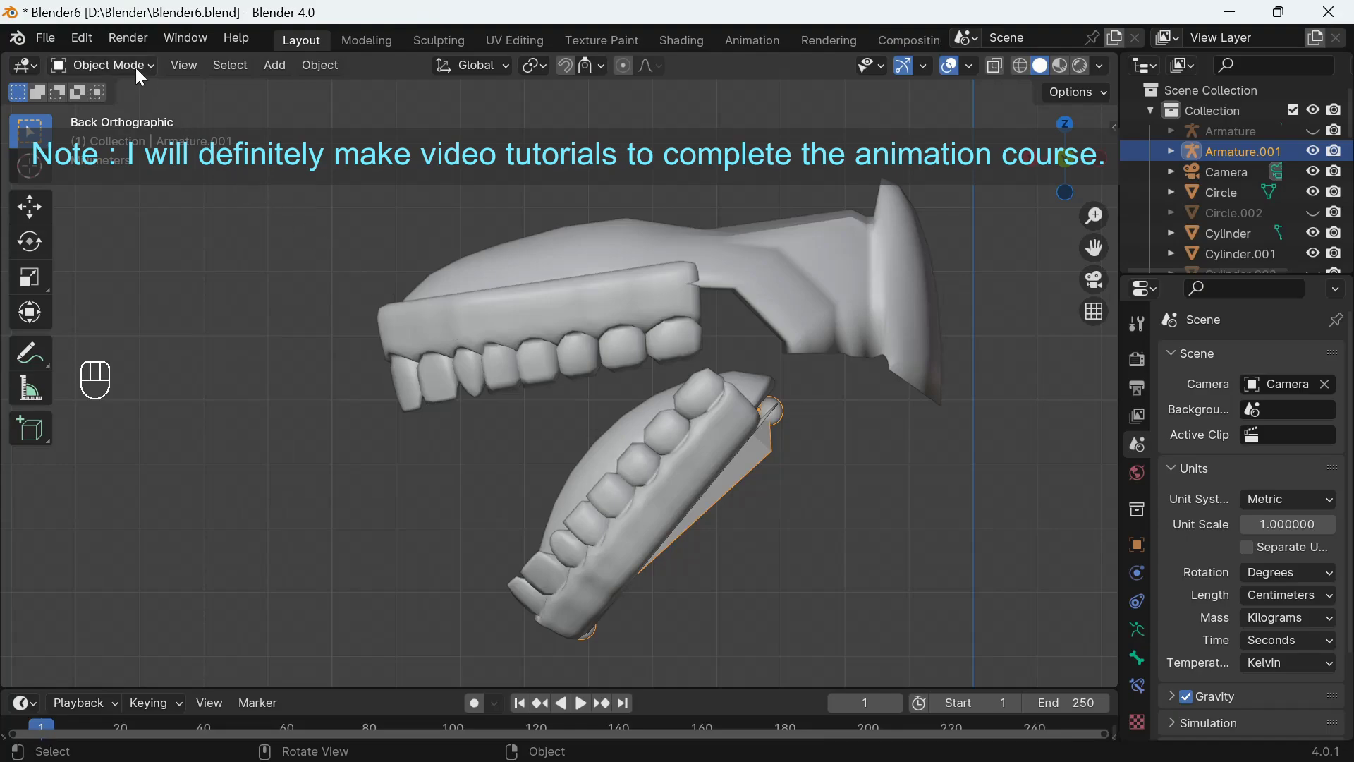
Step: Enter Pose Mode with solid shading and push the middle tongue bone forward, rotating it to tilt the tongue
{"action": "left_click_drag", "start_coordinate": [140, 75], "coordinate": [140, 137]}
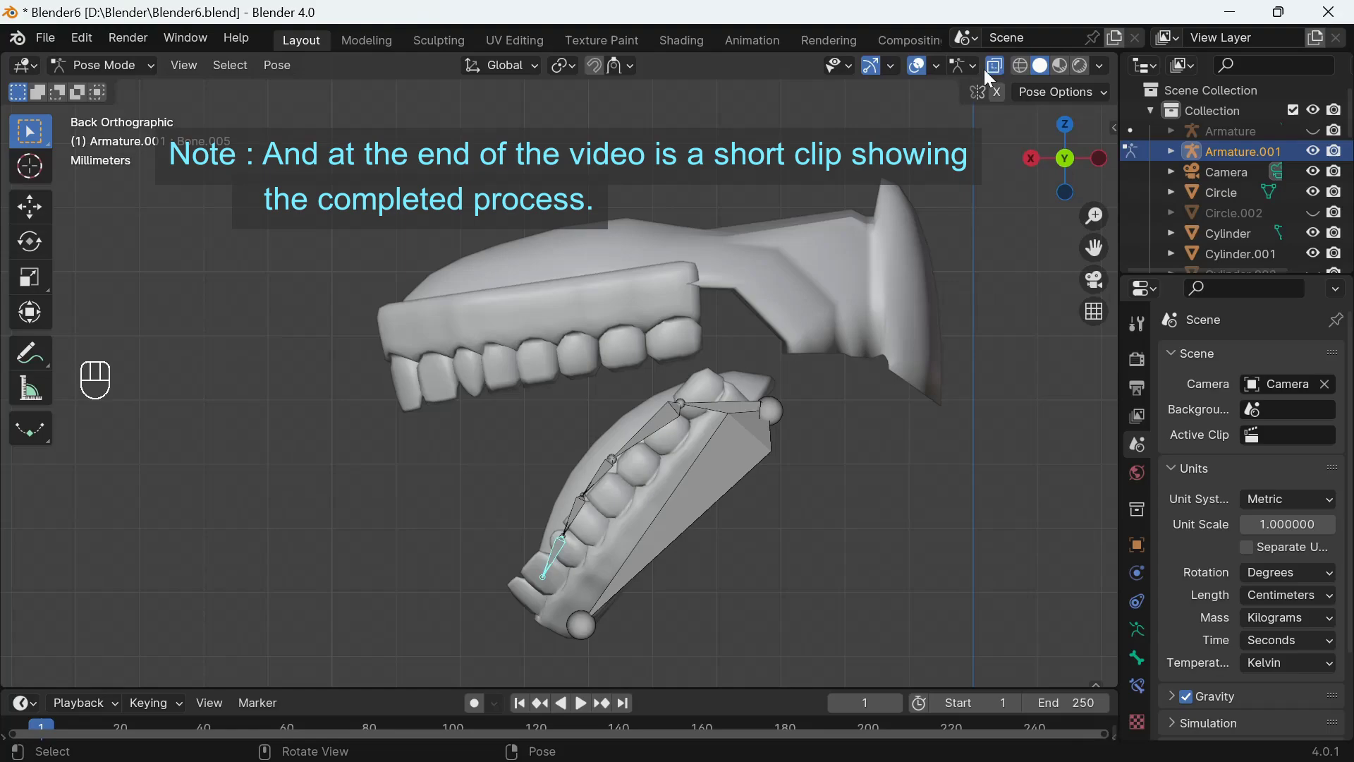
{"action": "left_click", "coordinate": [998, 68]}
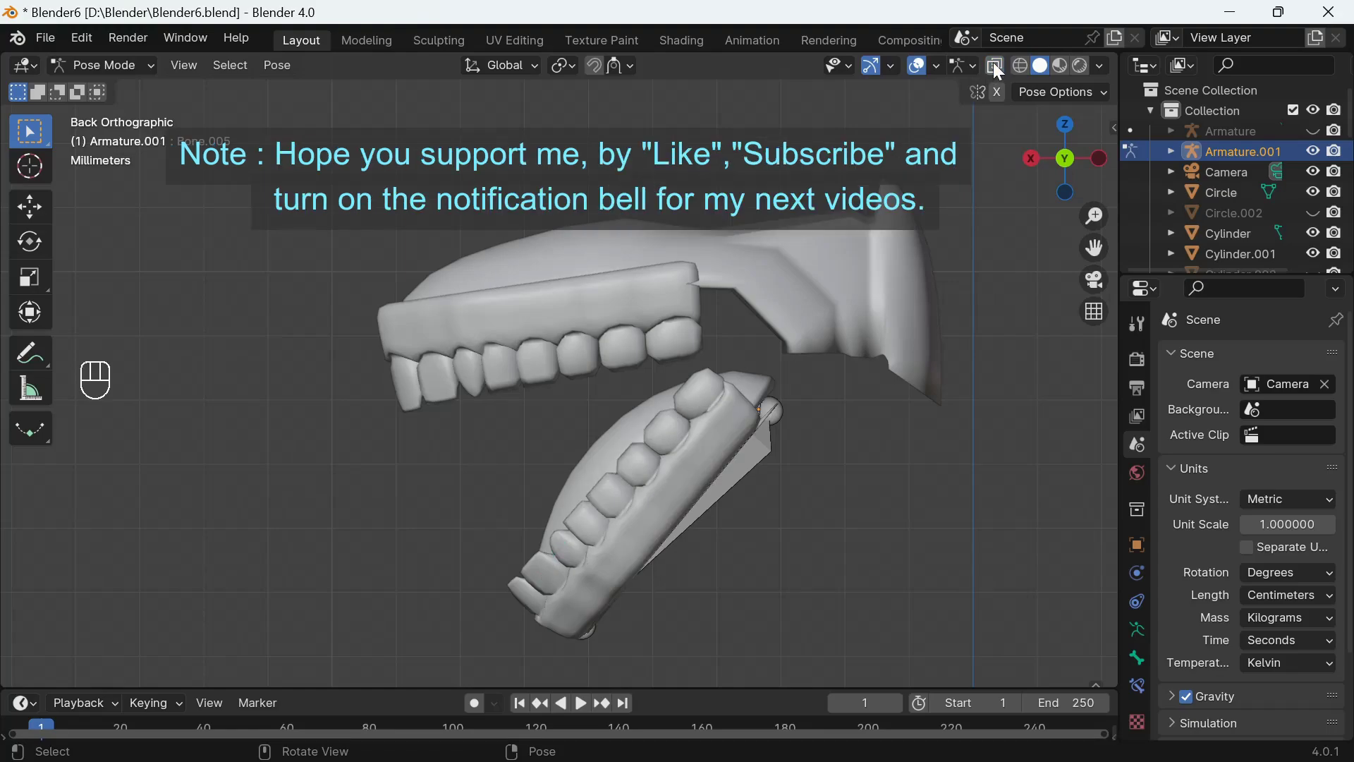
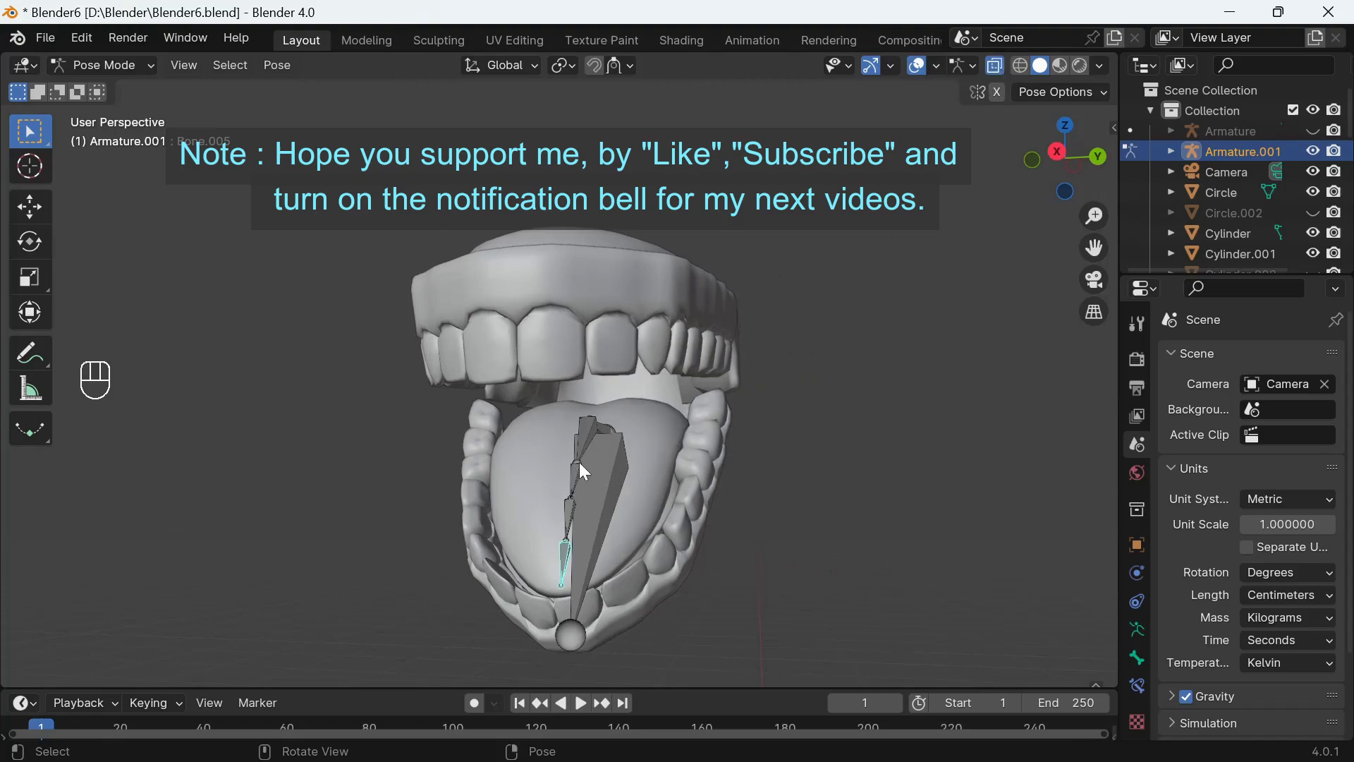
{"action": "left_click", "coordinate": [579, 475]}
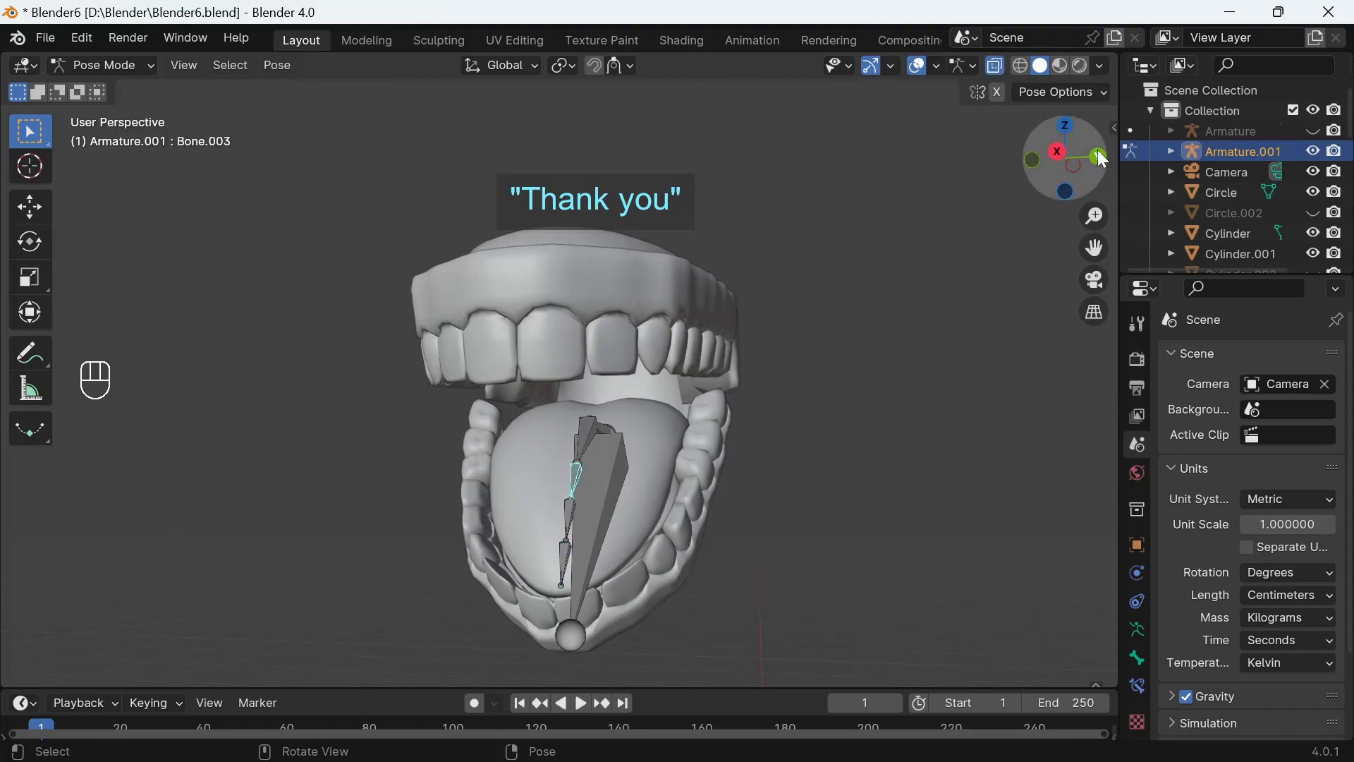
{"action": "key", "text": "g"}
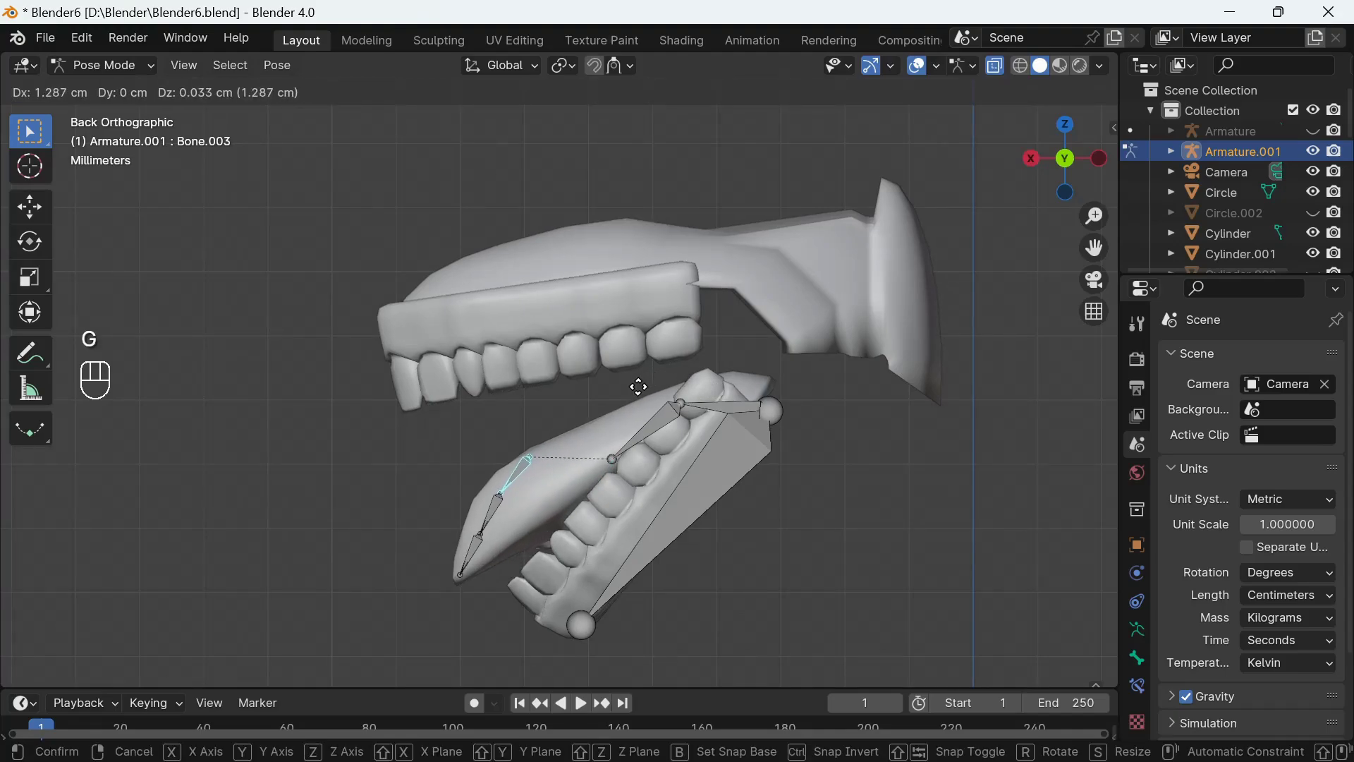
{"action": "left_click", "coordinate": [639, 393]}
{"action": "key", "text": "r"}
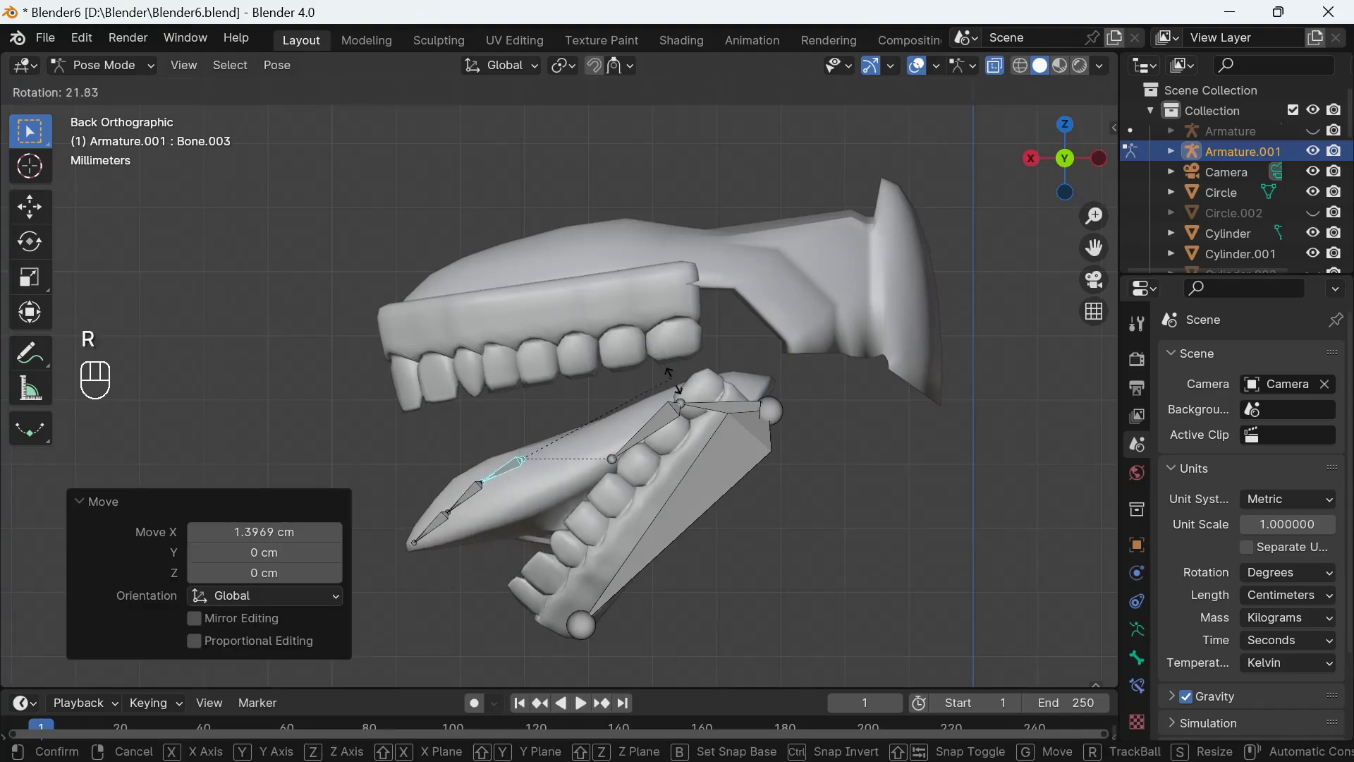
{"action": "left_click", "coordinate": [695, 430]}
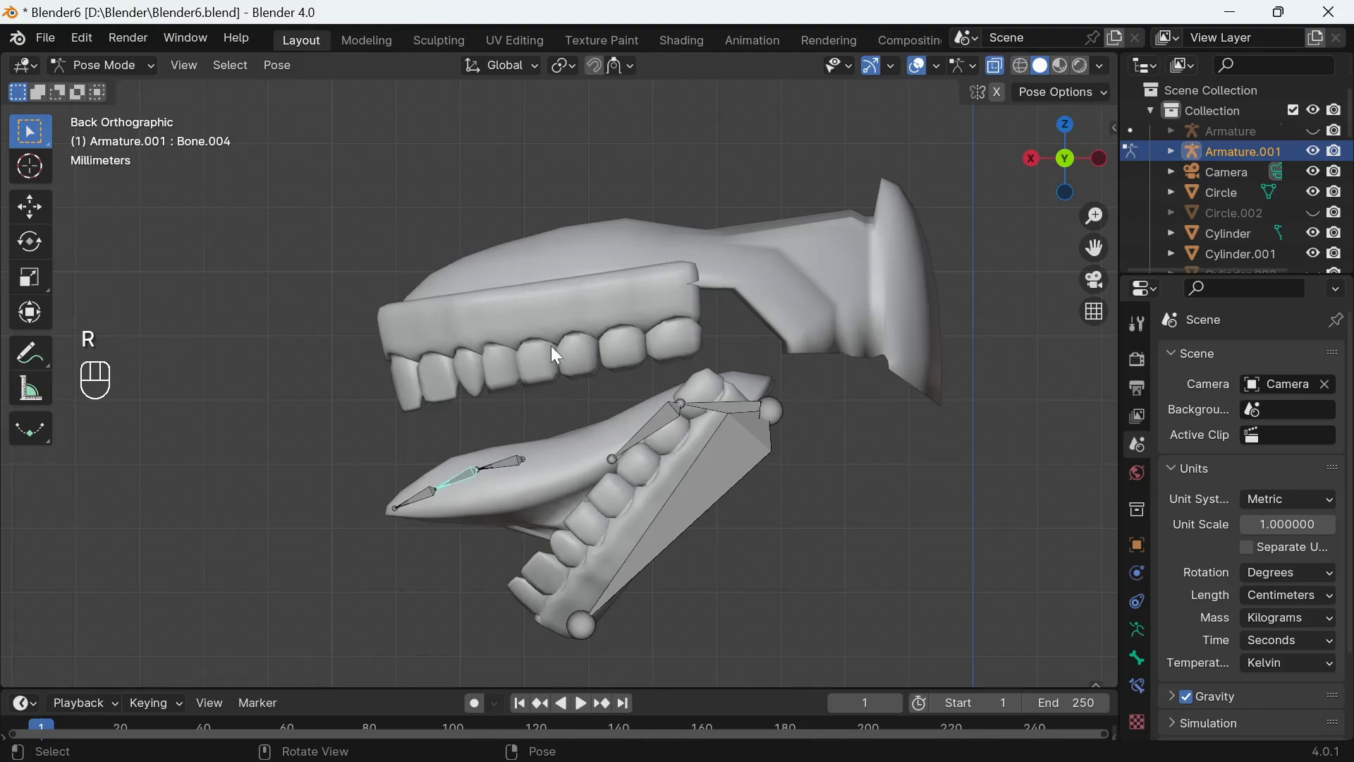
Step: Rotate the tongue-tip bone downward and push the tongue further out of the mouth
{"action": "key", "text": "r"}
{"action": "left_click", "coordinate": [581, 404]}
{"action": "left_click_drag", "start_coordinate": [398, 477], "coordinate": [508, 434]}
{"action": "key", "text": "r"}
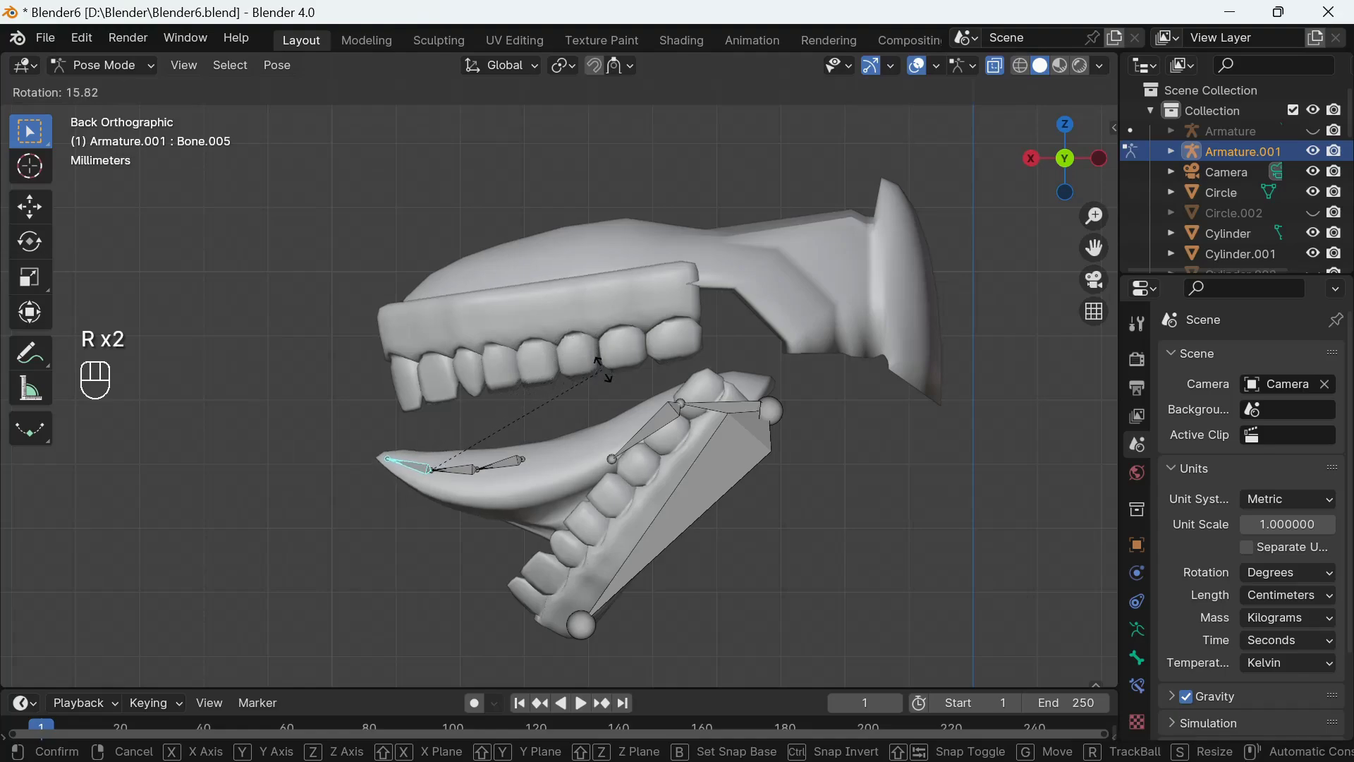
{"action": "left_click_drag", "start_coordinate": [607, 378], "coordinate": [588, 415]}
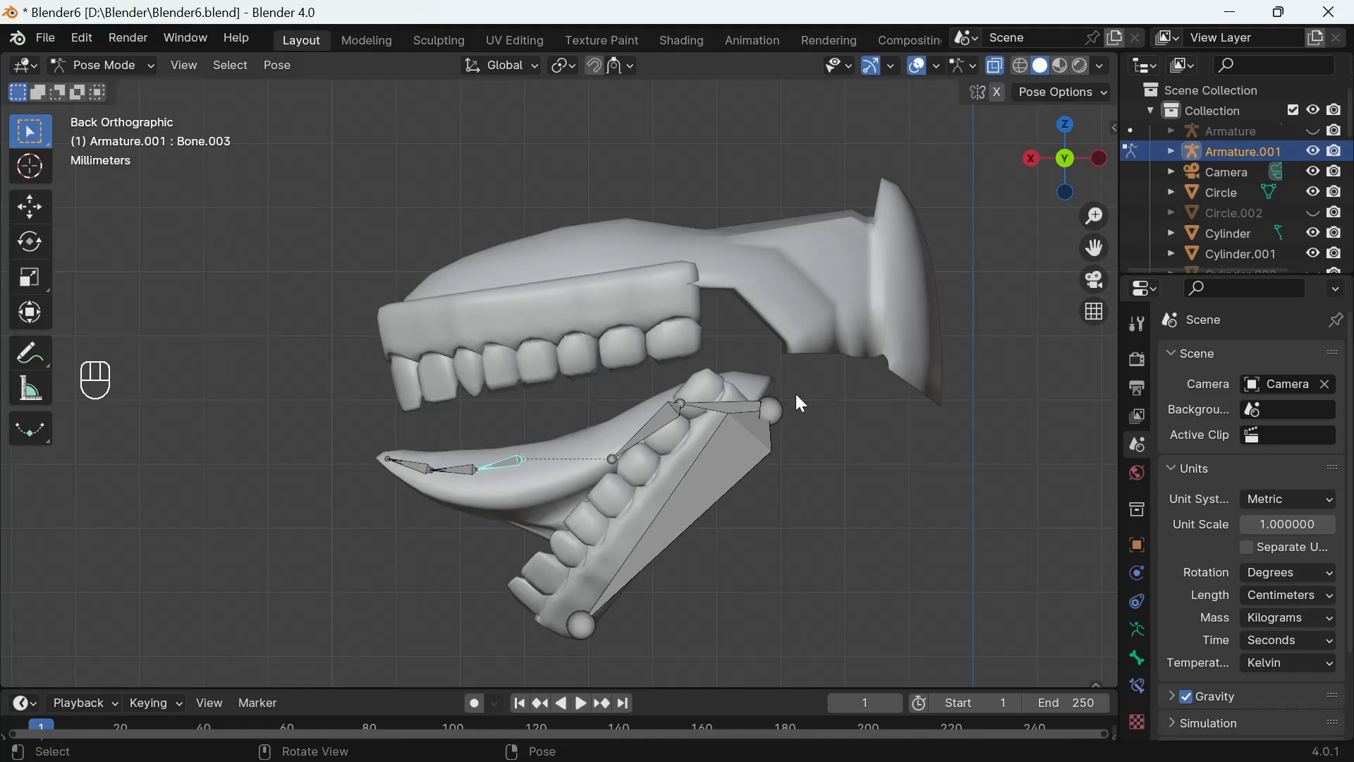
{"action": "key", "text": "g"}
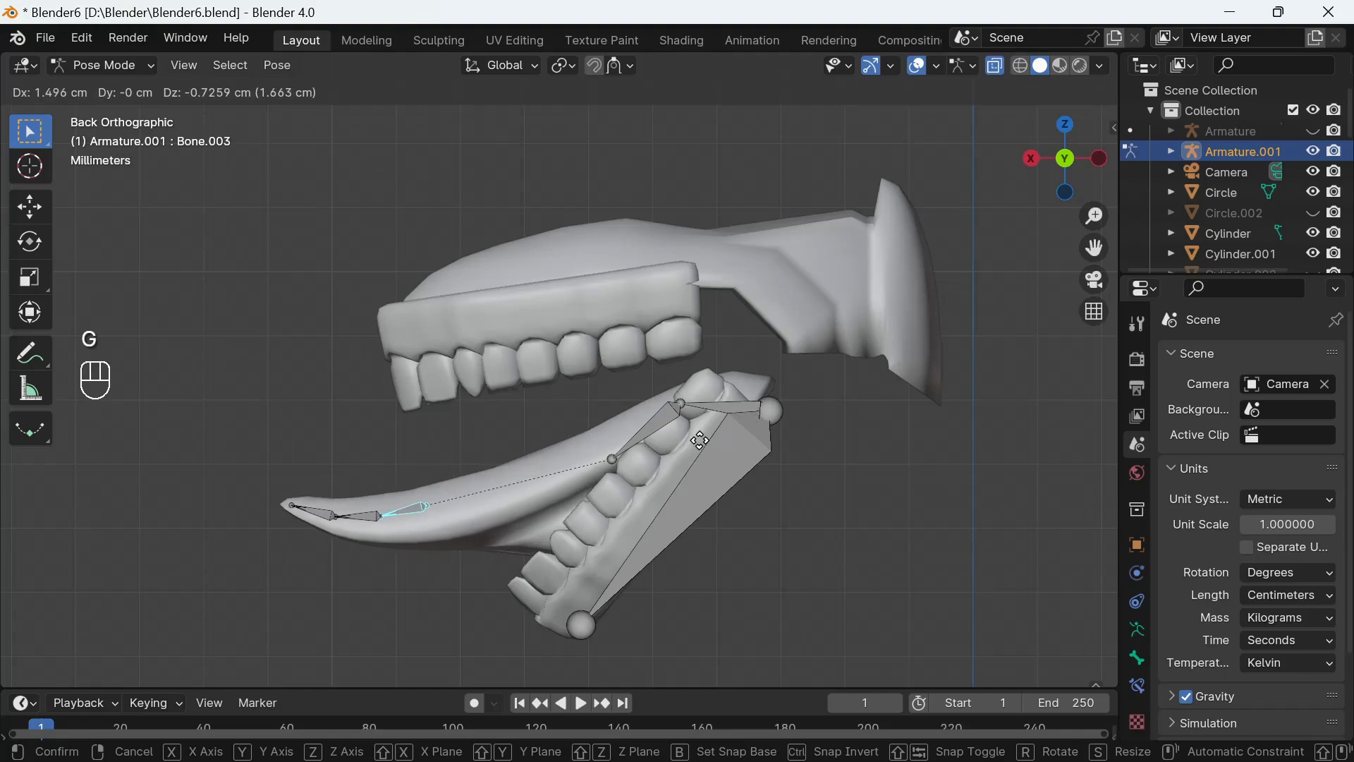
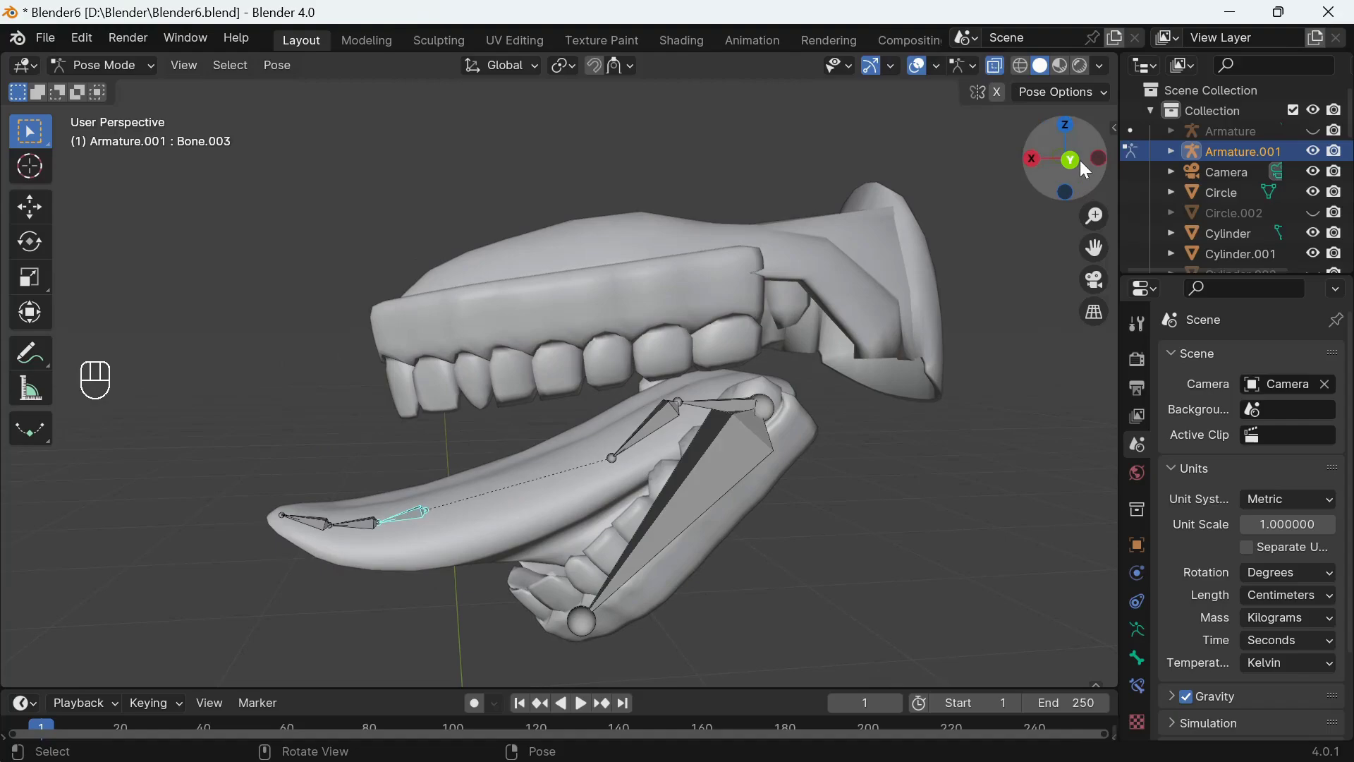
Step: Pull the middle tongue bone back slightly, tilt it and nudge it into place from the side view
{"action": "key", "text": "g"}
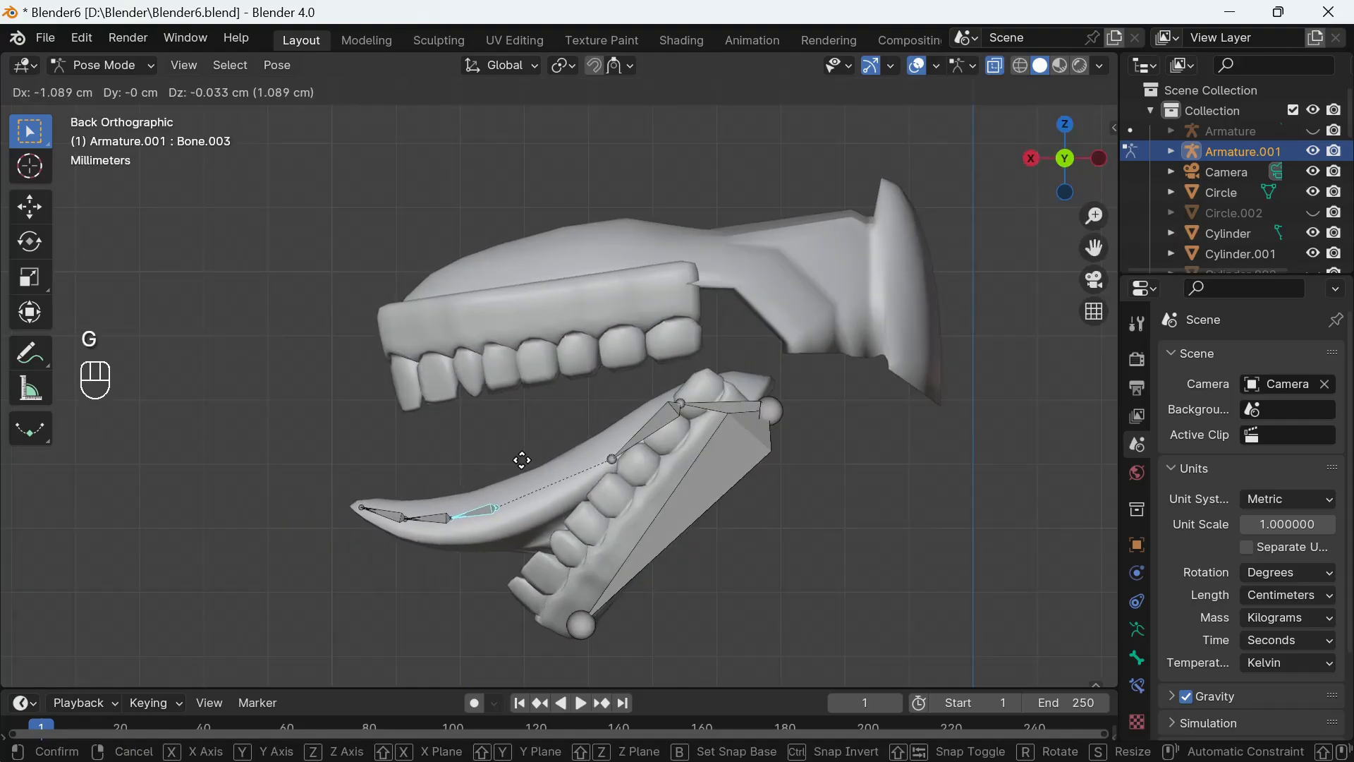
{"action": "left_click", "coordinate": [532, 462]}
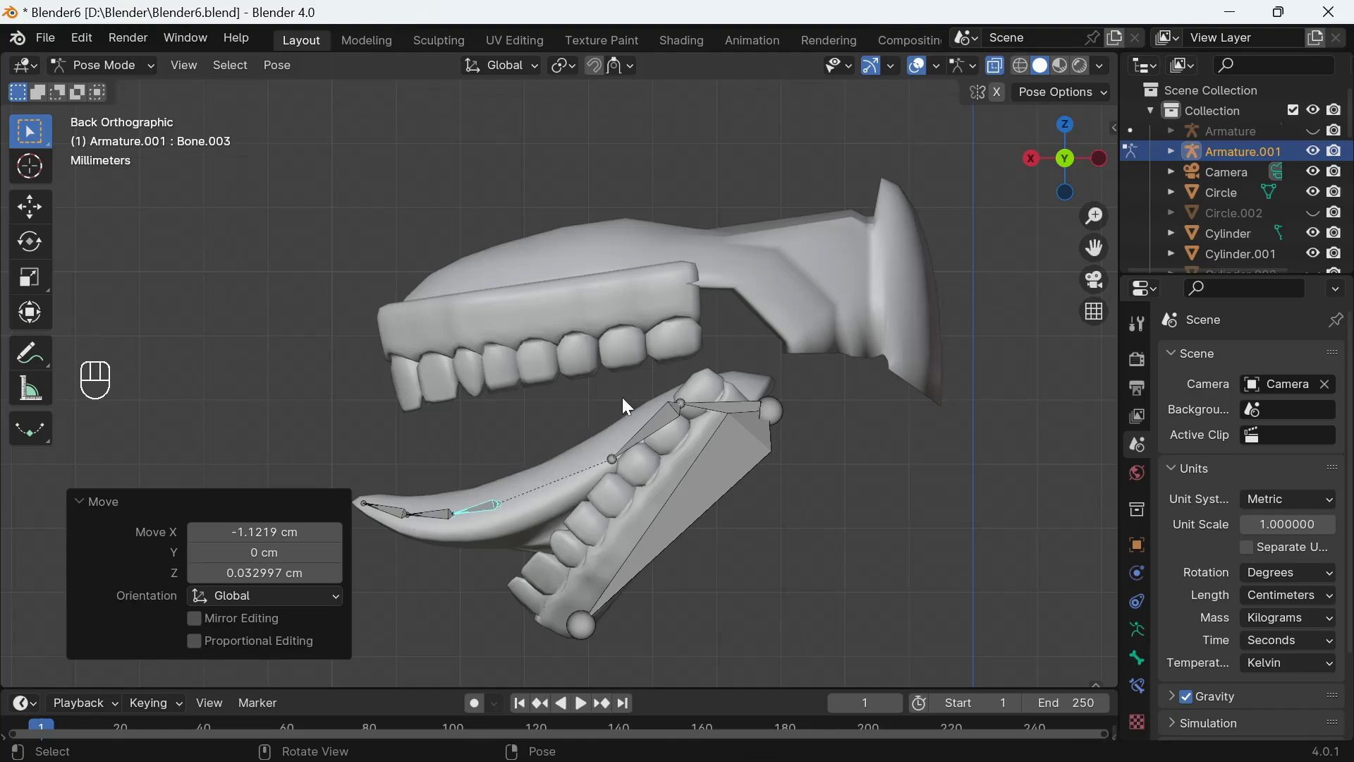
{"action": "key", "text": "r"}
{"action": "left_click", "coordinate": [640, 433]}
{"action": "key", "text": "g"}
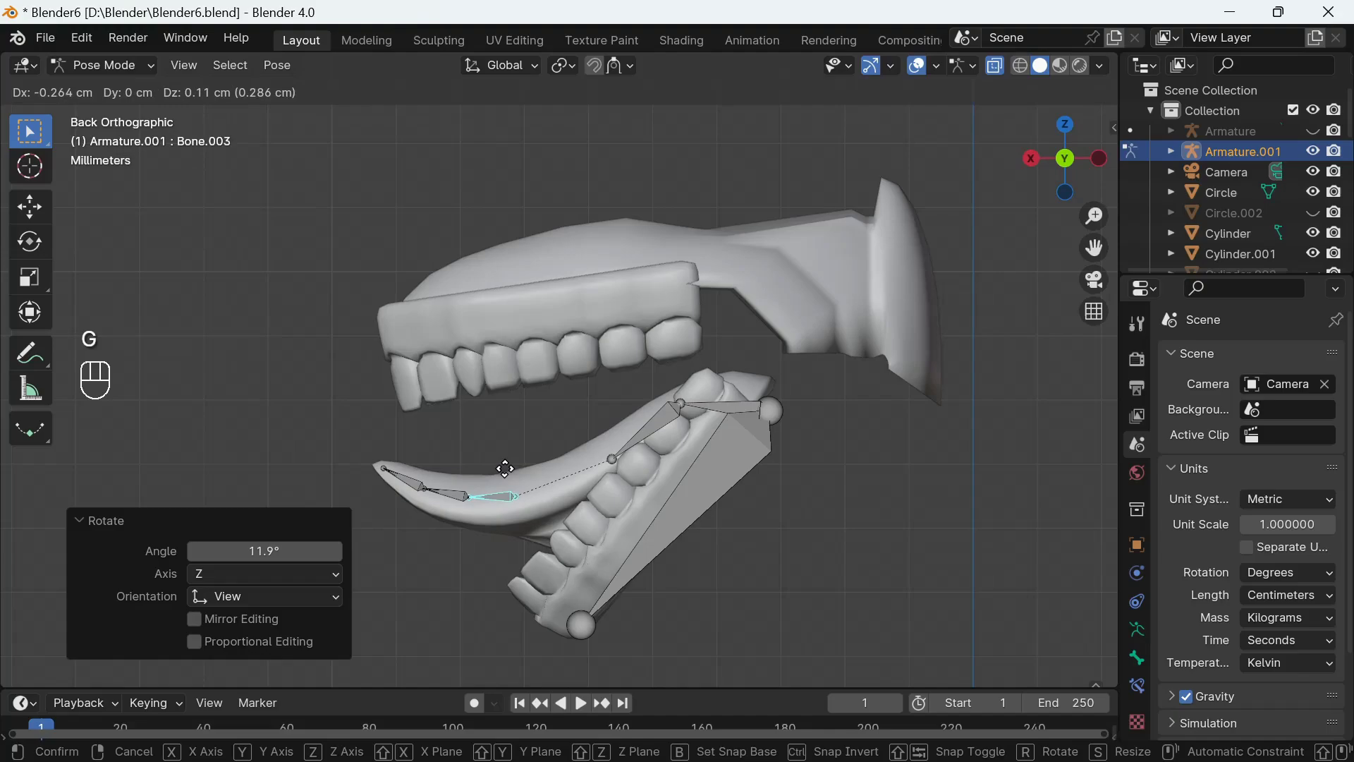
{"action": "left_click", "coordinate": [511, 476]}
{"action": "left_click_drag", "start_coordinate": [468, 495], "coordinate": [530, 450]}
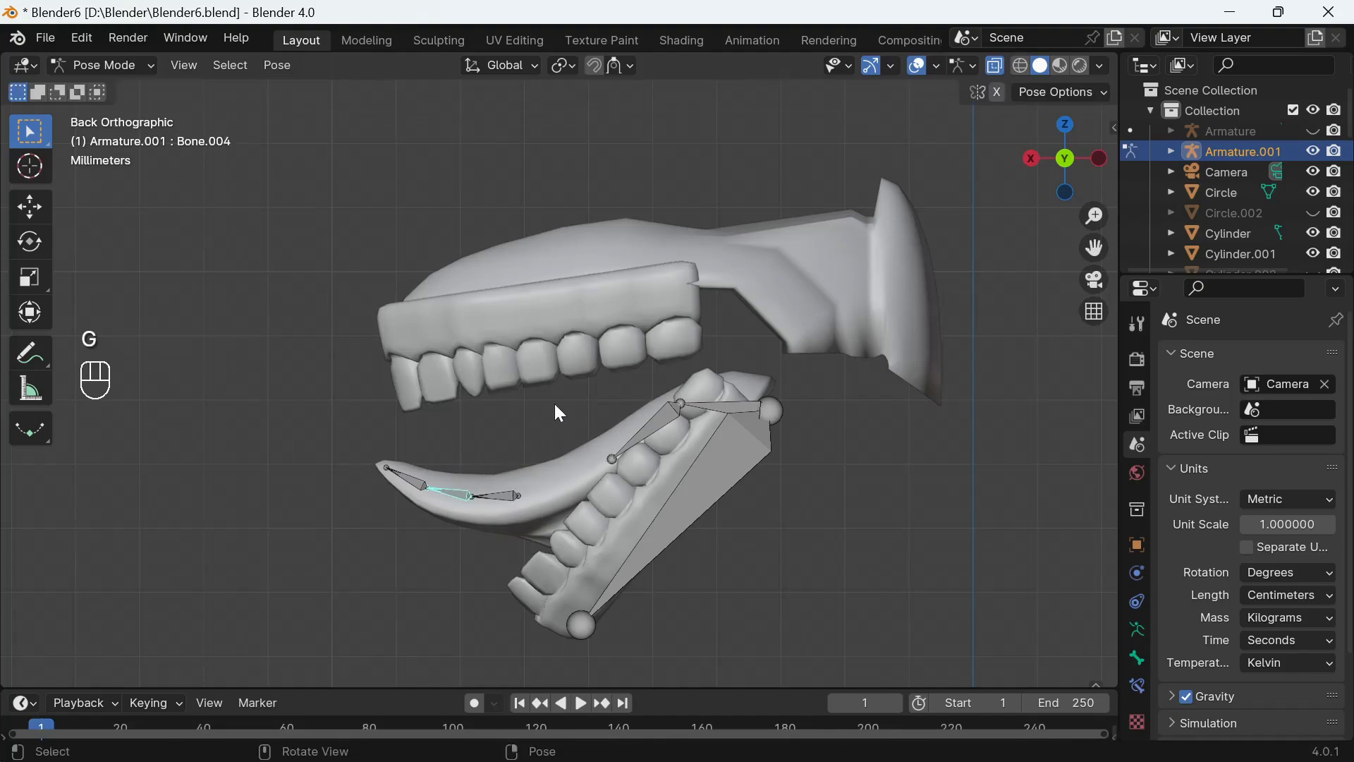
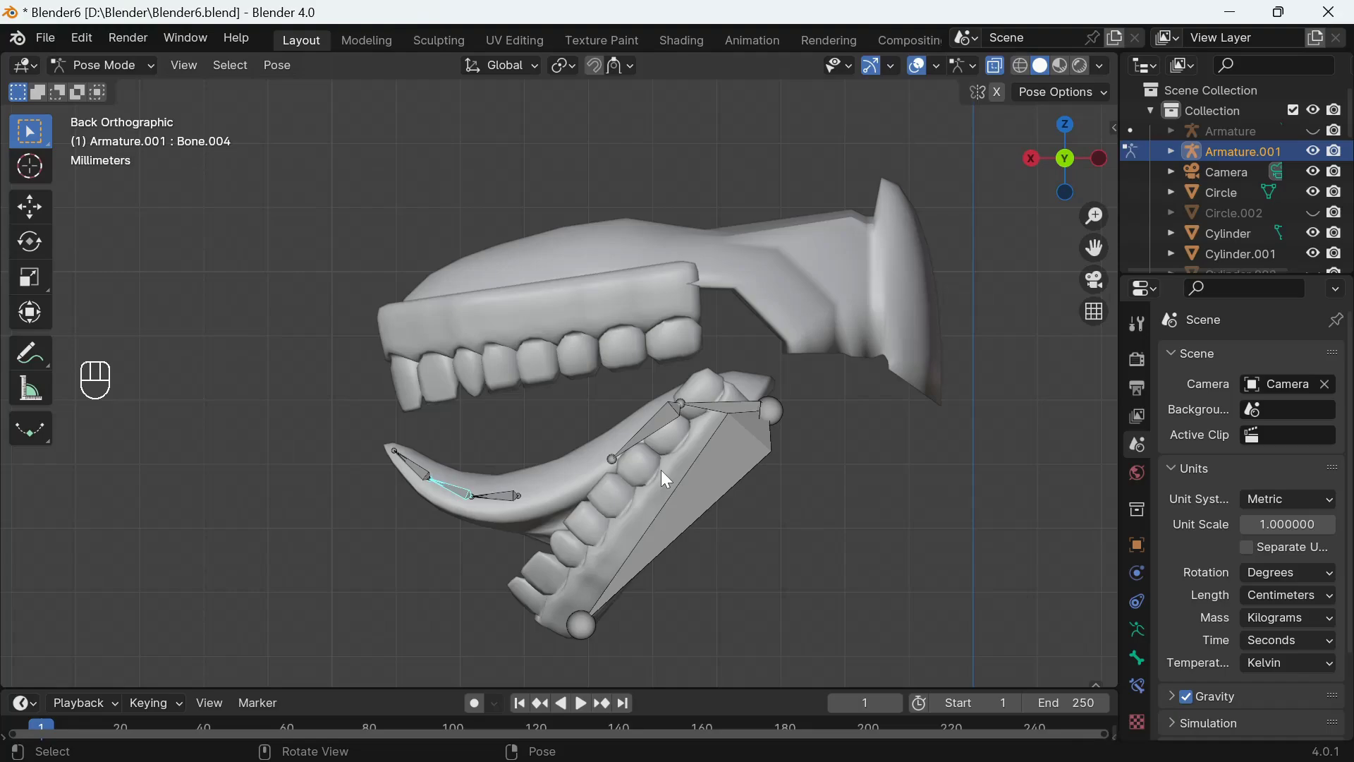
Step: Bend the tongue-tip Bone.005 about -21.5° and lower it roughly 1.2 cm so the tongue curves at its tip
{"action": "key", "text": "r"}
{"action": "left_click", "coordinate": [587, 434]}
{"action": "left_click", "coordinate": [421, 496]}
{"action": "key", "text": "r"}
{"action": "left_click", "coordinate": [557, 427]}
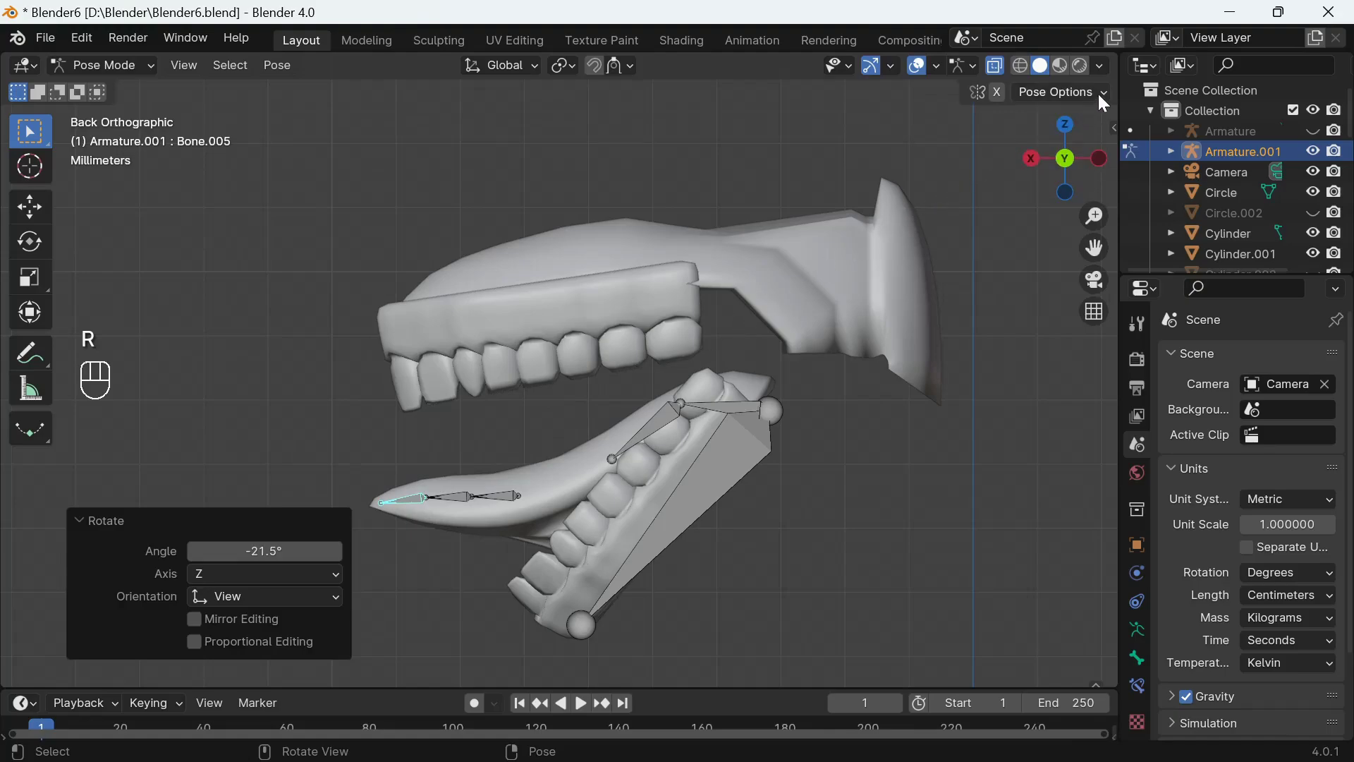
{"action": "left_click_drag", "start_coordinate": [1108, 95], "coordinate": [804, 265]}
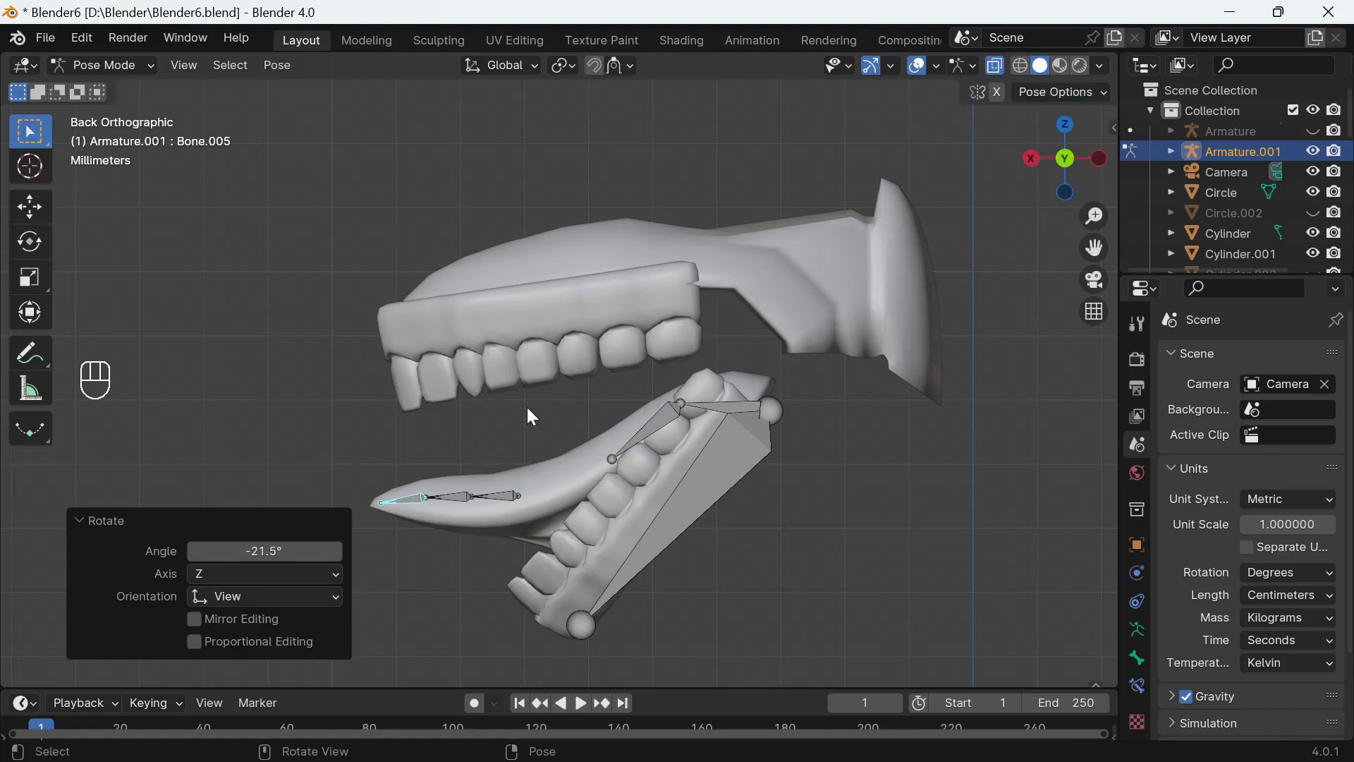
{"action": "left_click", "coordinate": [412, 502]}
{"action": "key", "text": "g"}
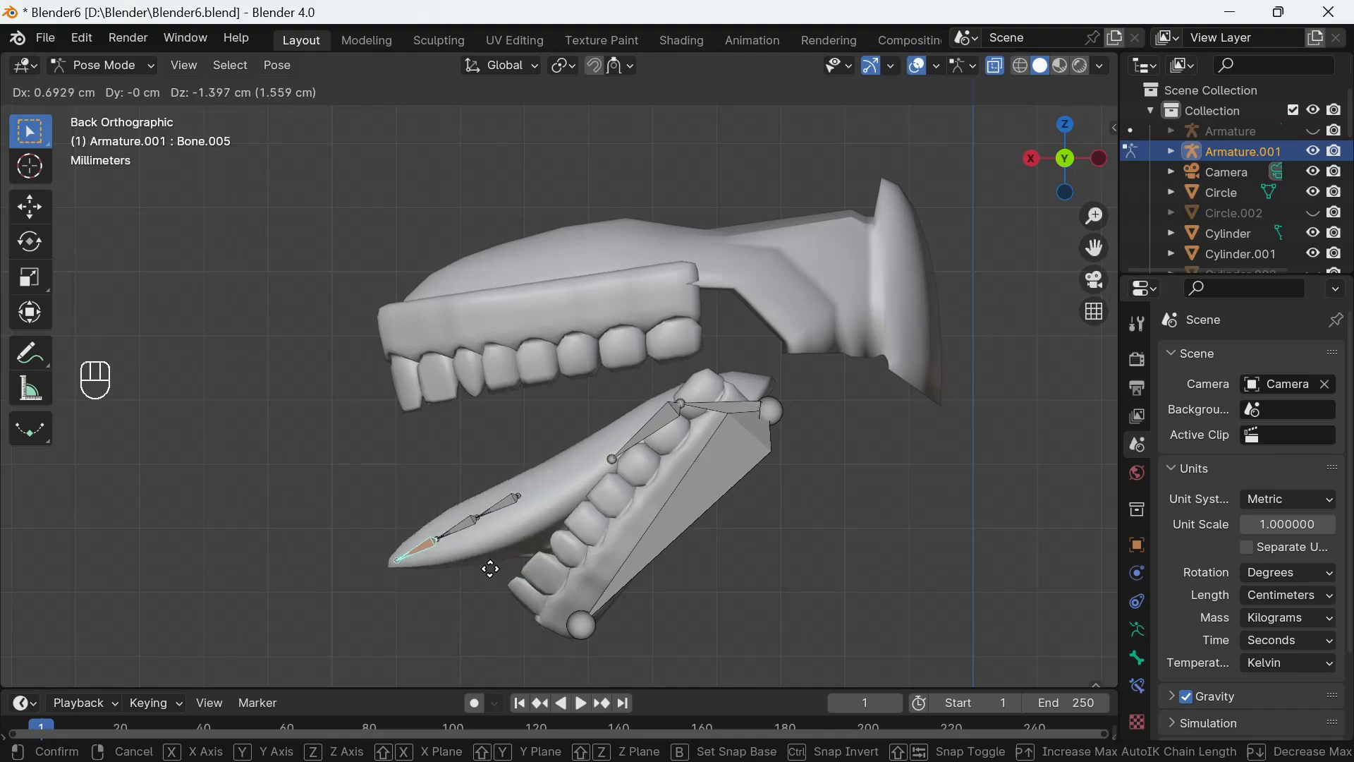
{"action": "left_click", "coordinate": [479, 488]}
Step: Reposition Bone.005 from the front view so the tongue tip hangs out over the lower teeth
{"action": "left_click_drag", "start_coordinate": [1048, 168], "coordinate": [1042, 141]}
{"action": "left_click", "coordinate": [997, 69]}
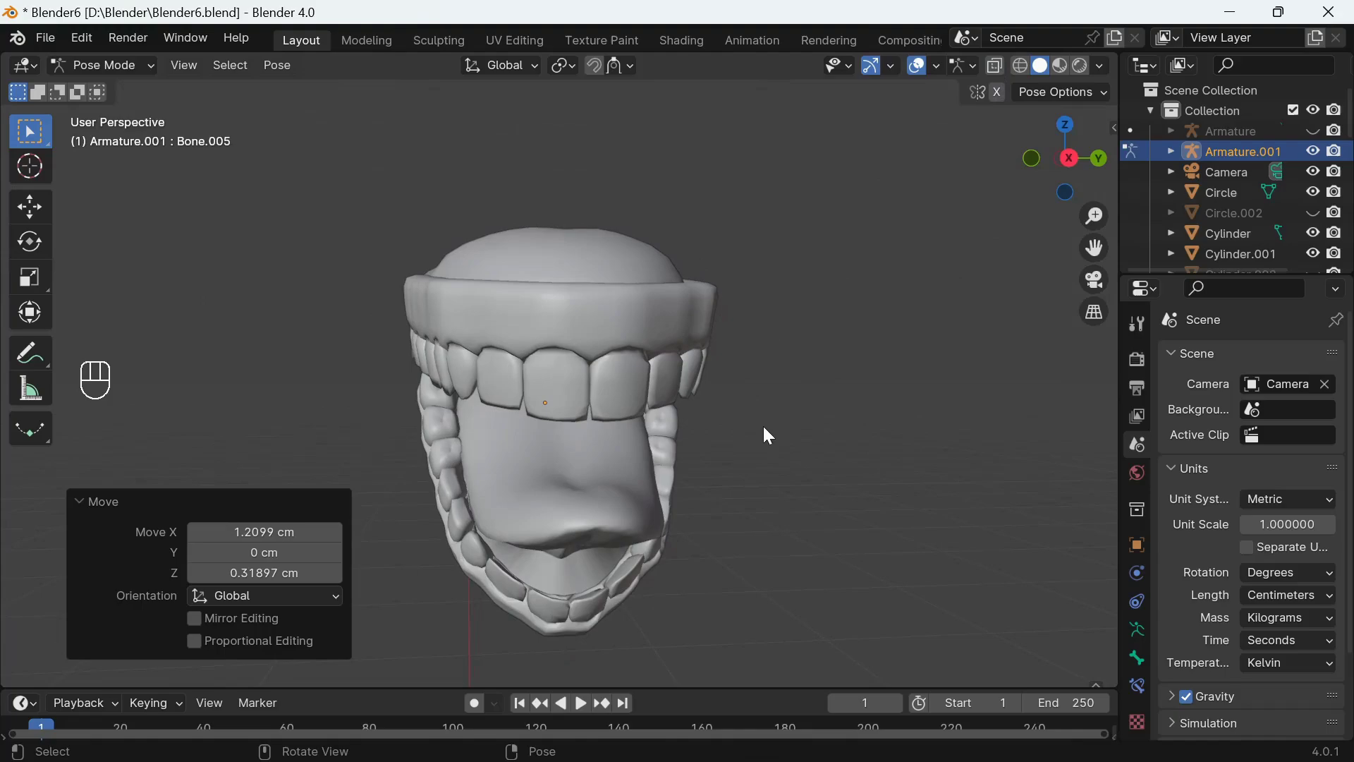
{"action": "key", "text": "g"}
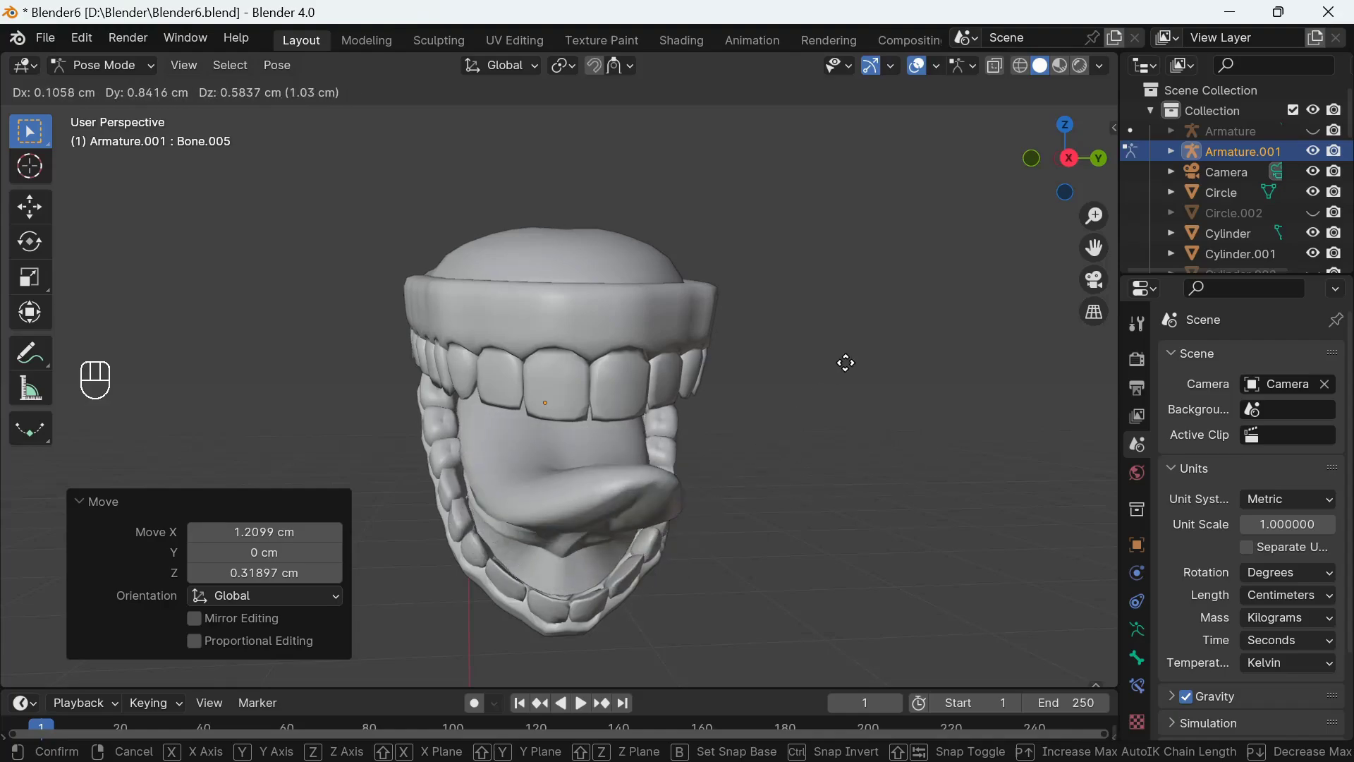
{"action": "left_click", "coordinate": [751, 350]}
{"action": "left_click", "coordinate": [1056, 179]}
{"action": "key", "text": "g"}
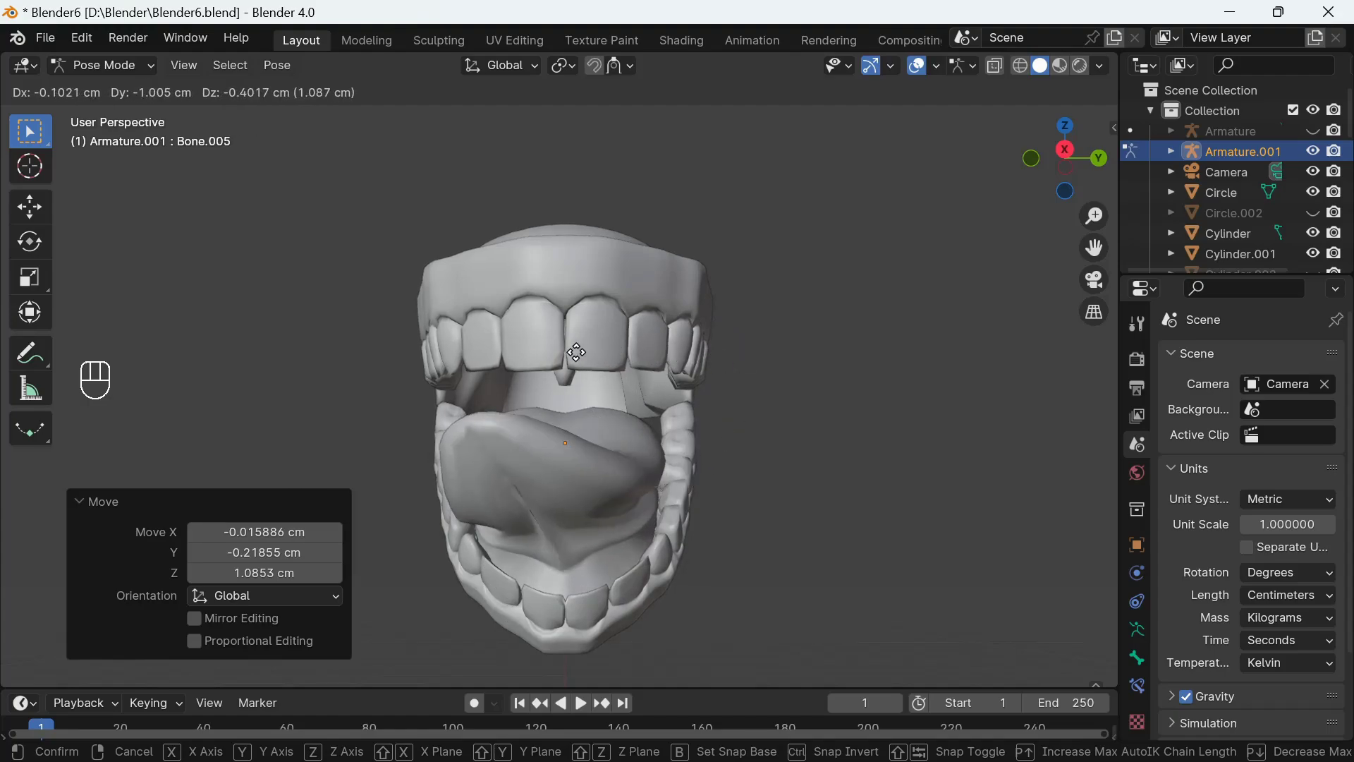
{"action": "left_click", "coordinate": [581, 360]}
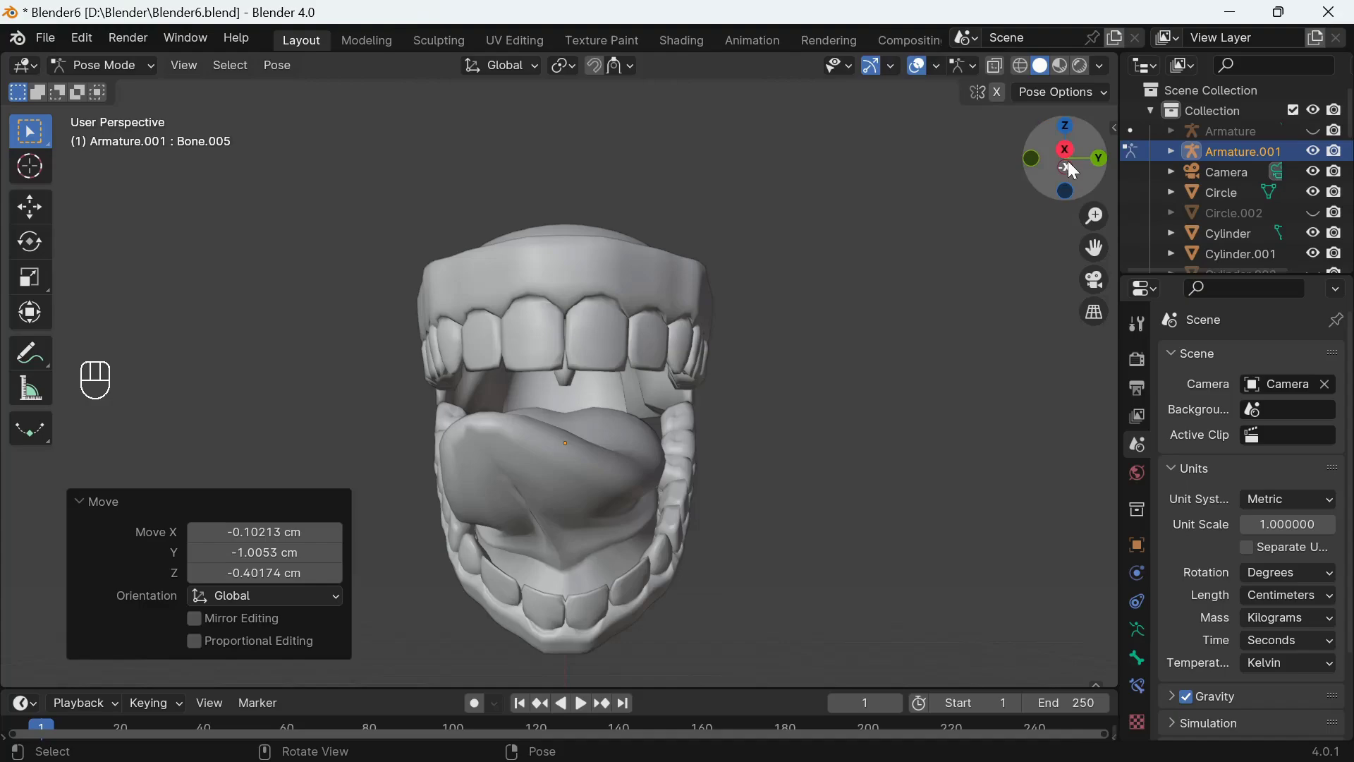
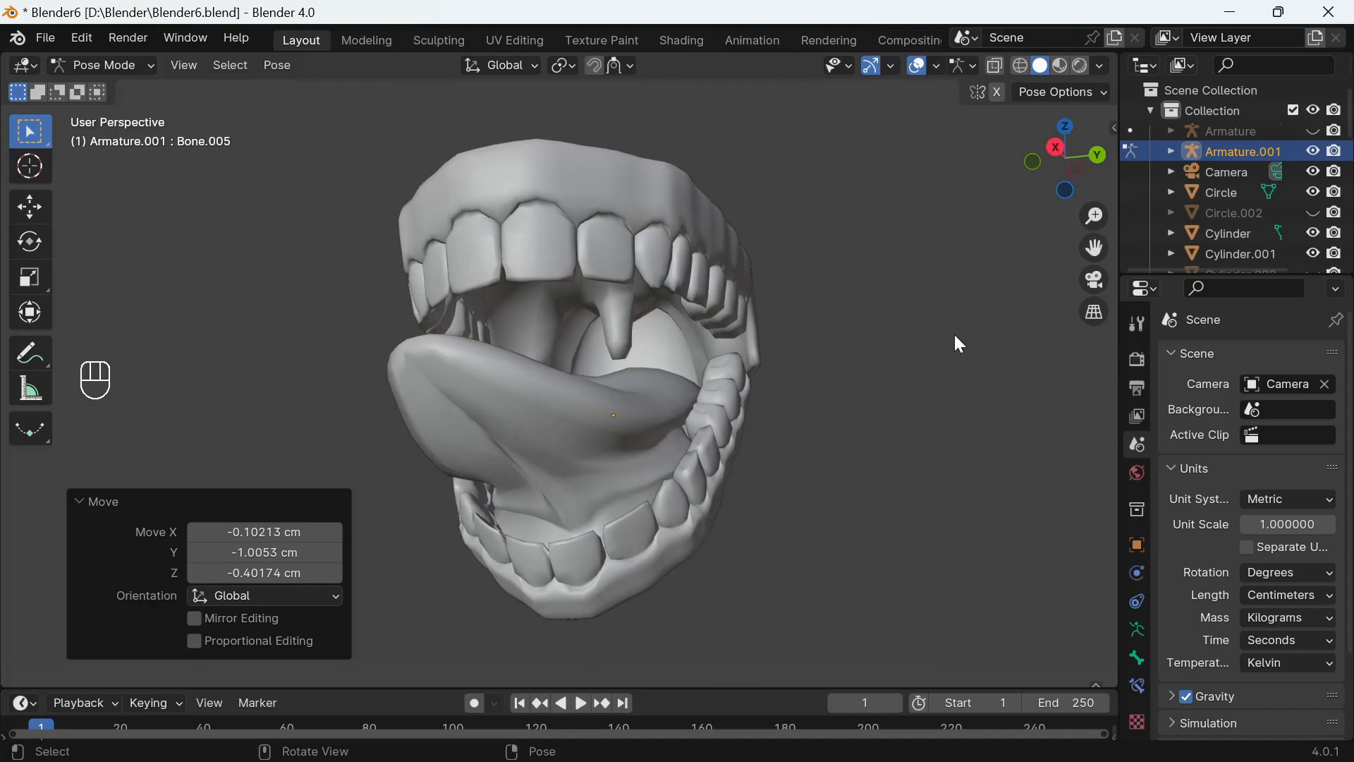
Step: Set viewport shading colour to Random so teeth, gums and tongue get distinct tints
{"action": "left_click_drag", "start_coordinate": [1103, 81], "coordinate": [863, 560]}
{"action": "left_click", "coordinate": [840, 581]}
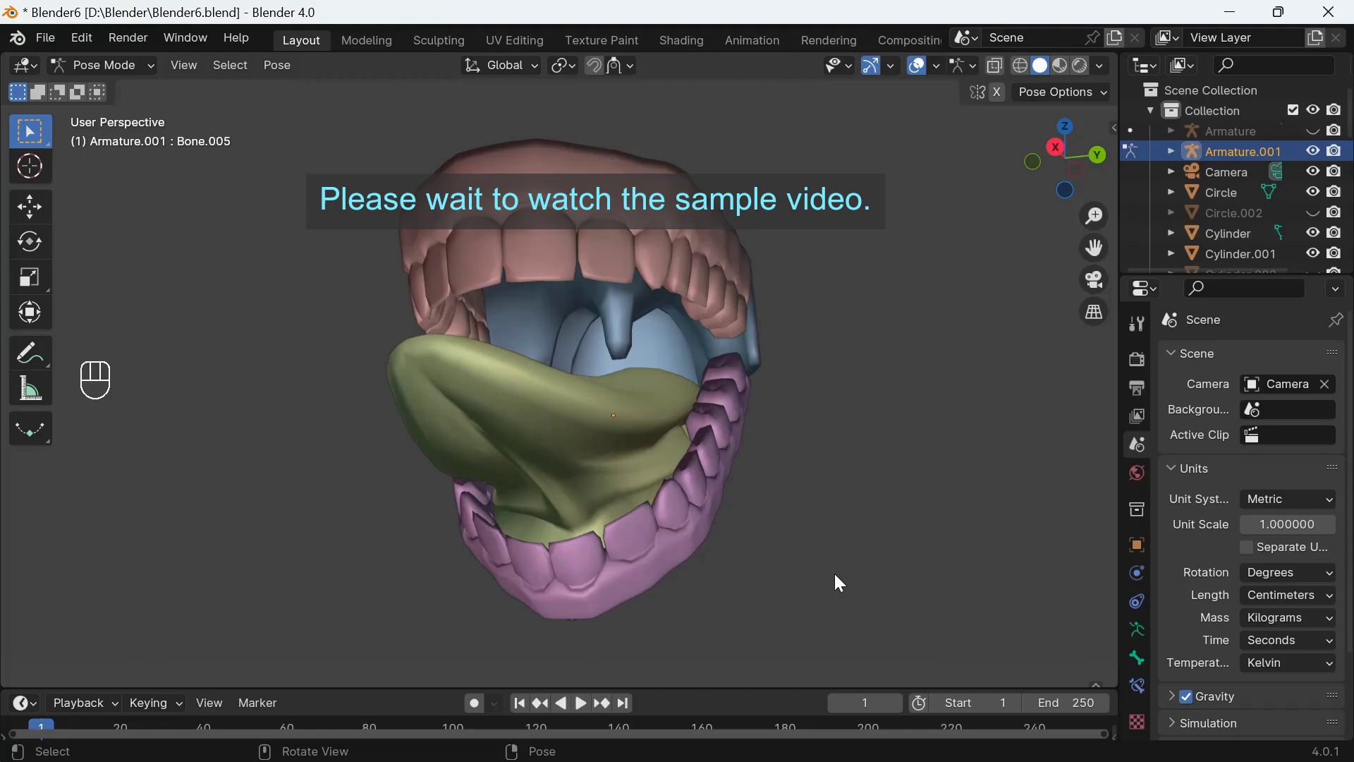